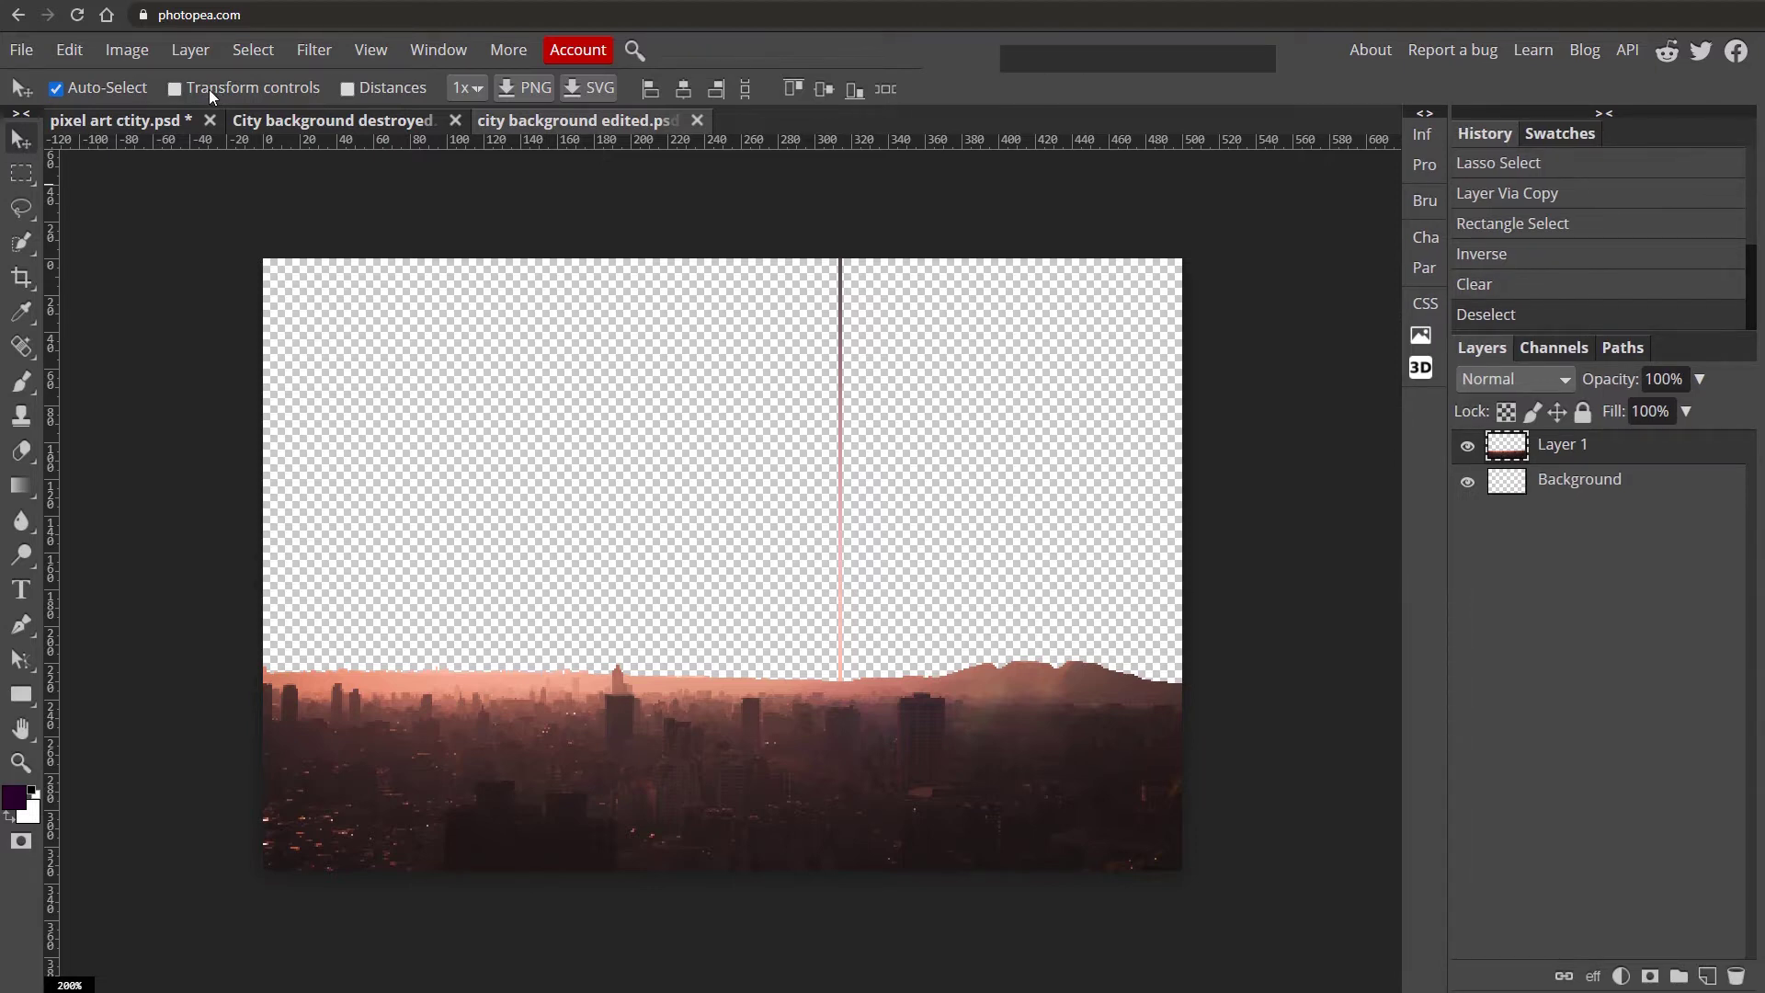
Stretch the Background layer's sky strip horizontally across the canvas and confirm the transform.
{"action": "left_click", "coordinate": [217, 91]}
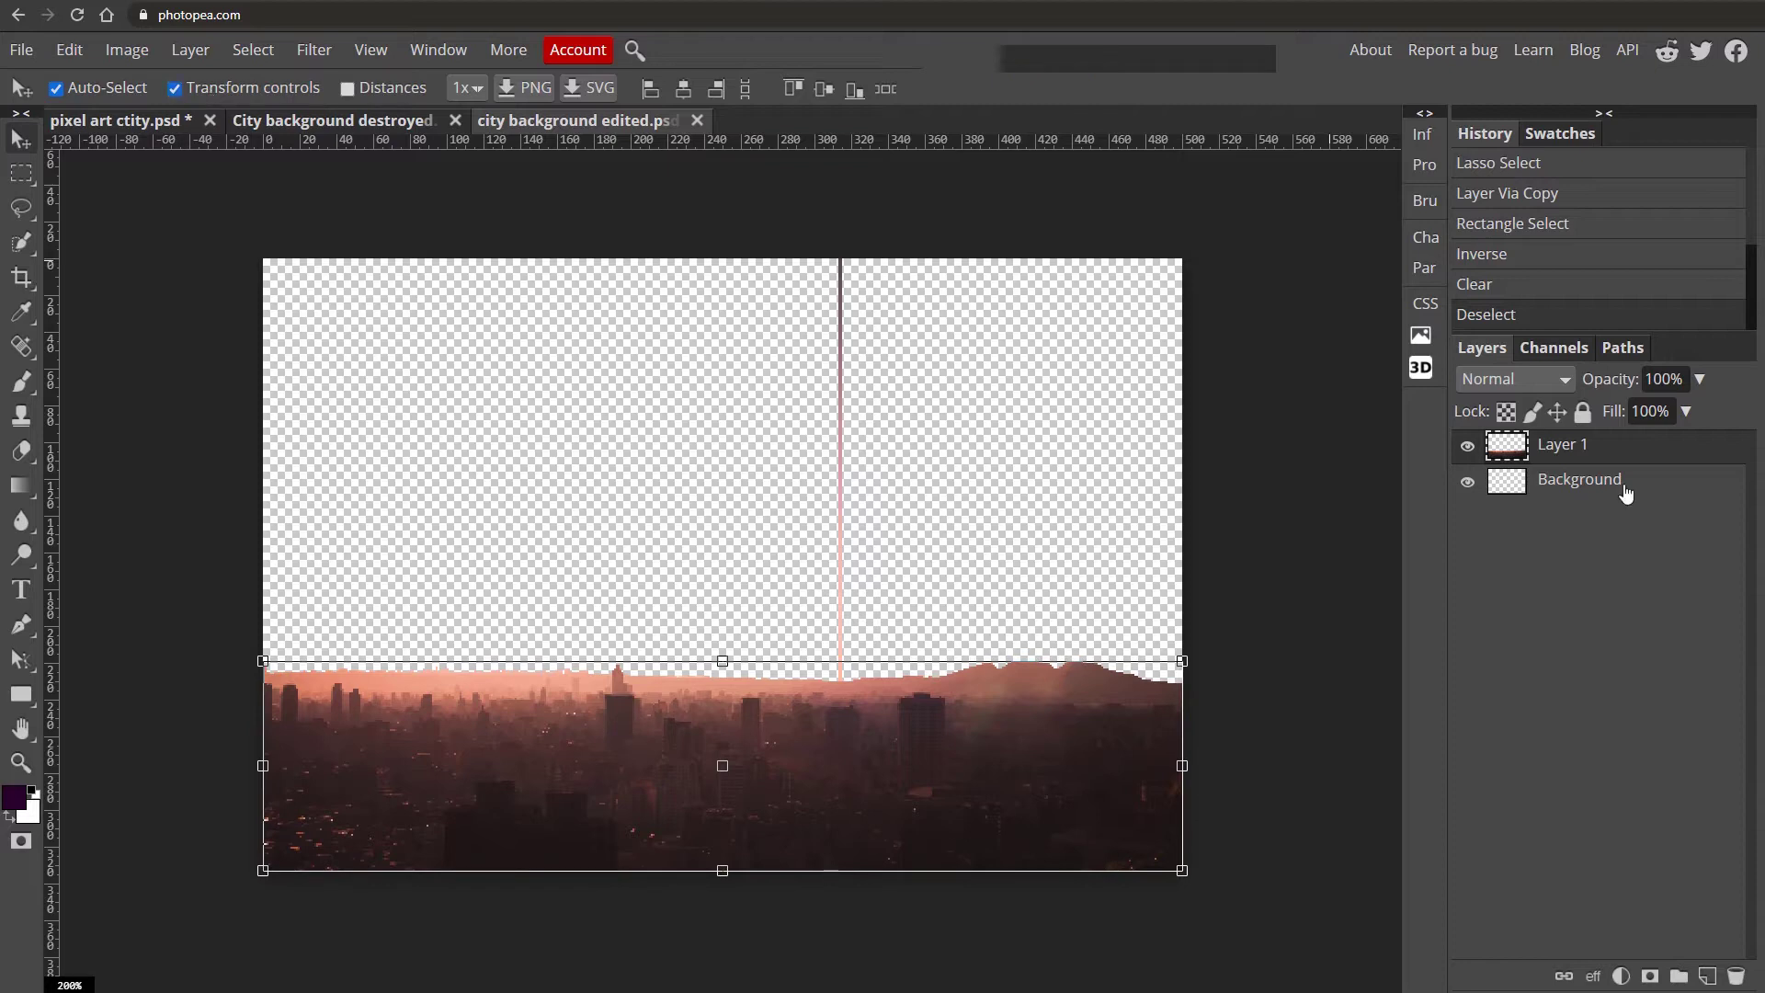
{"action": "left_click", "coordinate": [1630, 493]}
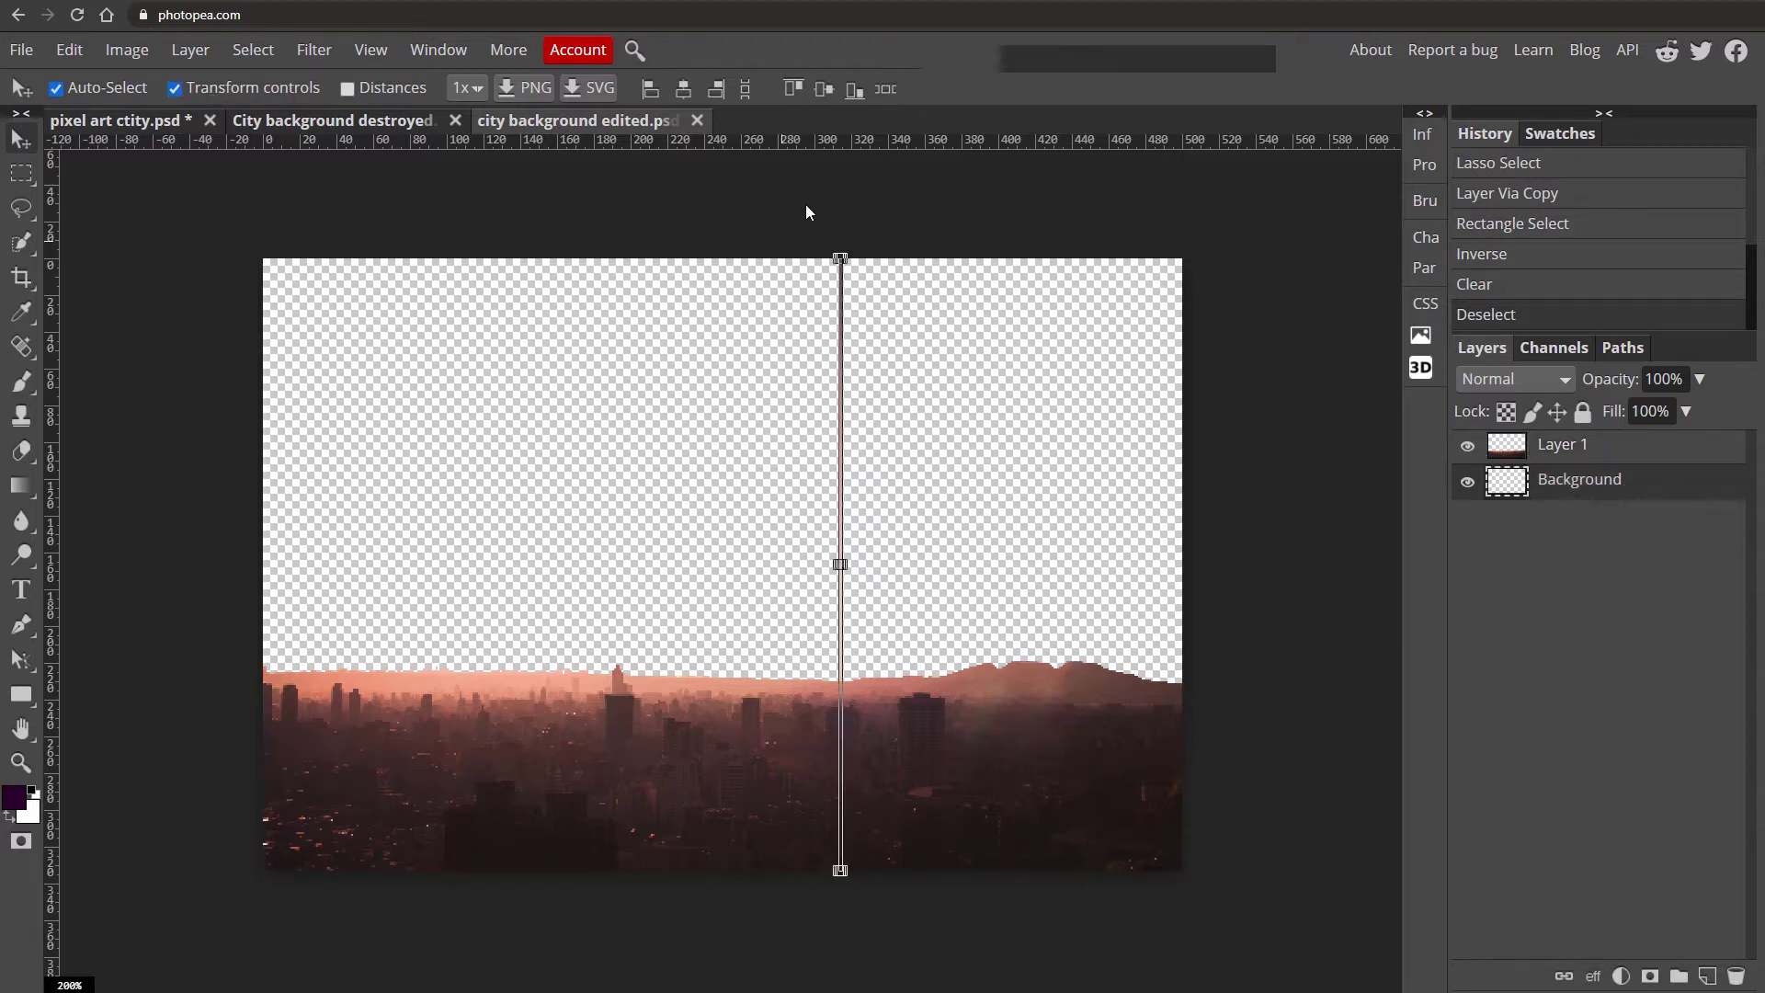
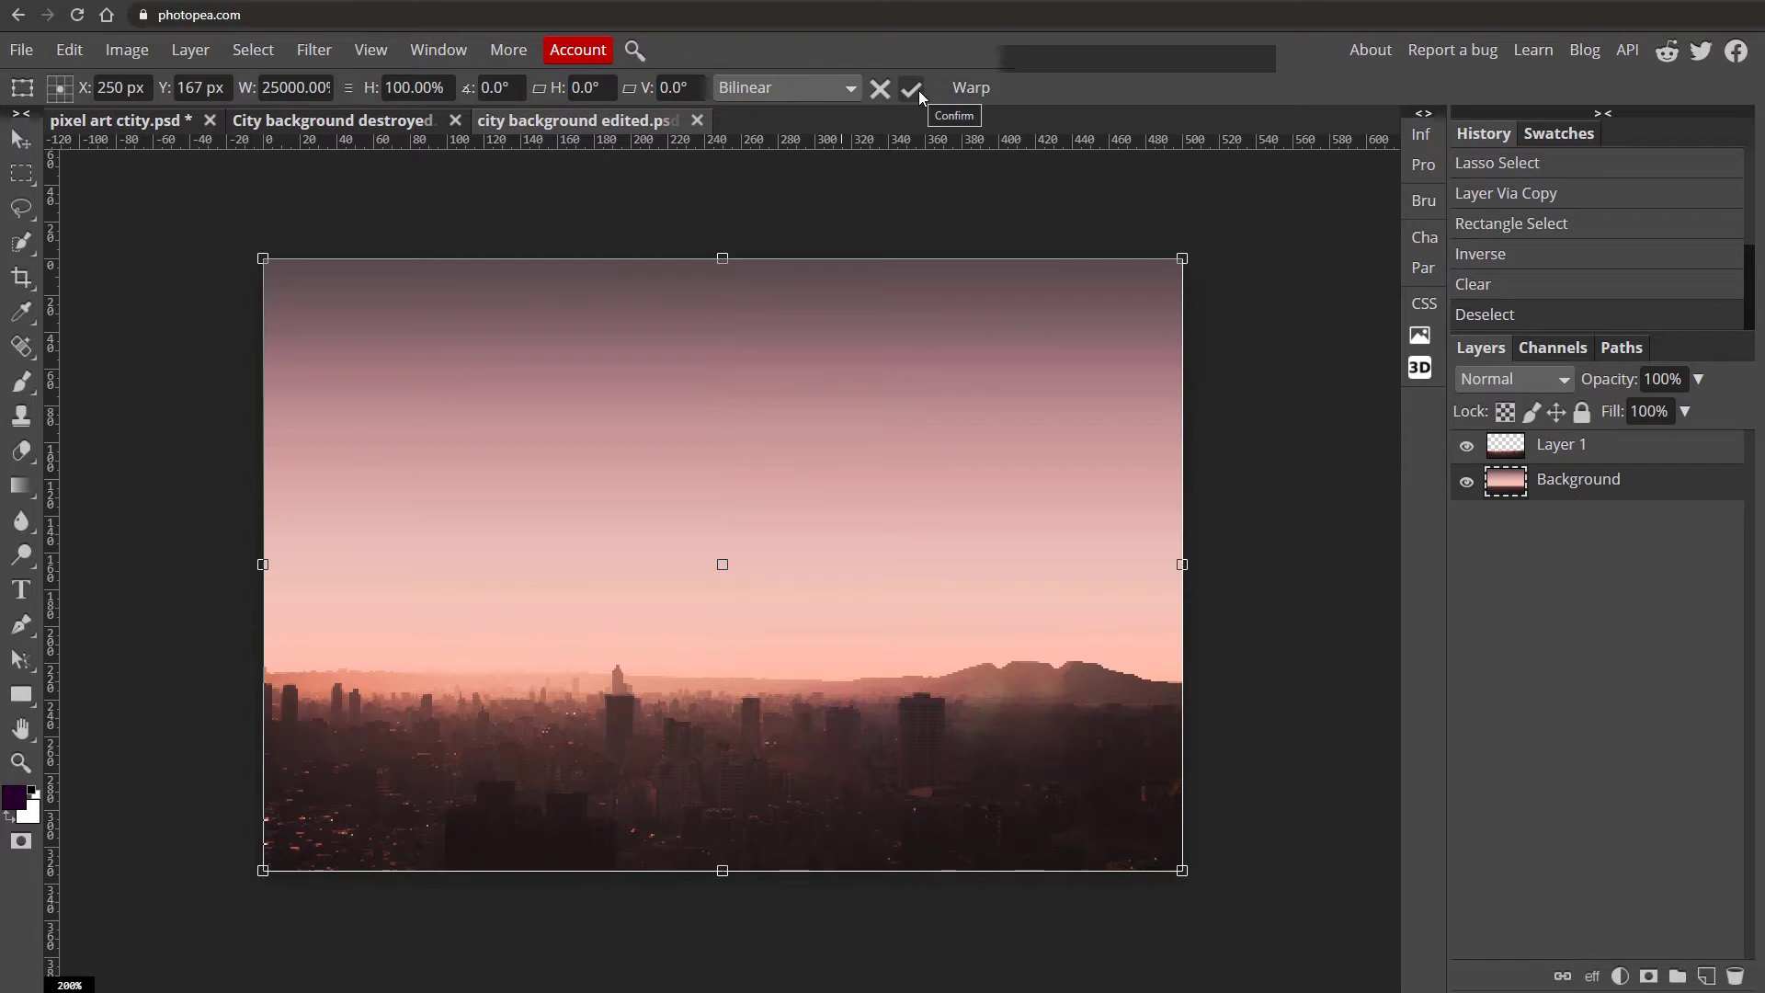
{"action": "left_click", "coordinate": [920, 94]}
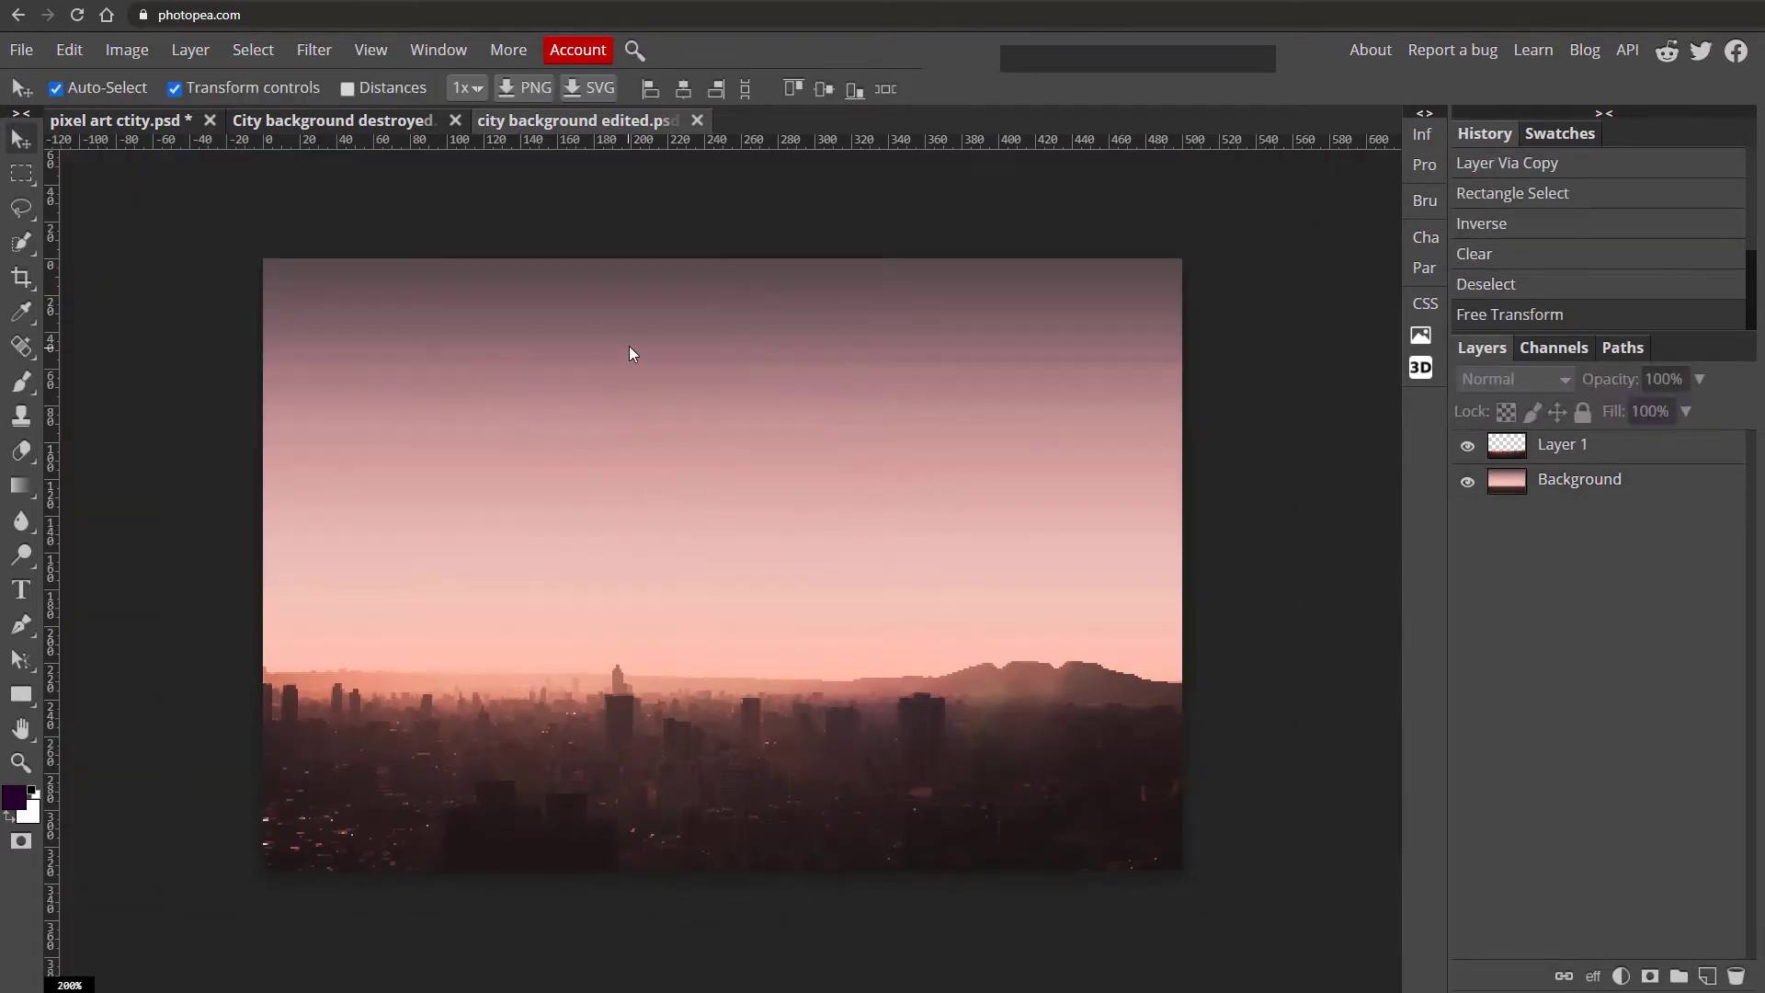
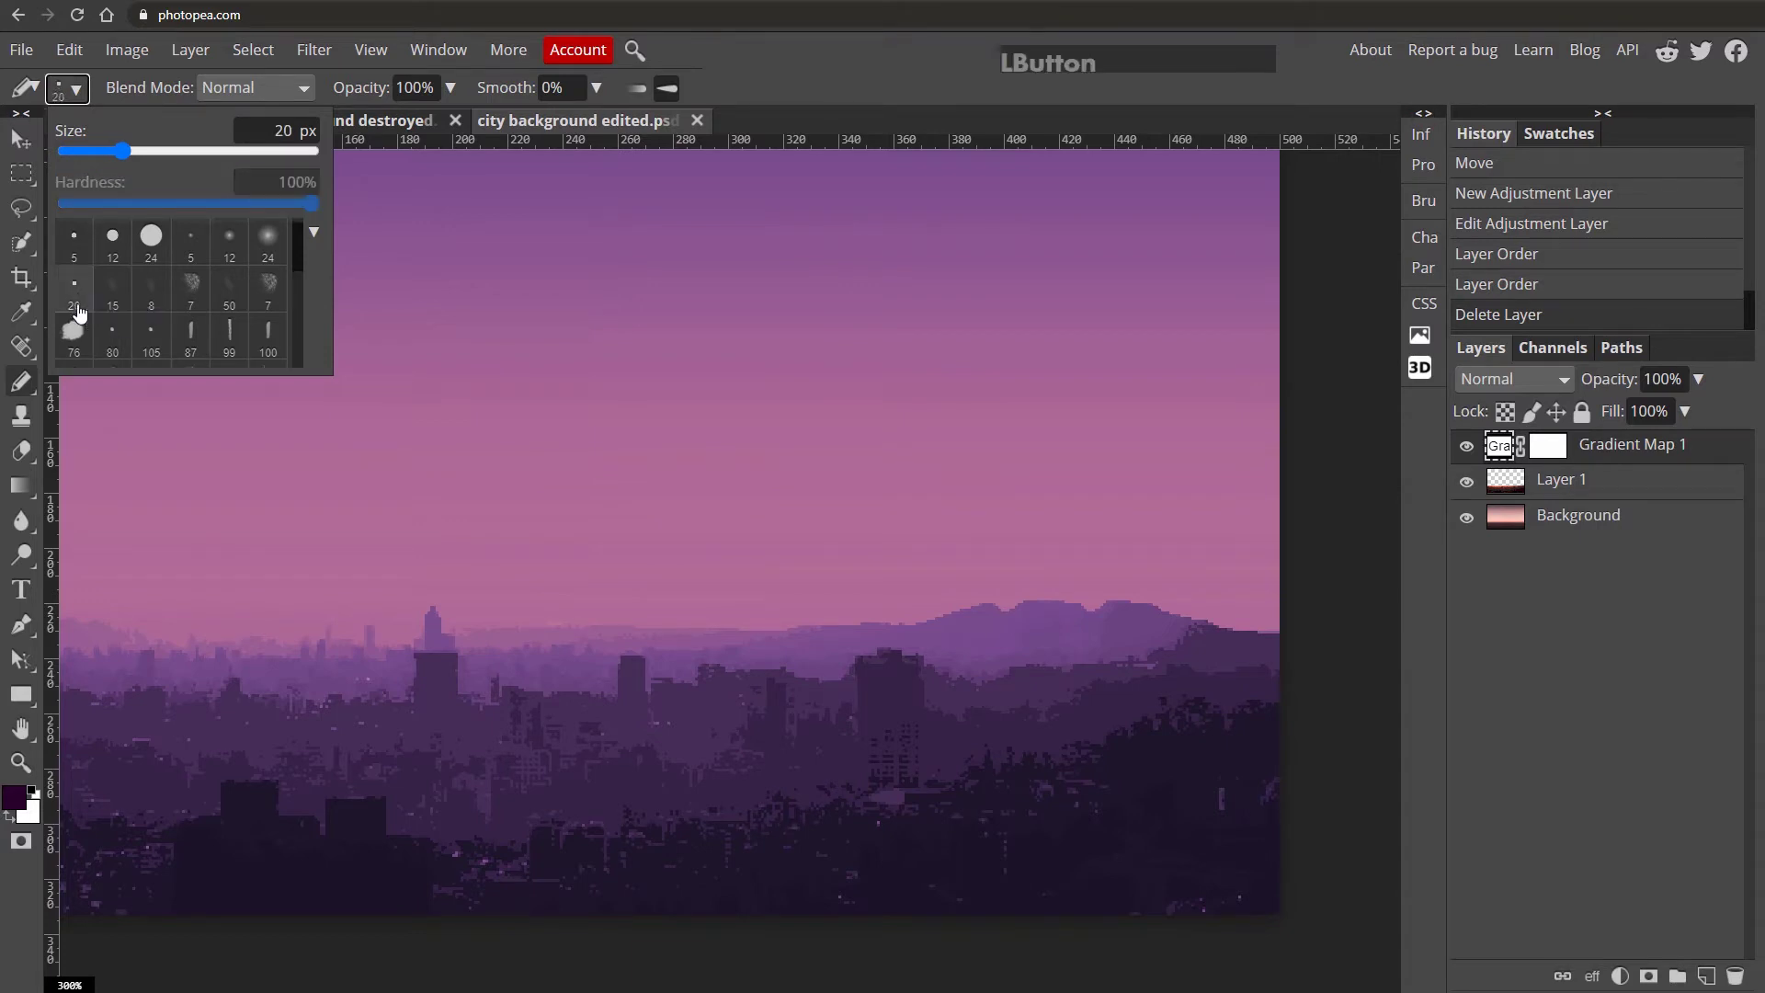
Set the square Pencil brush to a hard 20 px size.
{"action": "left_click", "coordinate": [312, 175]}
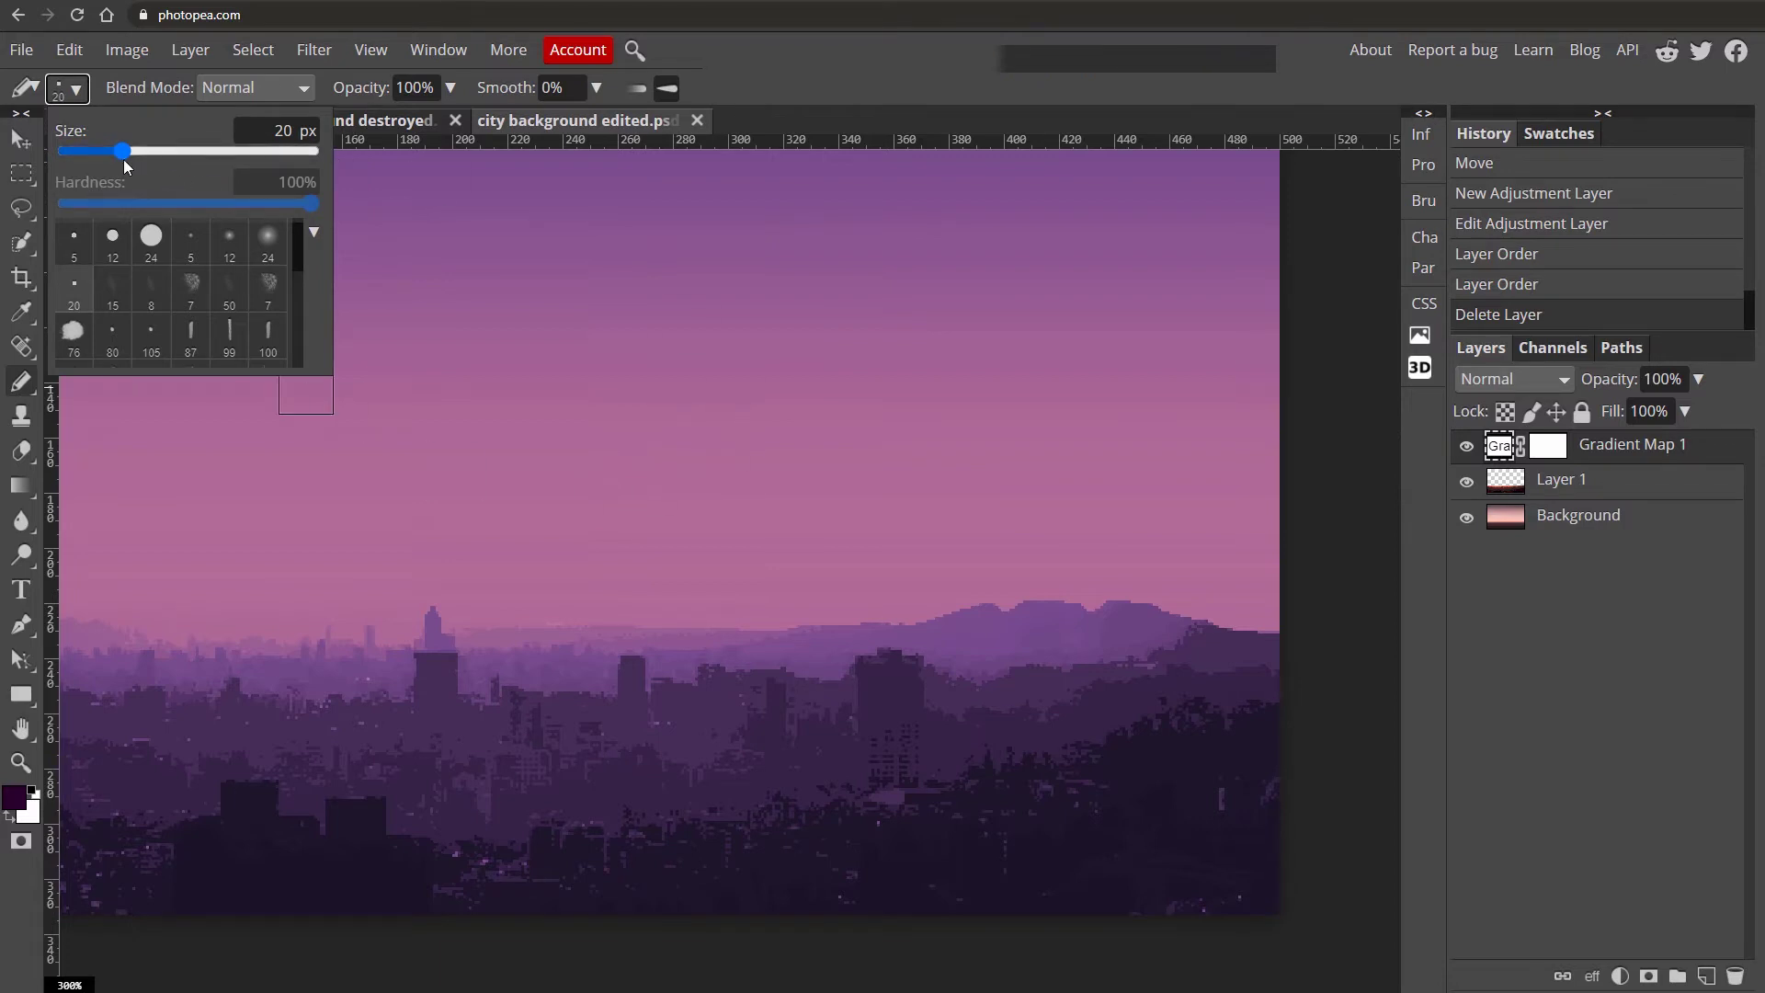
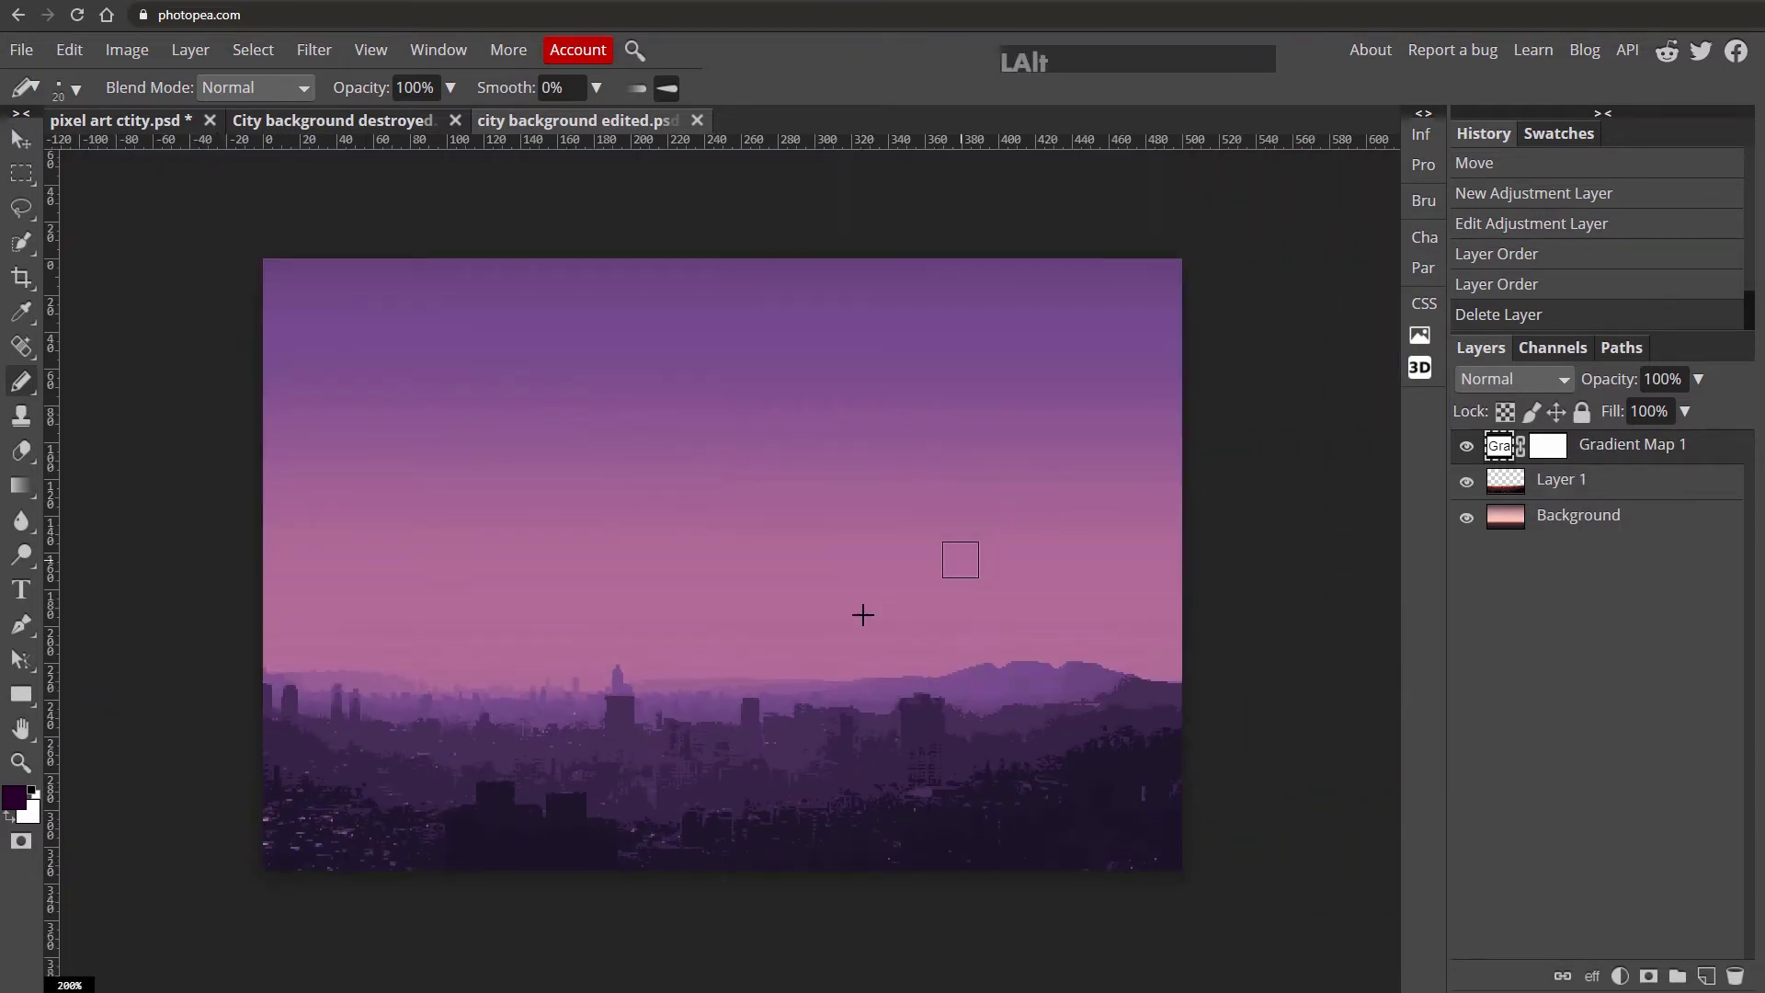
Pencil blocky dark purple building silhouettes along the skyline on Layer 1, undoing misdrawn blocks.
{"action": "right_click", "coordinate": [1716, 454]}
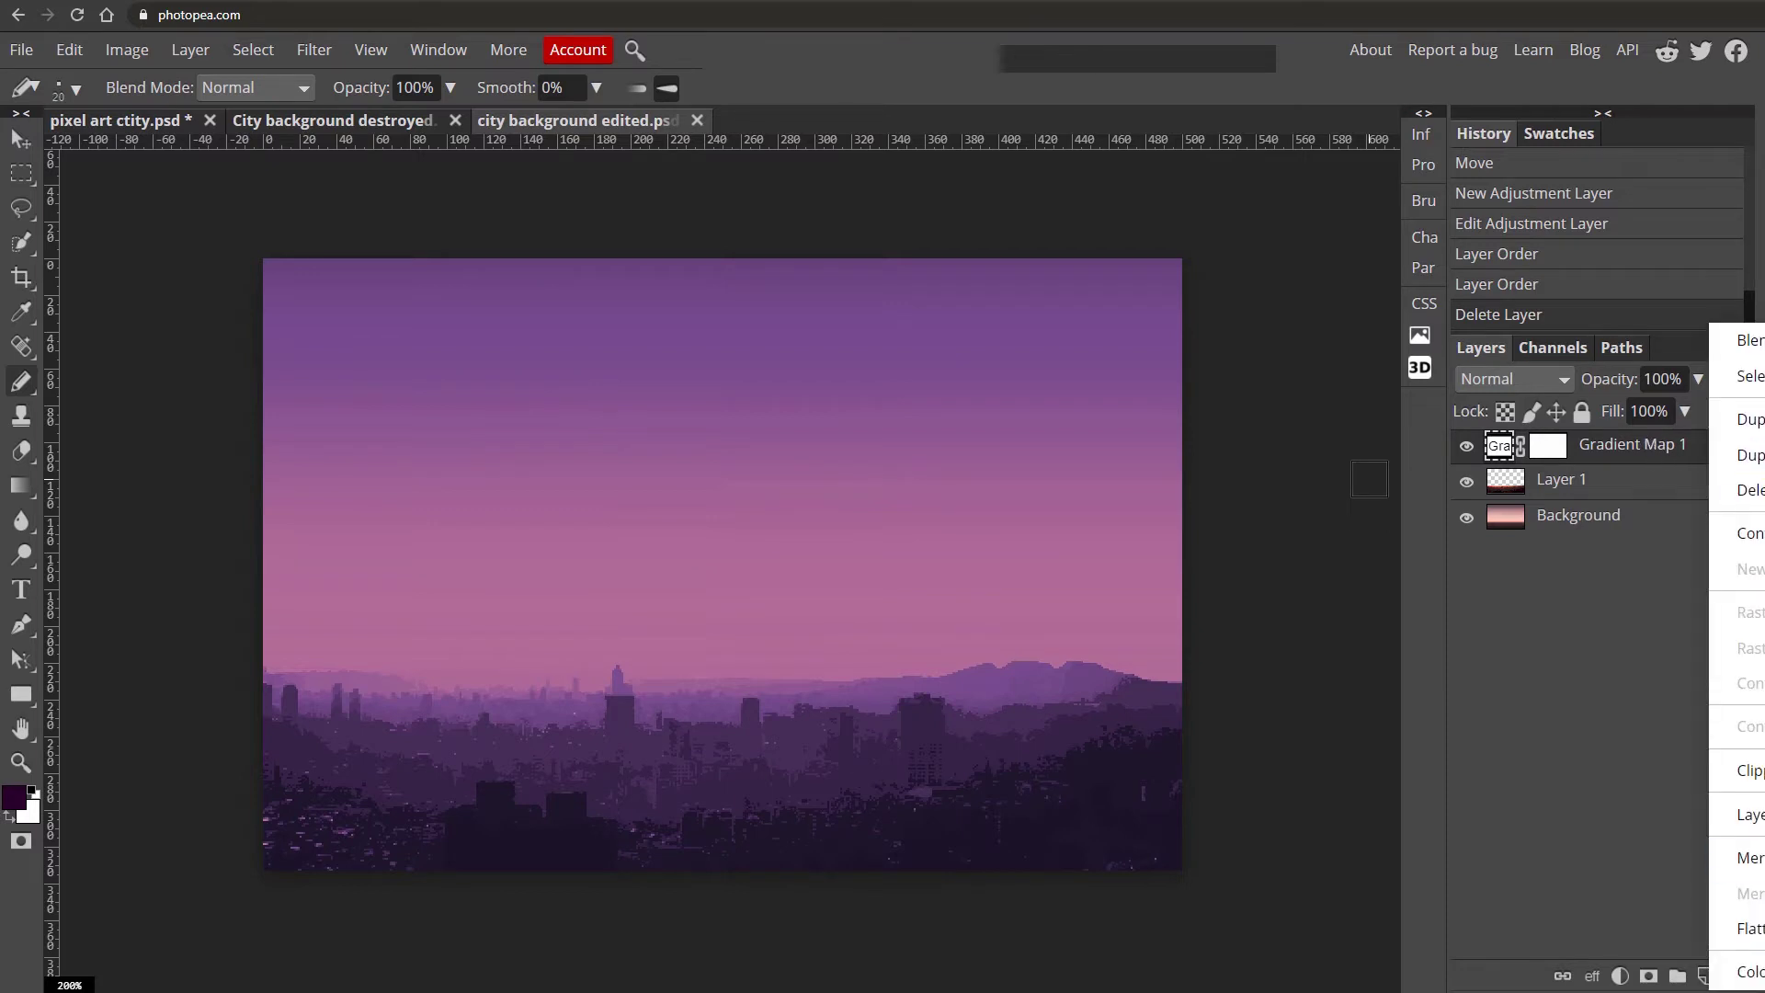
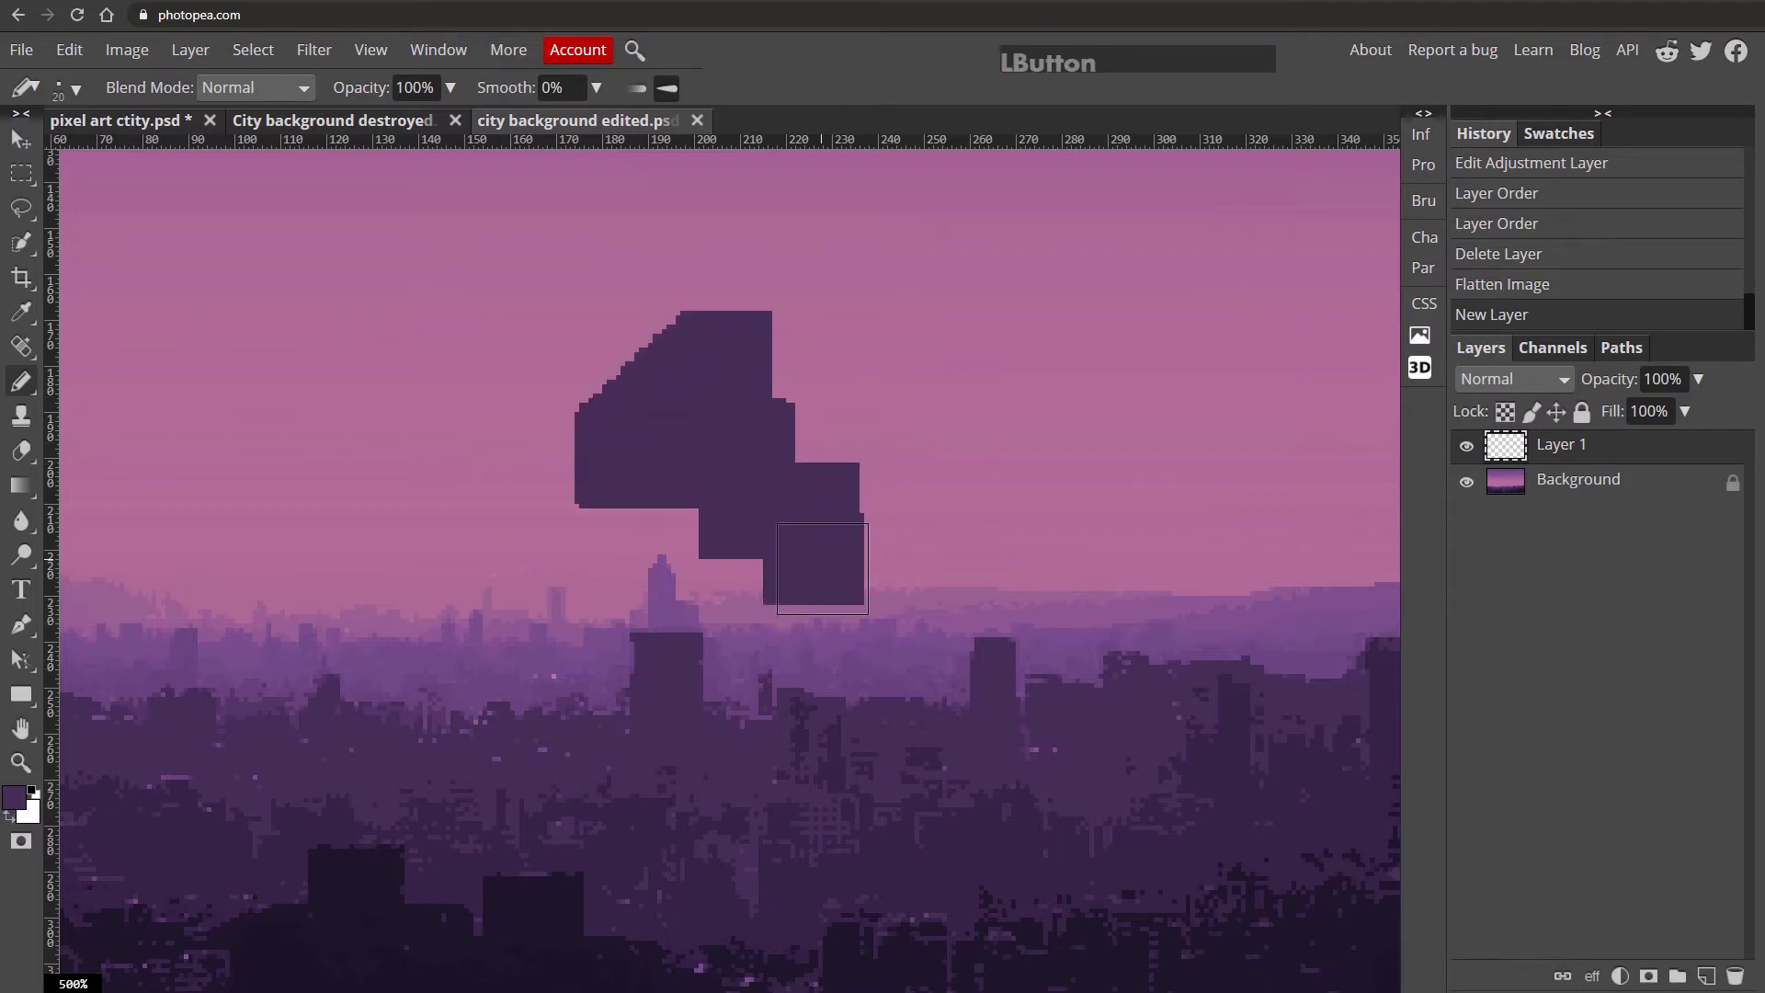
{"action": "key", "text": "ctrl+z"}
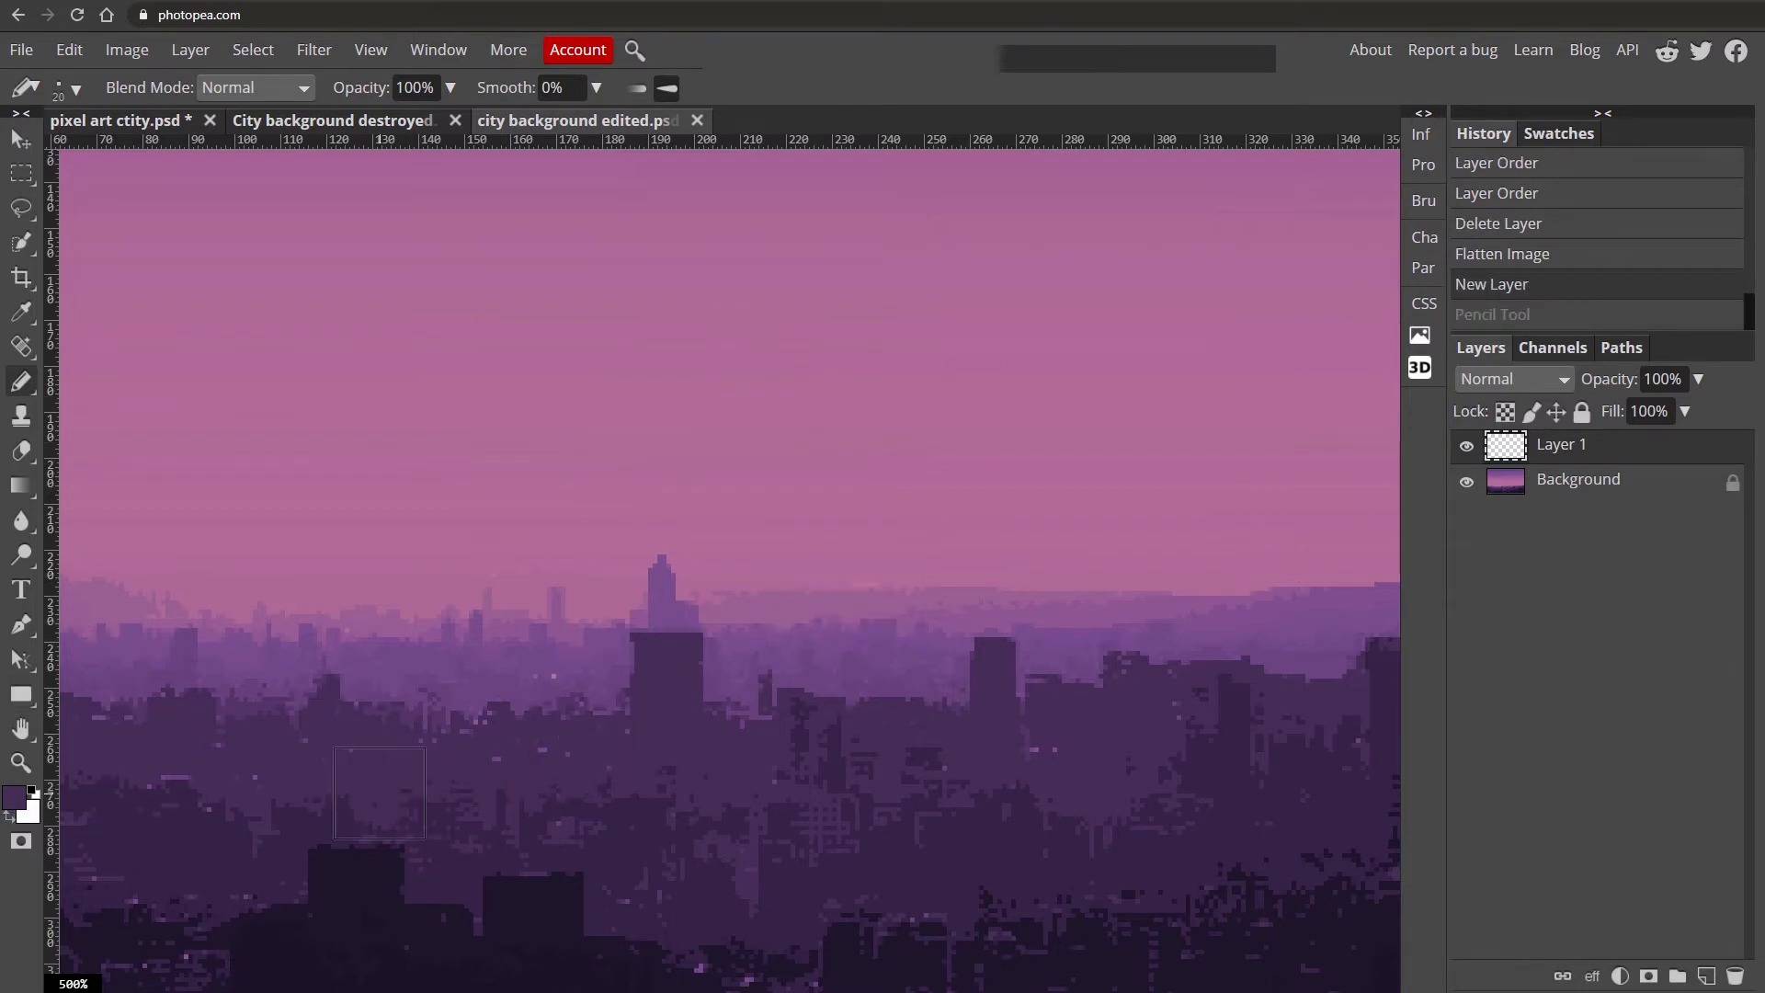
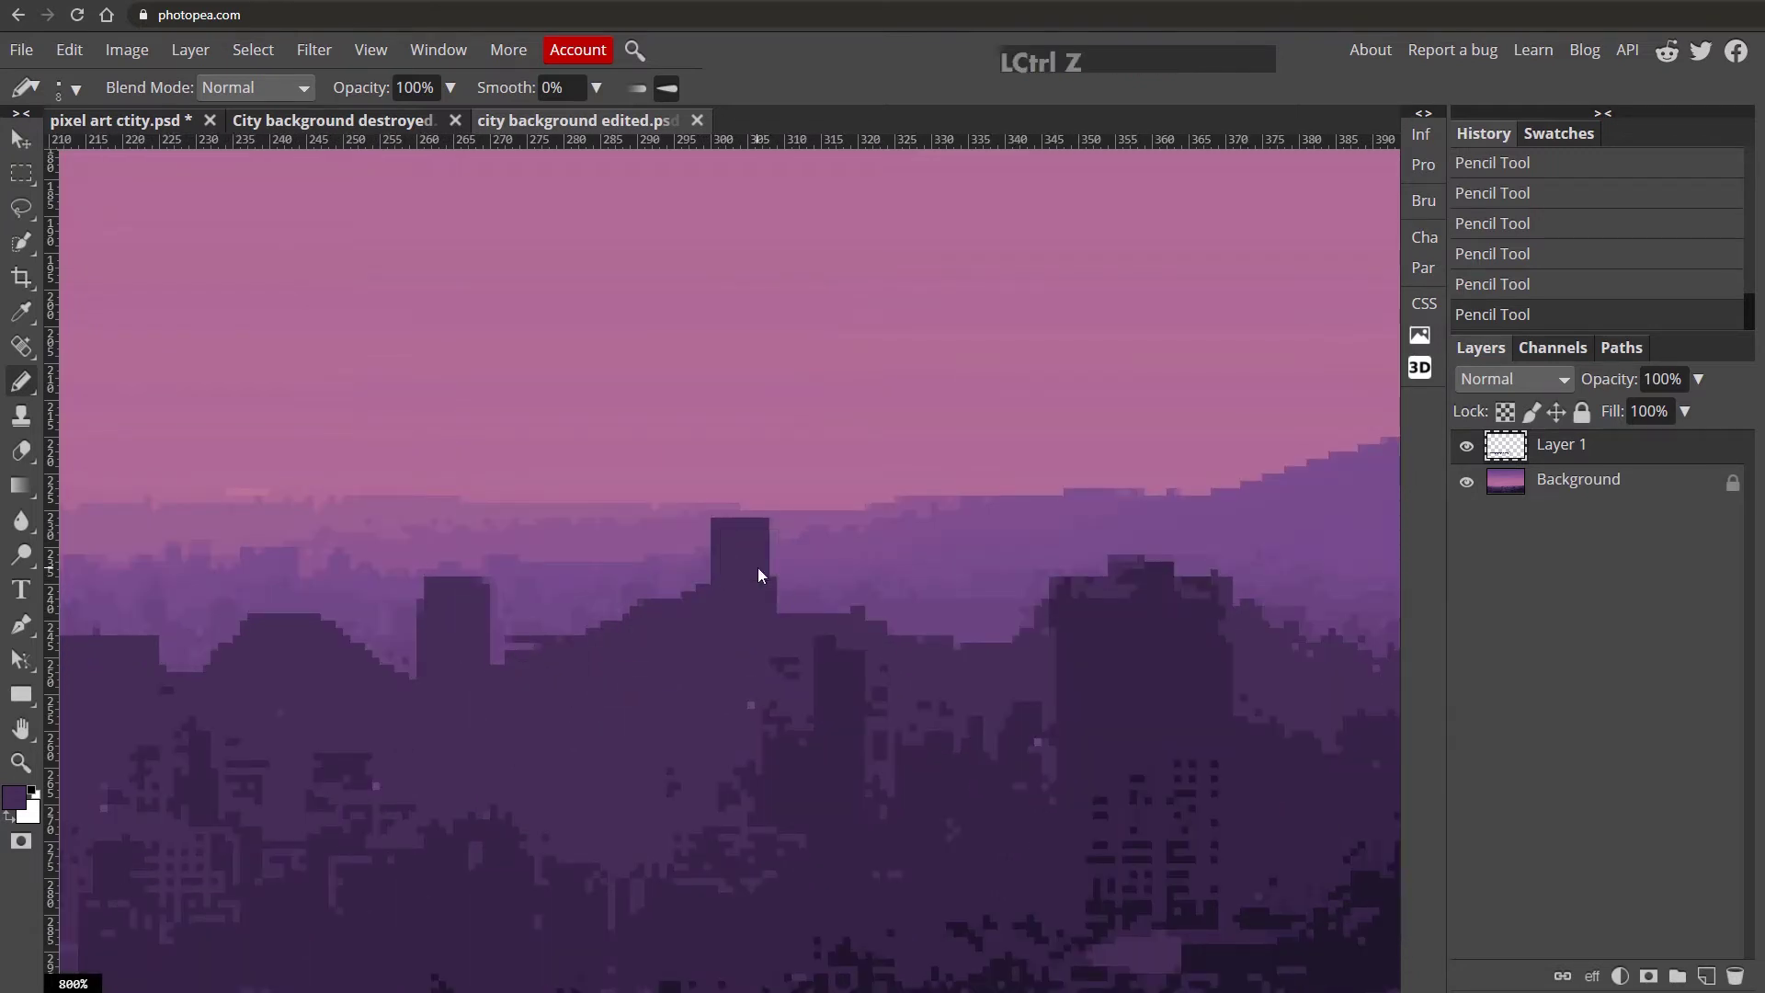
{"action": "key", "text": "ctrl+z"}
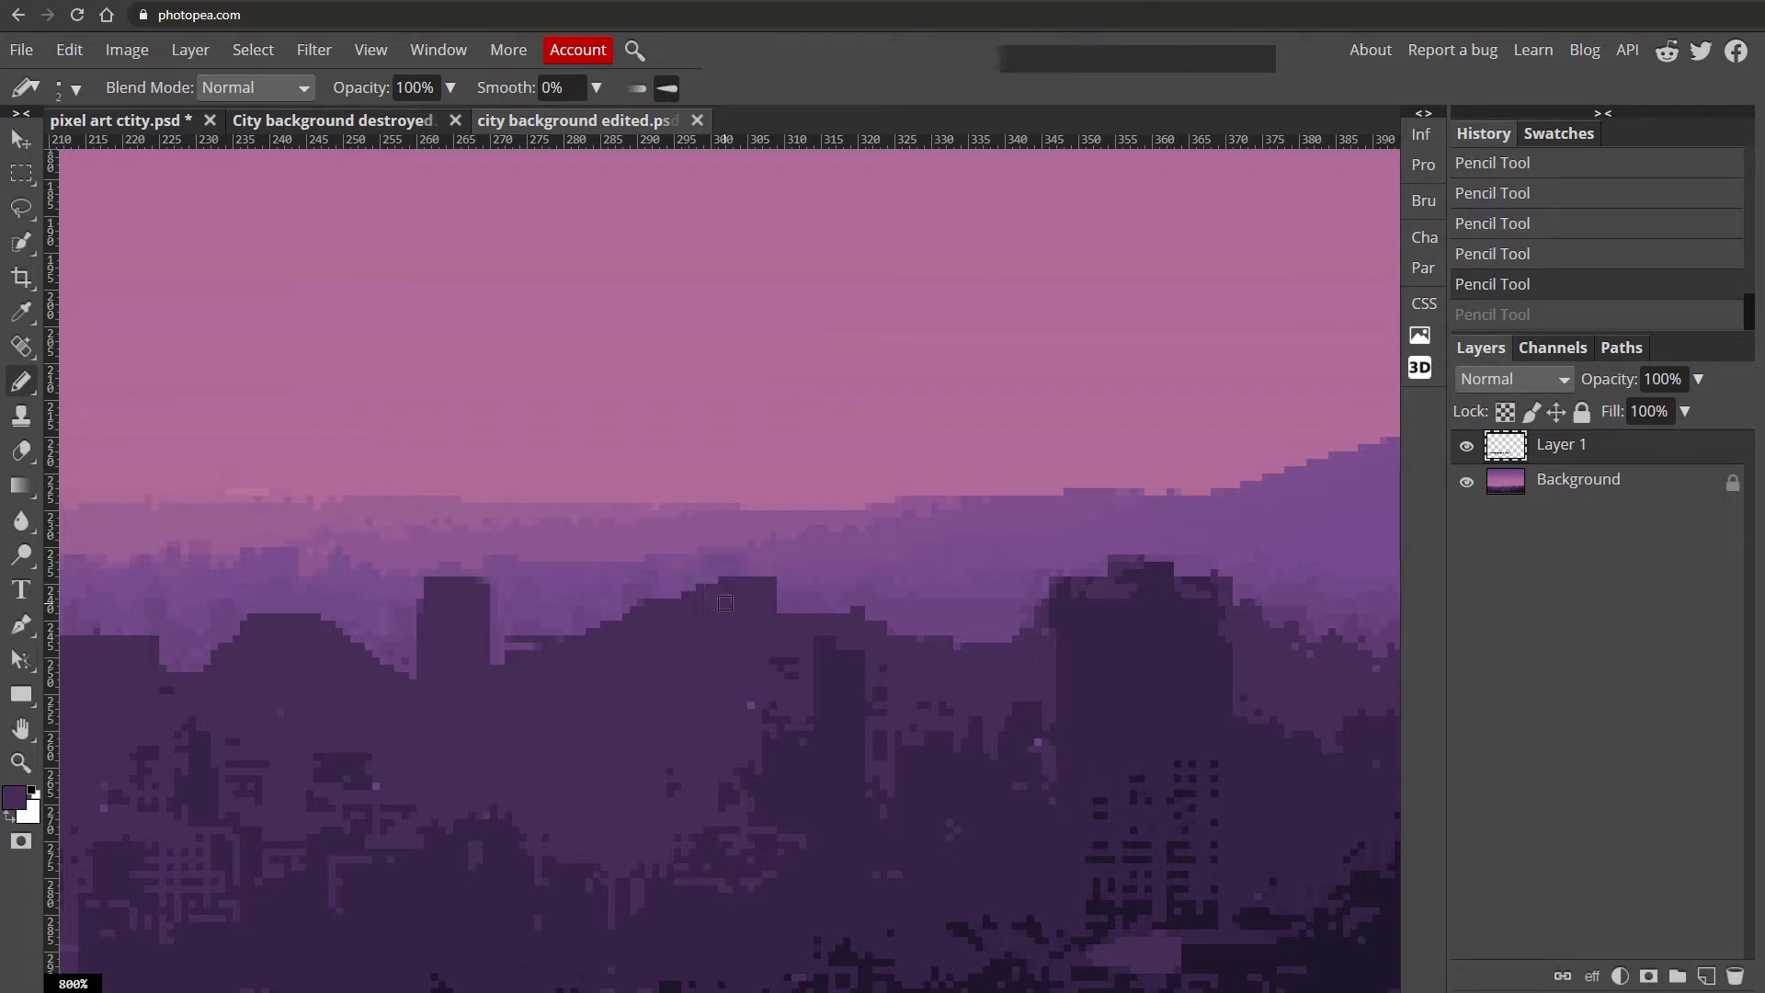
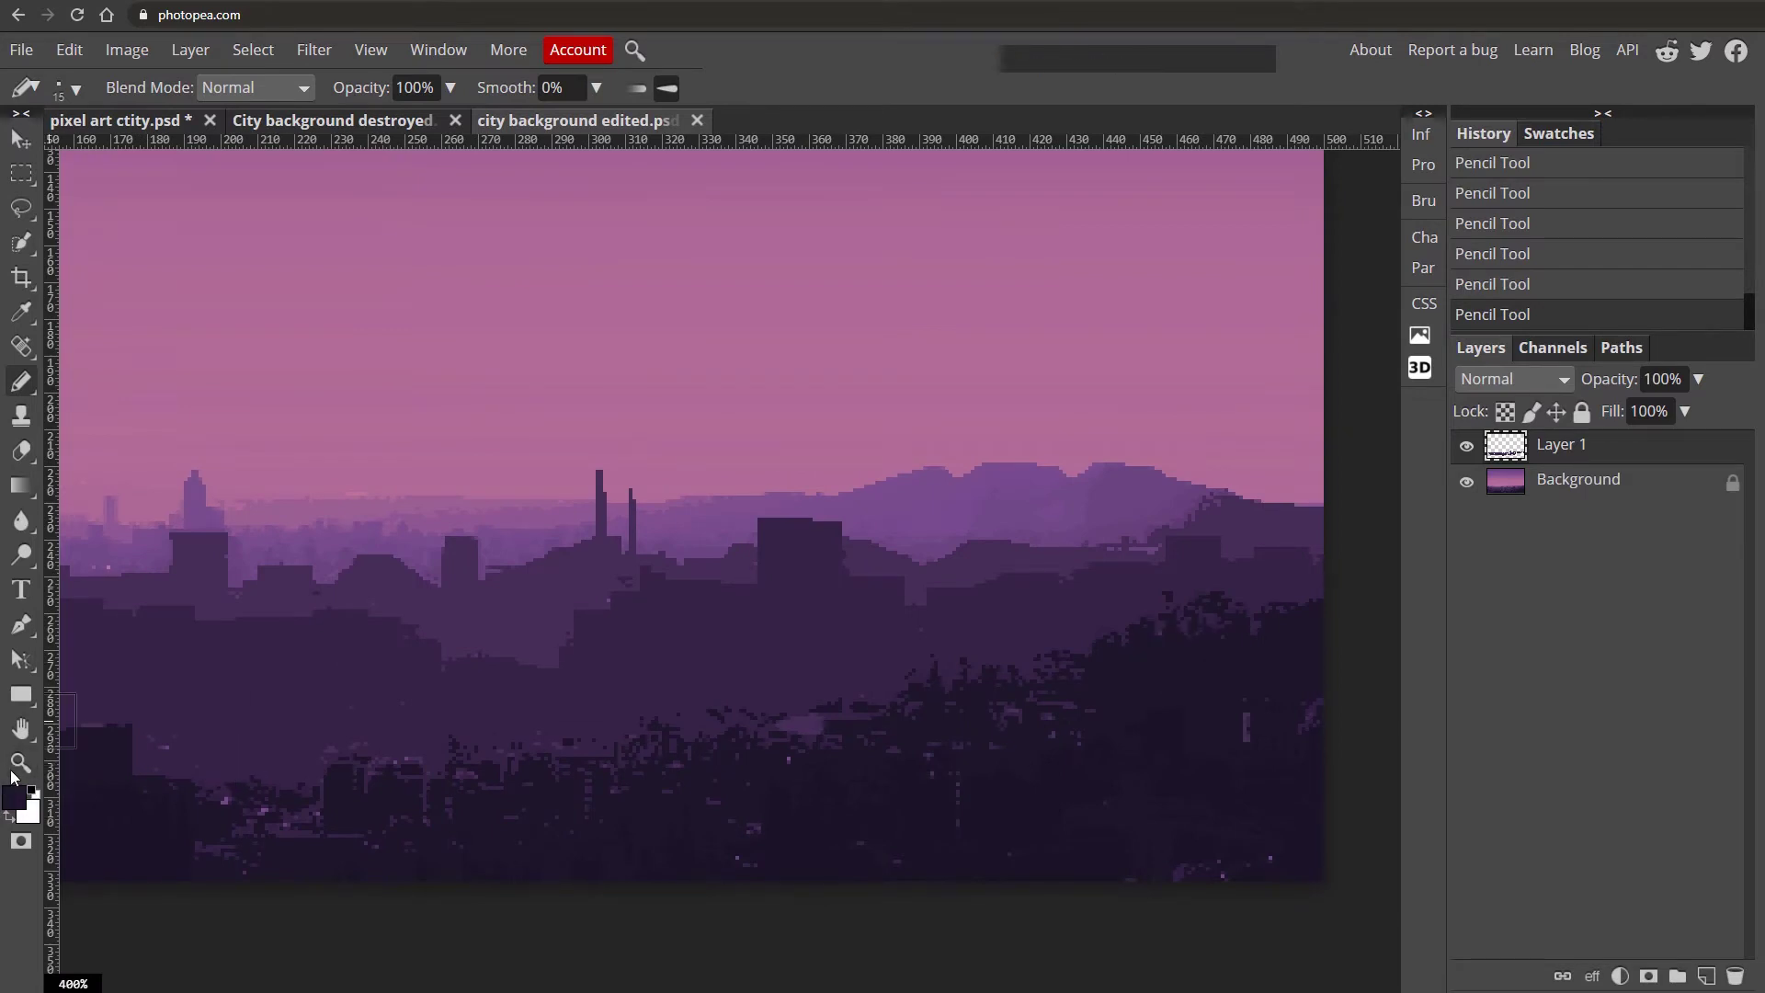
Choose the dark purple #1e152b and pencil in the foreground rooftop silhouettes.
{"action": "left_click", "coordinate": [18, 799]}
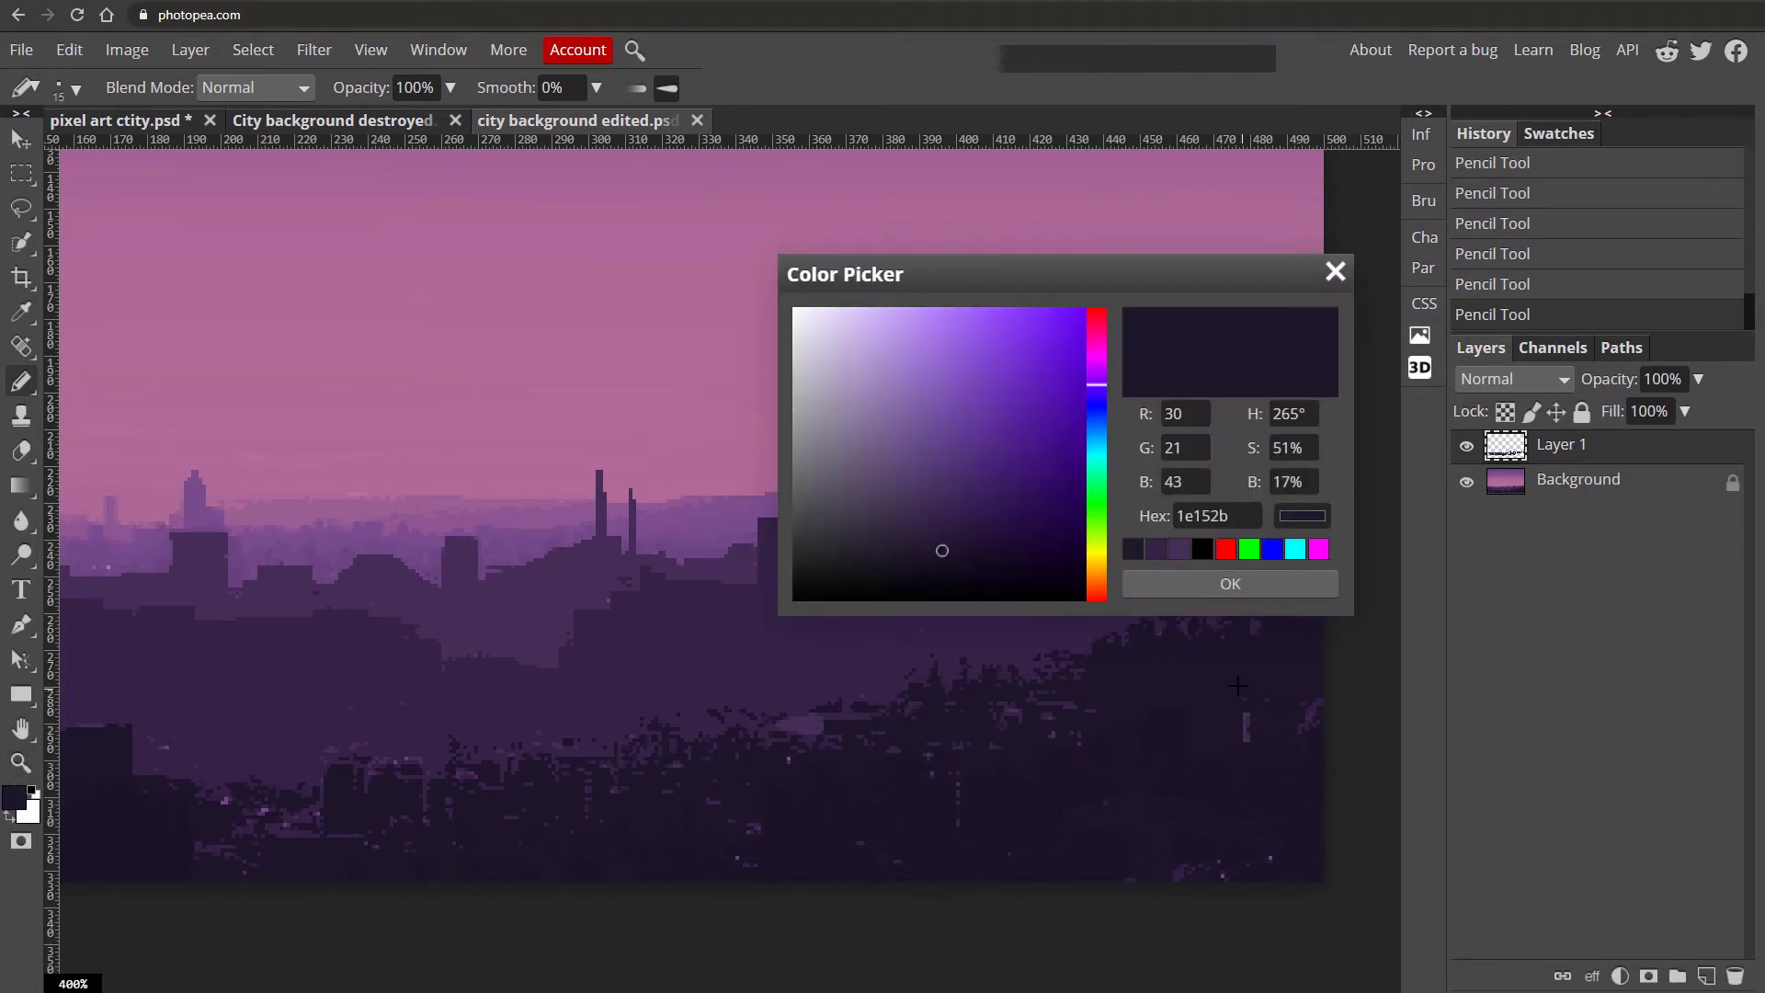
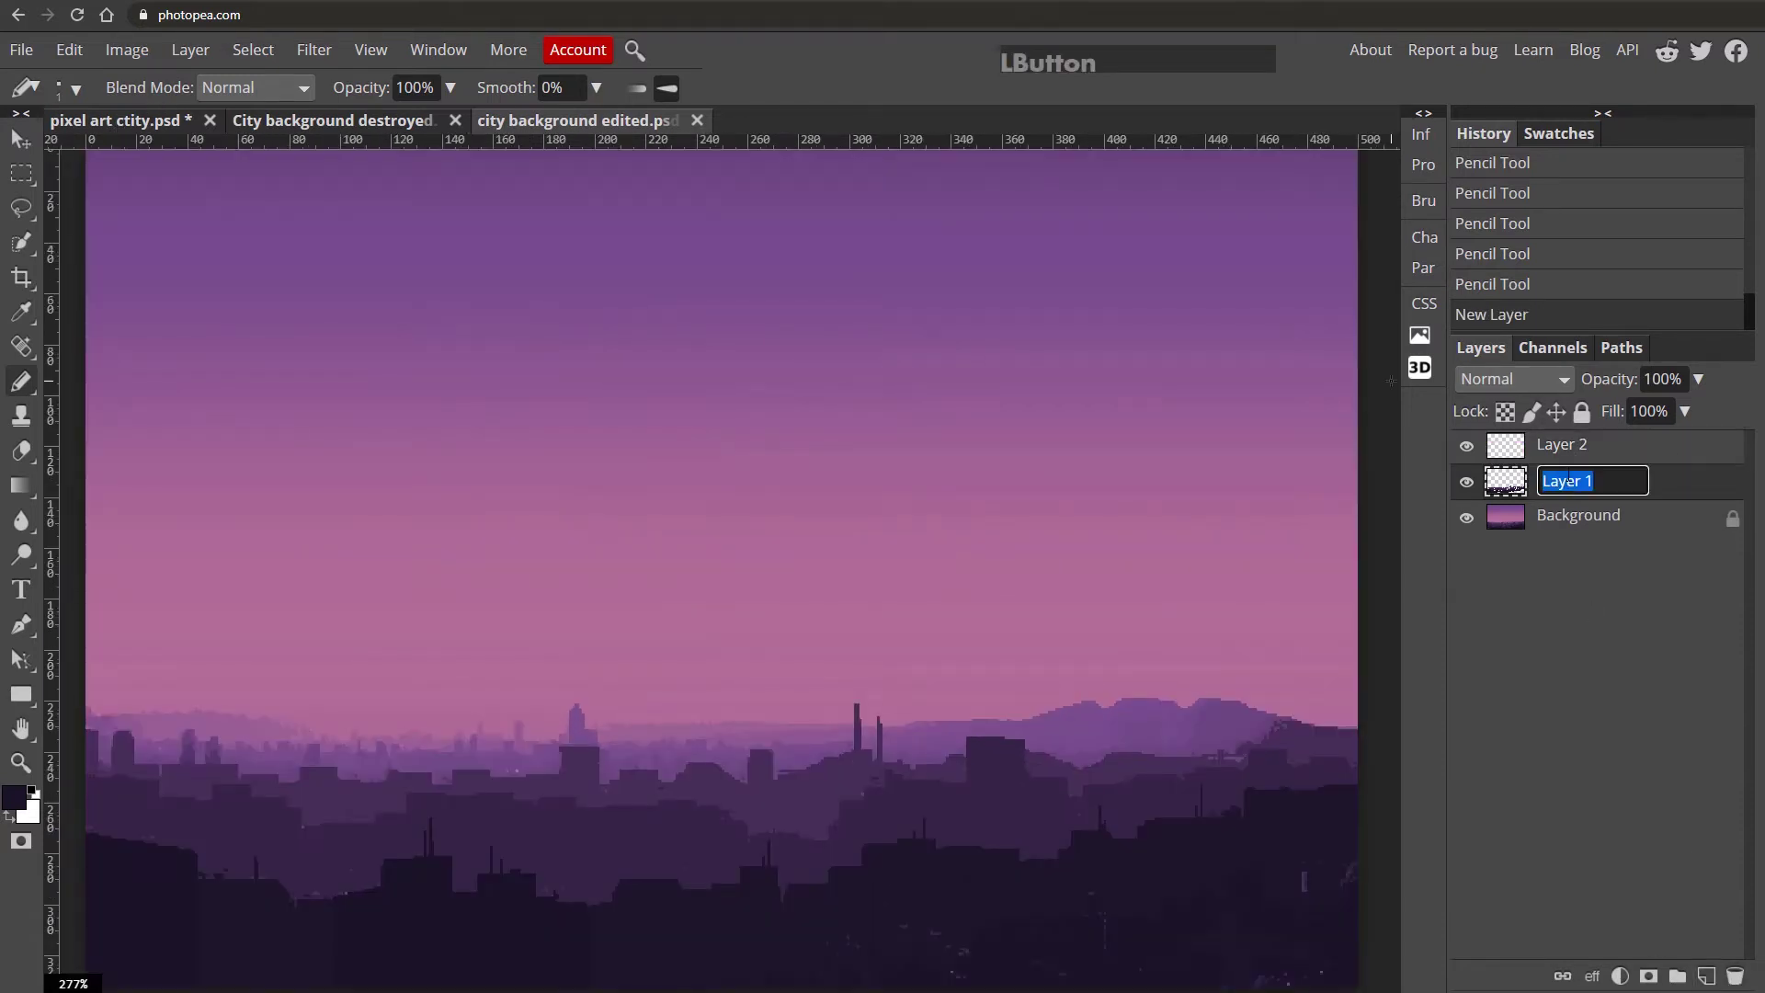
Name the drawn layer "skyline blocks".
{"action": "type", "text": "s"}
{"action": "type", "text": "i n"}
{"action": "key", "text": "space"}
{"action": "key", "text": "BackSpace"}
{"action": "key", "text": "Return"}
Name the empty top layer "main building".
{"action": "left_click", "coordinate": [1593, 459]}
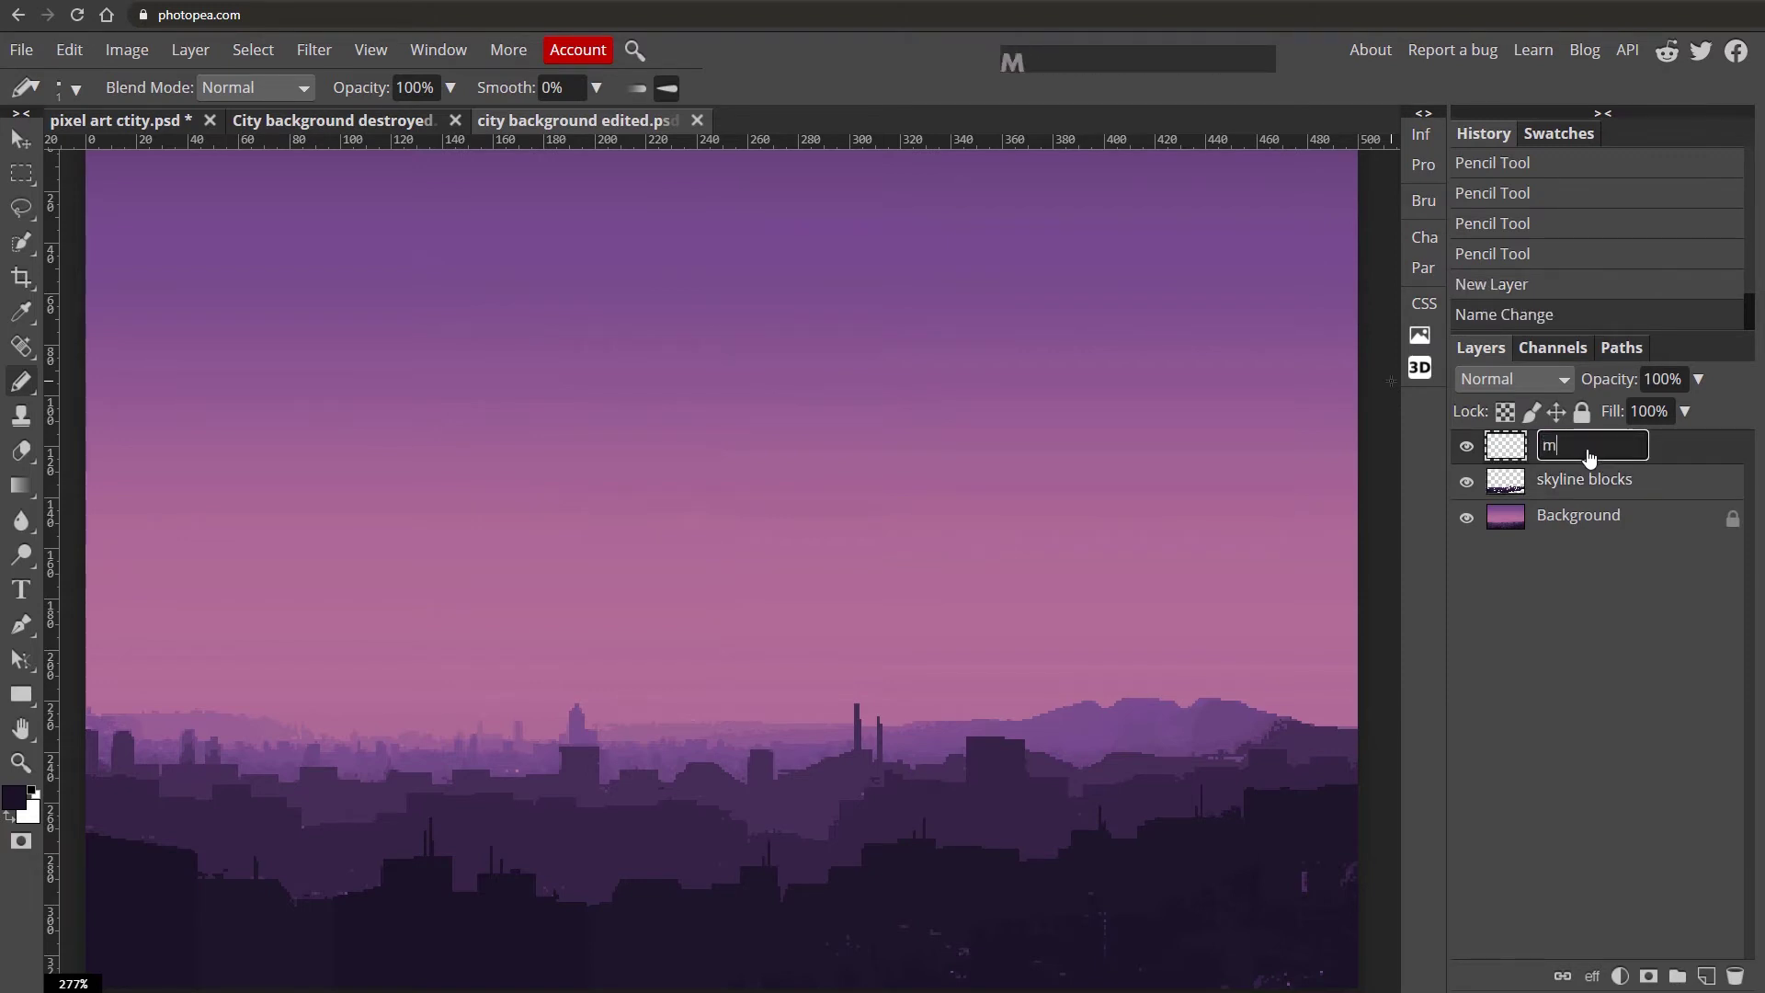
{"action": "key", "text": "space"}
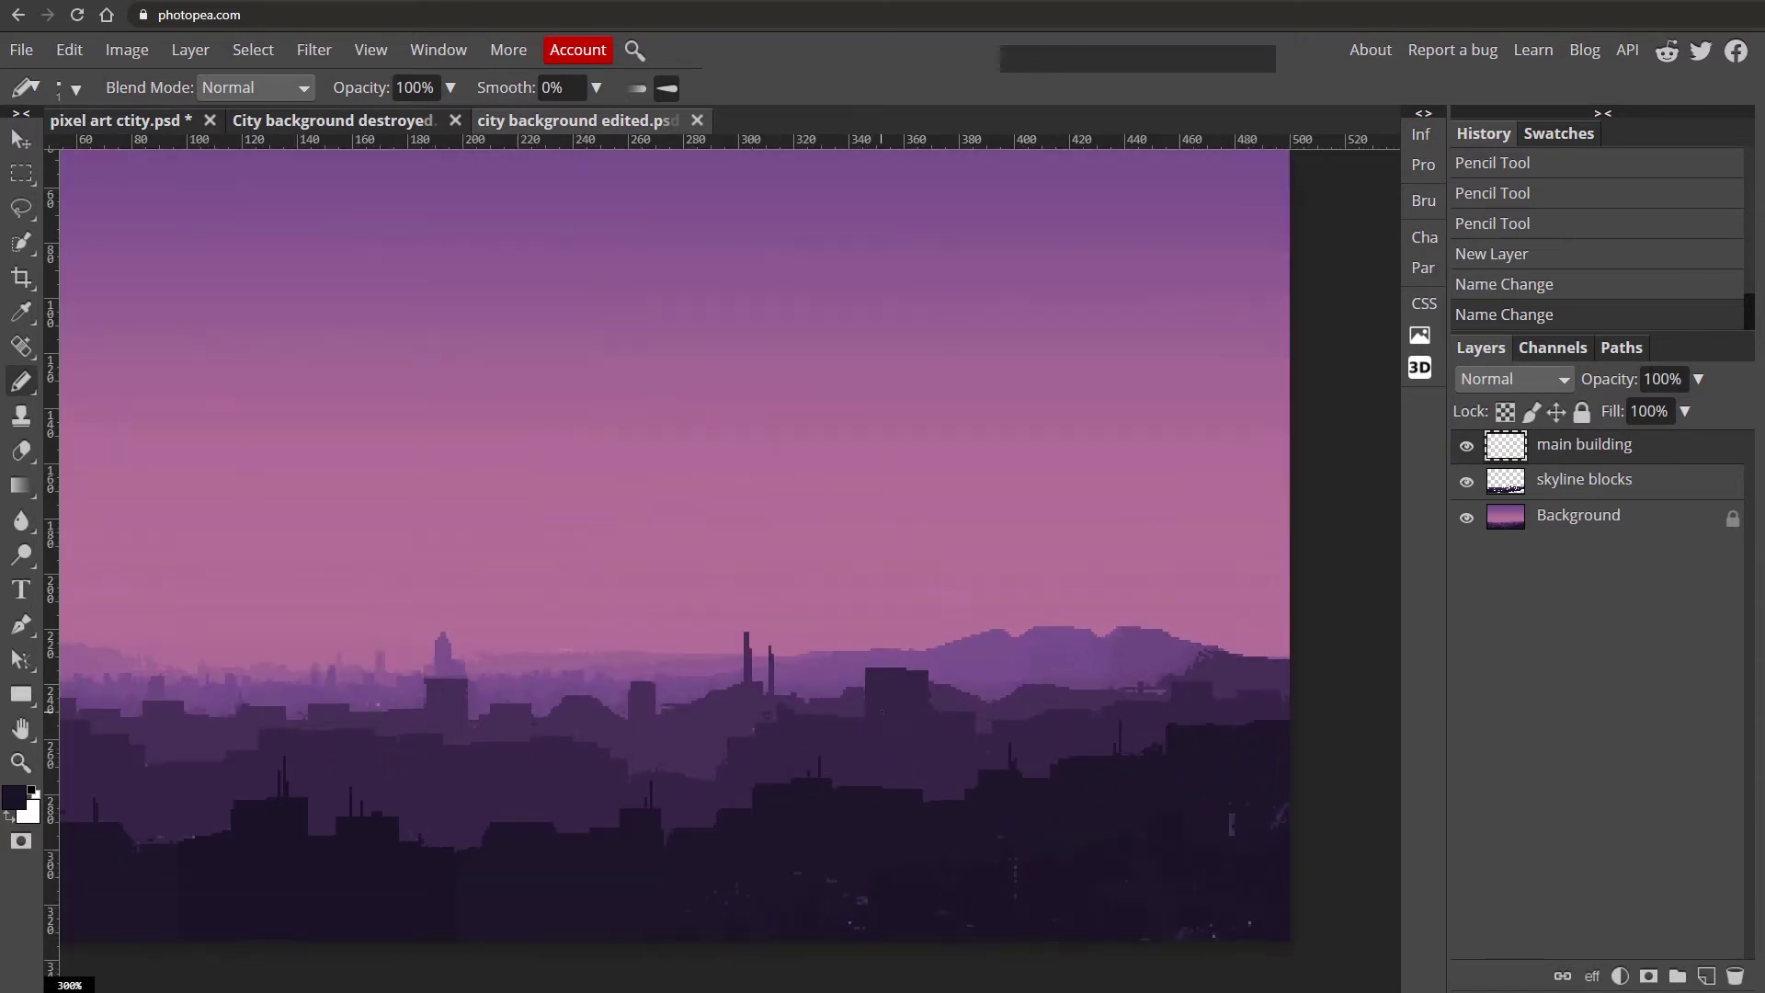
{"action": "left_click", "coordinate": [32, 203]}
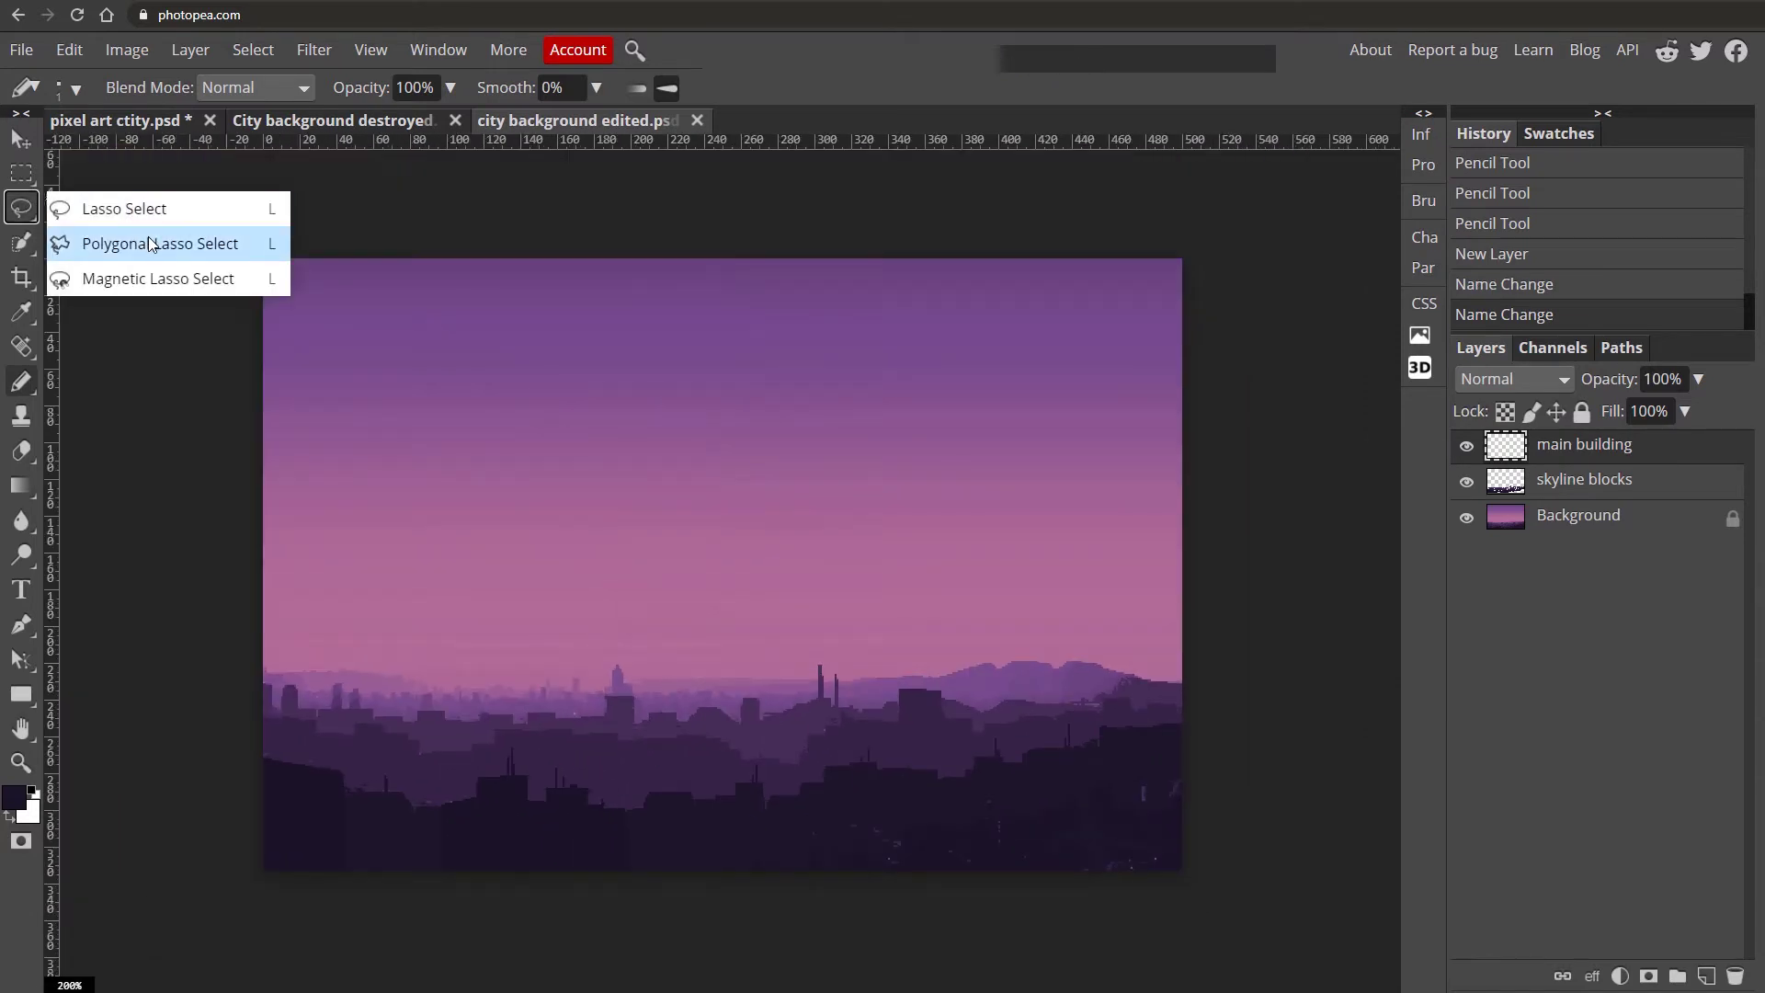
{"action": "left_click", "coordinate": [156, 238]}
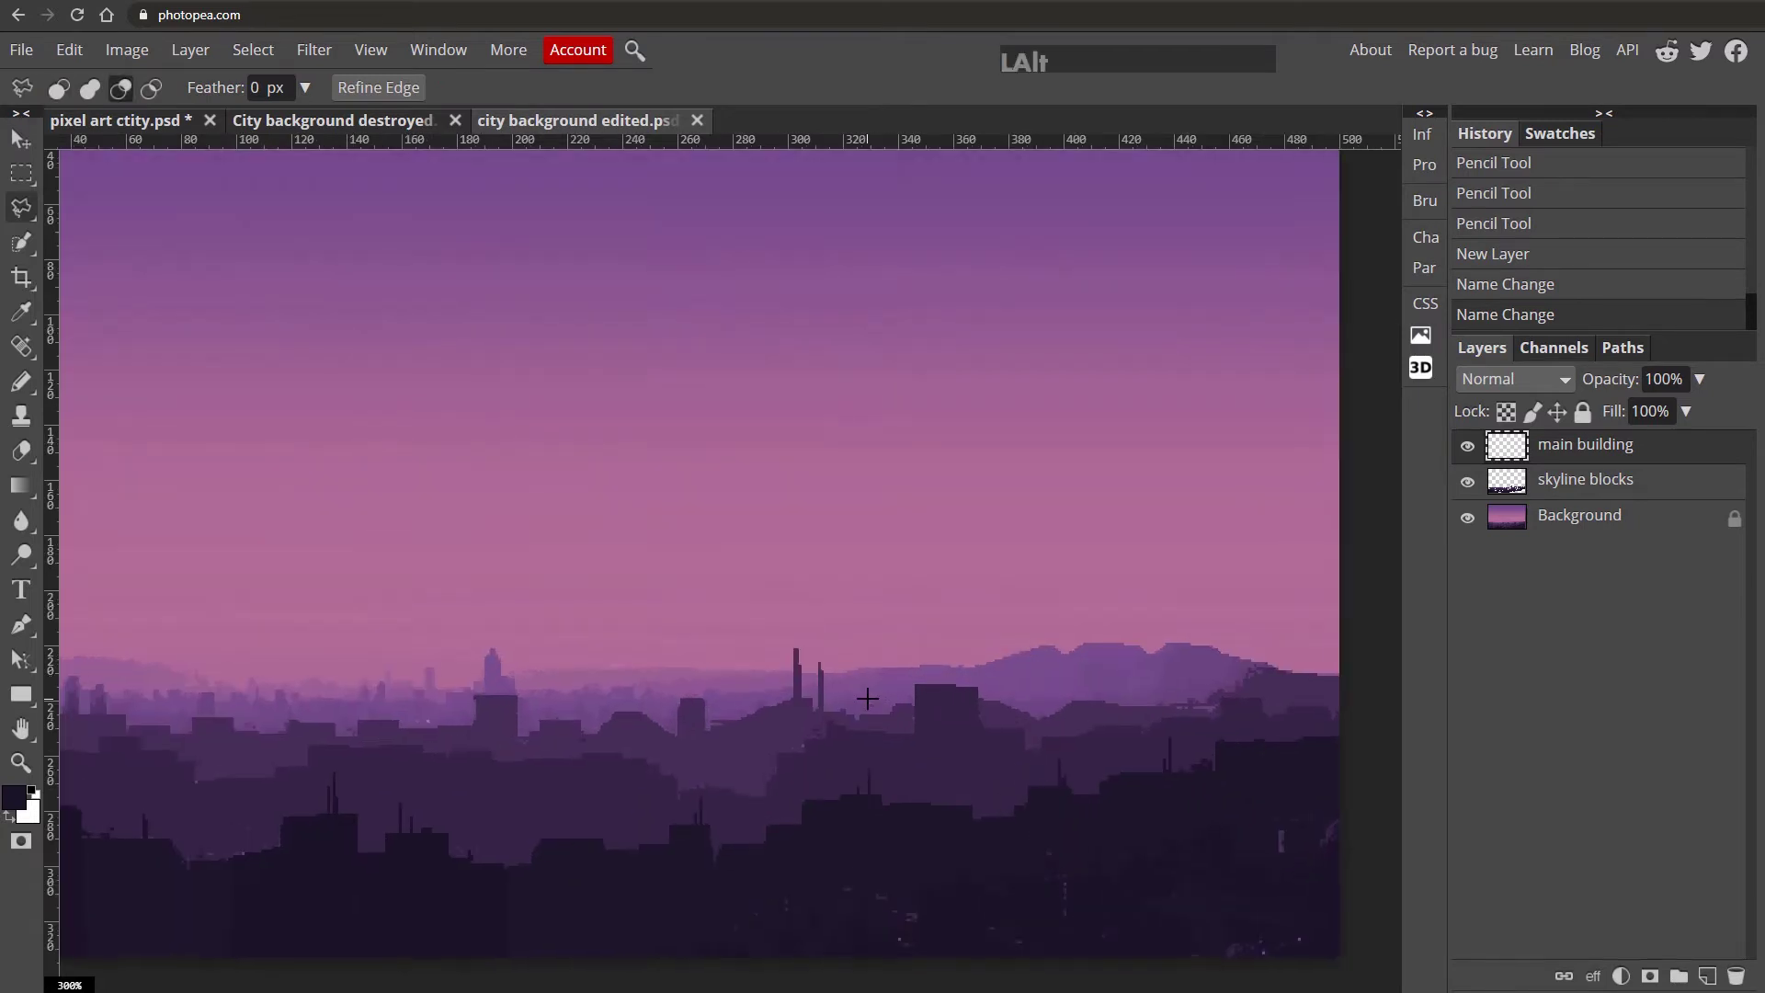
{"action": "left_click", "coordinate": [1654, 450]}
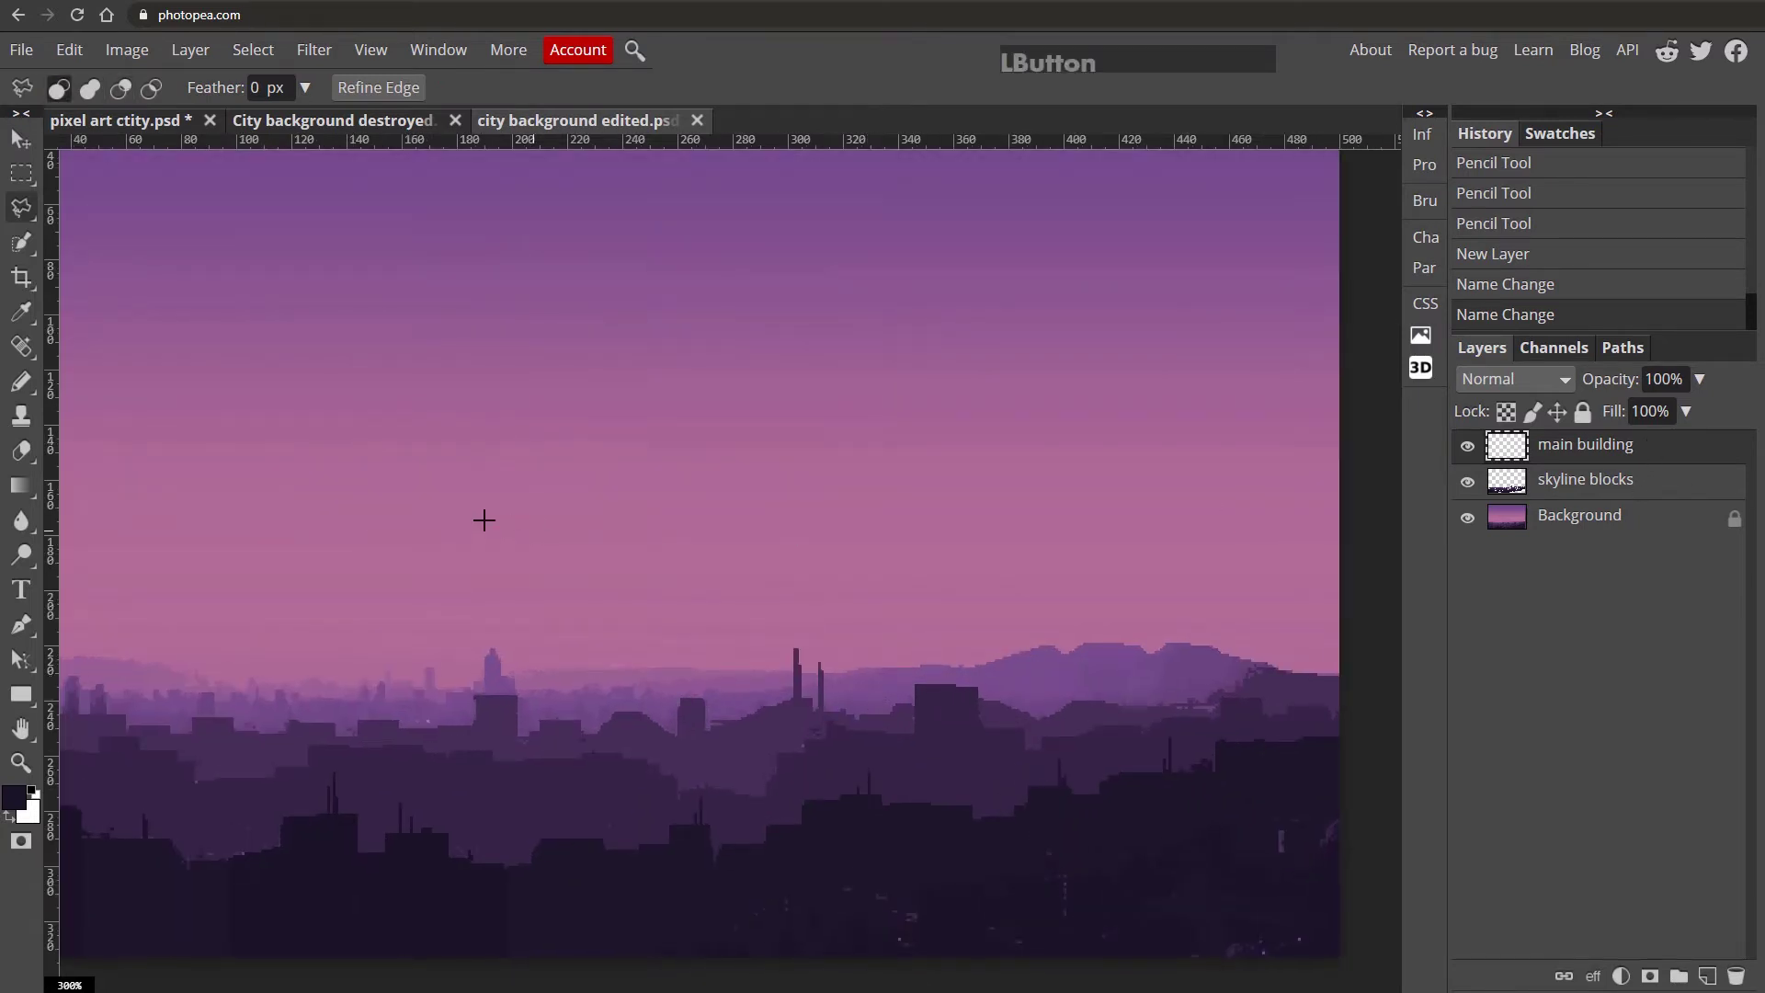
{"action": "left_click", "coordinate": [26, 206]}
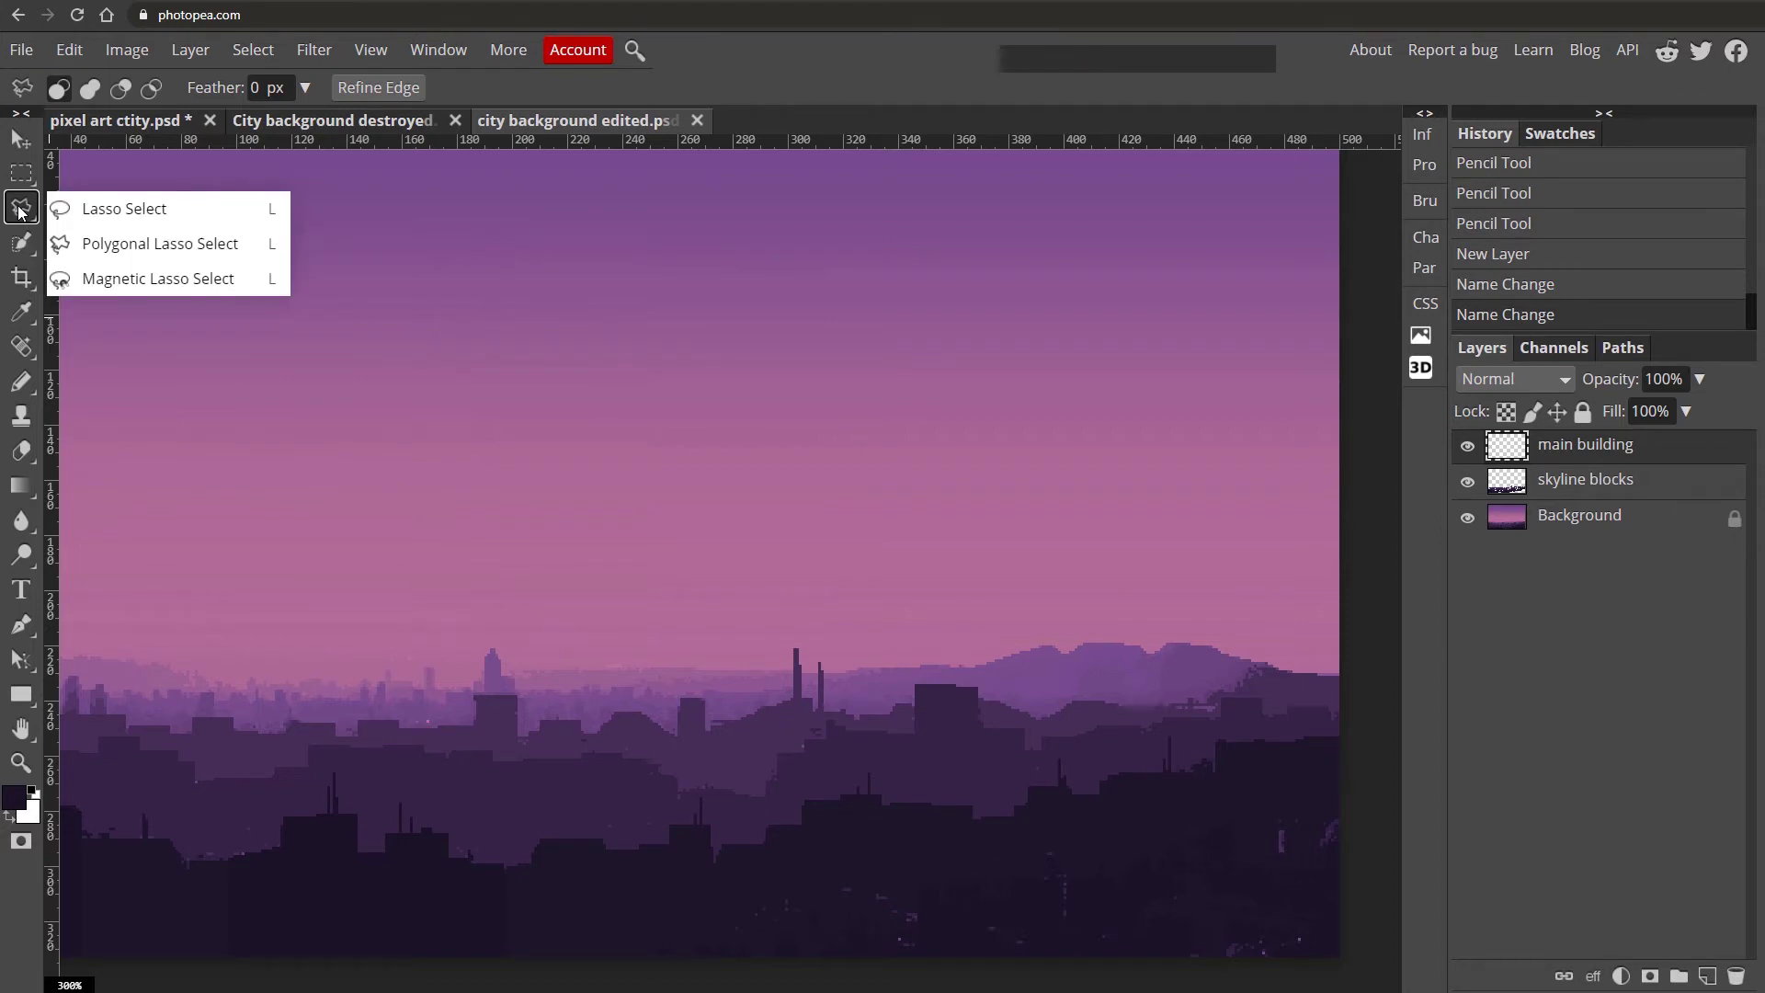
{"action": "left_click", "coordinate": [112, 253]}
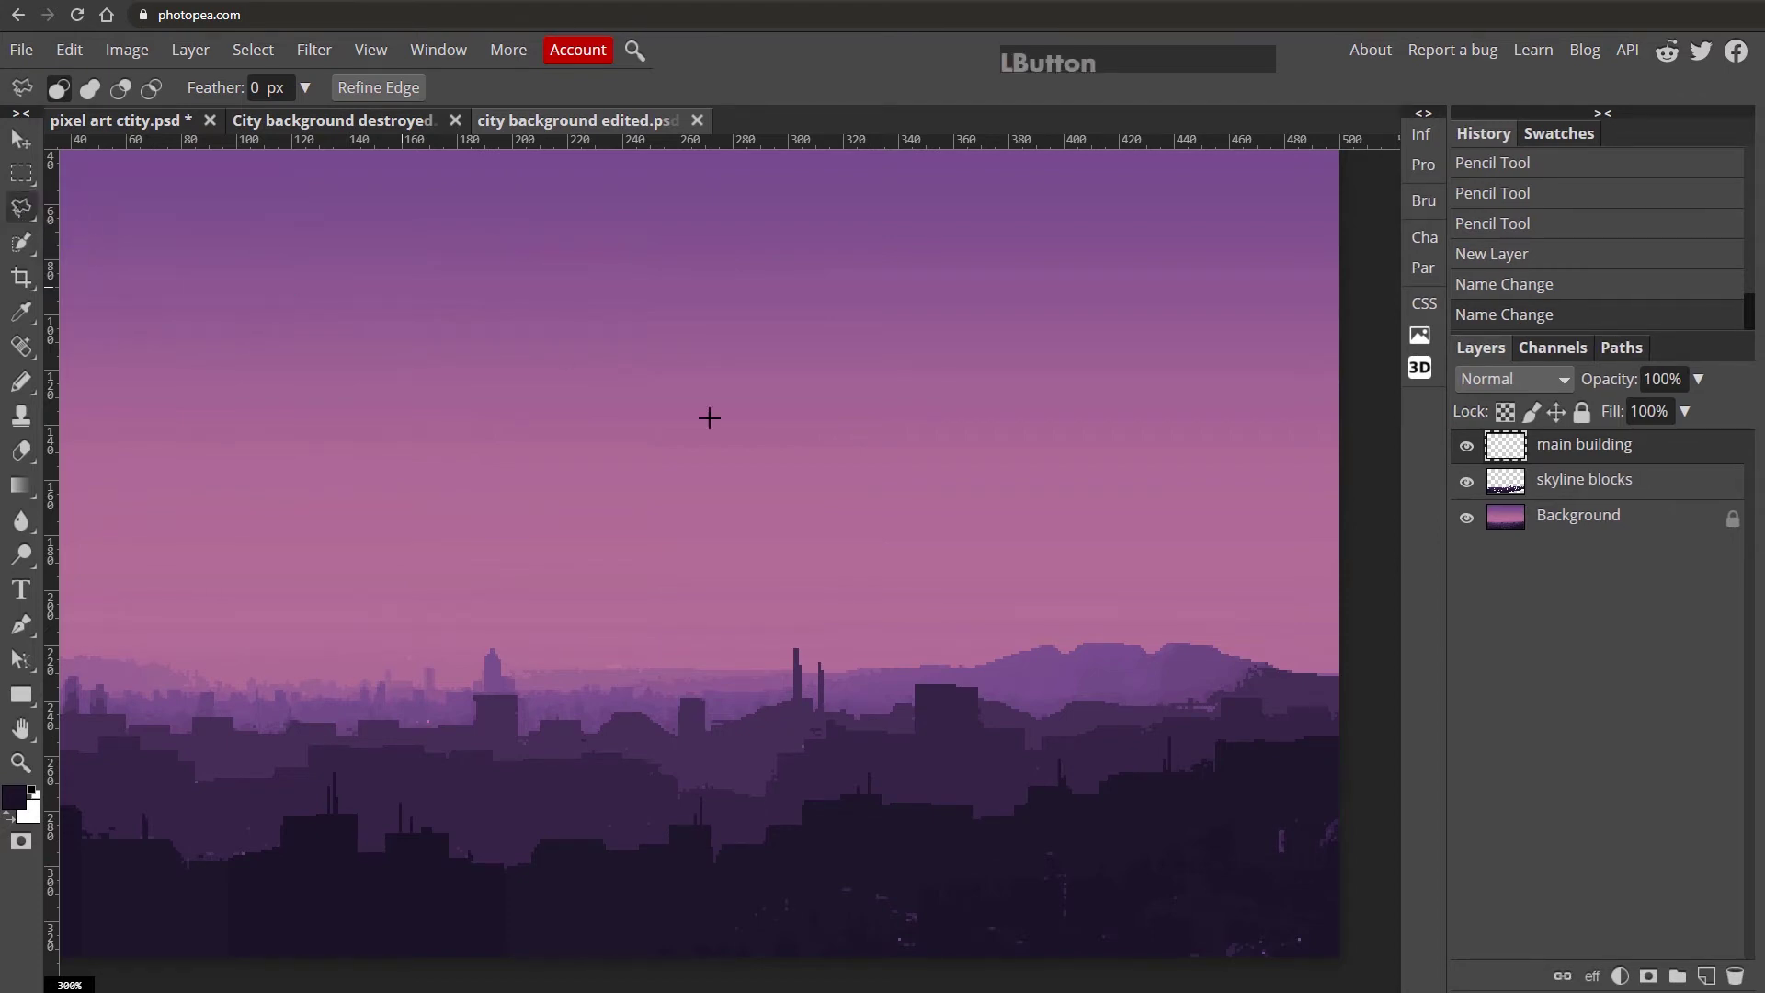
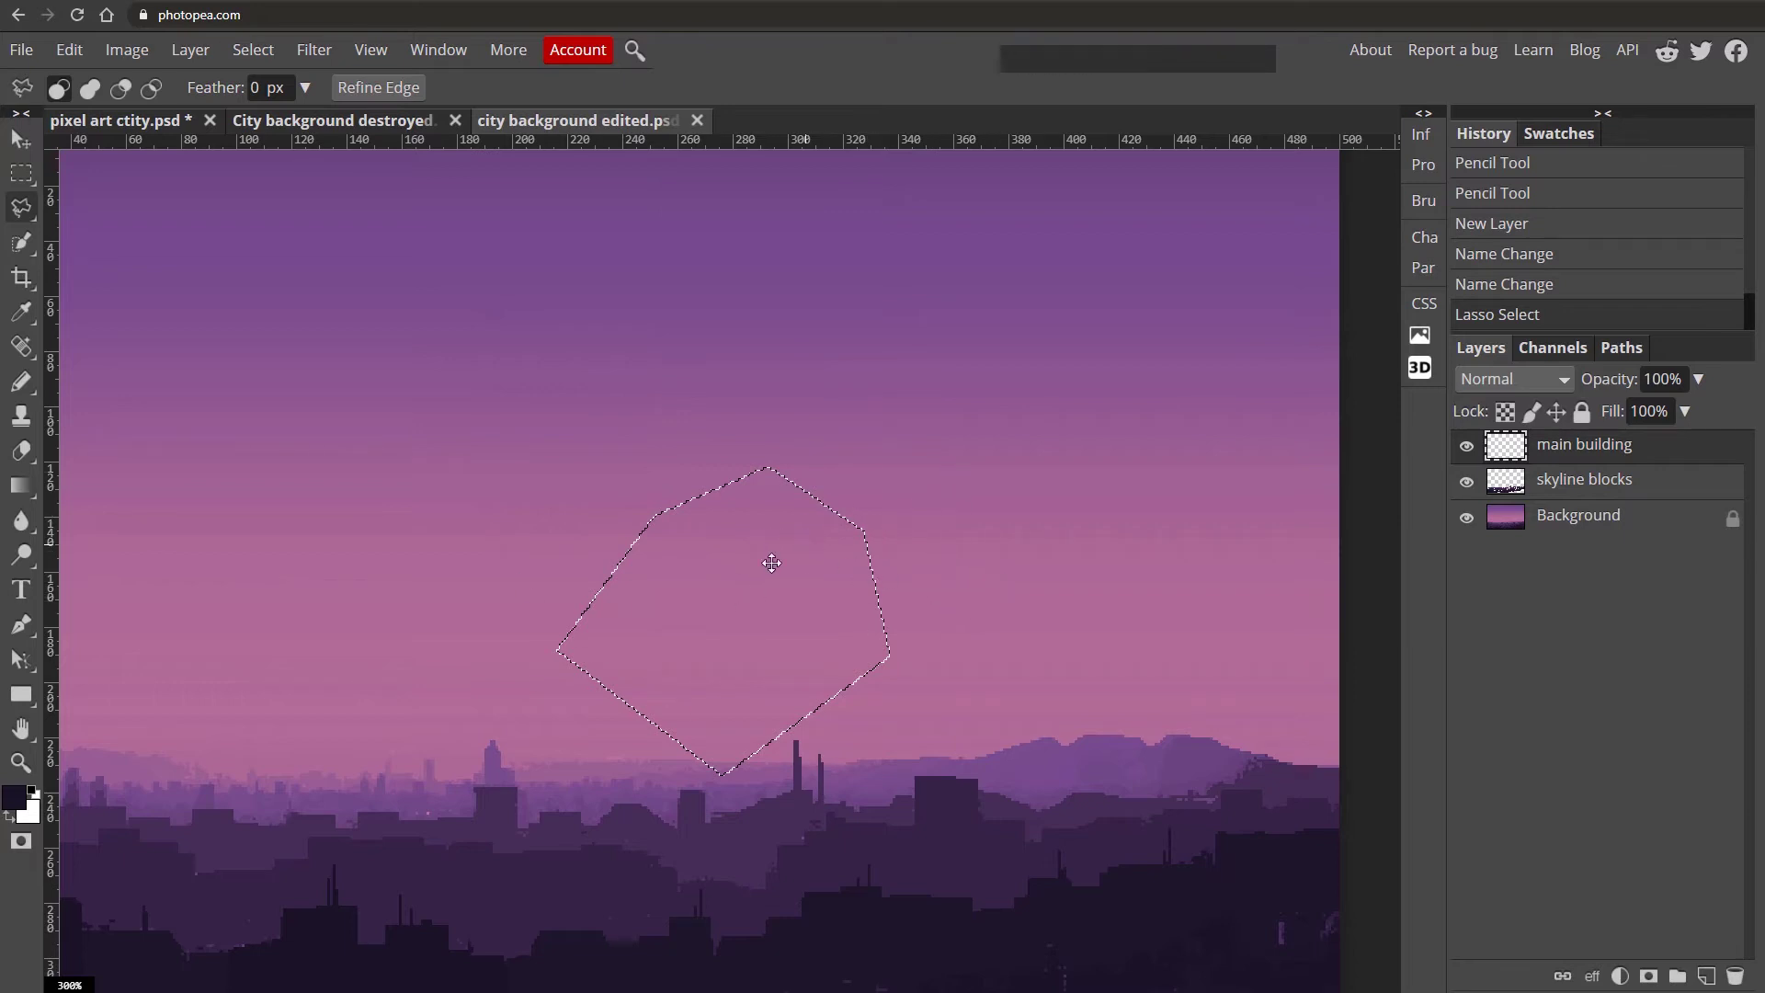
{"action": "key", "text": "ctrl+d"}
{"action": "left_click", "coordinate": [260, 53]}
{"action": "left_click", "coordinate": [802, 79]}
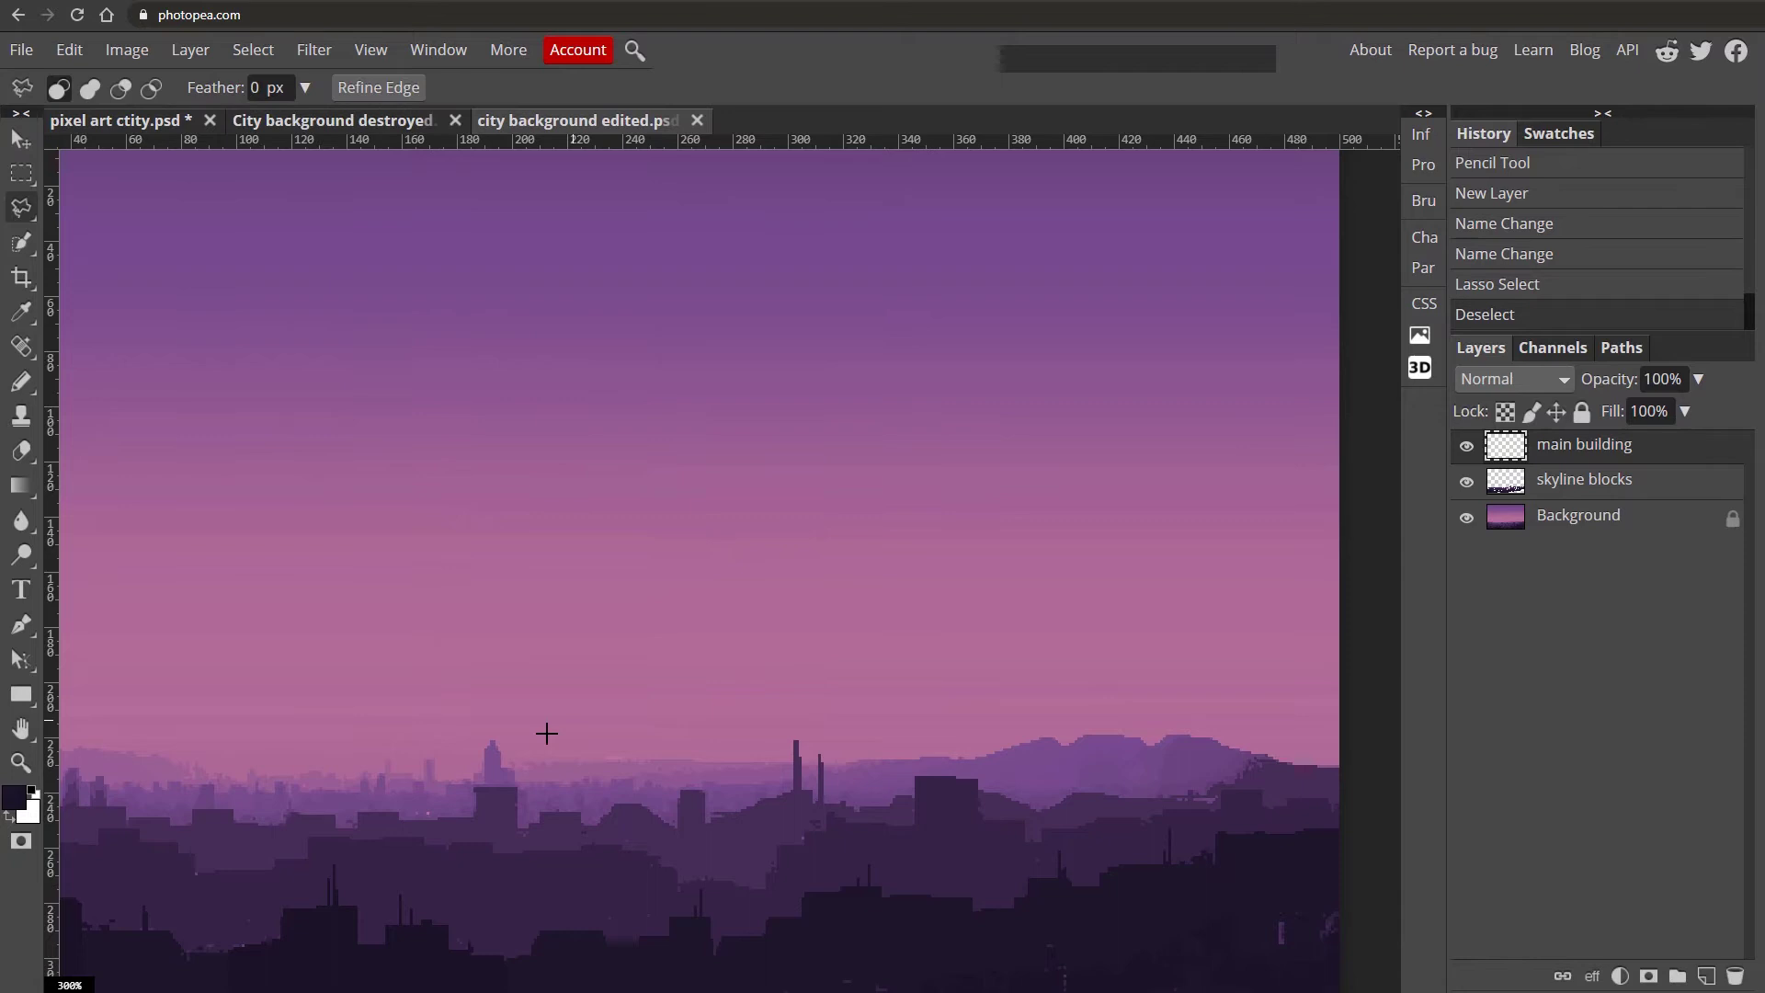
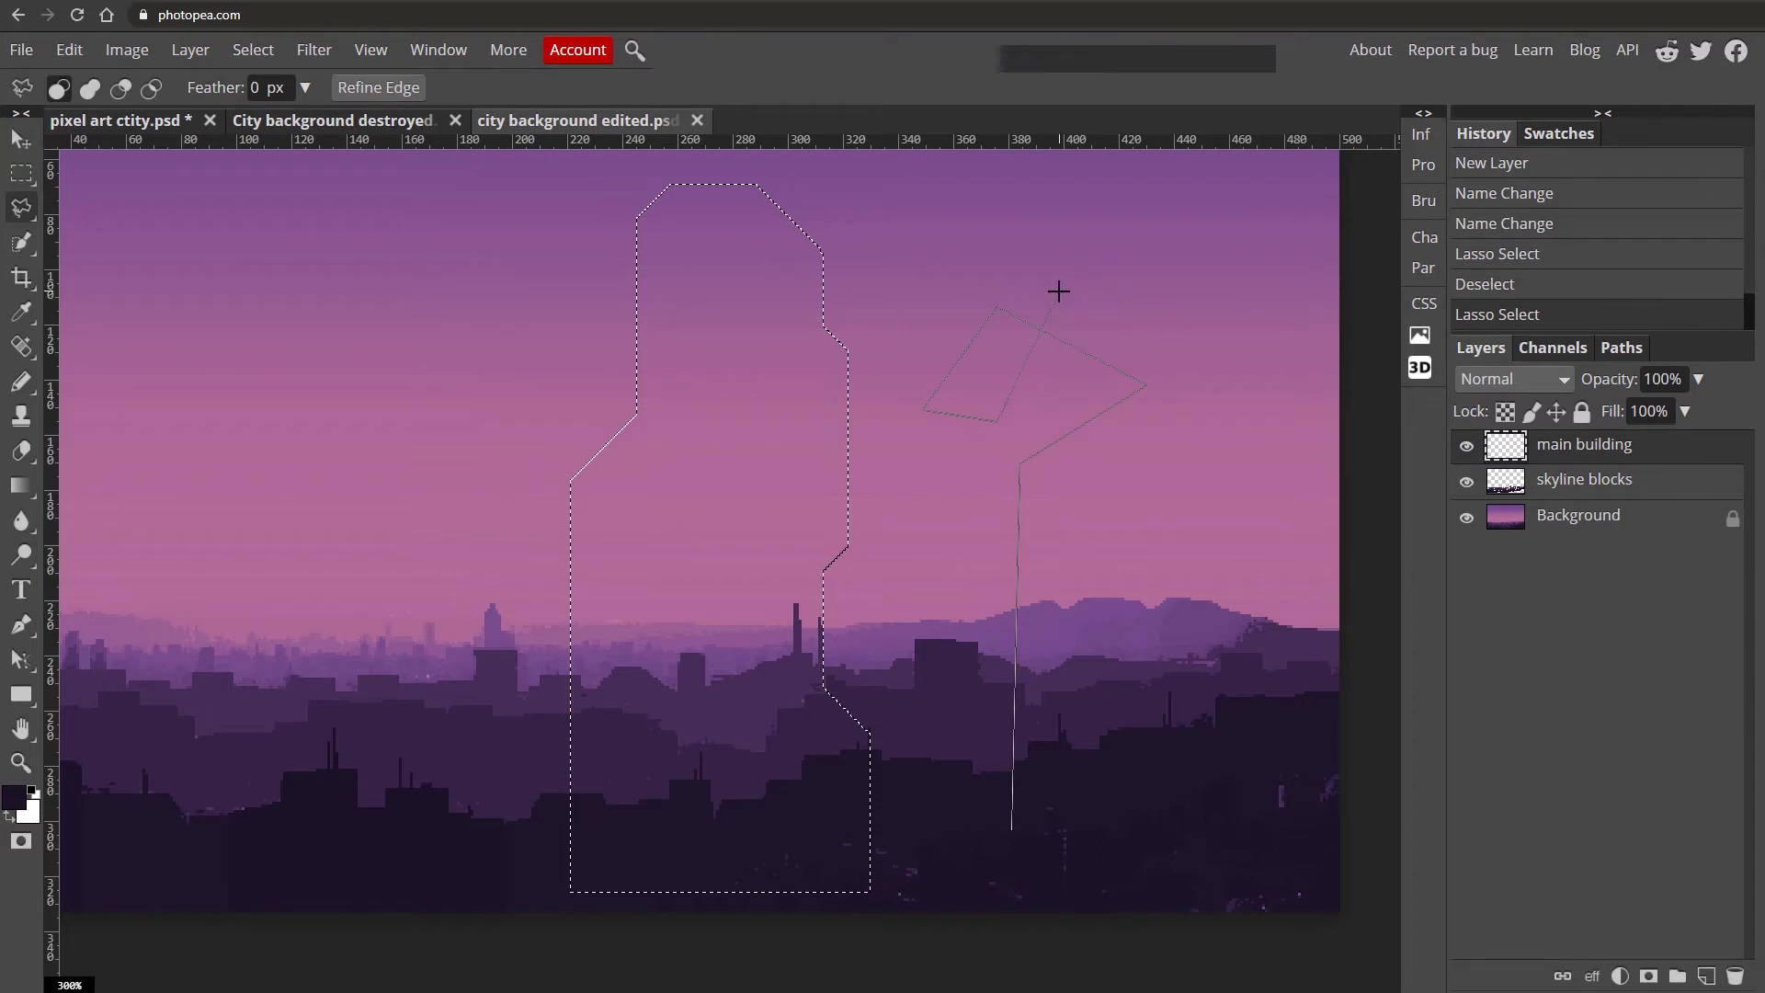
Outline a tall stepped tower with the Polygonal Lasso, removing a misplaced point.
{"action": "key", "text": "BackSpace"}
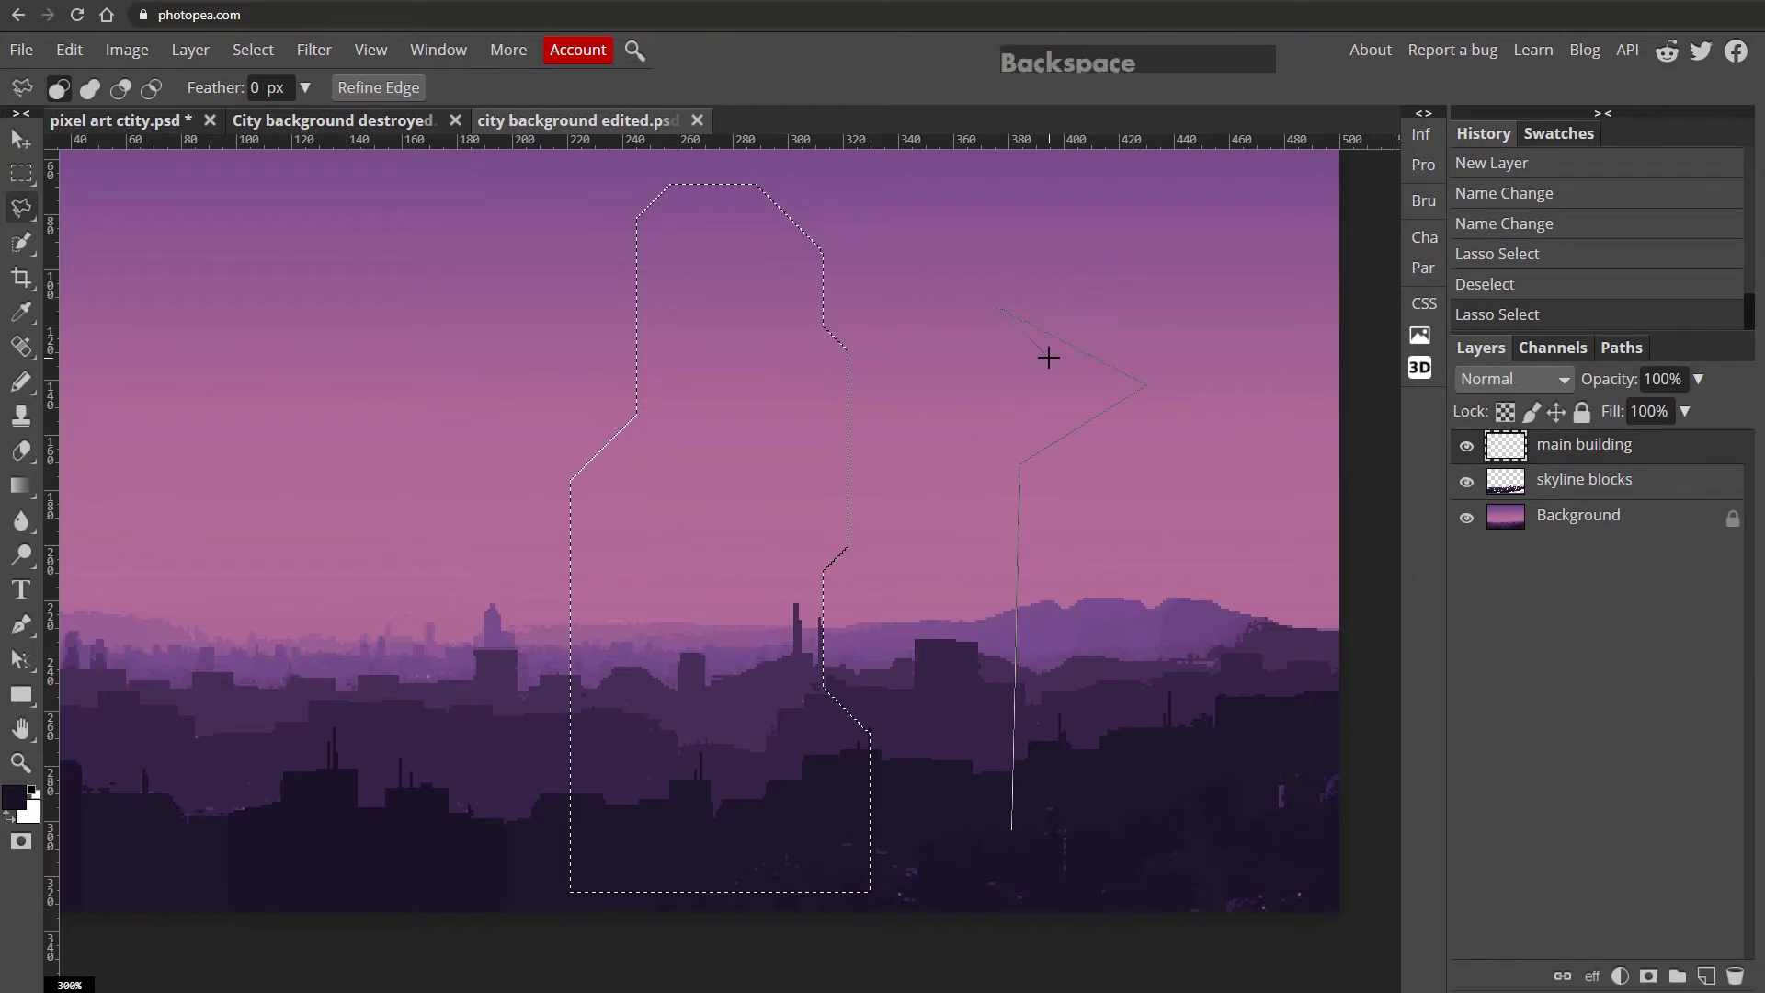
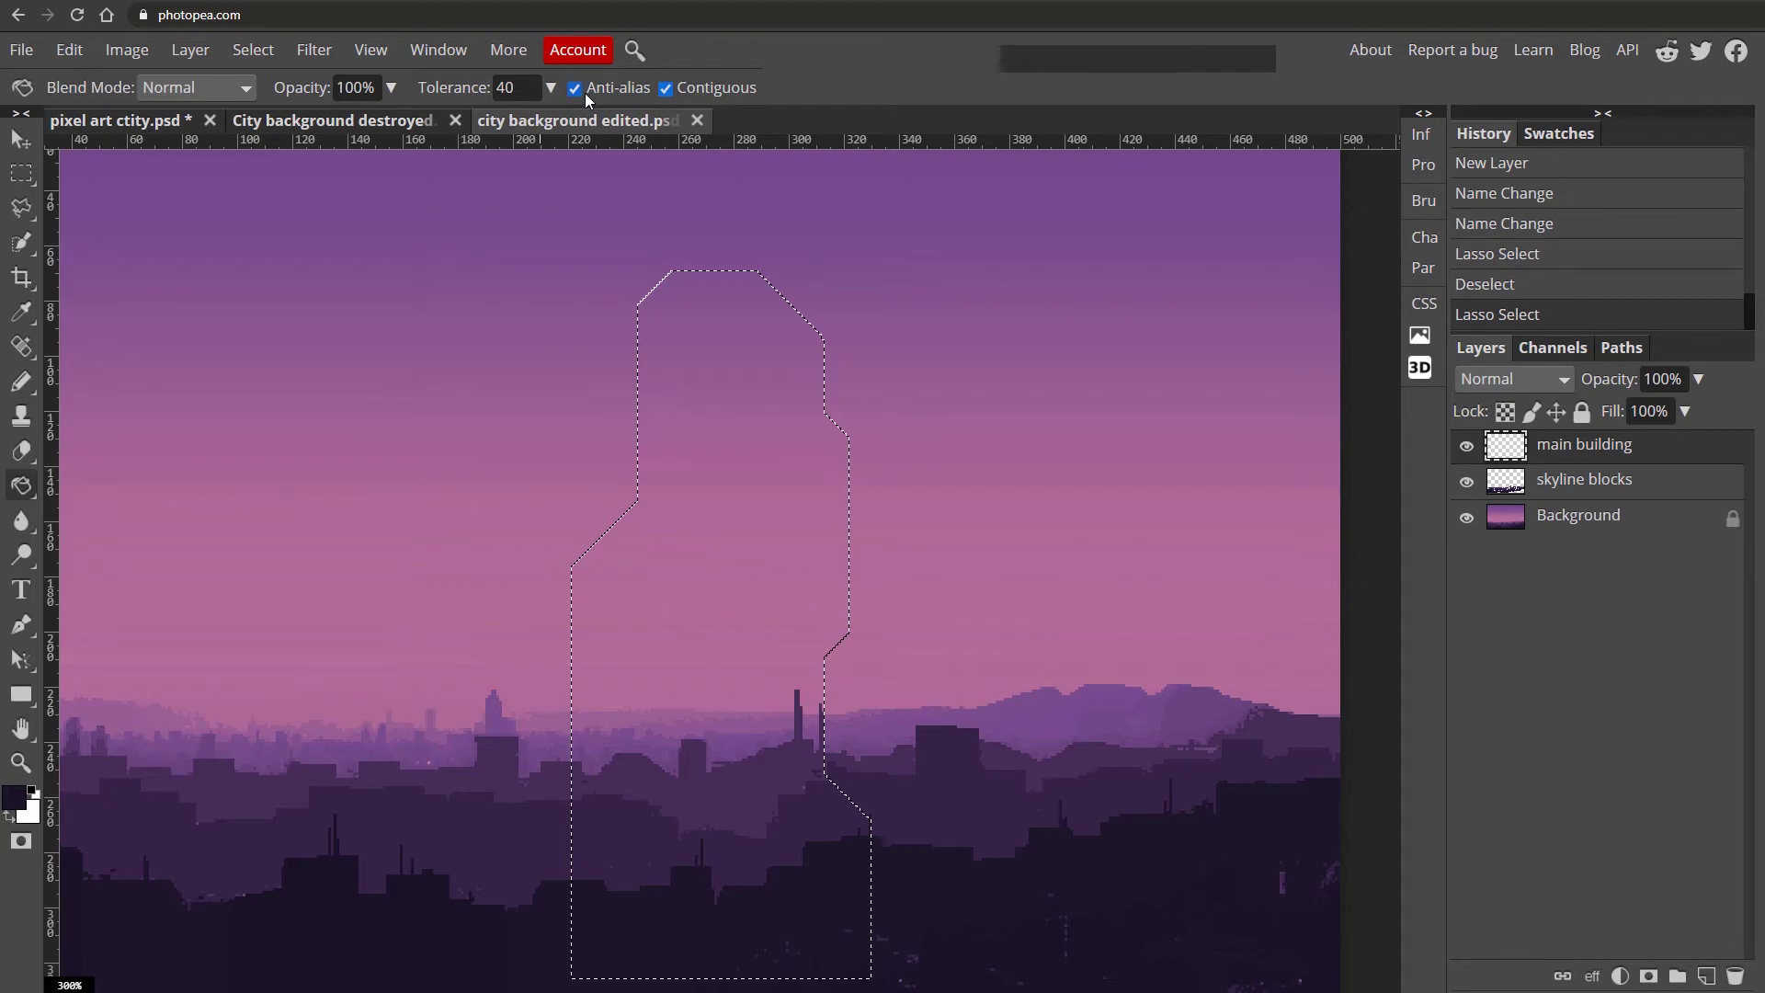
Bucket-fill the tower selection with dark purple #362346 without anti-aliasing, then deselect.
{"action": "left_click", "coordinate": [587, 96]}
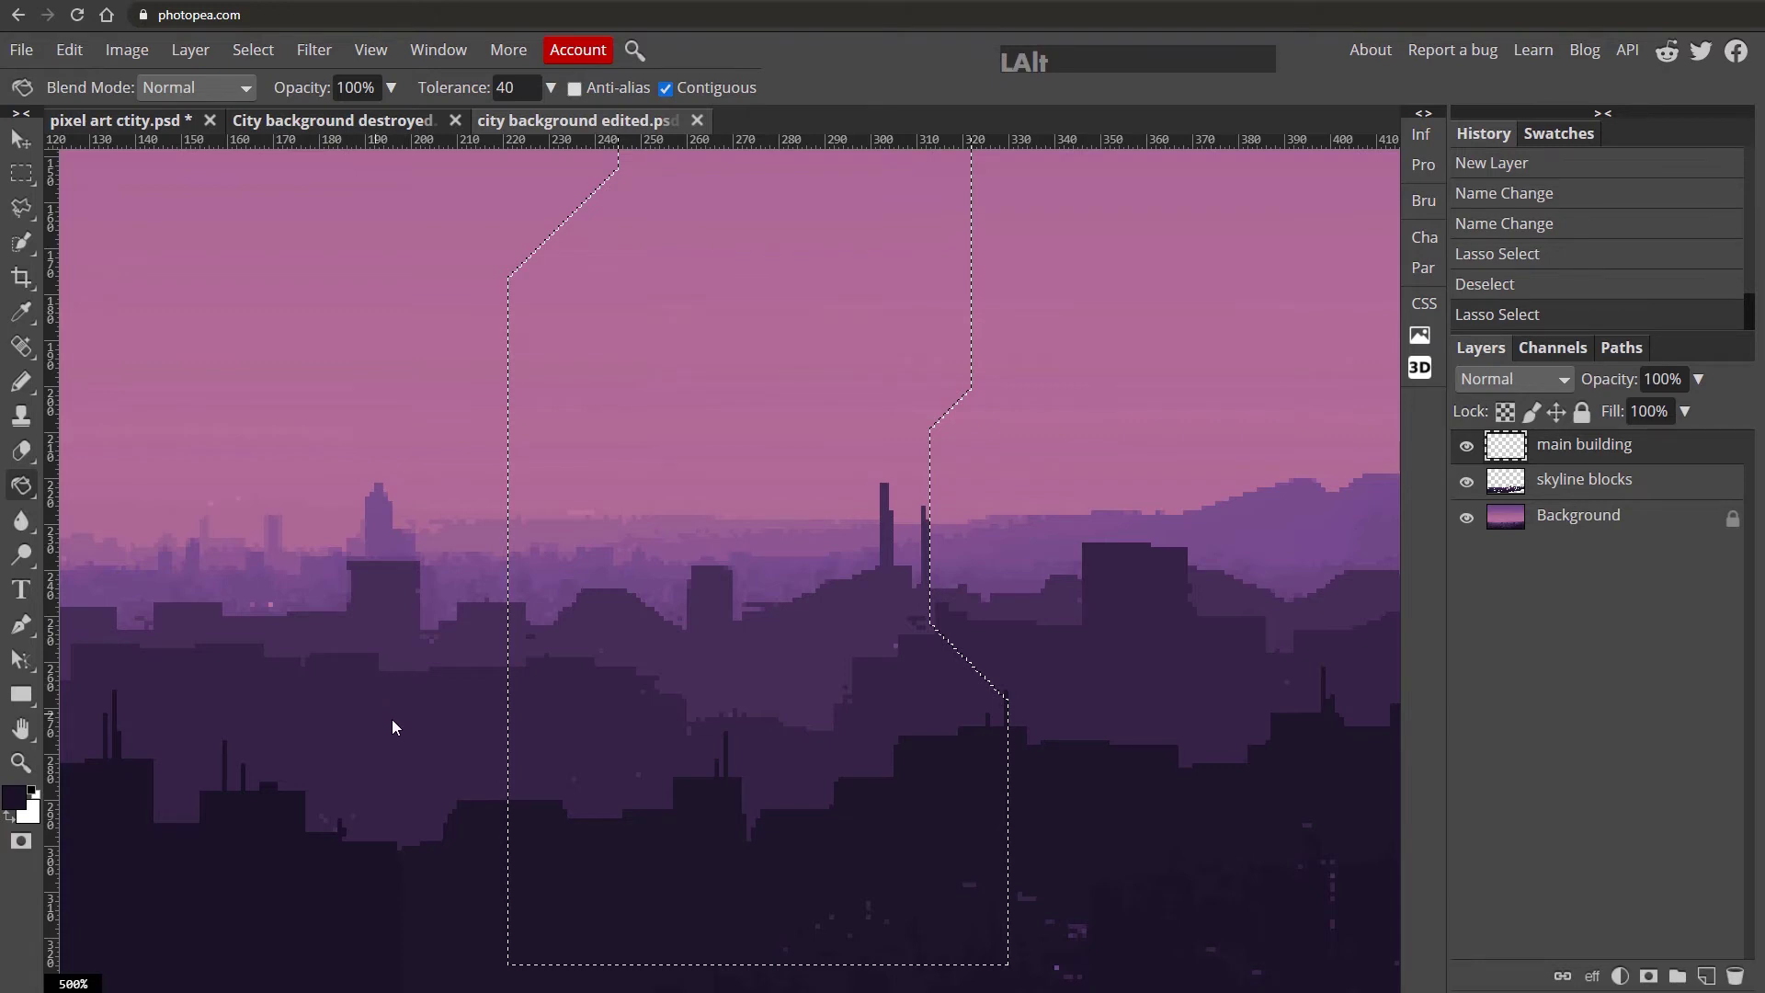
{"action": "left_click", "coordinate": [441, 739]}
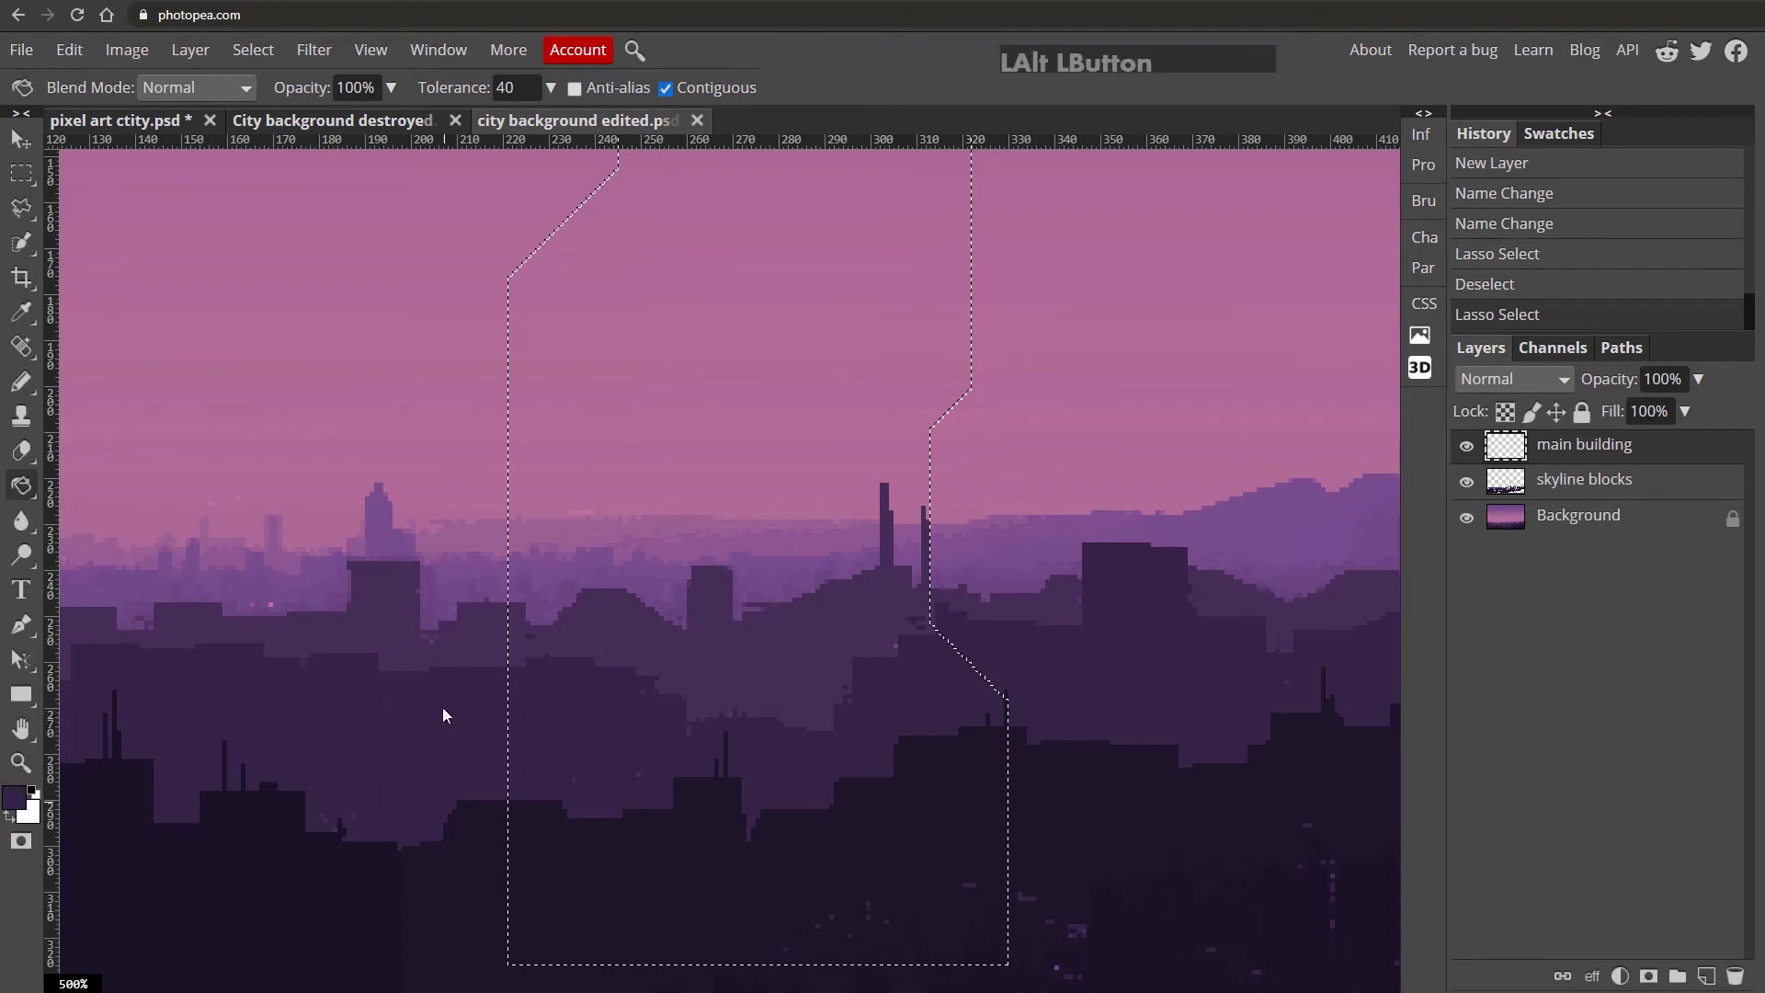
{"action": "left_click", "coordinate": [26, 807]}
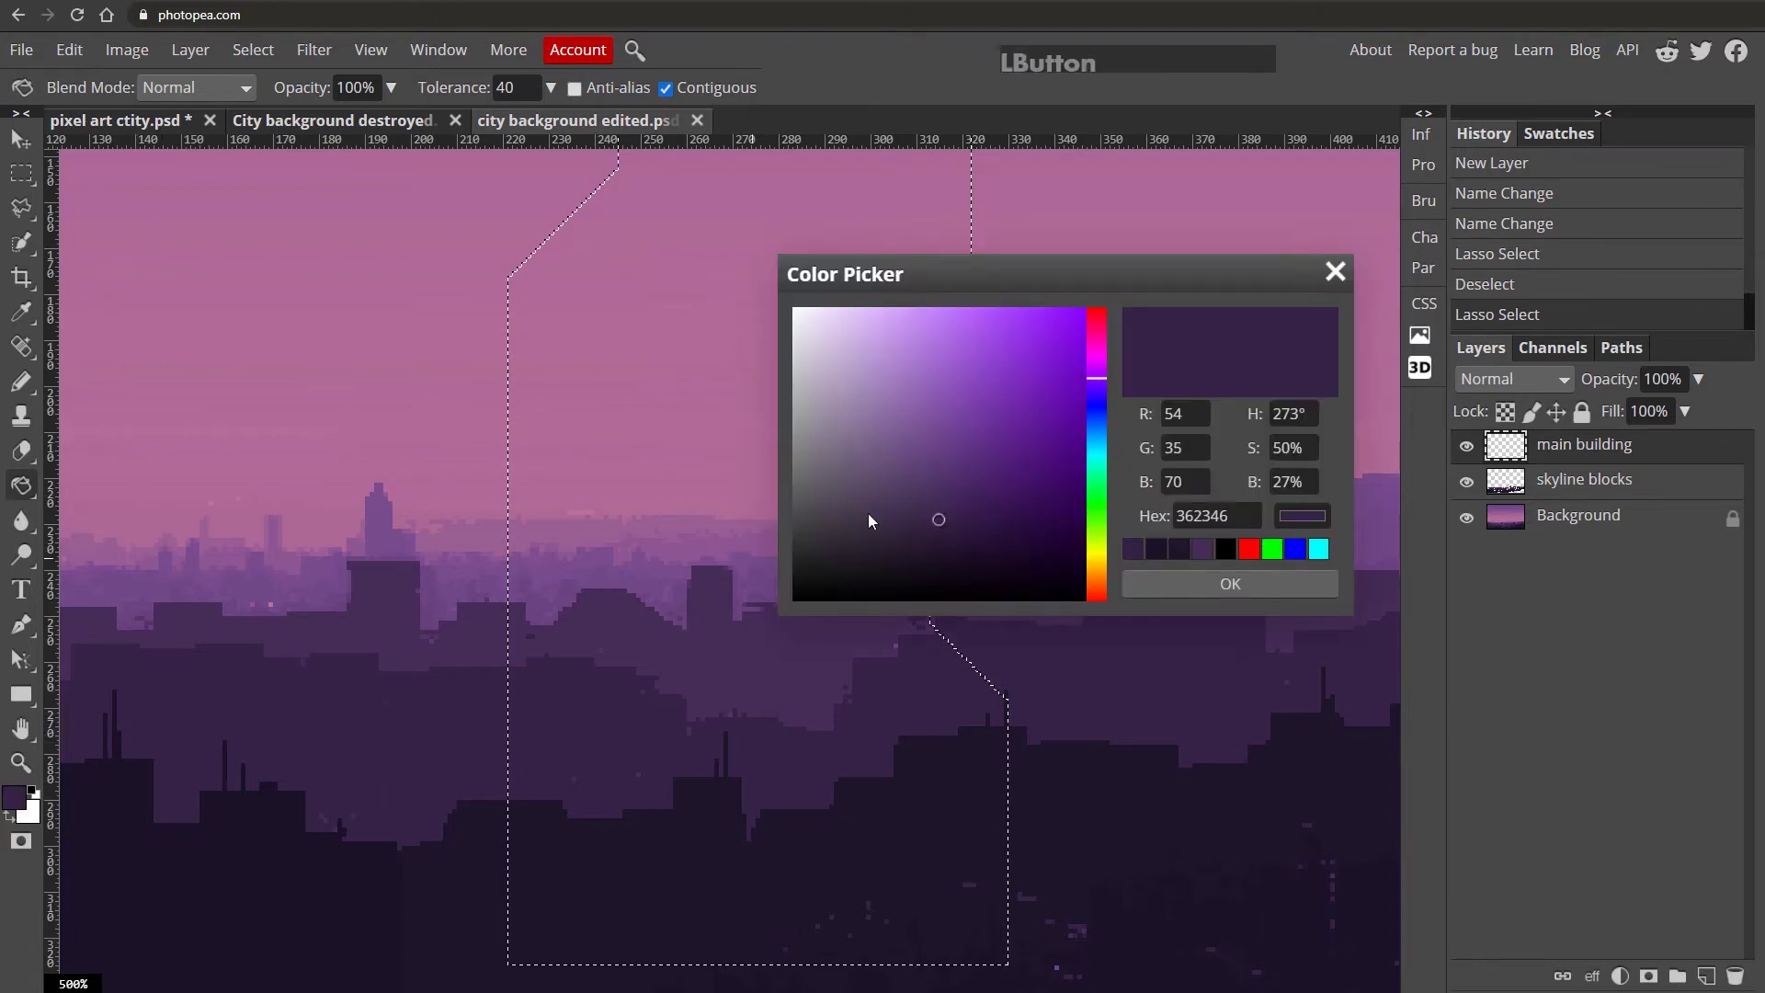
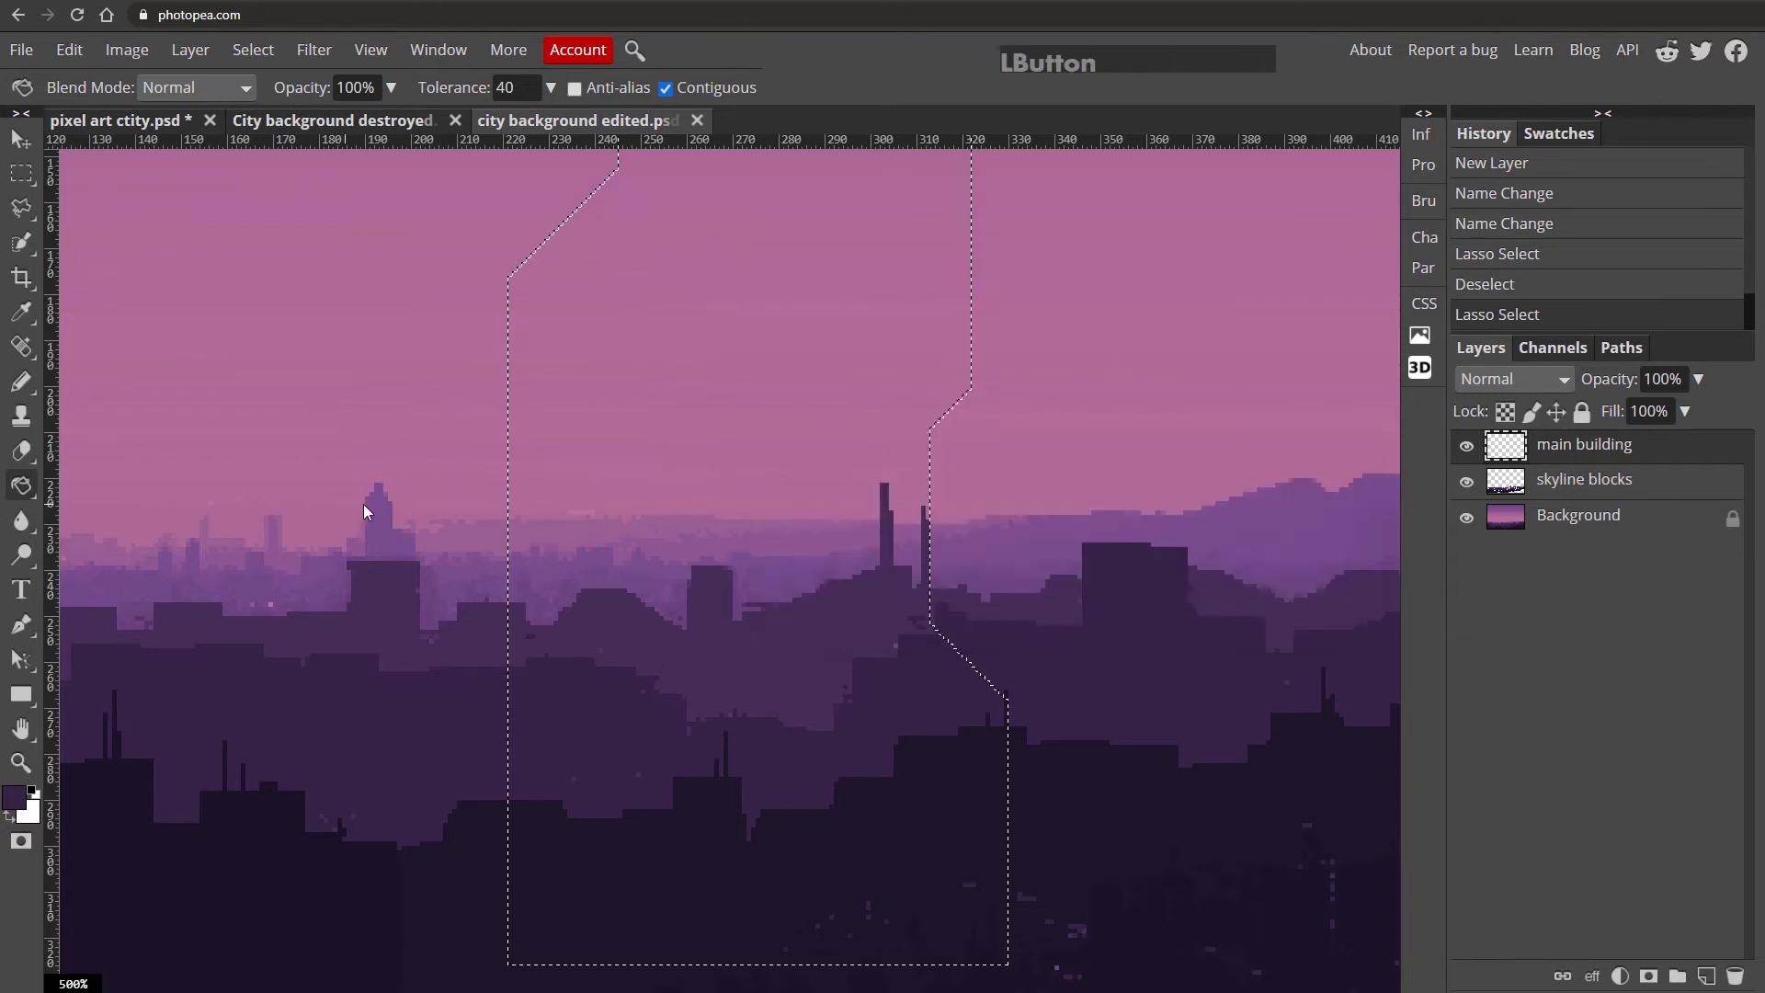
{"action": "left_click", "coordinate": [906, 488]}
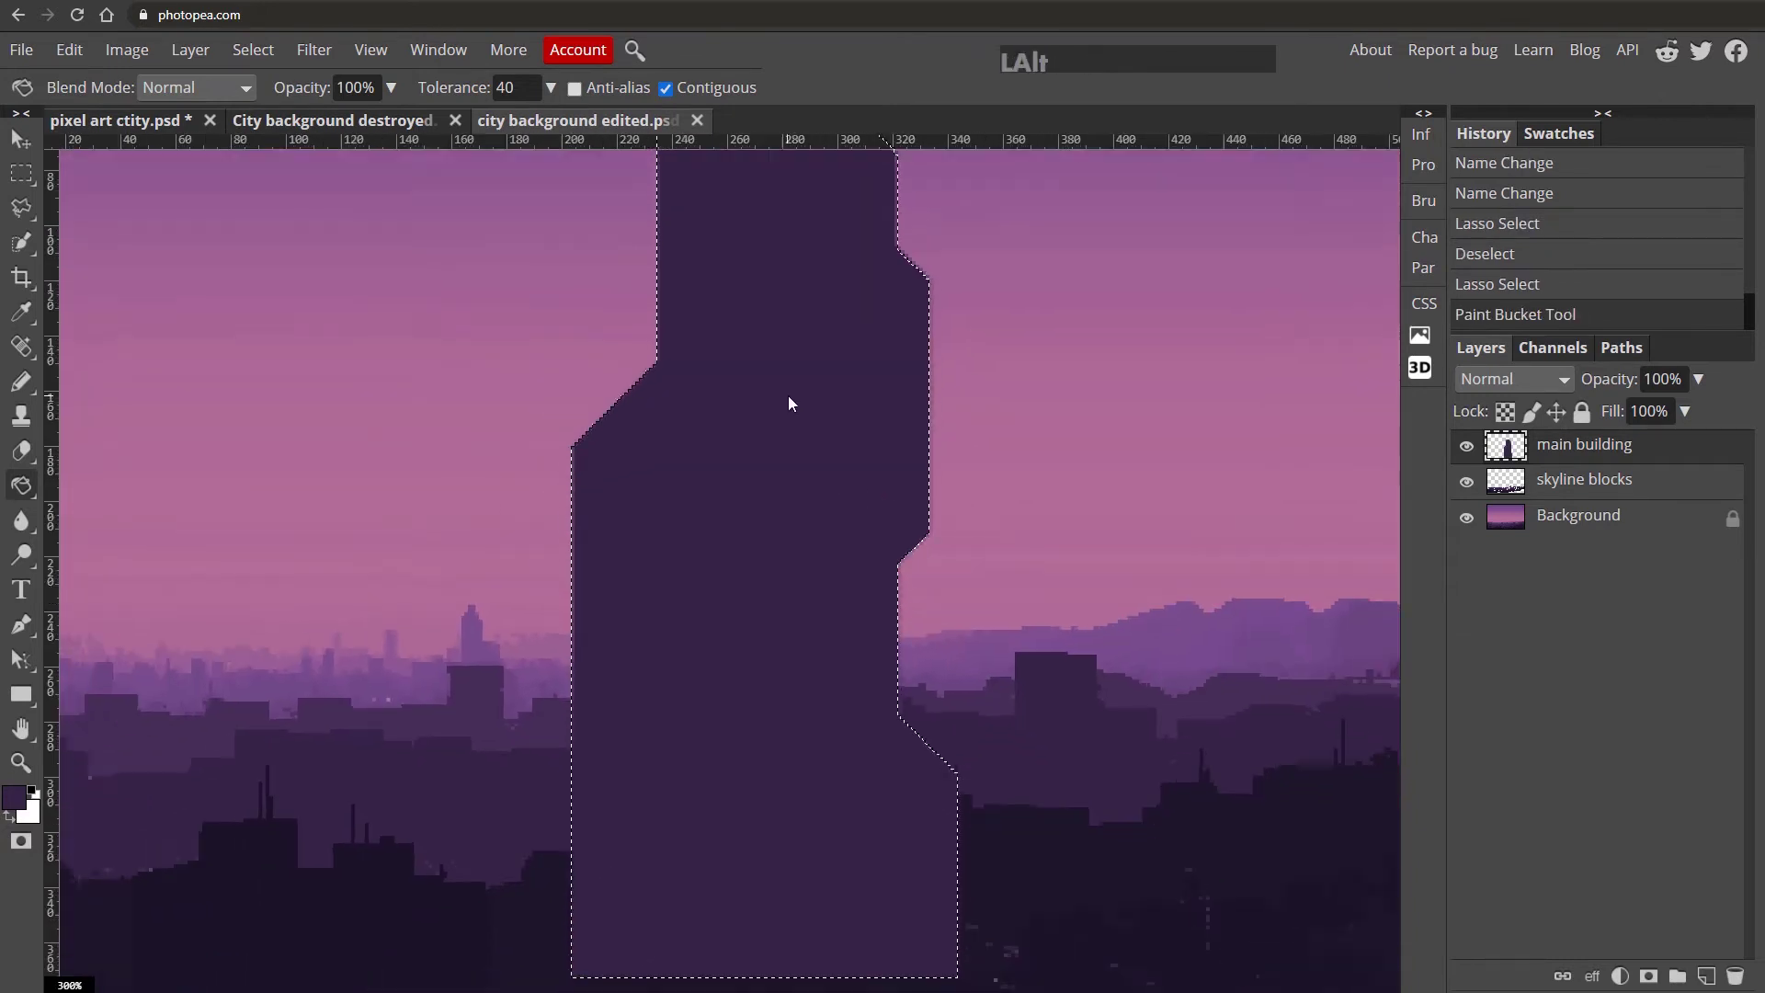
{"action": "key", "text": "ctrl+d"}
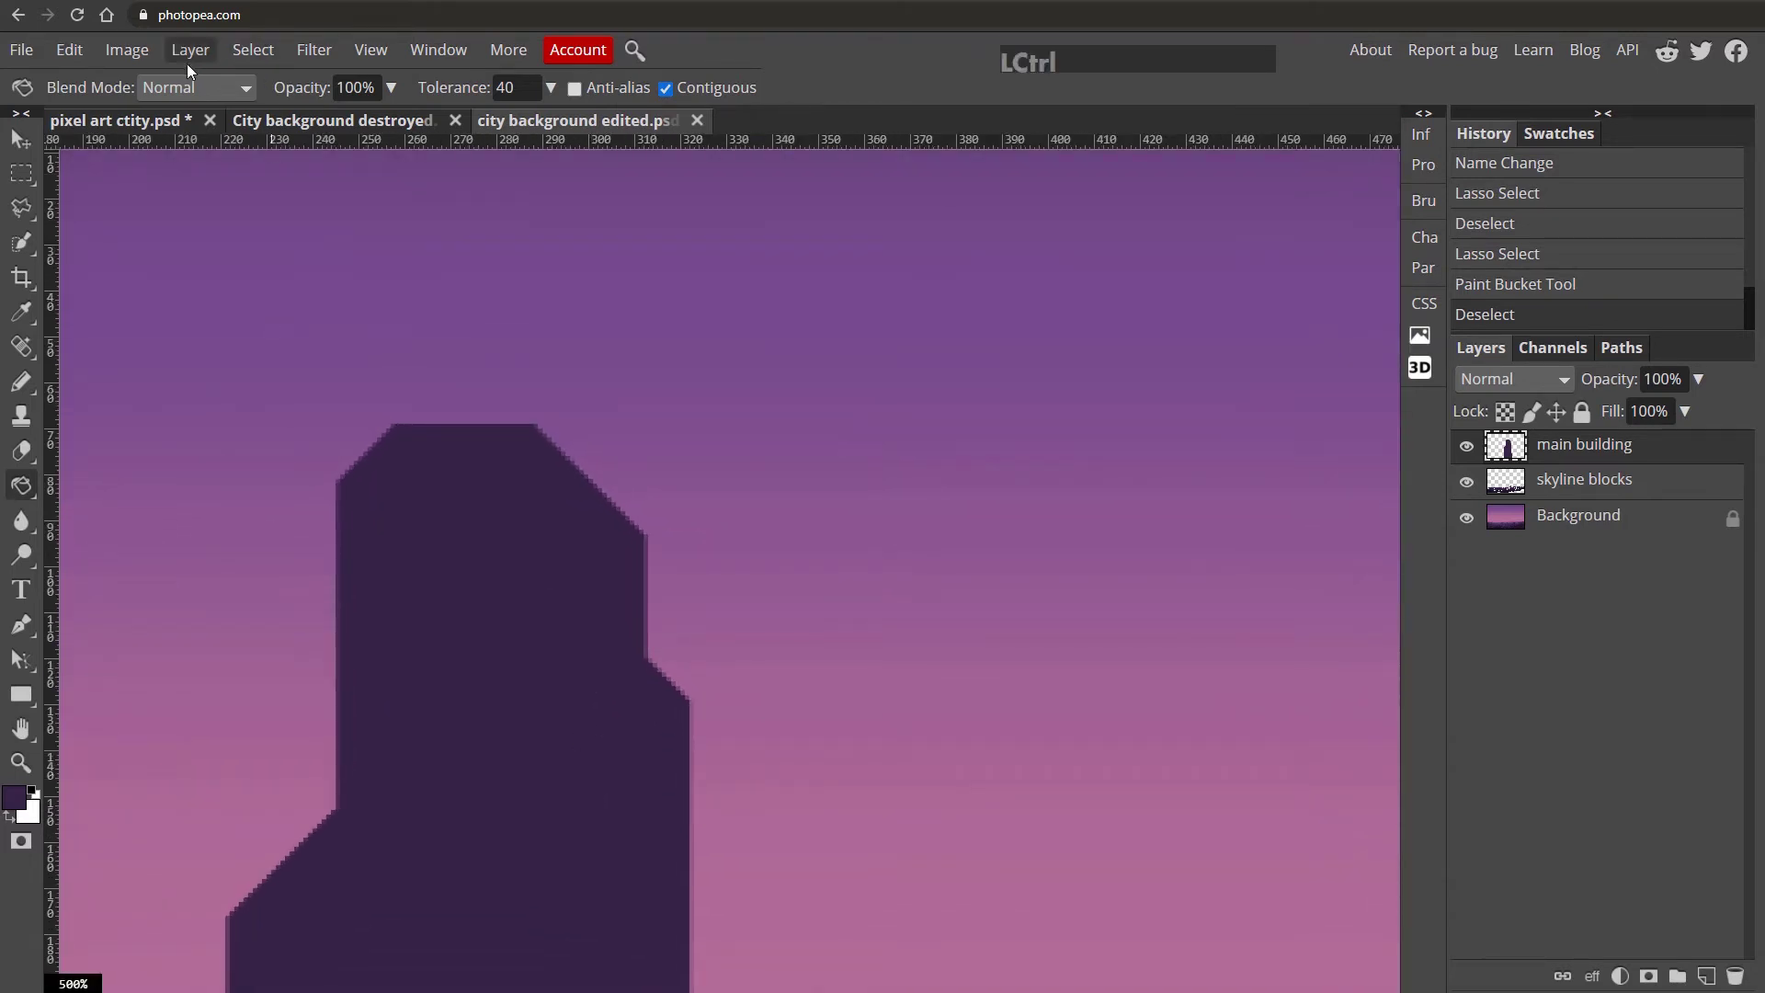
Restore the tower selection, bucket-fill the remaining edge gaps solid, and deselect again.
{"action": "left_click", "coordinate": [93, 89]}
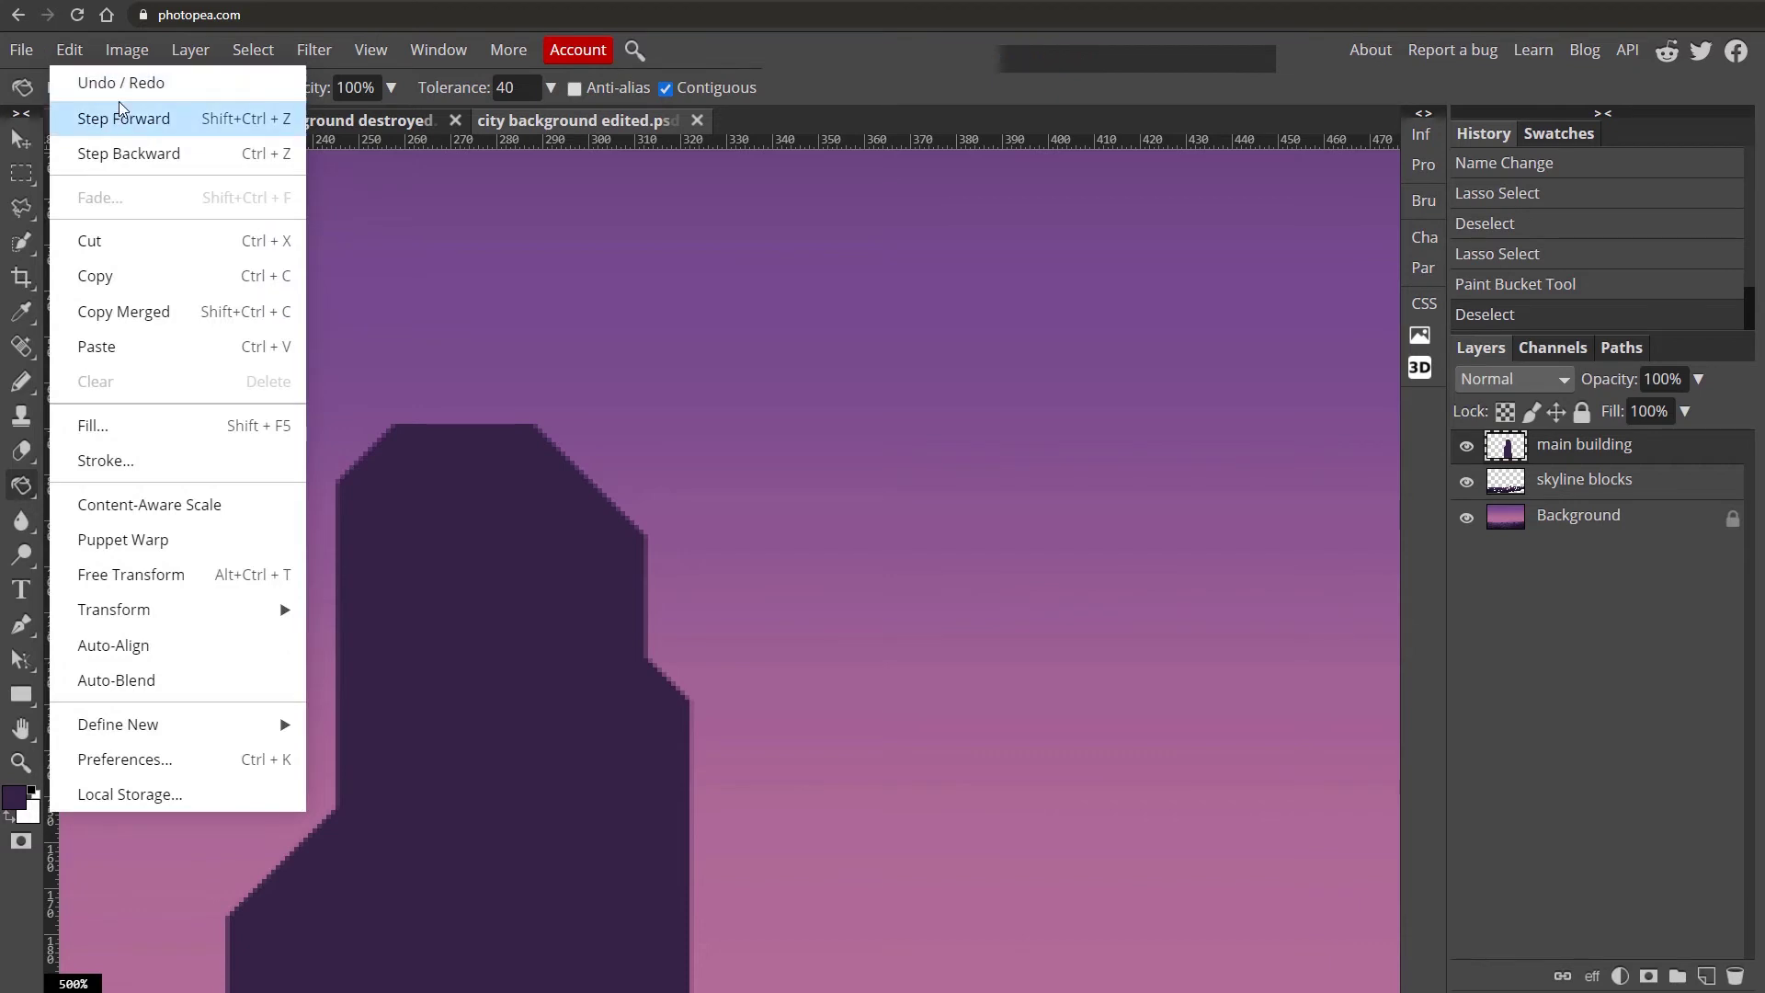
{"action": "left_click", "coordinate": [127, 92]}
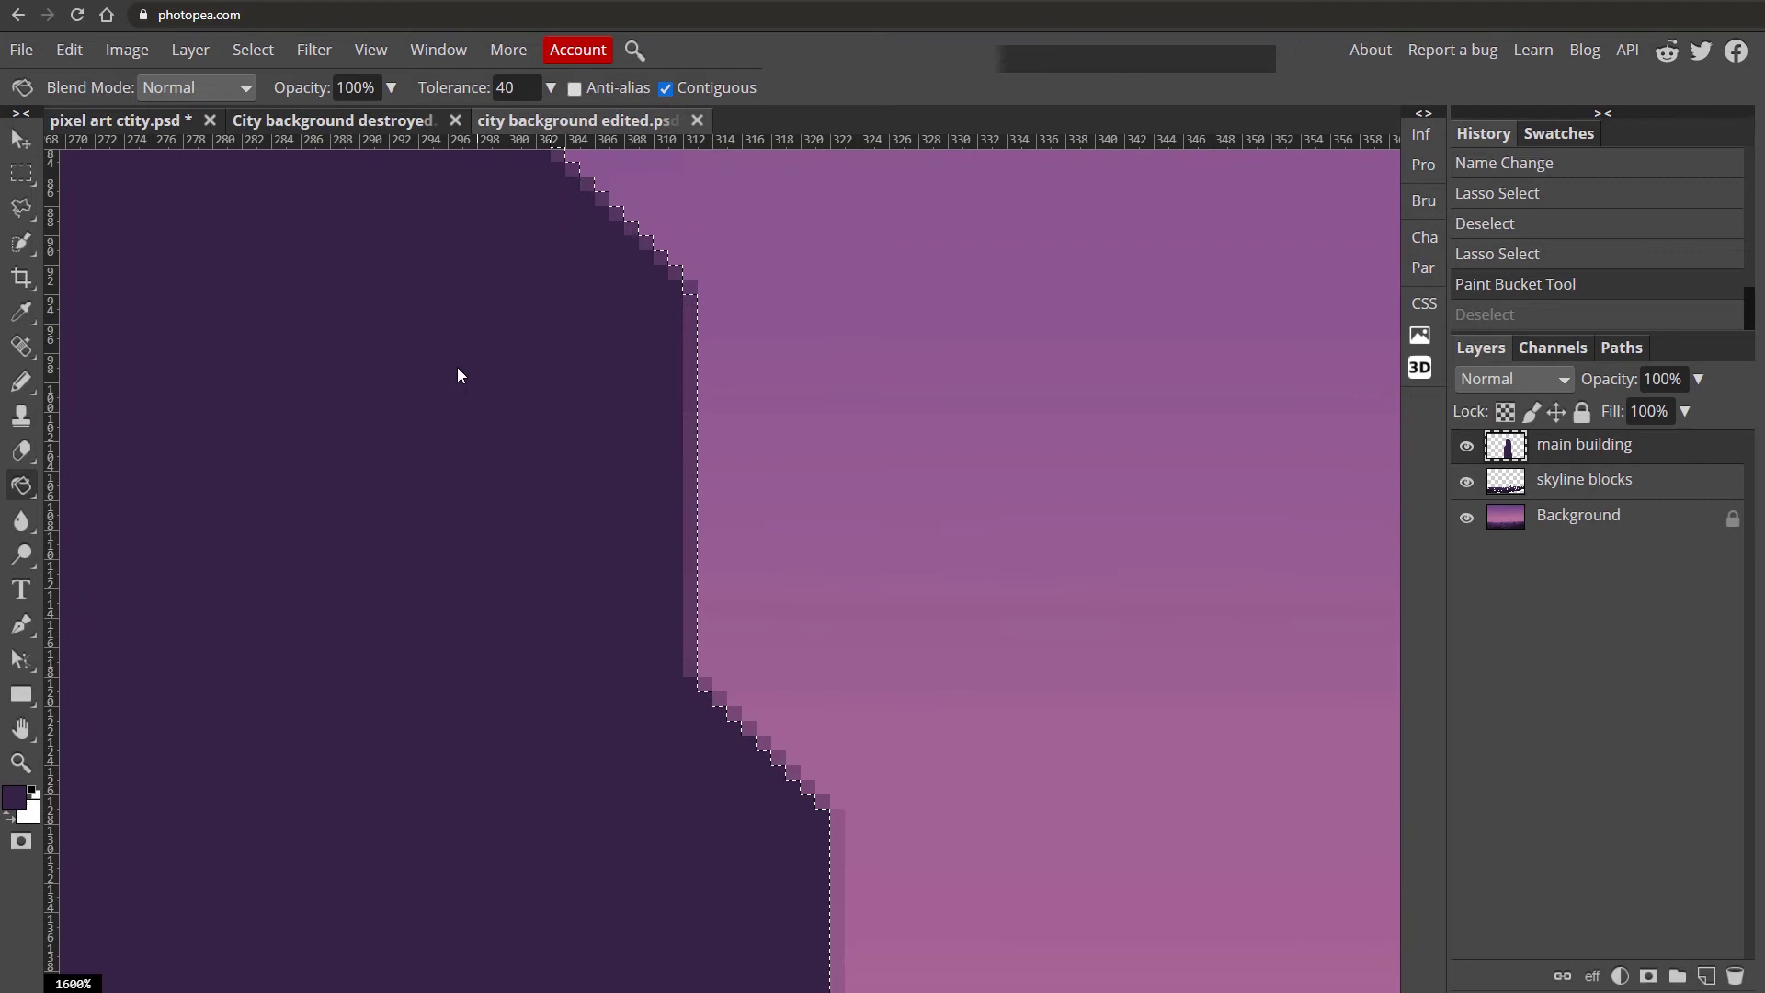
{"action": "left_click", "coordinate": [536, 404]}
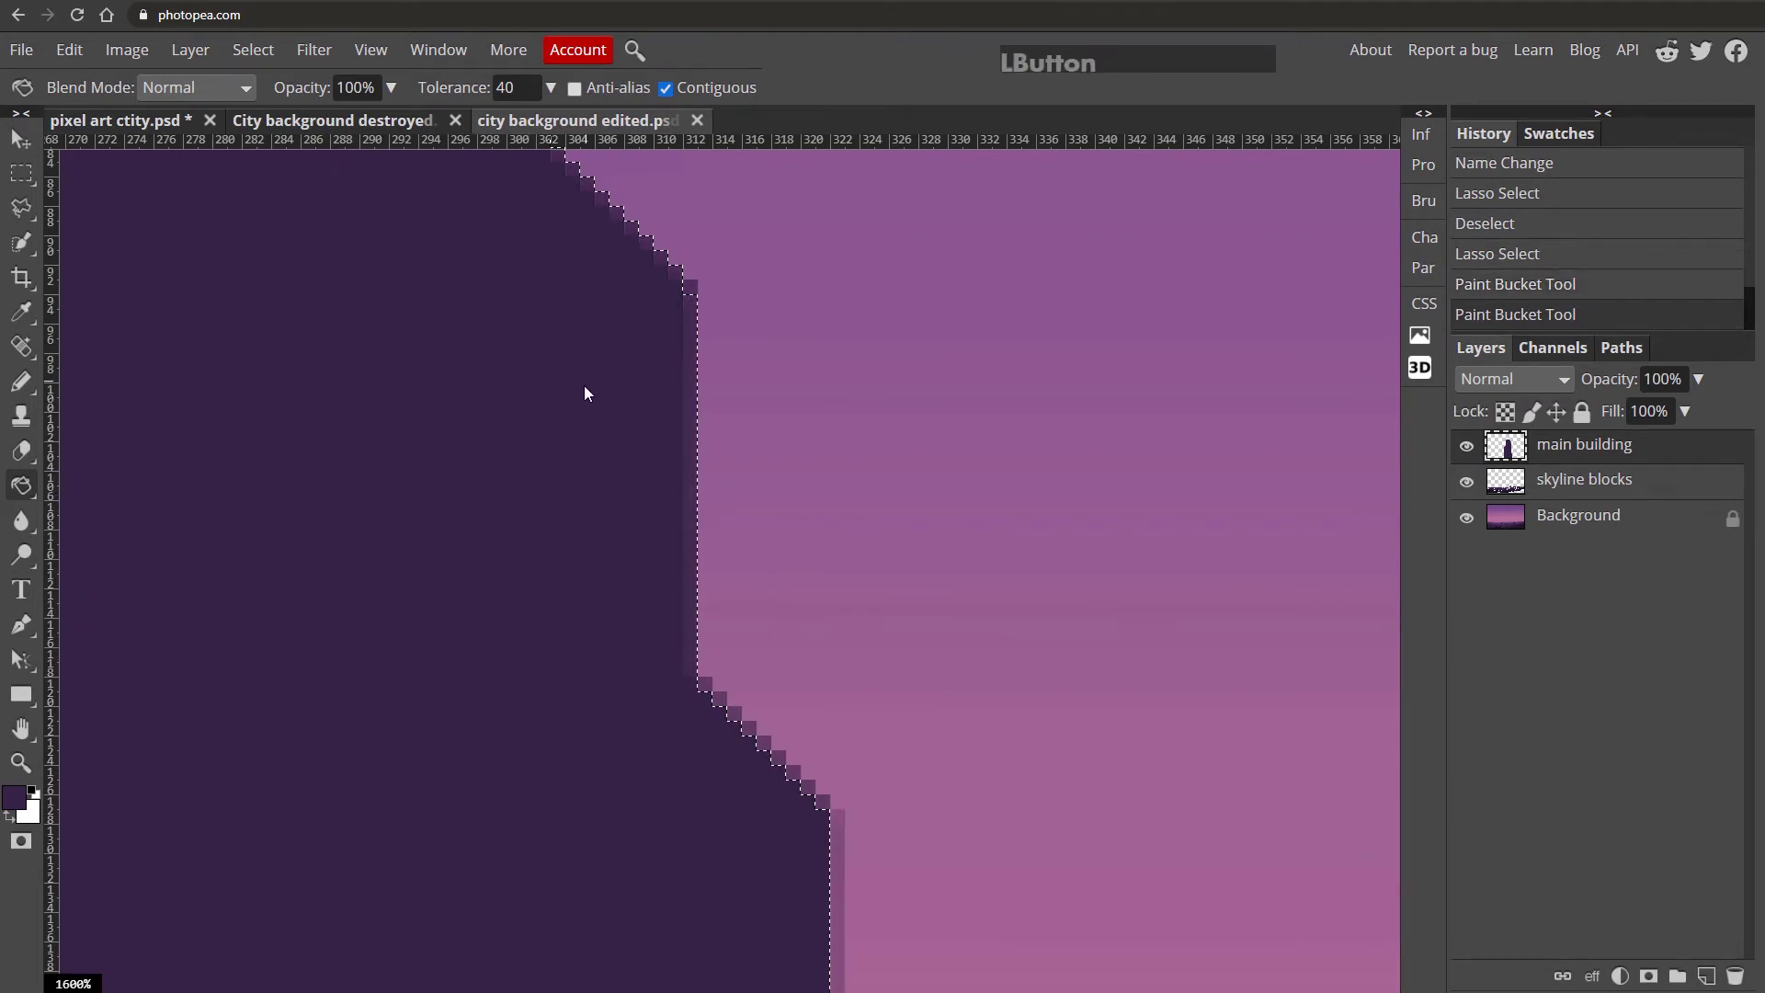
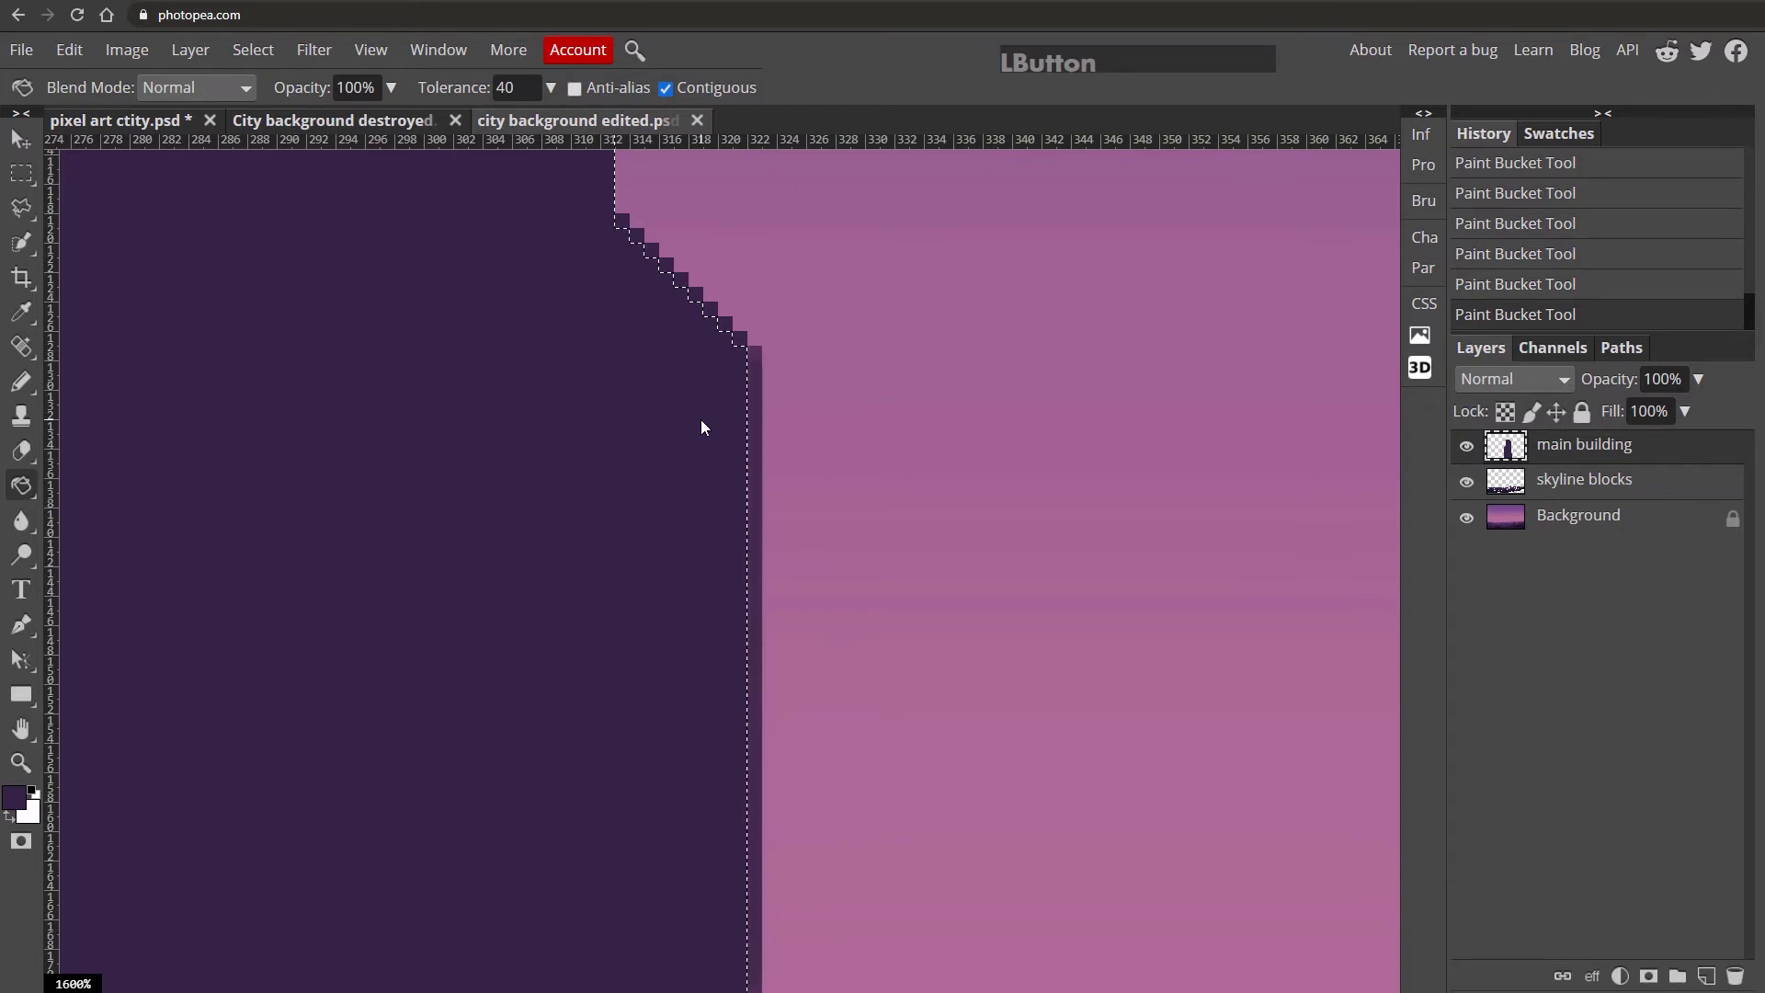
{"action": "left_click", "coordinate": [718, 436]}
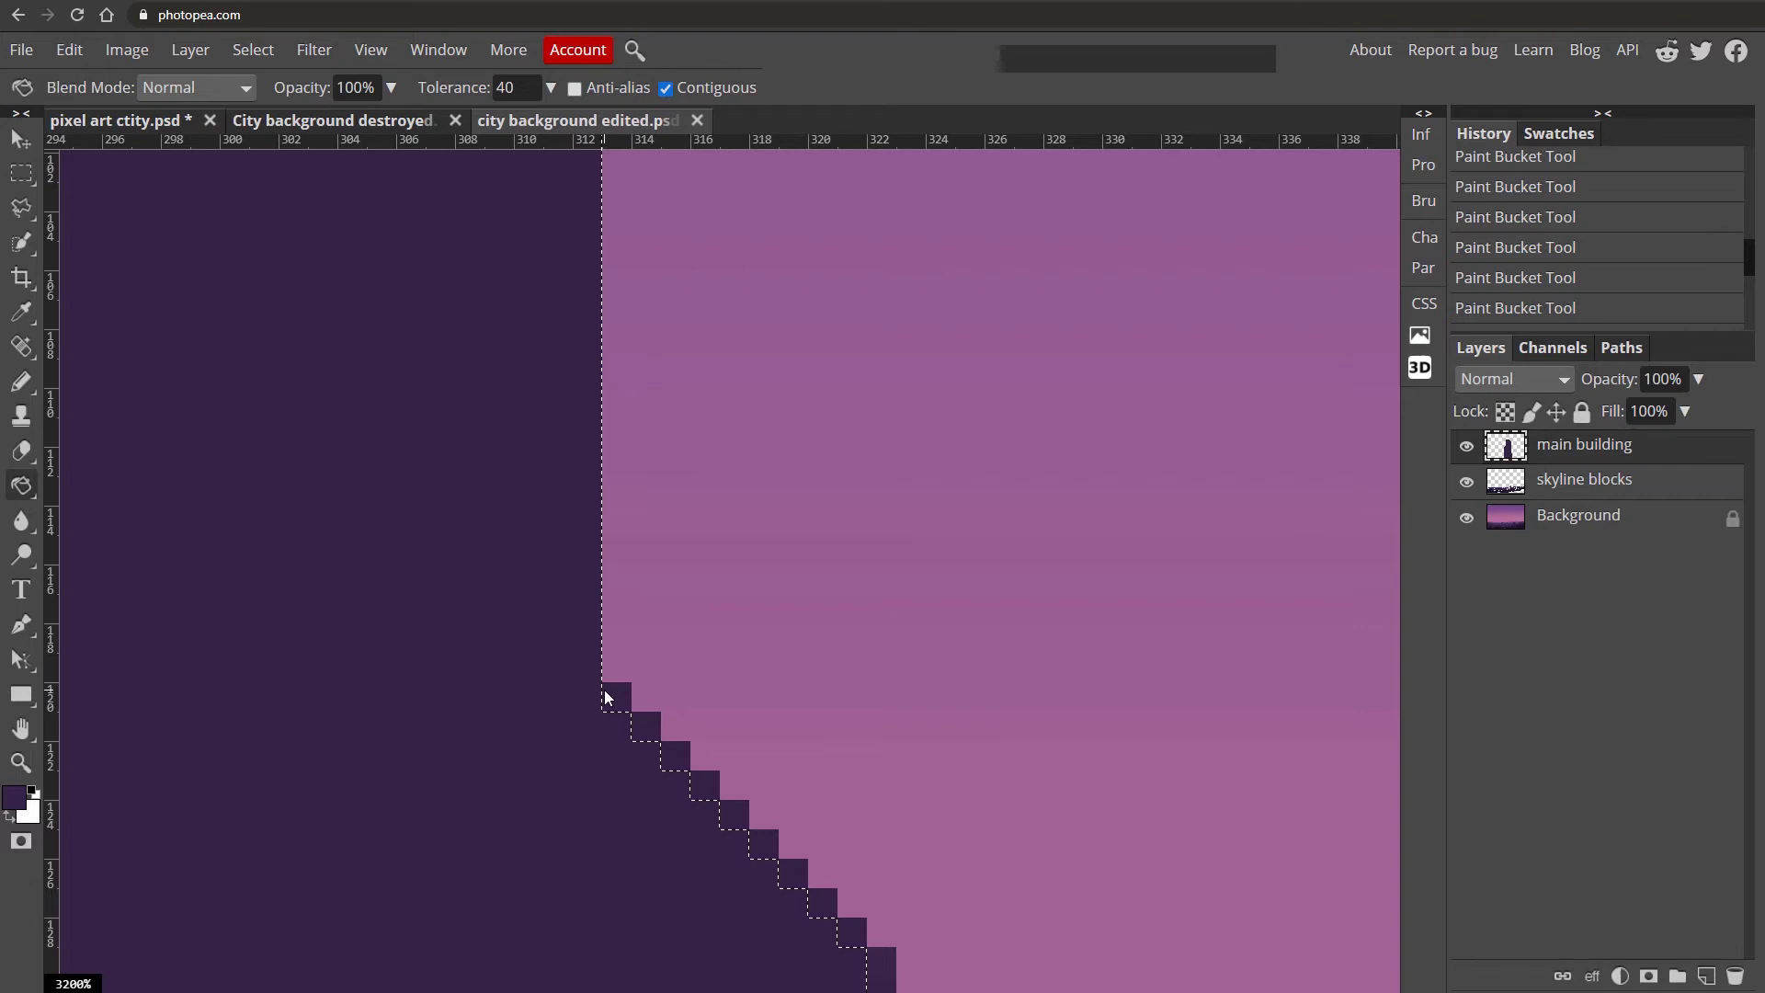
{"action": "key", "text": "ctrl+d"}
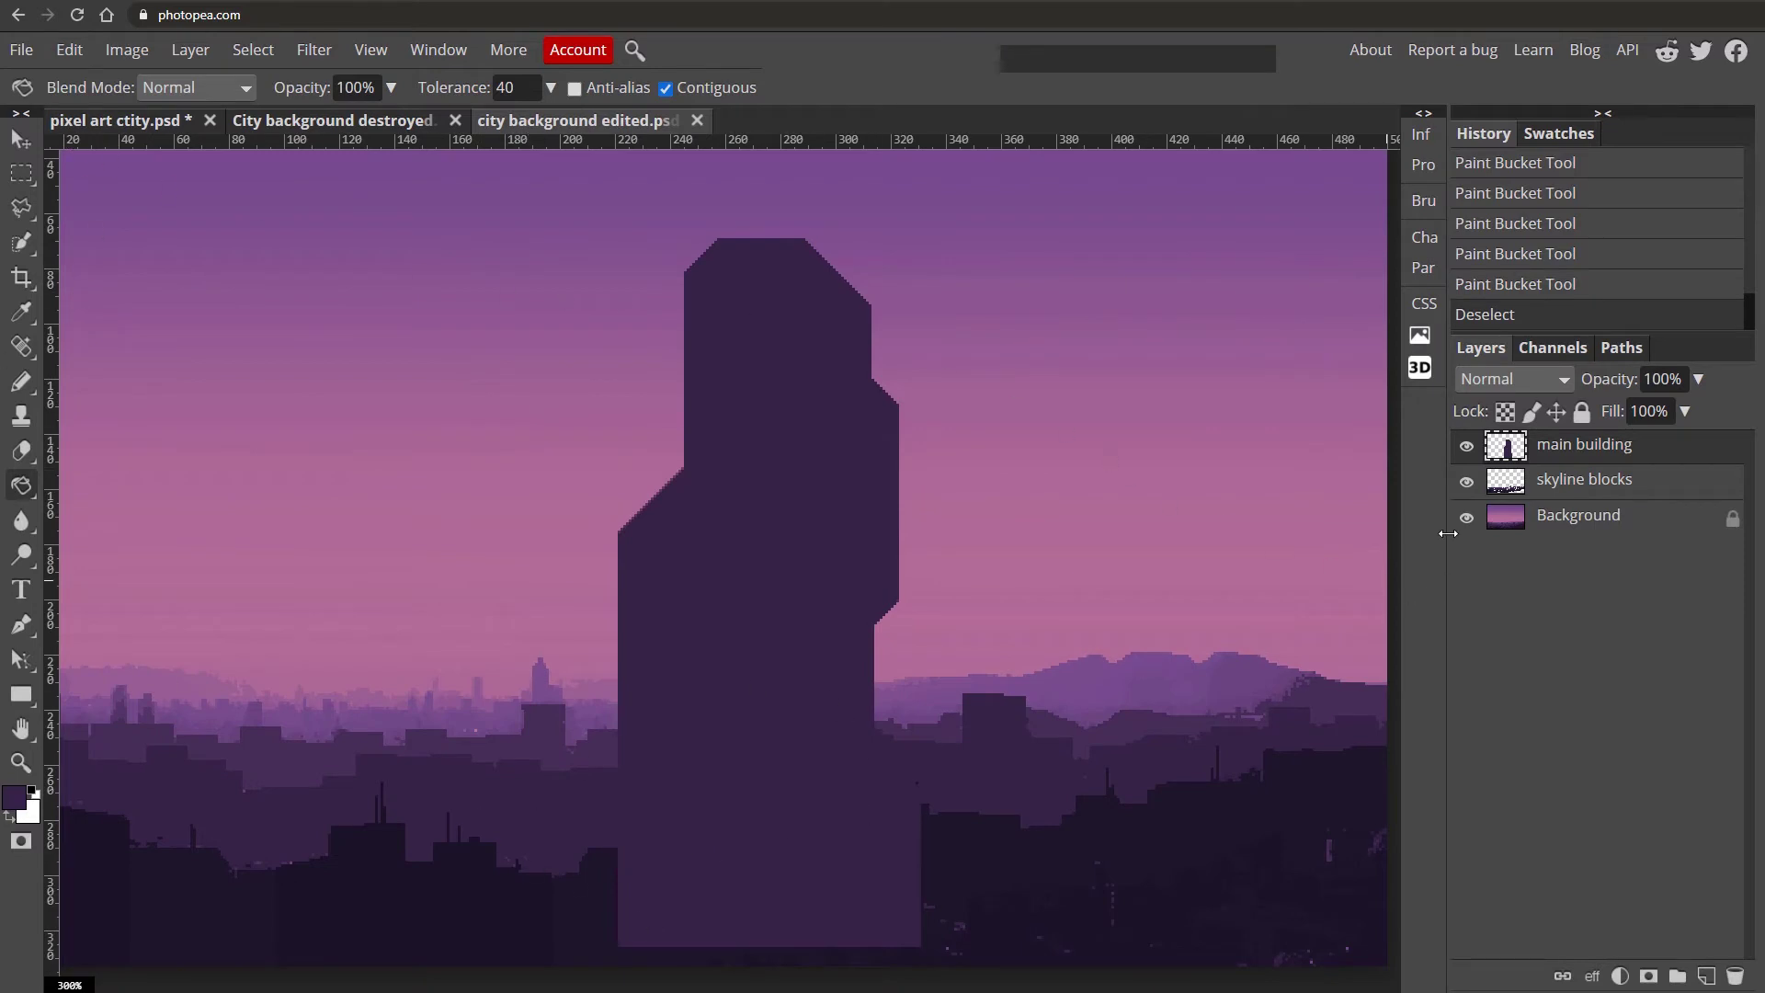
Drag the tower silhouette to sit right of centre on the skyline.
{"action": "left_click", "coordinate": [30, 150]}
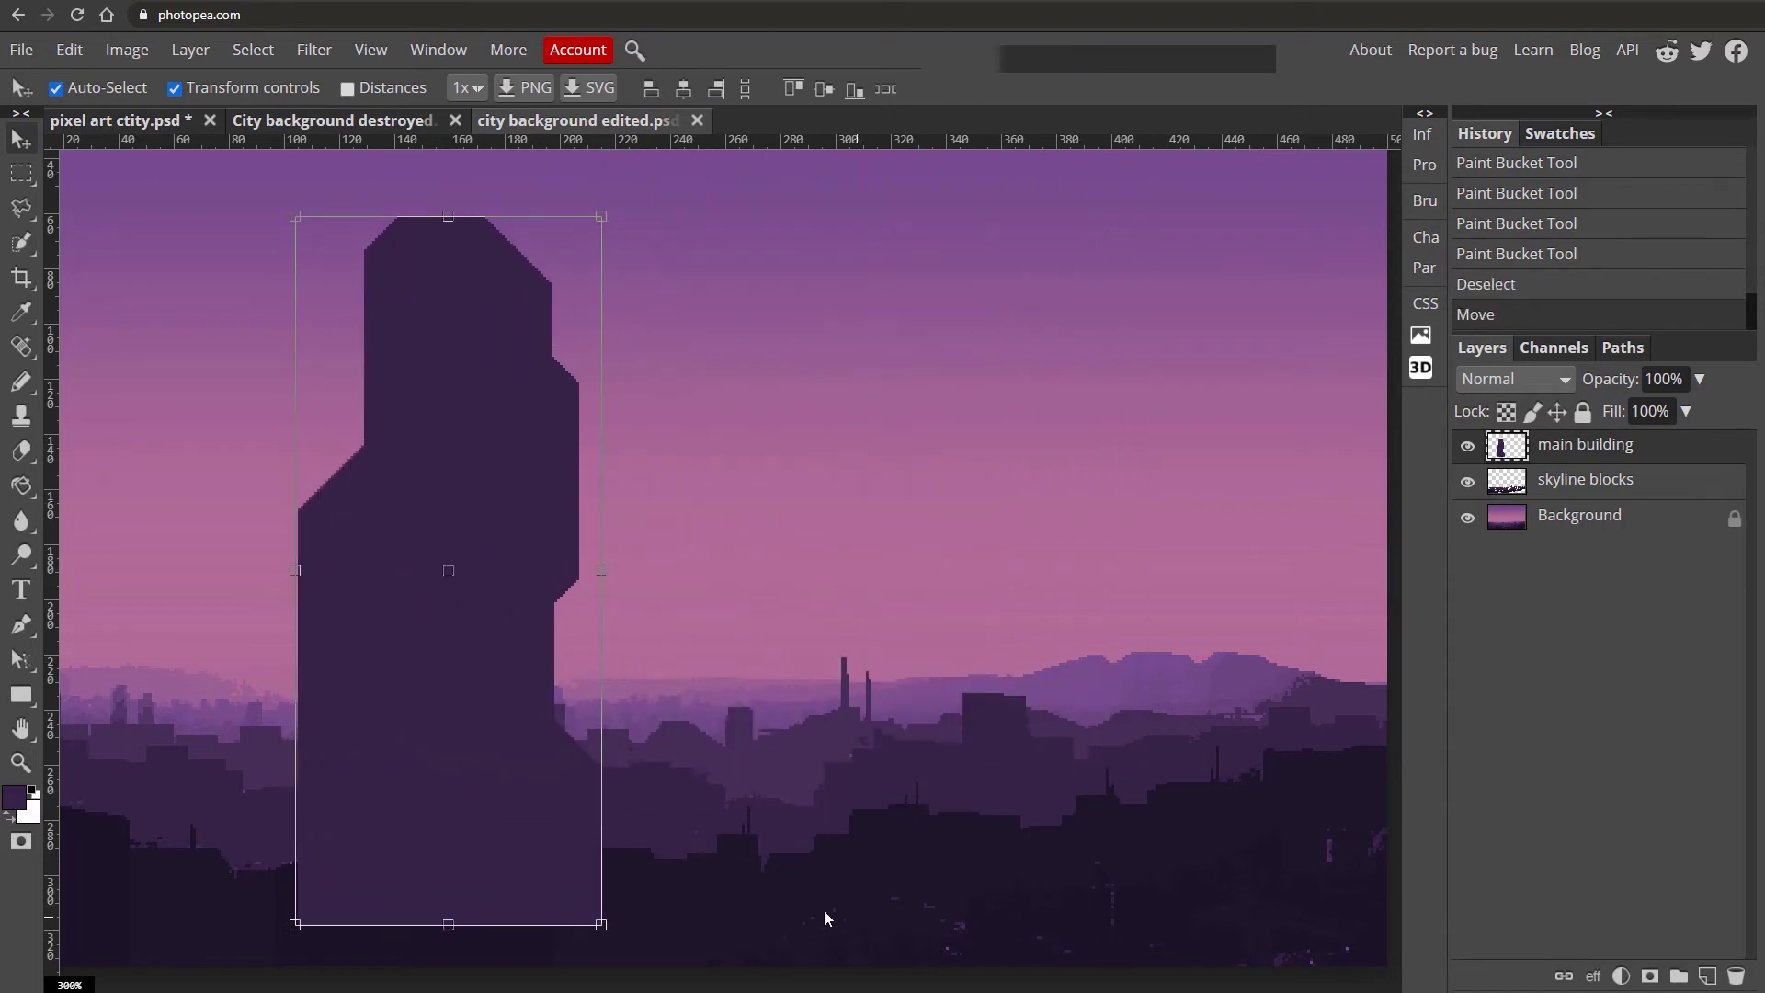
{"action": "left_click", "coordinate": [547, 708]}
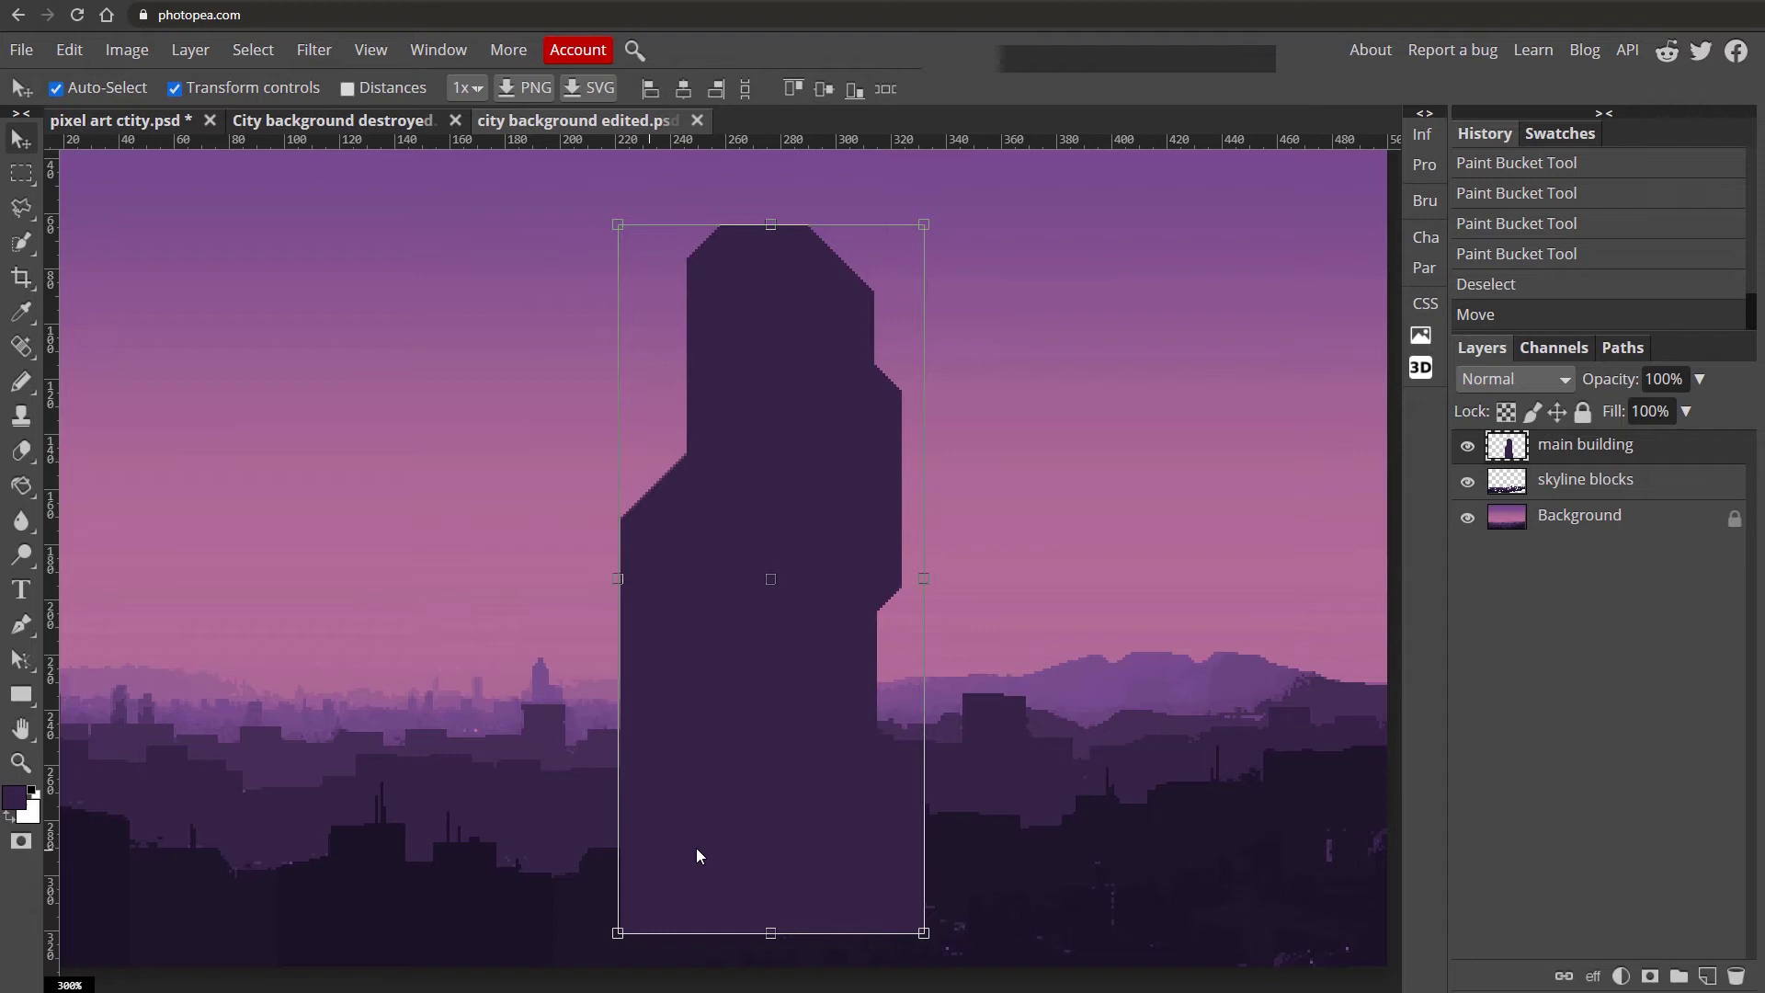
{"action": "left_click", "coordinate": [897, 799]}
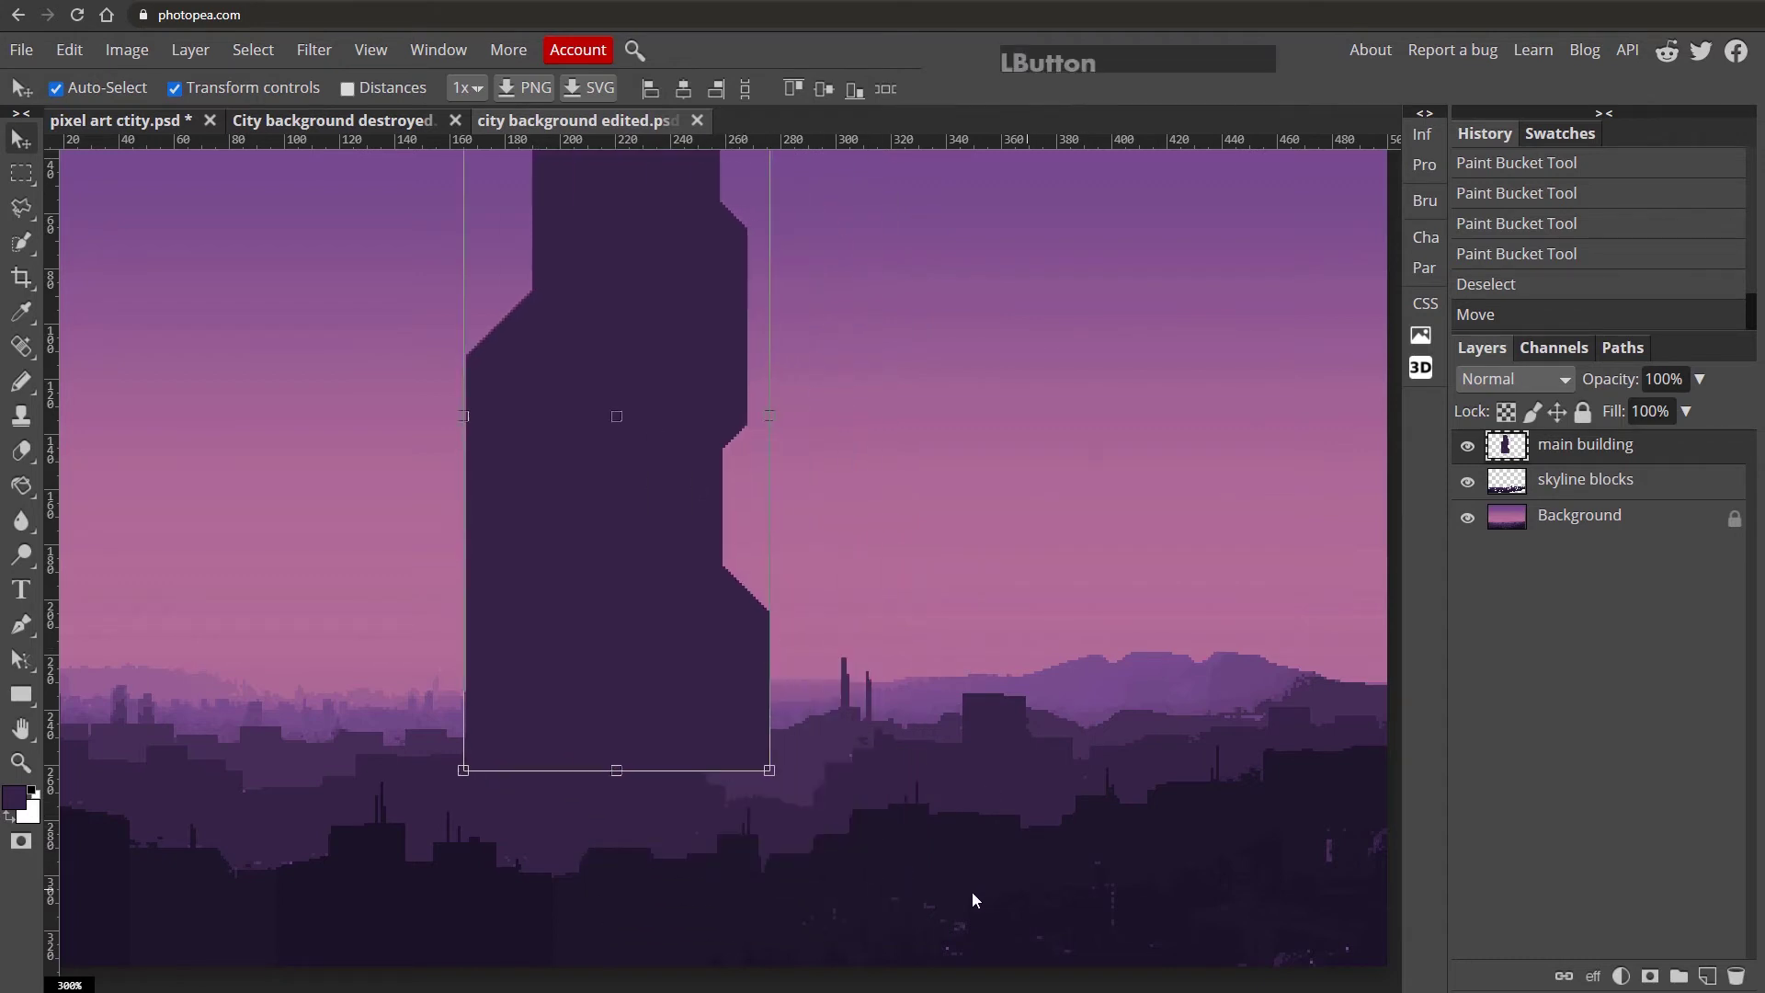
{"action": "left_click", "coordinate": [788, 747]}
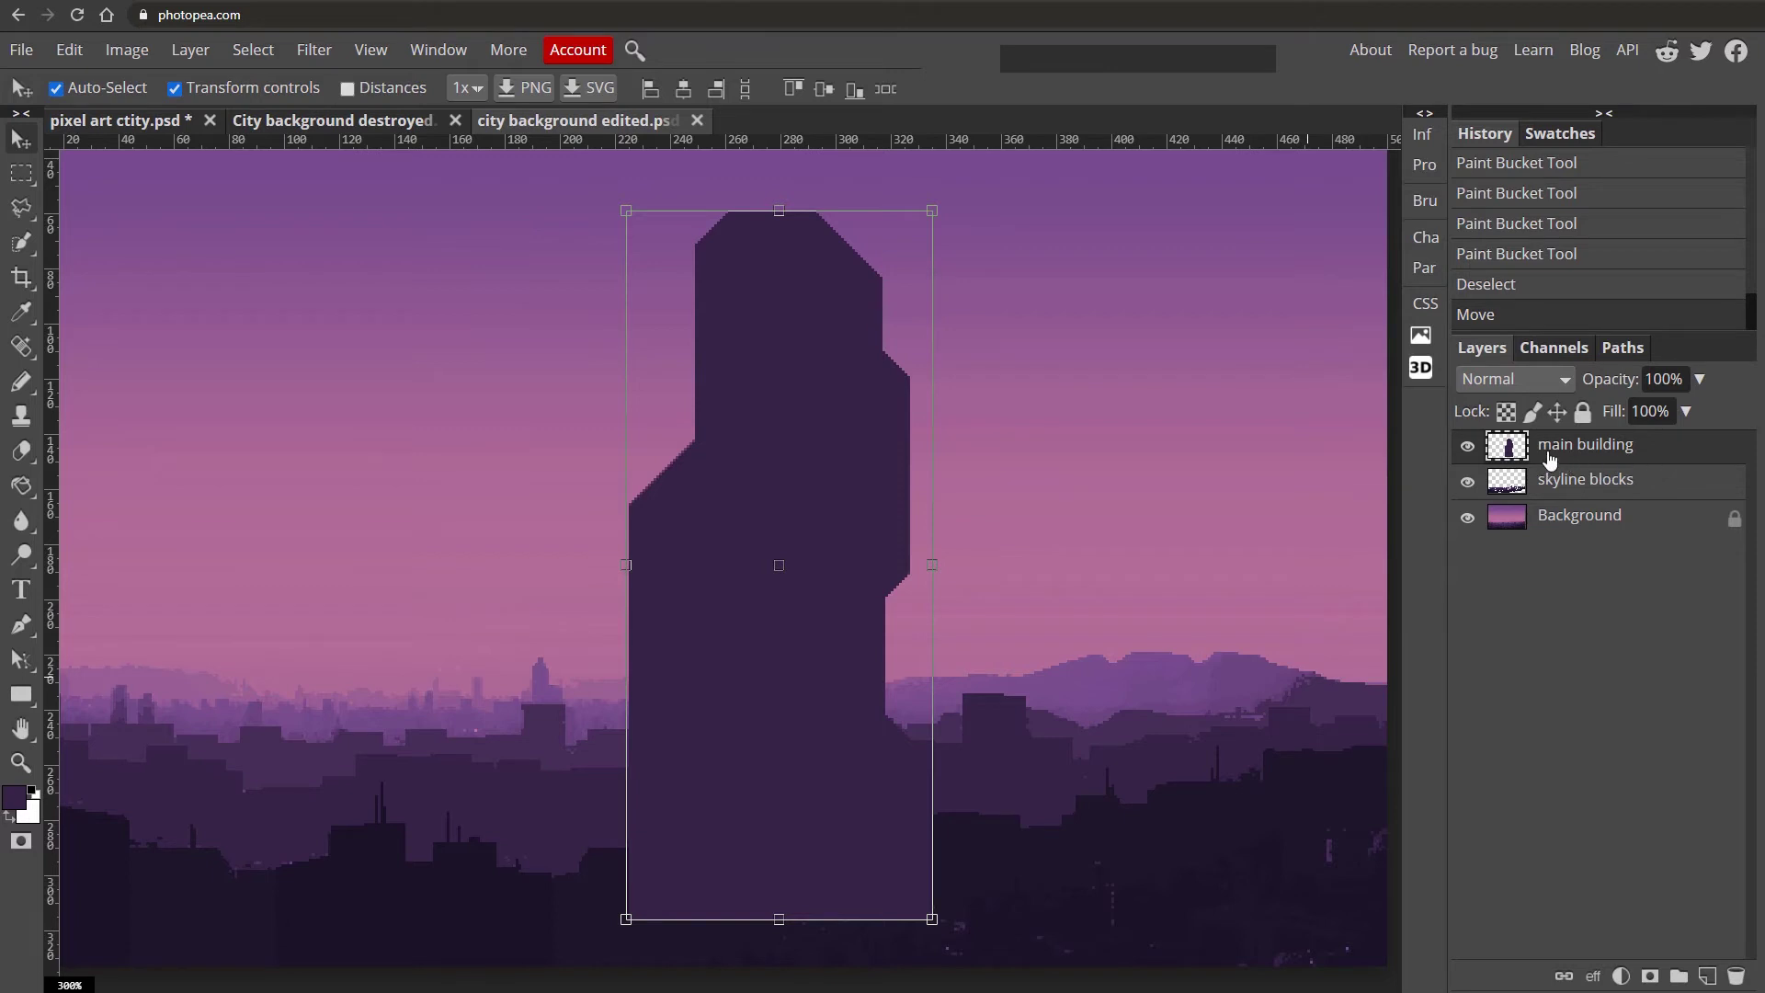
Set the main building layer to Darken blending and shift the tower further right.
{"action": "left_click", "coordinate": [1520, 387]}
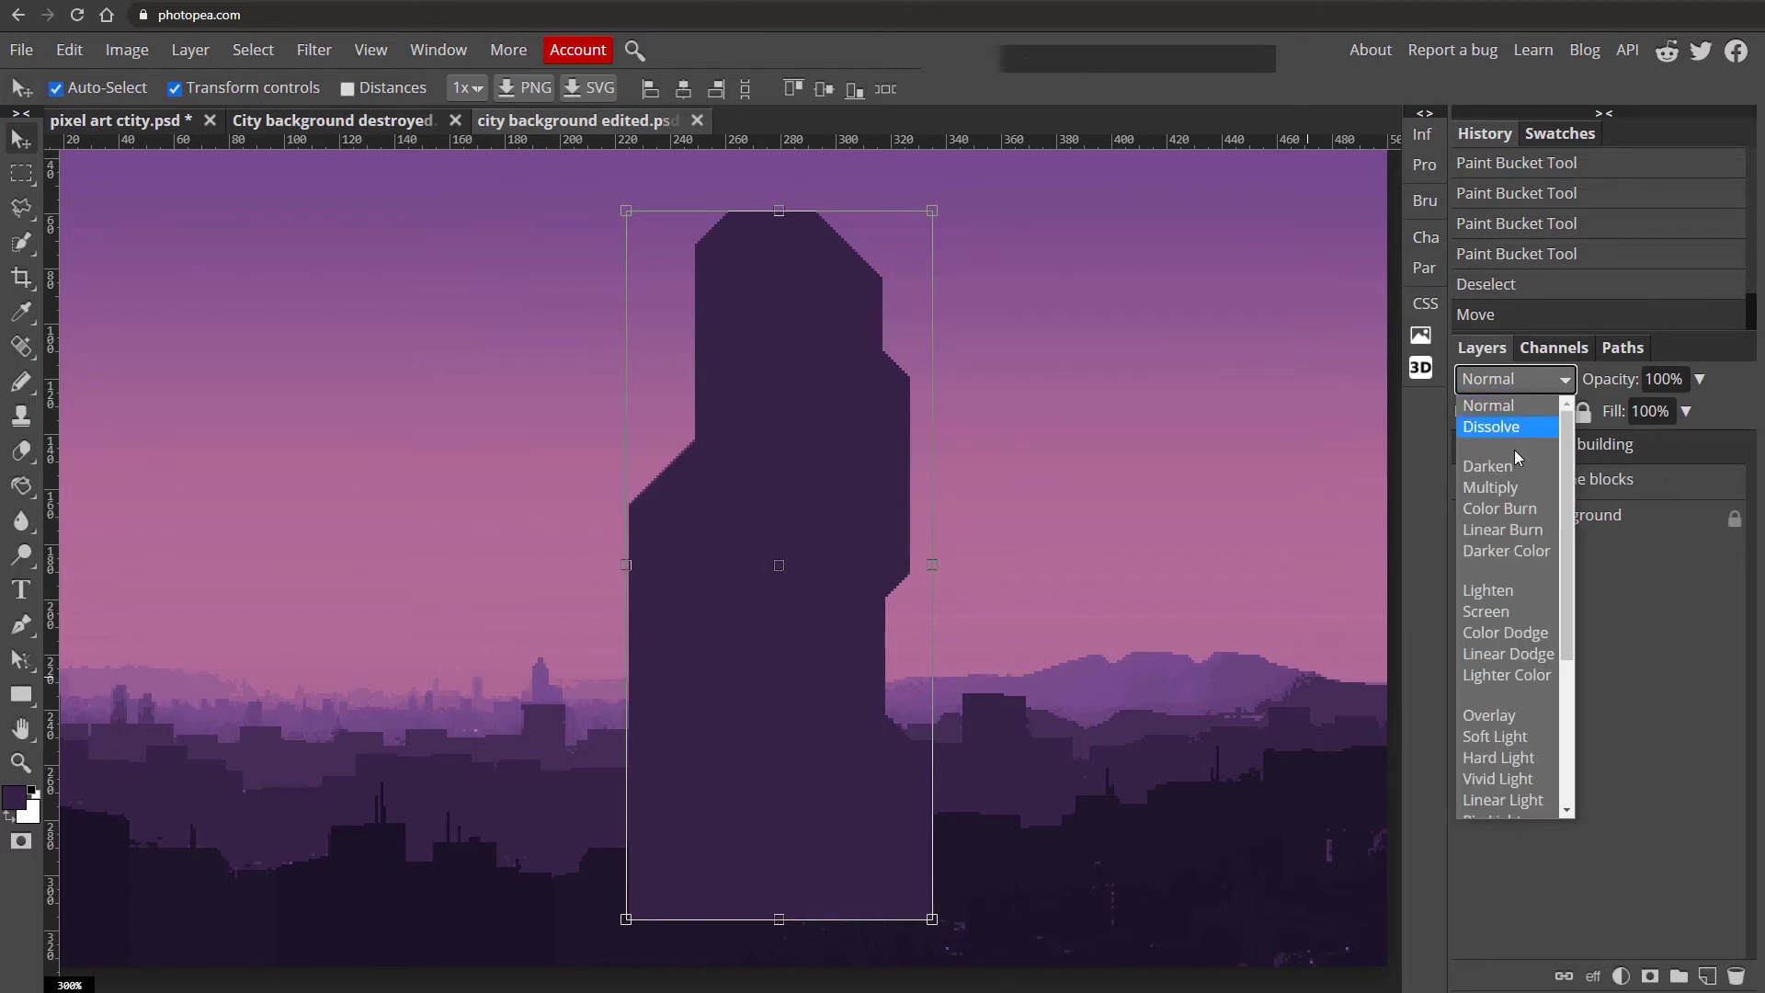
{"action": "left_click", "coordinate": [1519, 468]}
{"action": "left_click", "coordinate": [782, 540]}
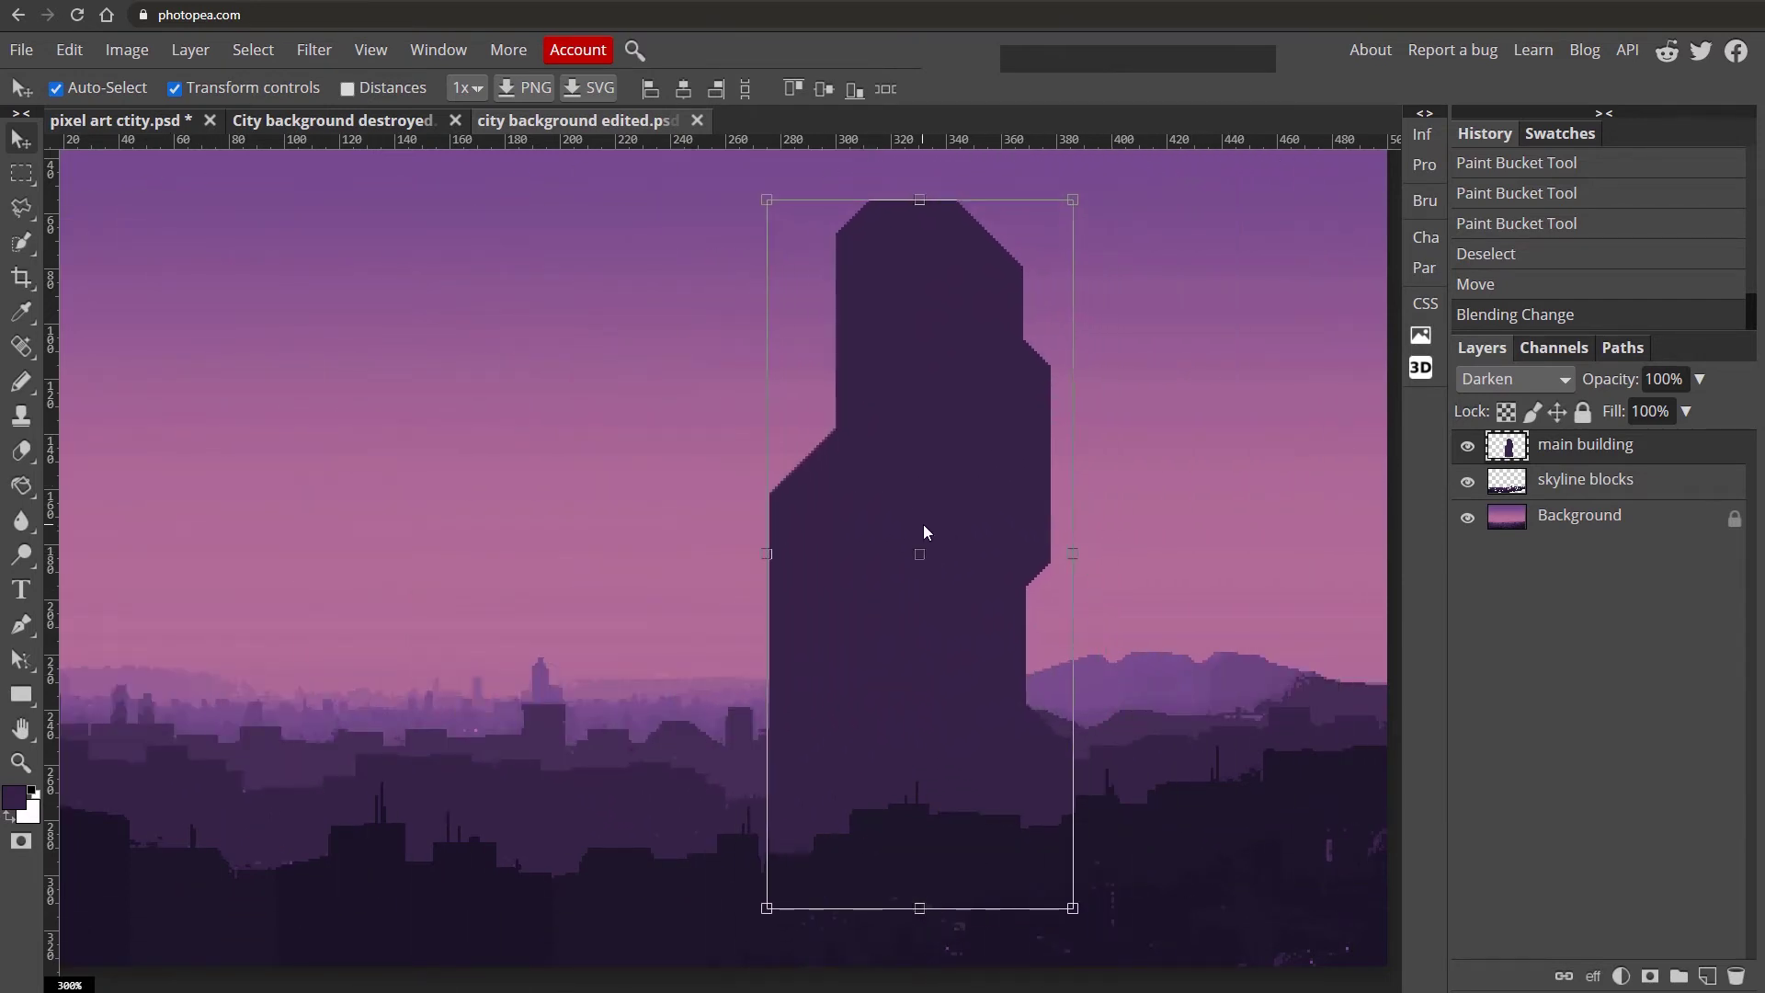
Bucket-fill the tower a lighter purple, then refill it a near-black purple.
{"action": "left_click", "coordinate": [50, 488]}
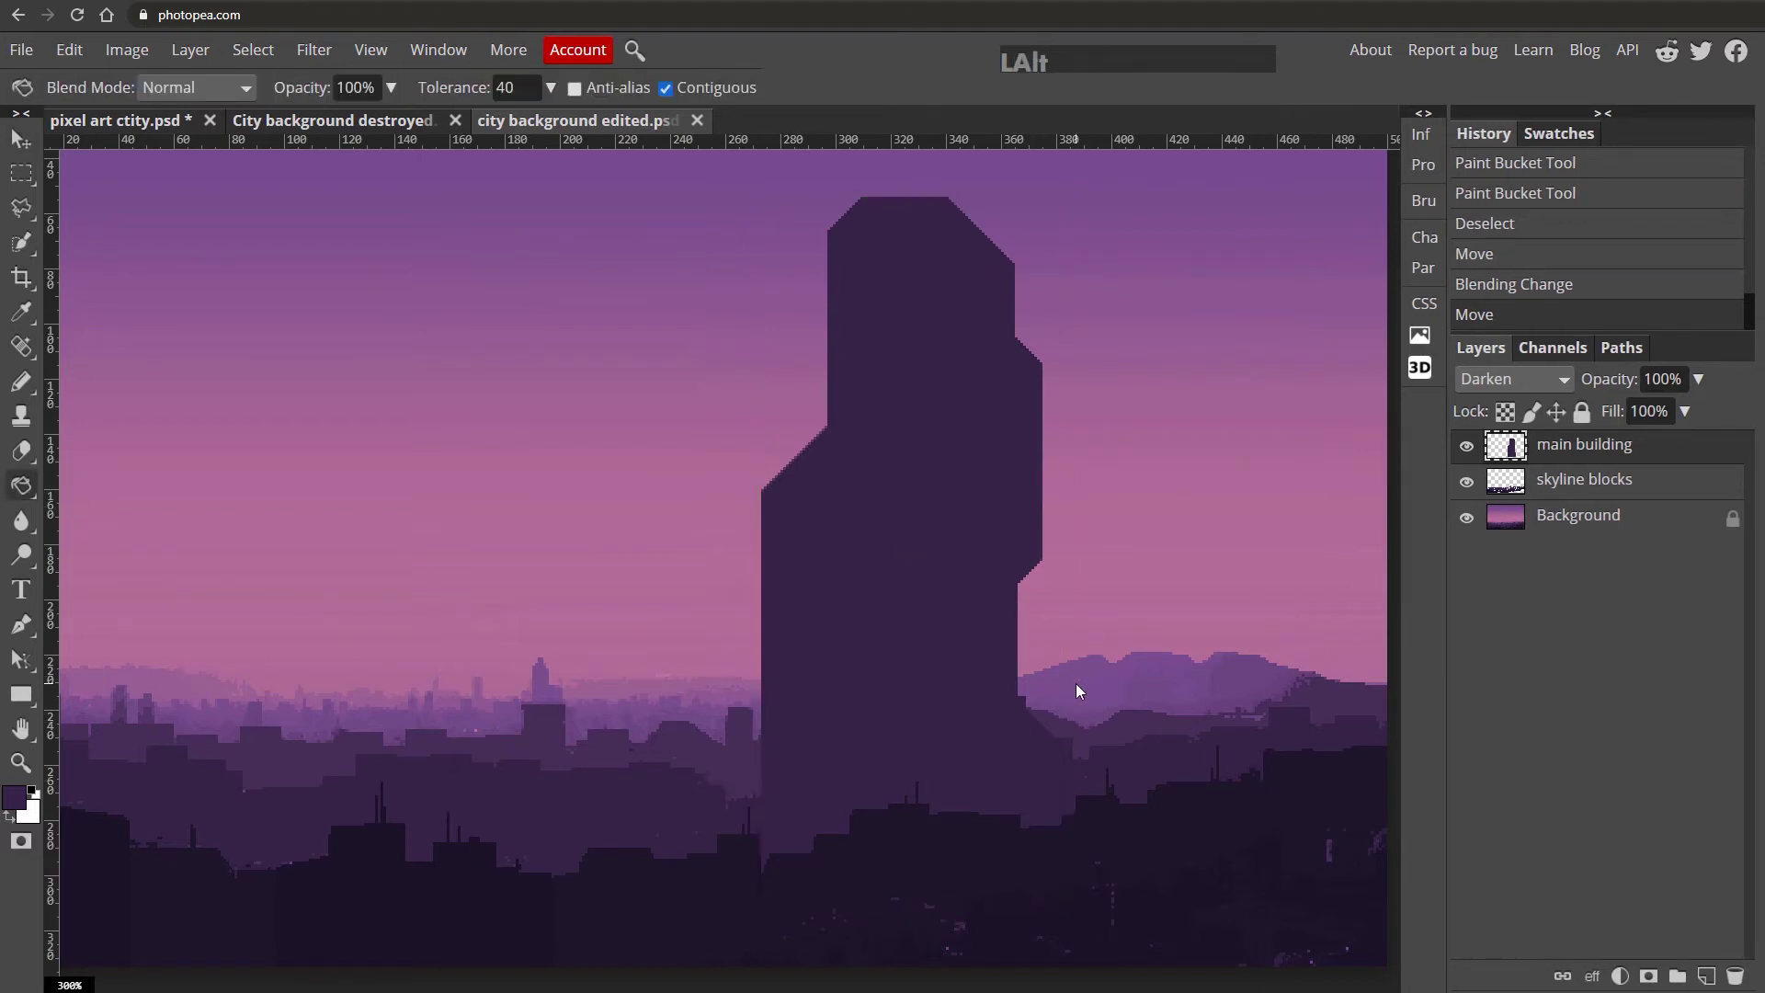
{"action": "left_click", "coordinate": [1094, 695]}
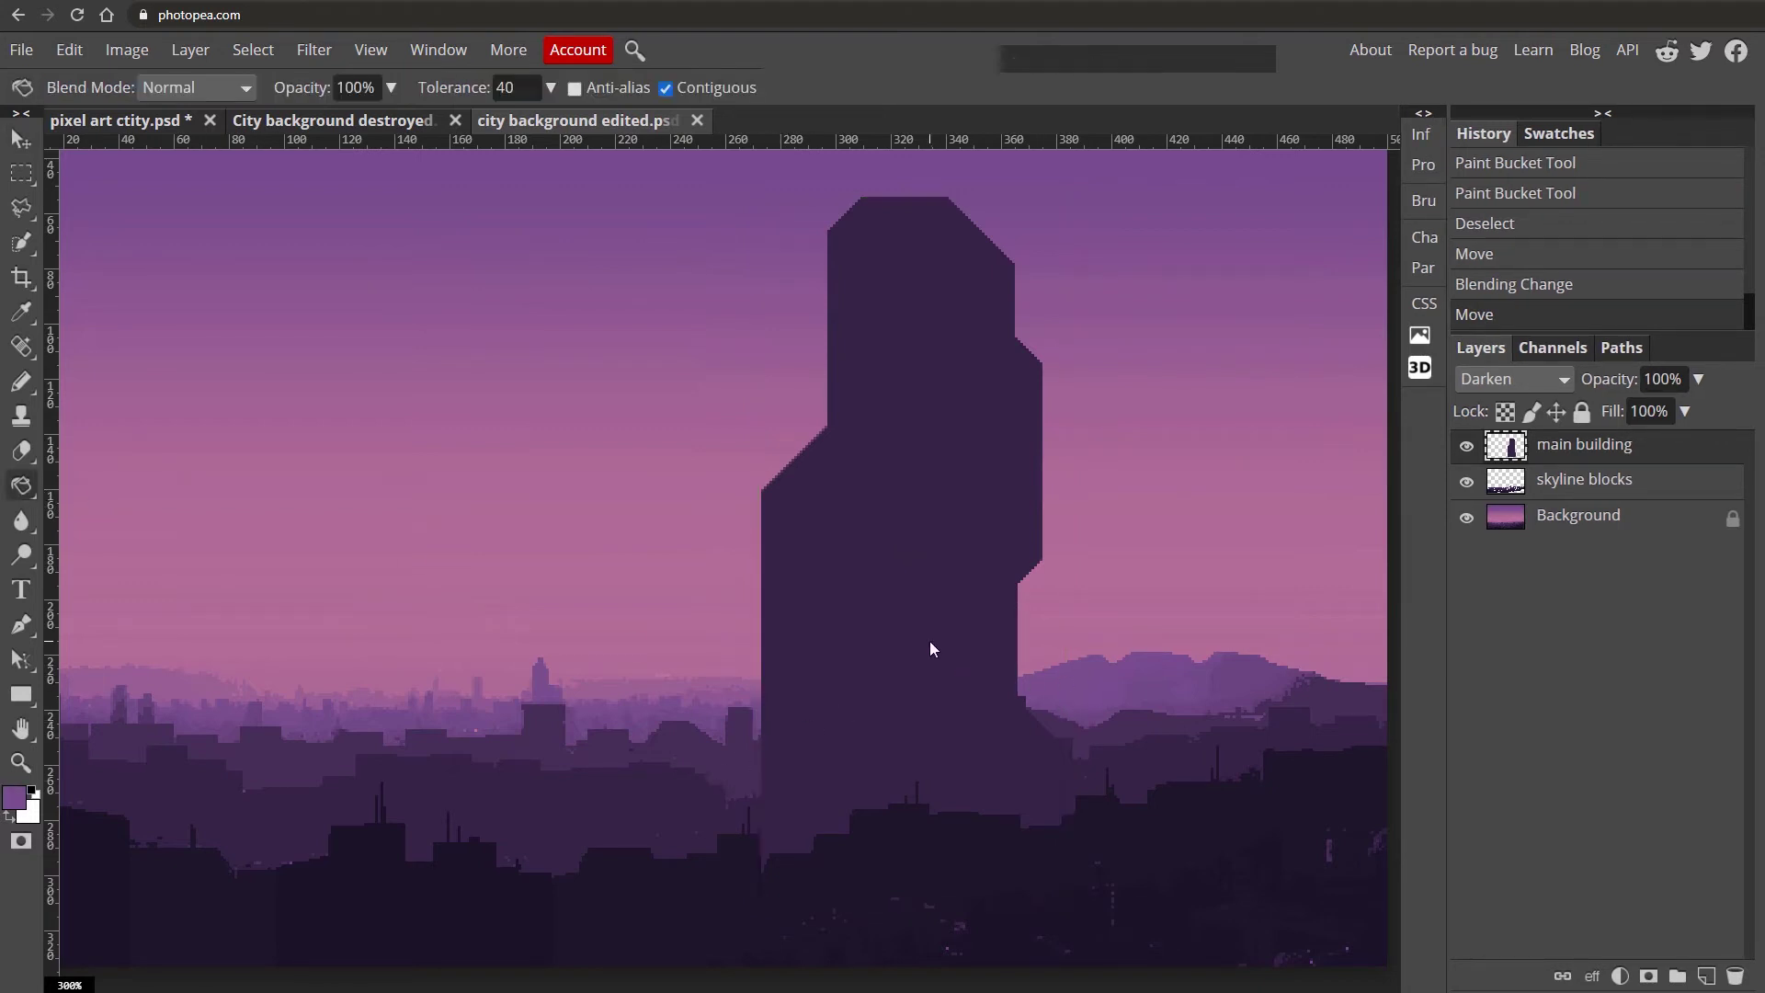
{"action": "left_click", "coordinate": [938, 642]}
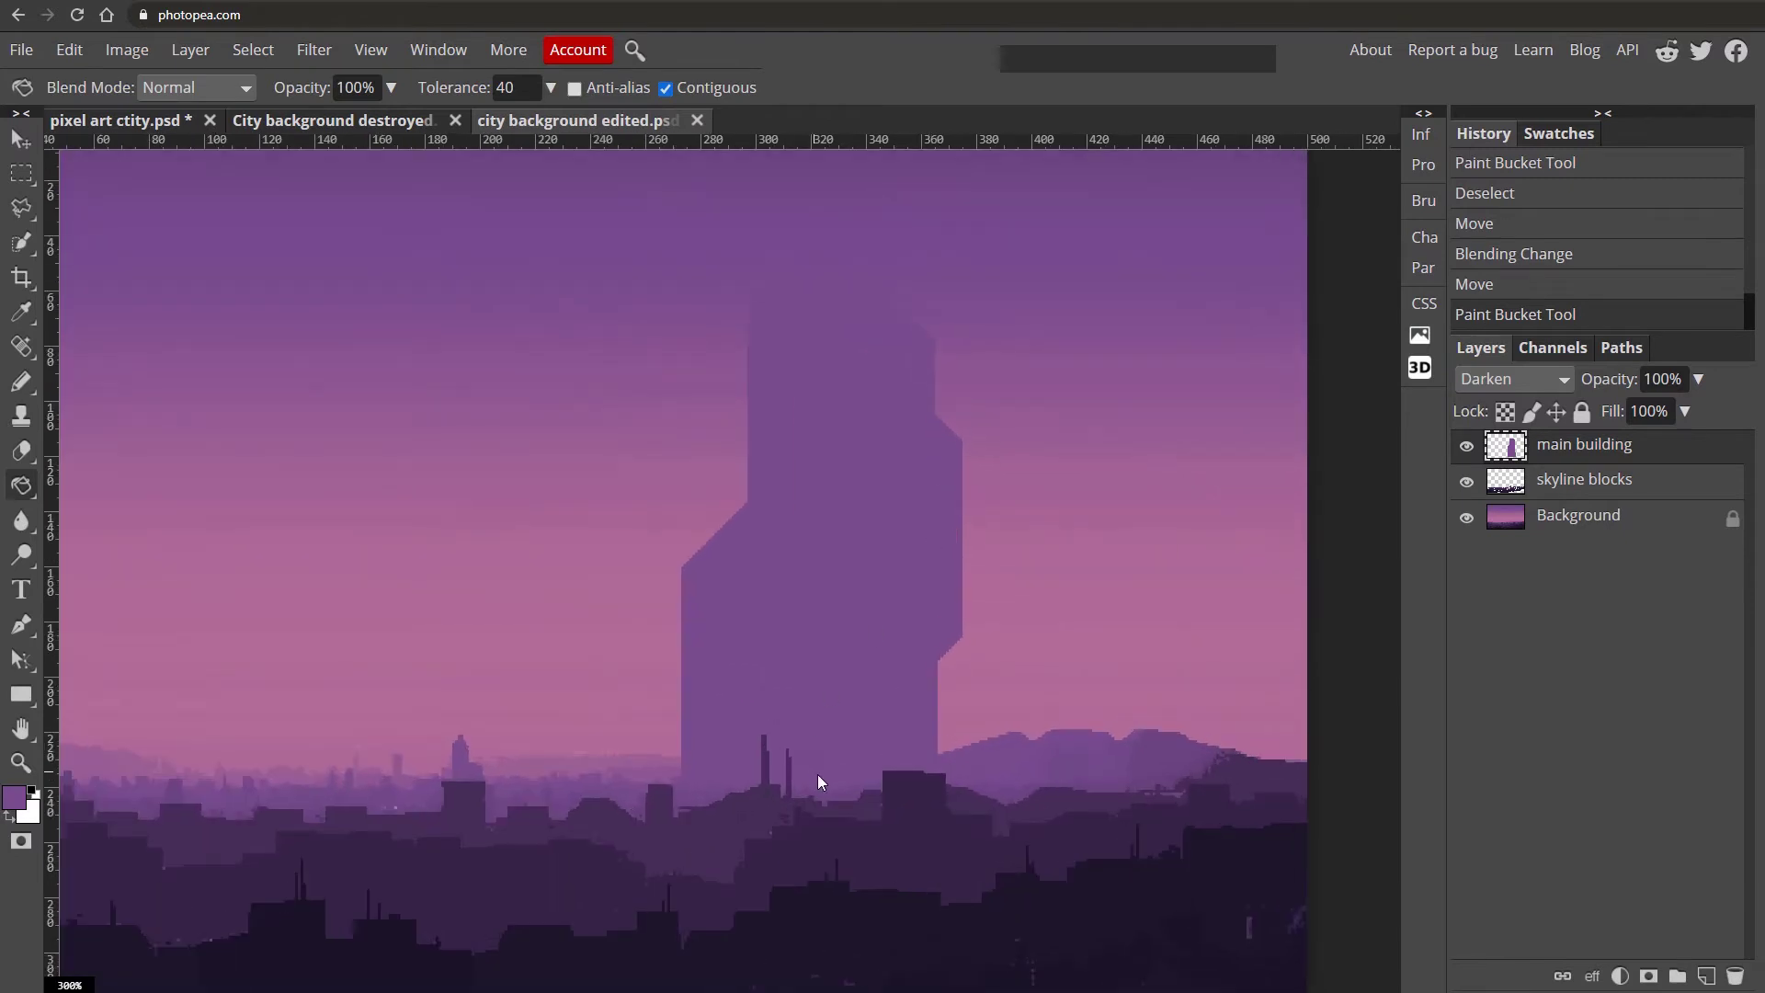
{"action": "left_click", "coordinate": [985, 902]}
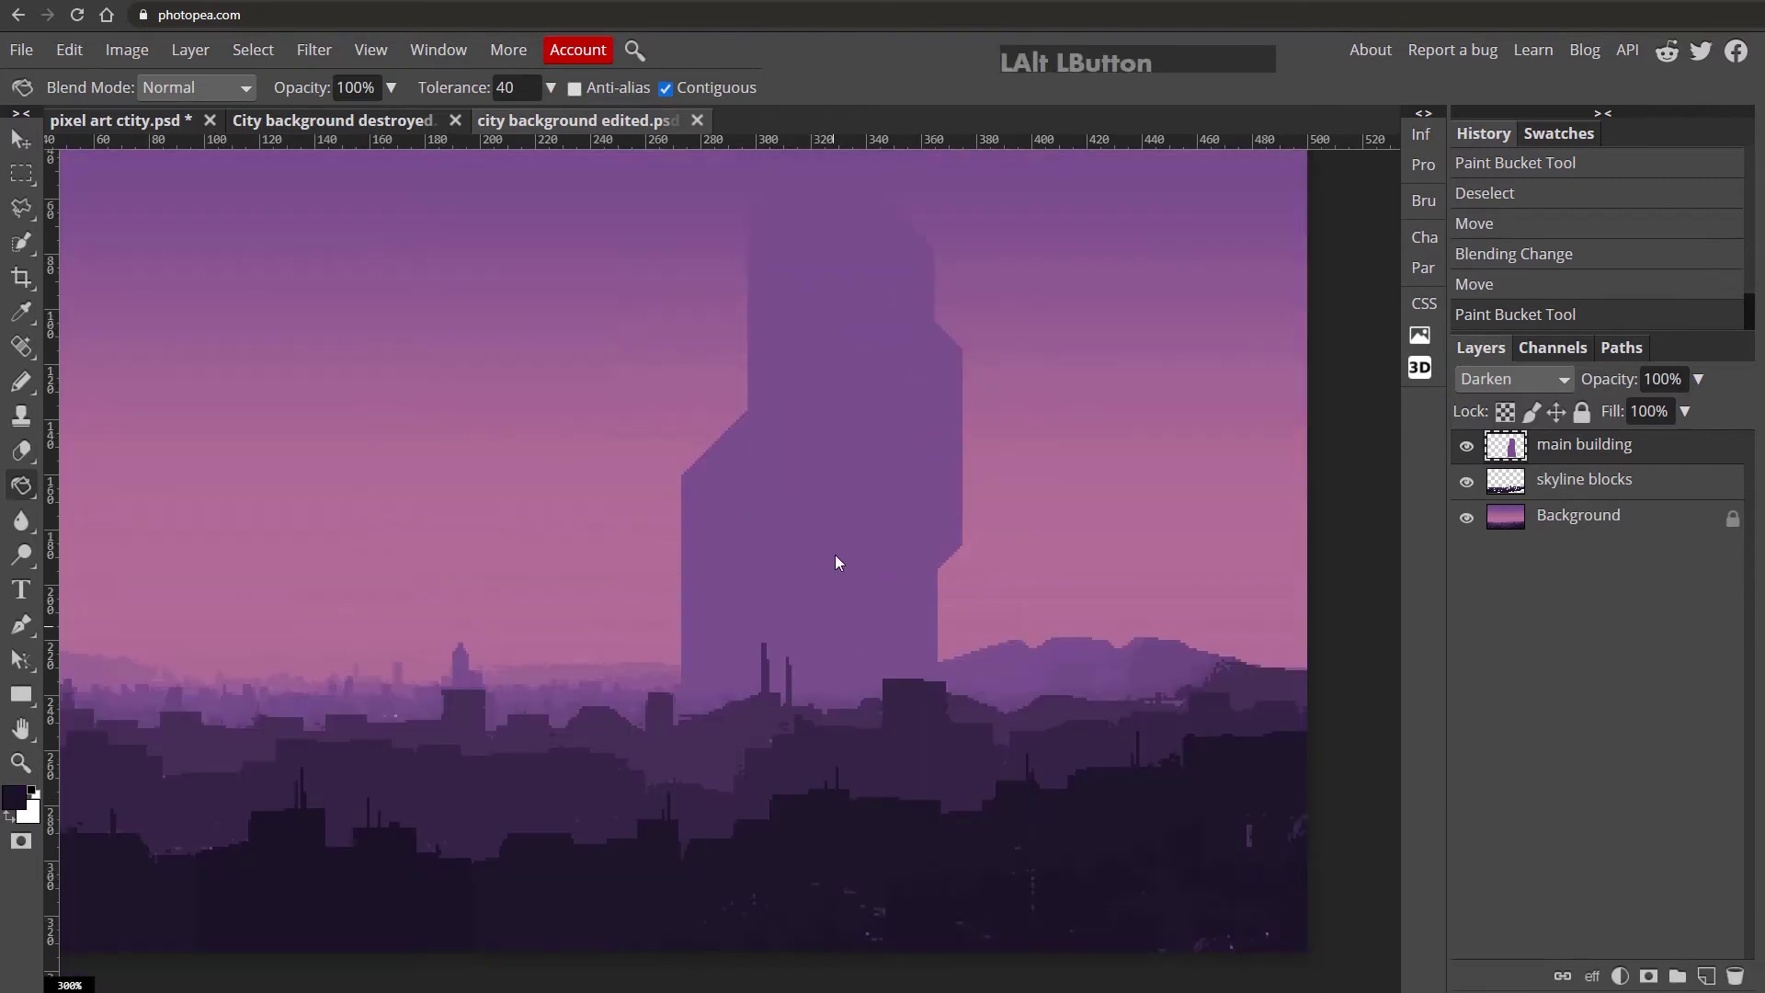
{"action": "left_click", "coordinate": [842, 535]}
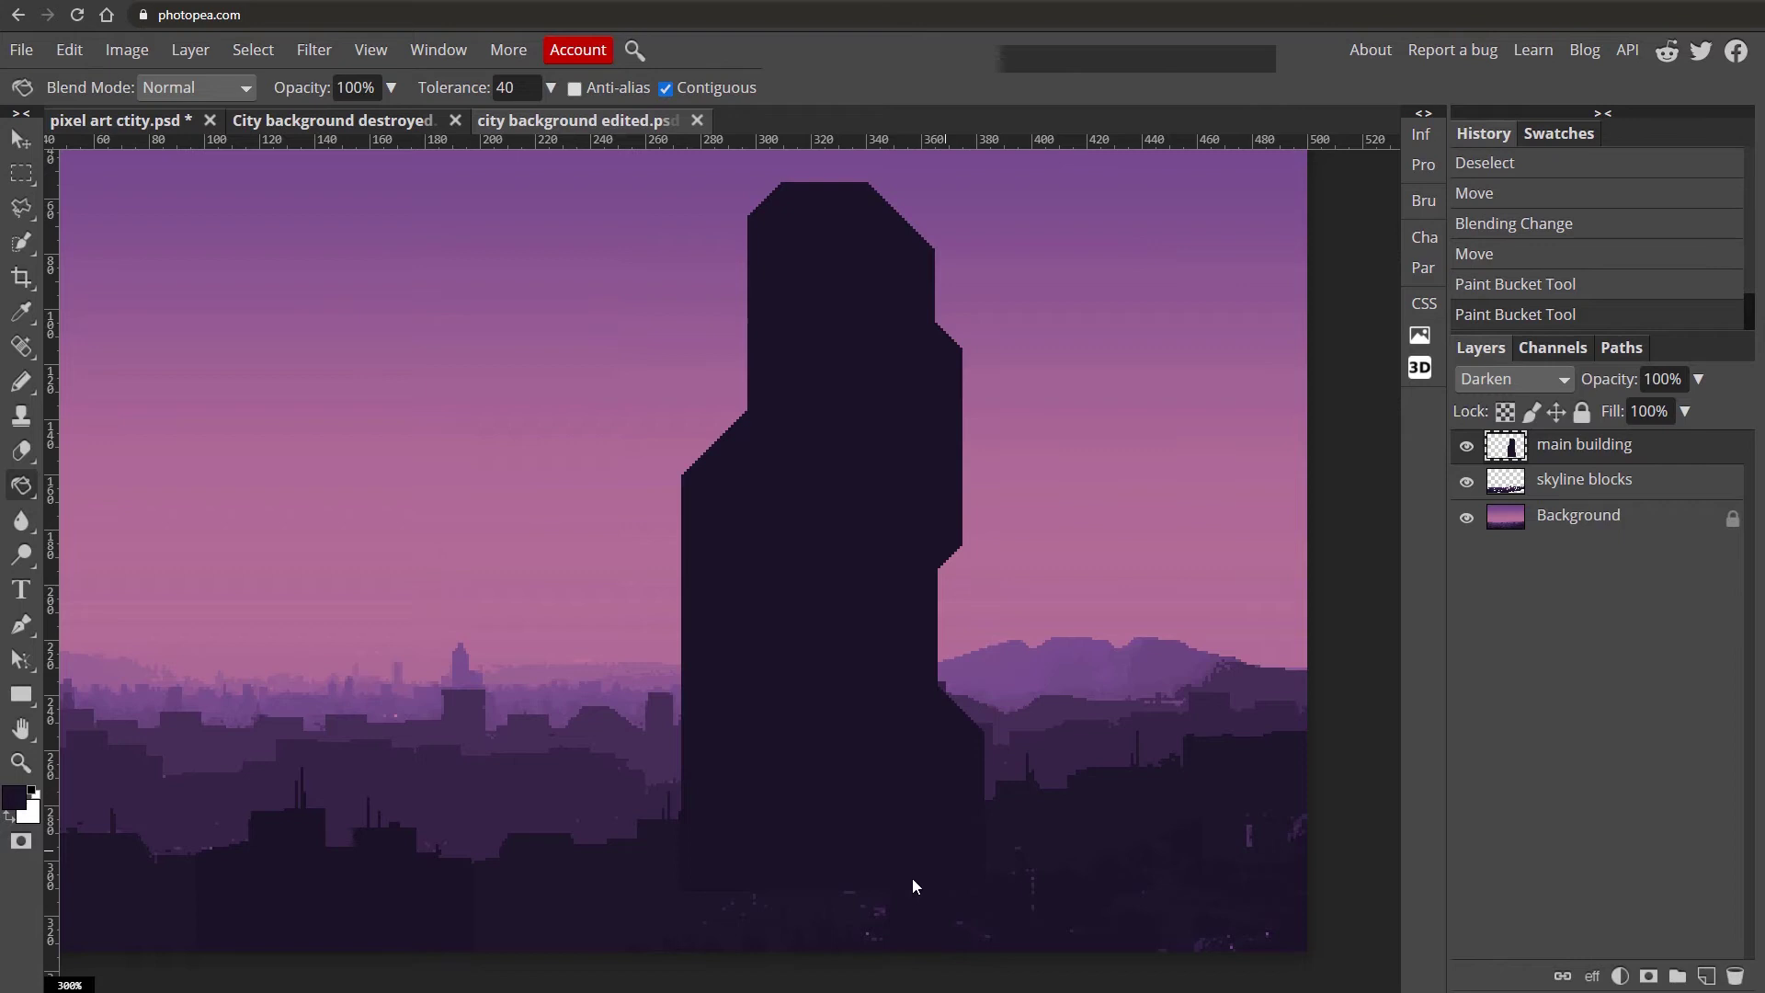
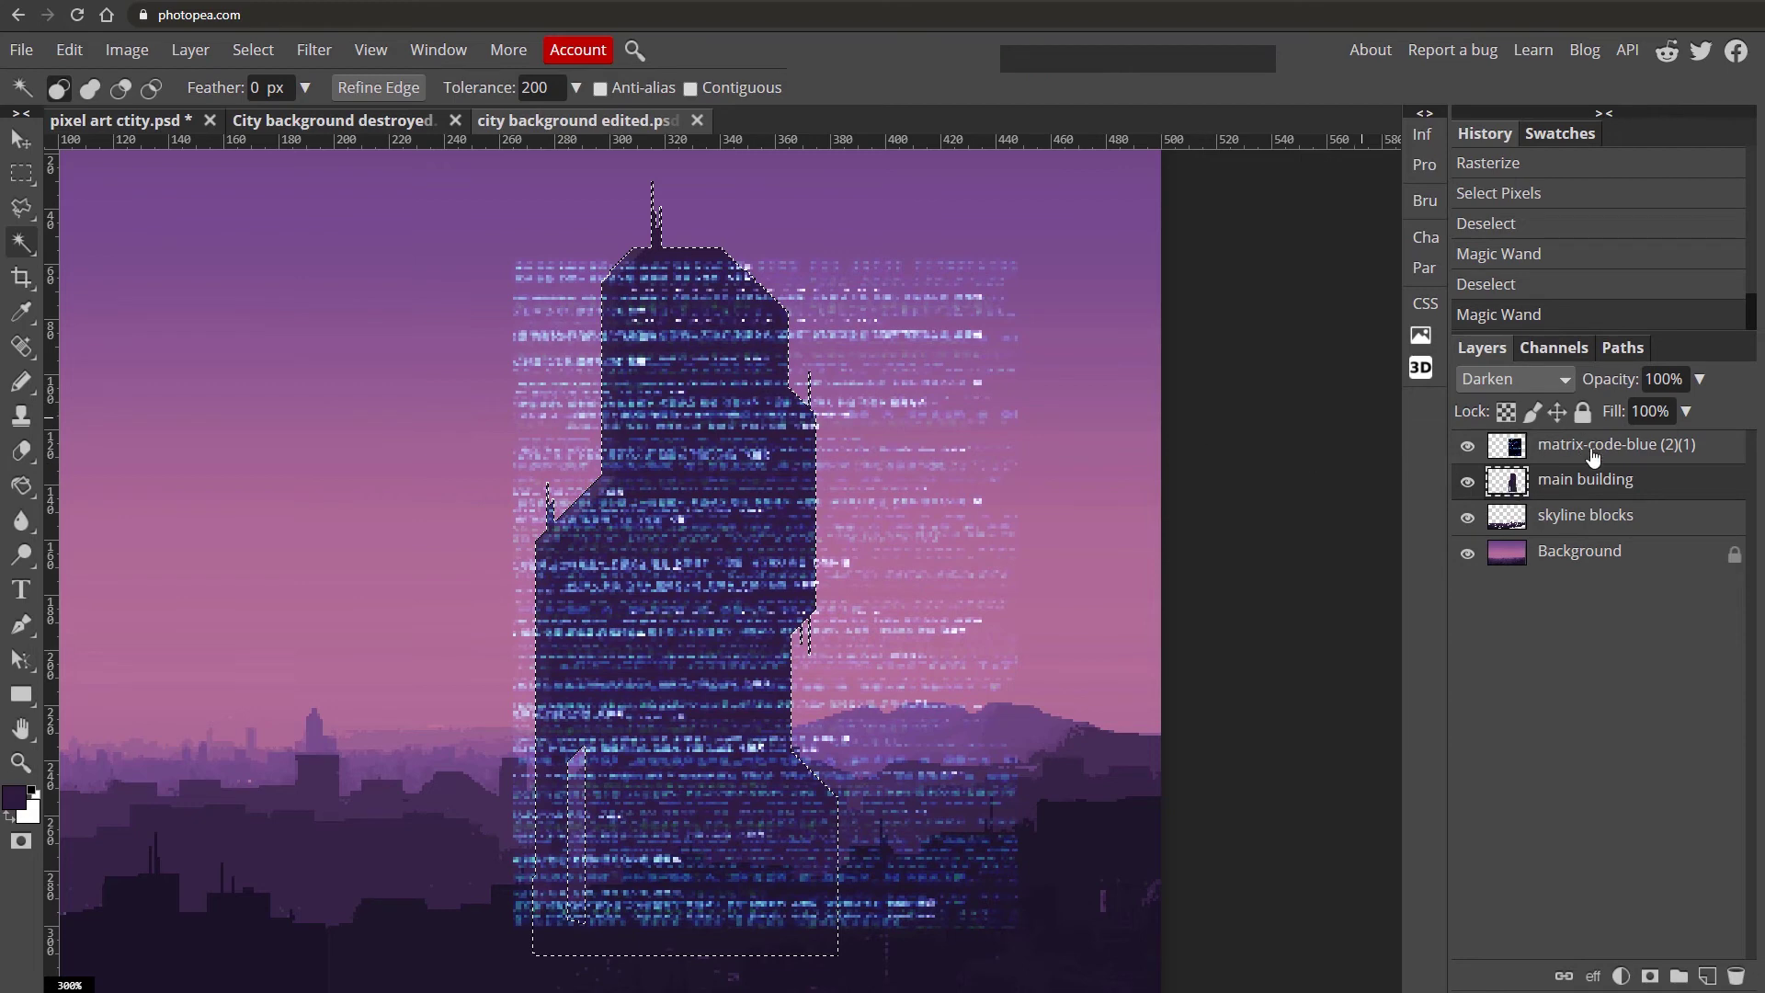
Set the matrix-code layer to Screen, invert the selection, delete the code outside the tower and deselect.
{"action": "left_click", "coordinate": [1615, 459]}
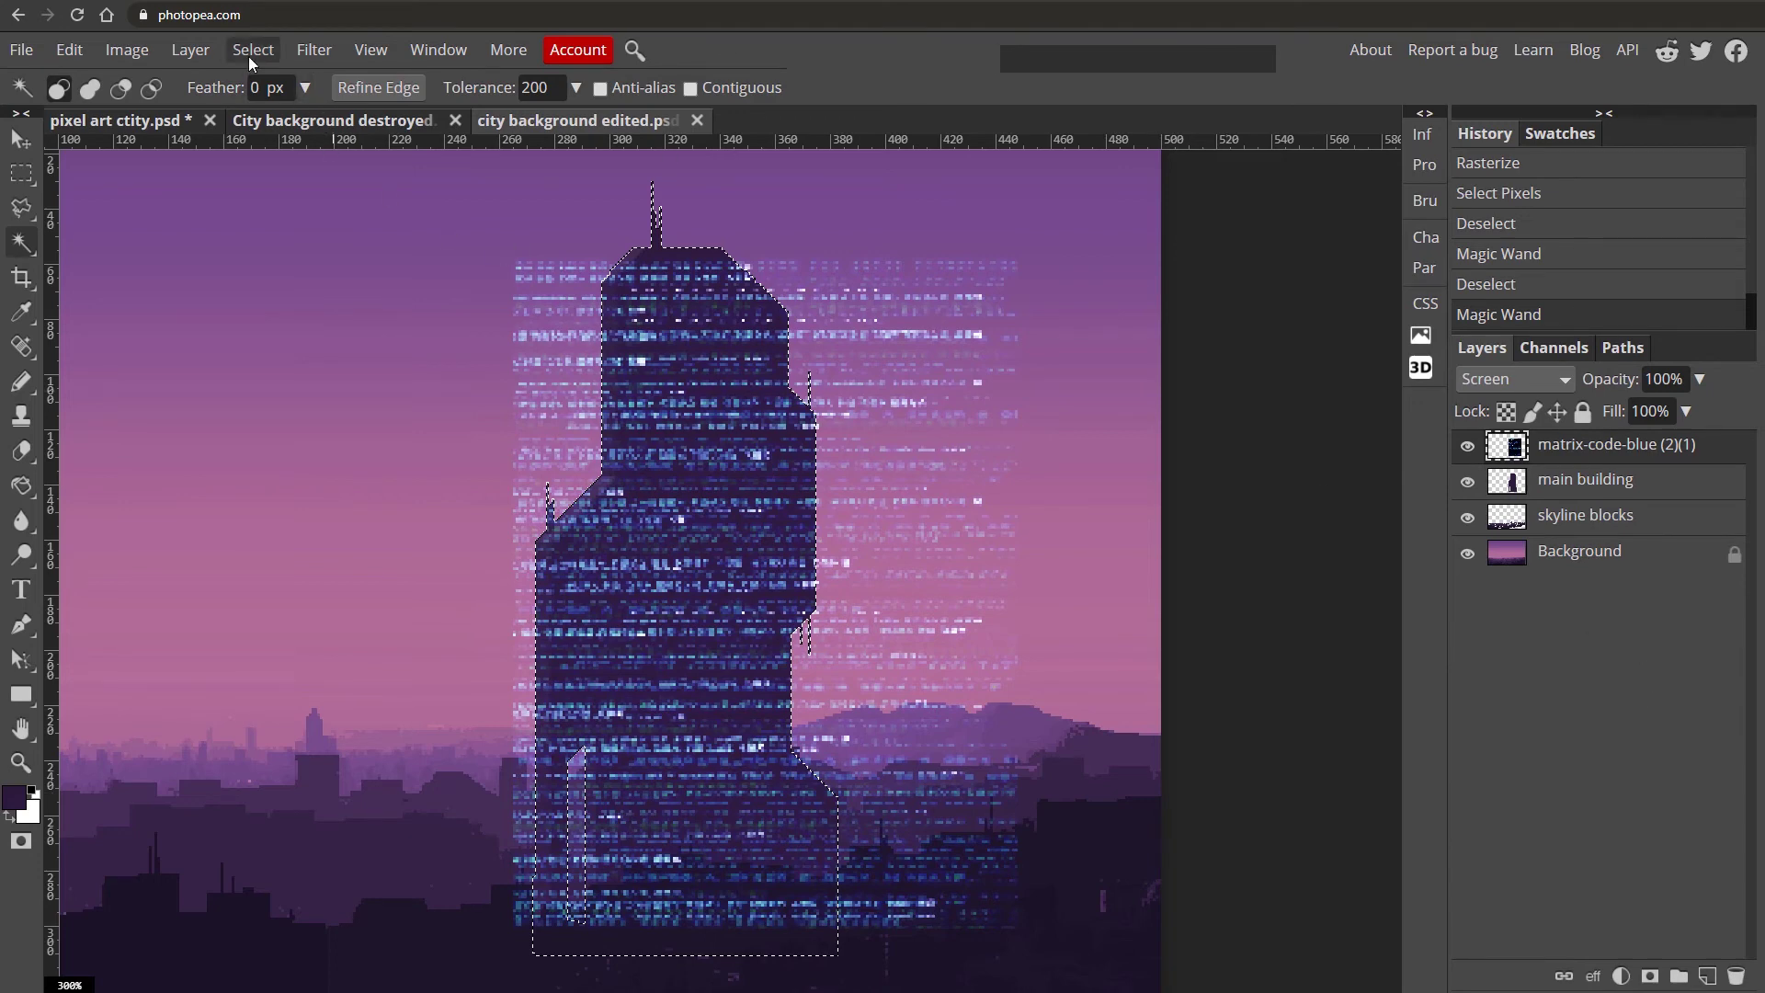
{"action": "left_click", "coordinate": [256, 58]}
{"action": "left_click", "coordinate": [359, 166]}
{"action": "key", "text": "Delete"}
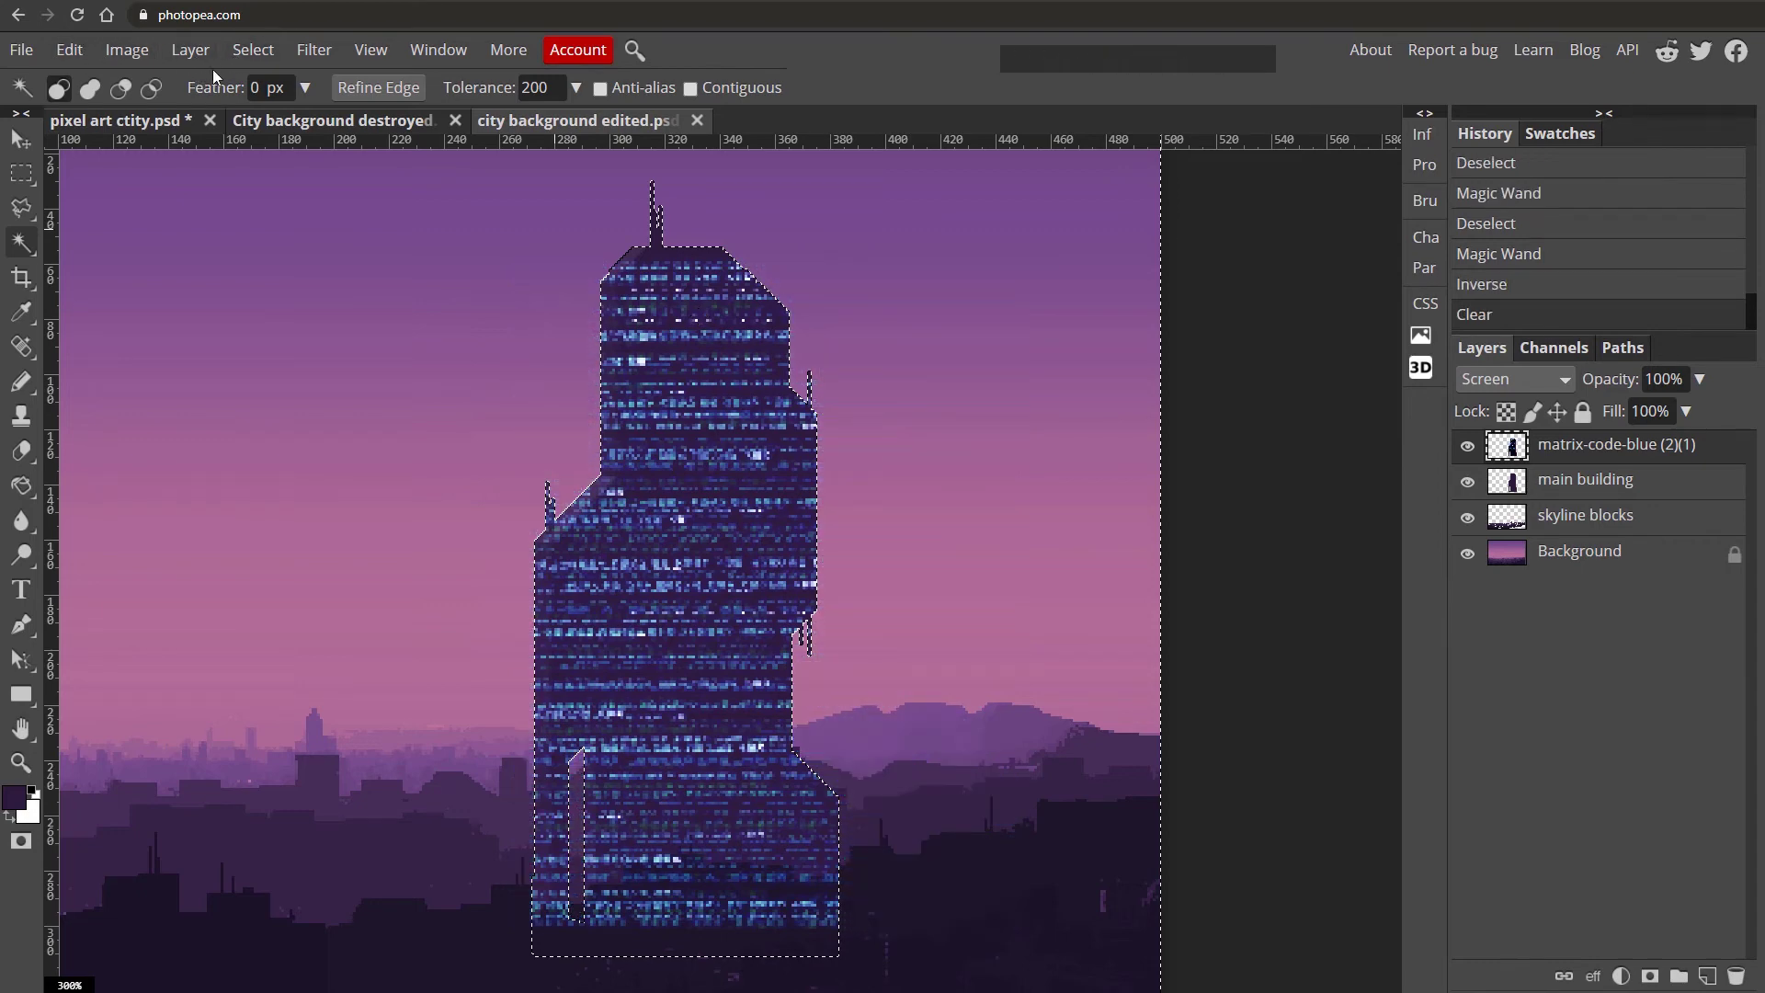
{"action": "left_click", "coordinate": [256, 54]}
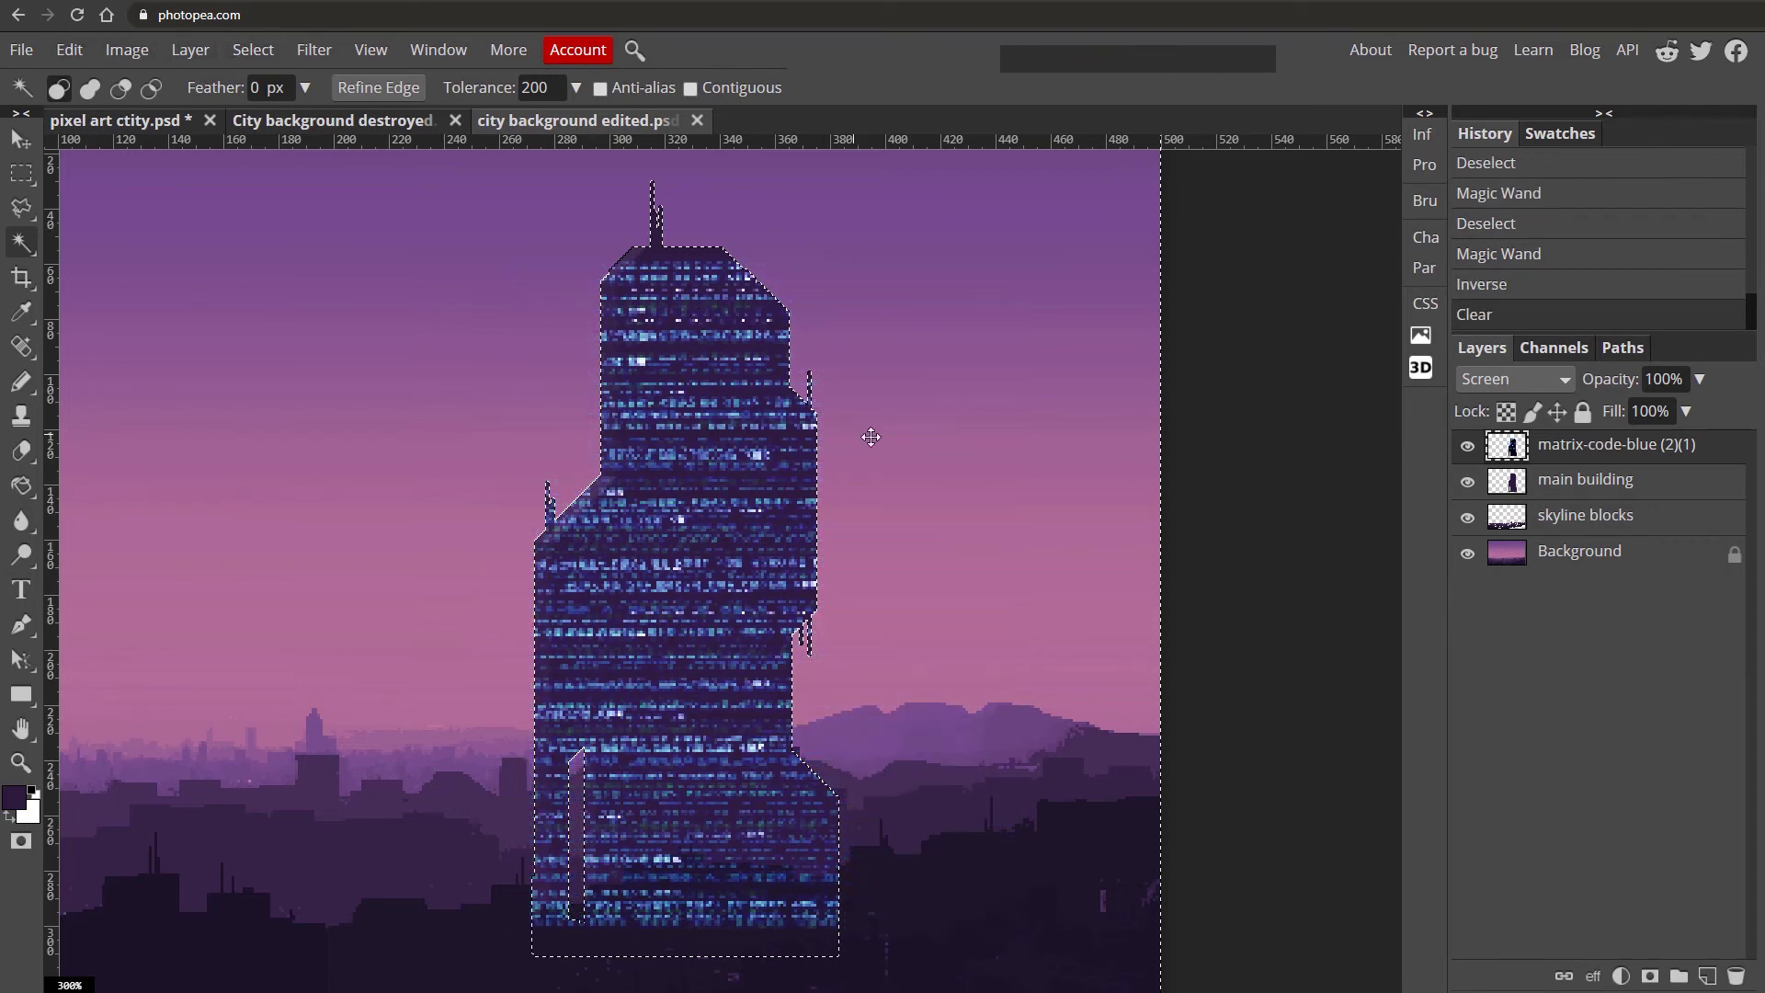
{"action": "key", "text": "ctrl+d"}
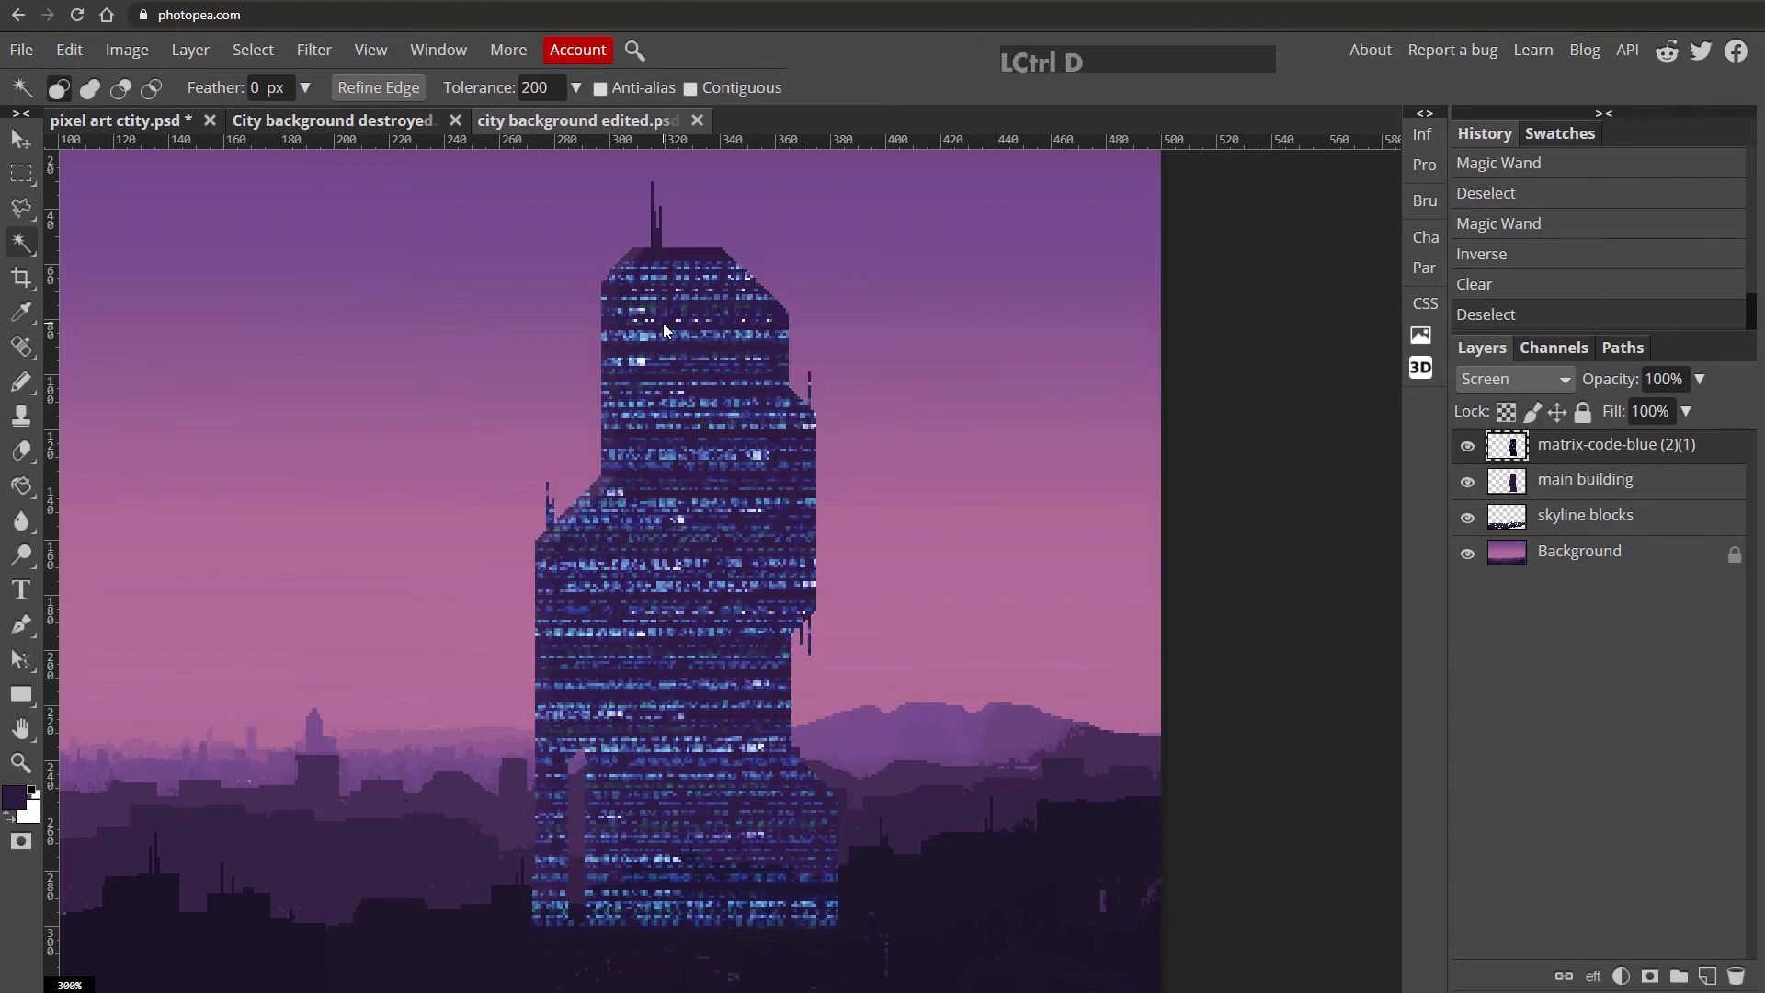
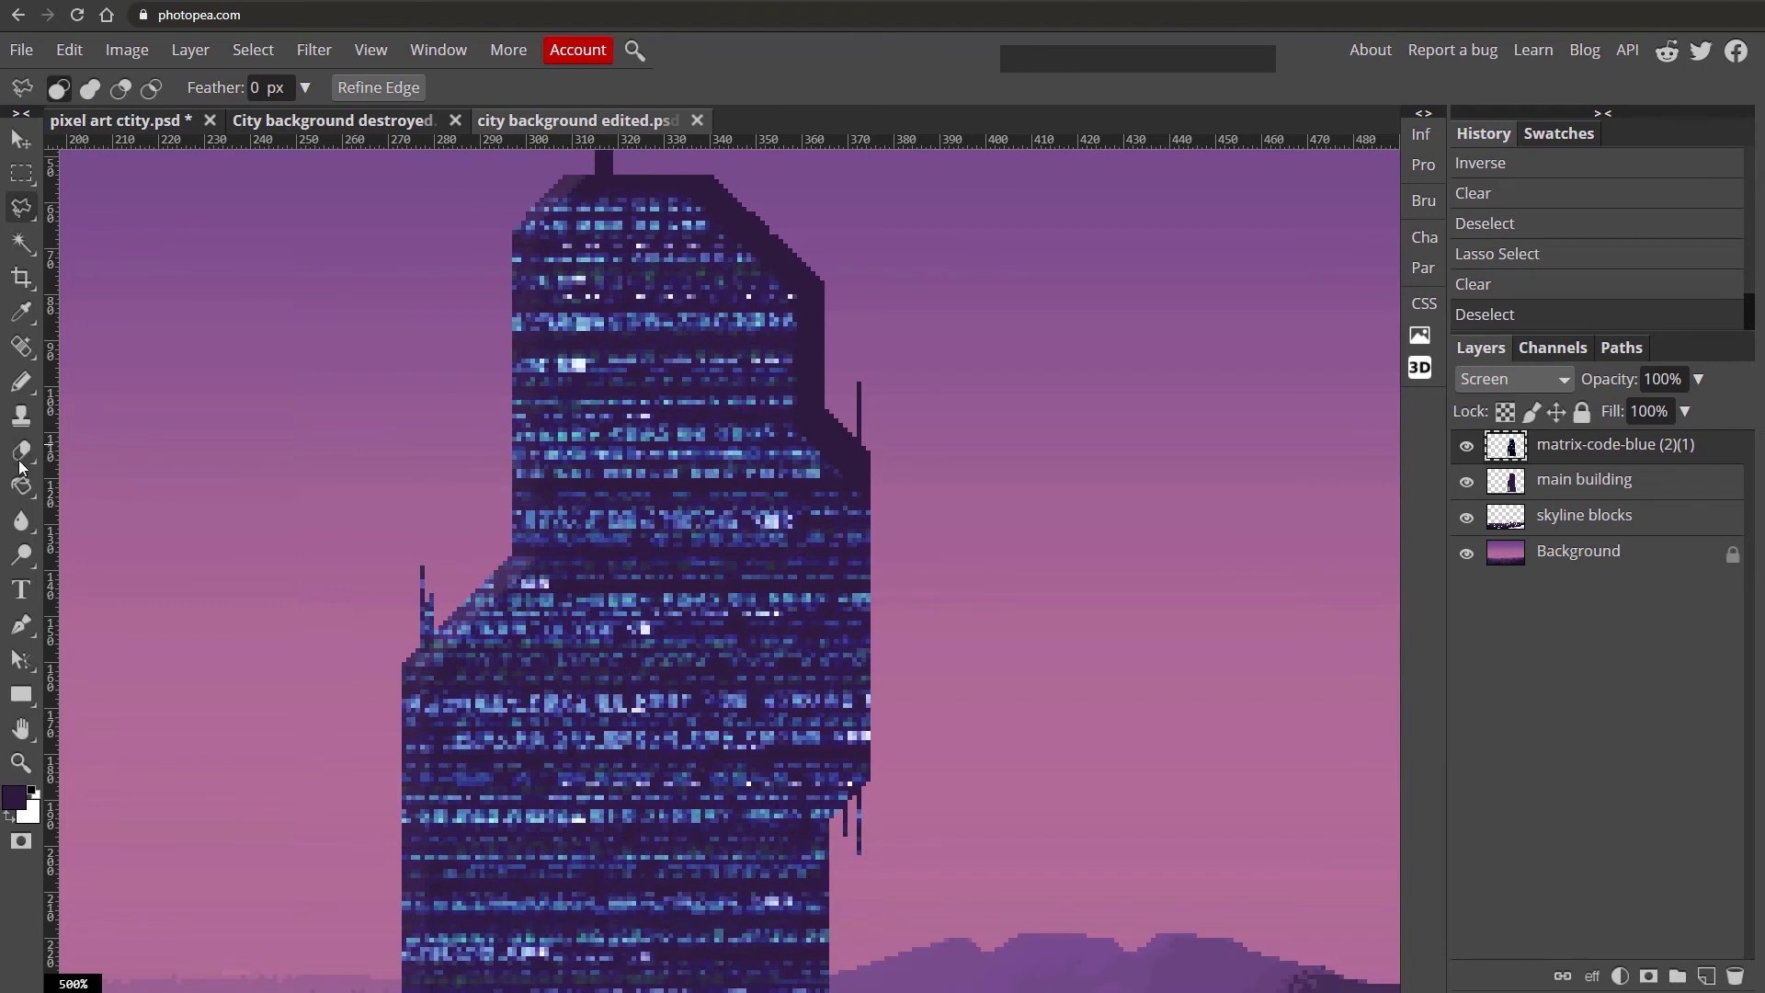
Switch to the Eraser and change its mode to Pencil for hard, crisp edges.
{"action": "key", "text": "e"}
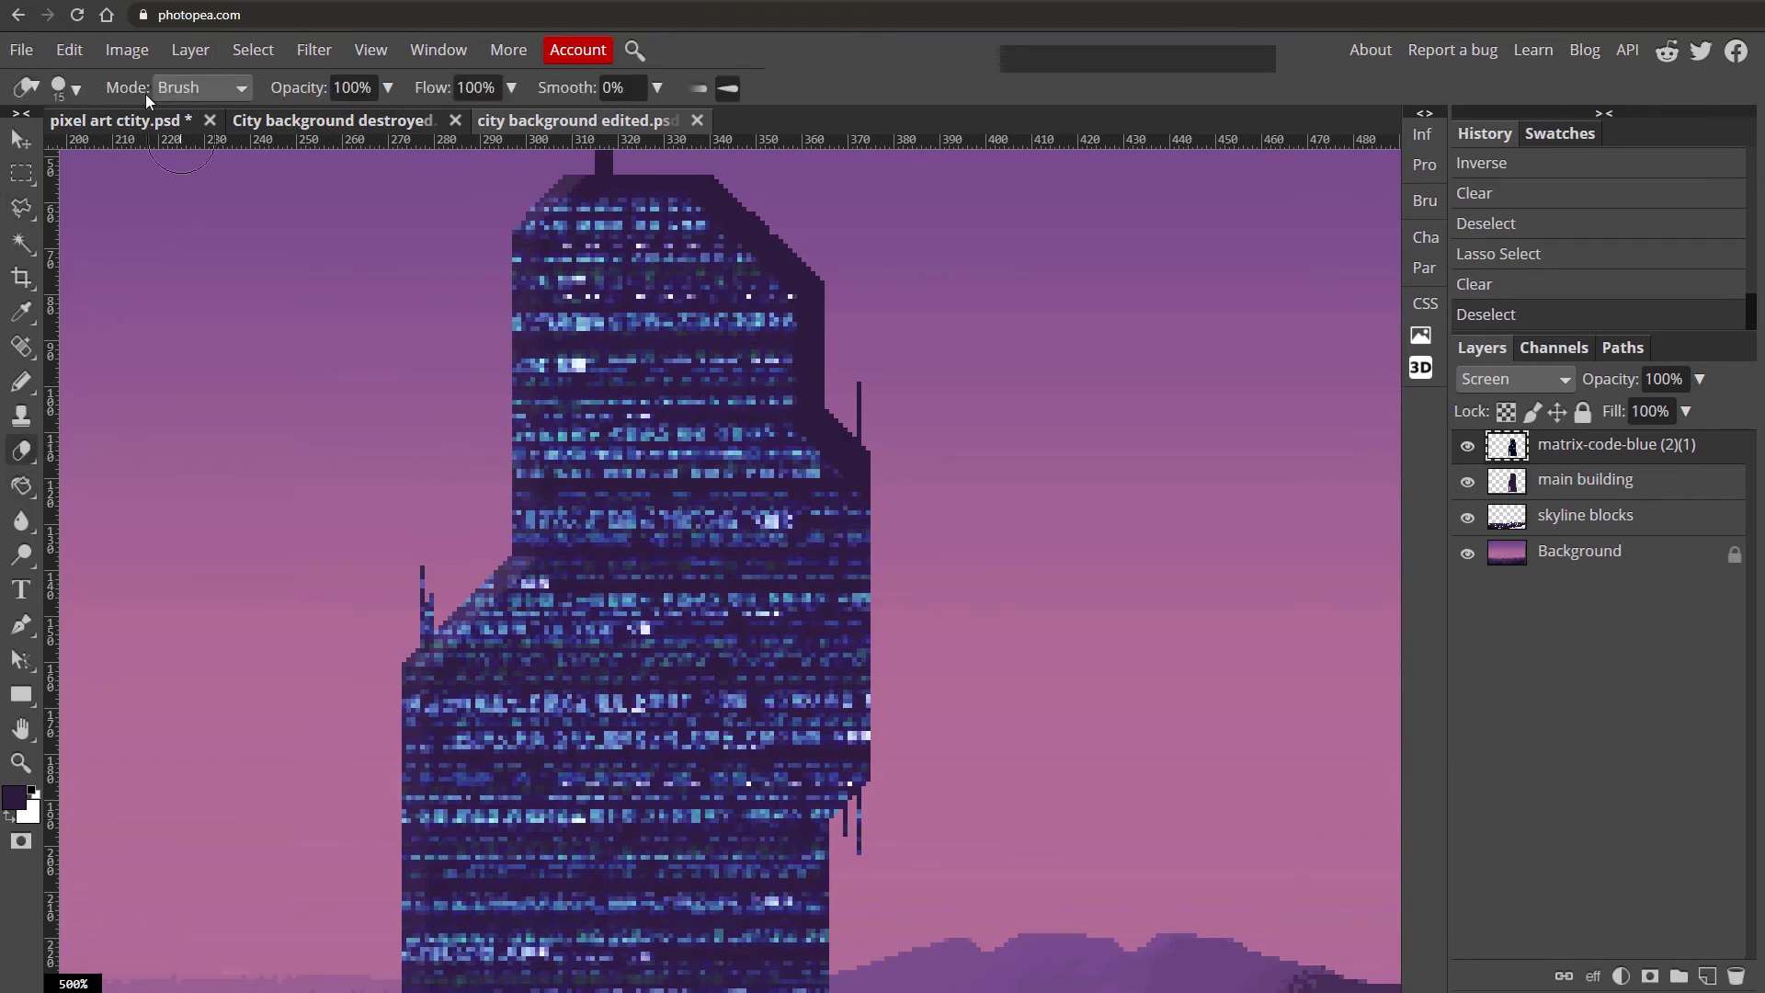
{"action": "left_click", "coordinate": [186, 89]}
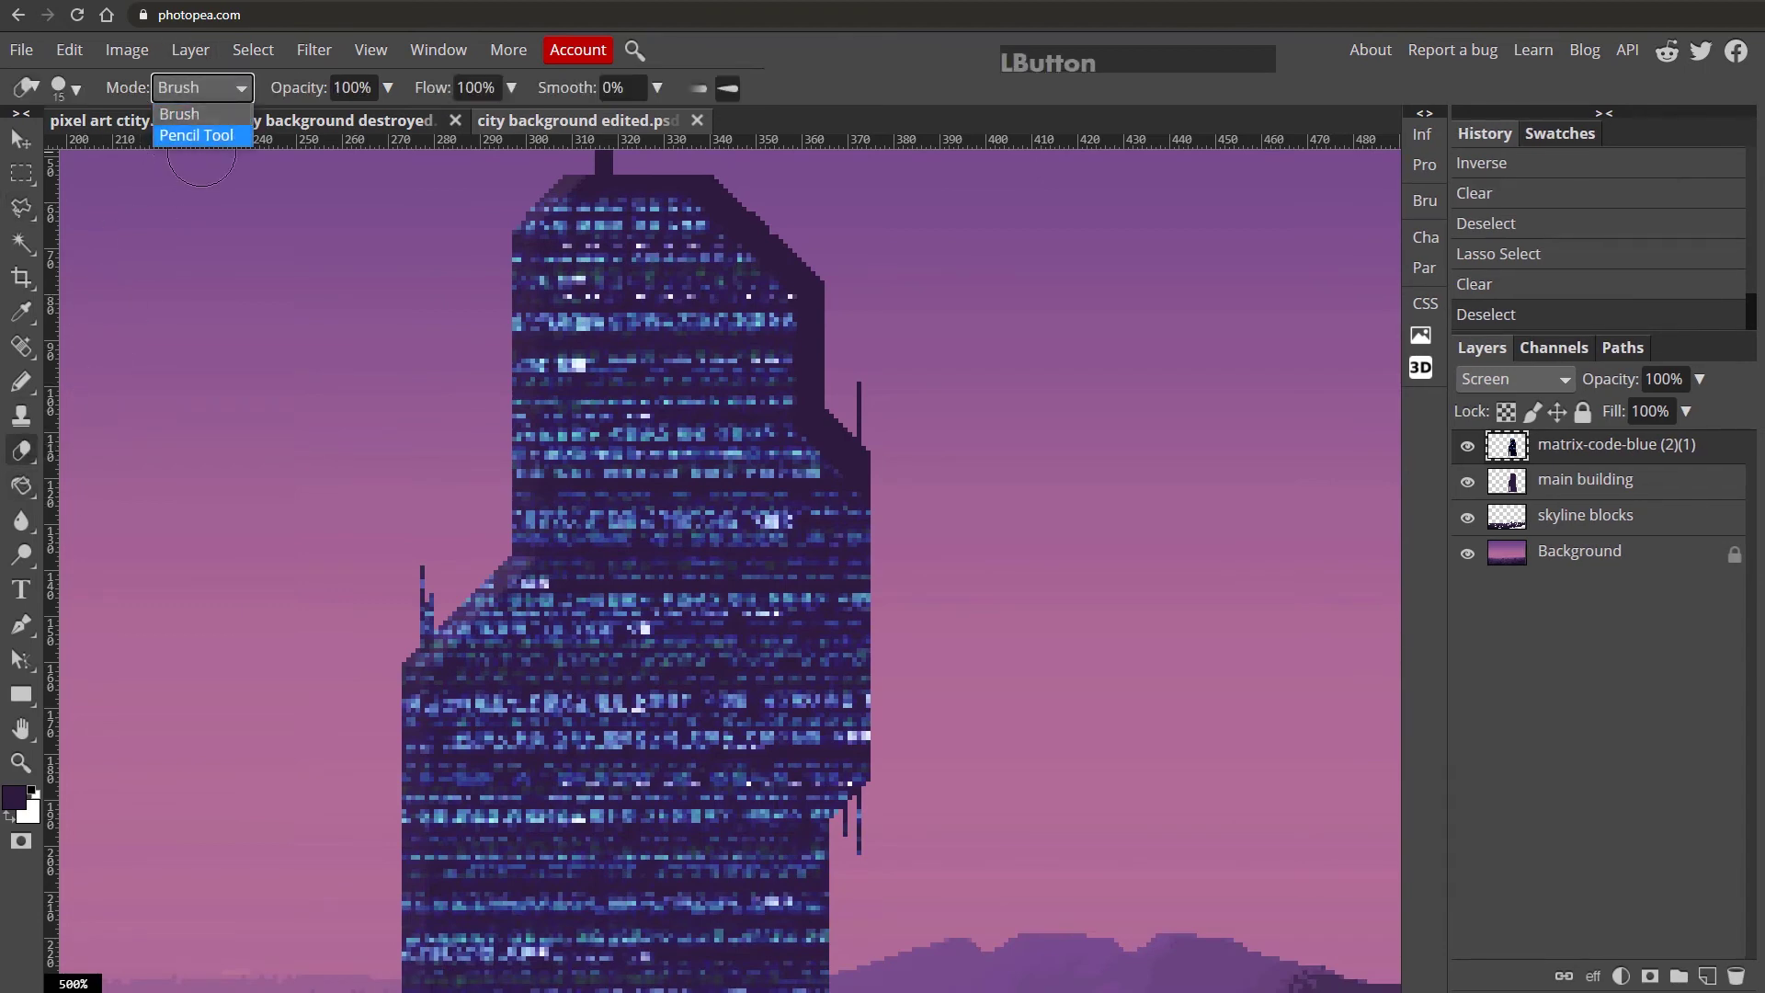
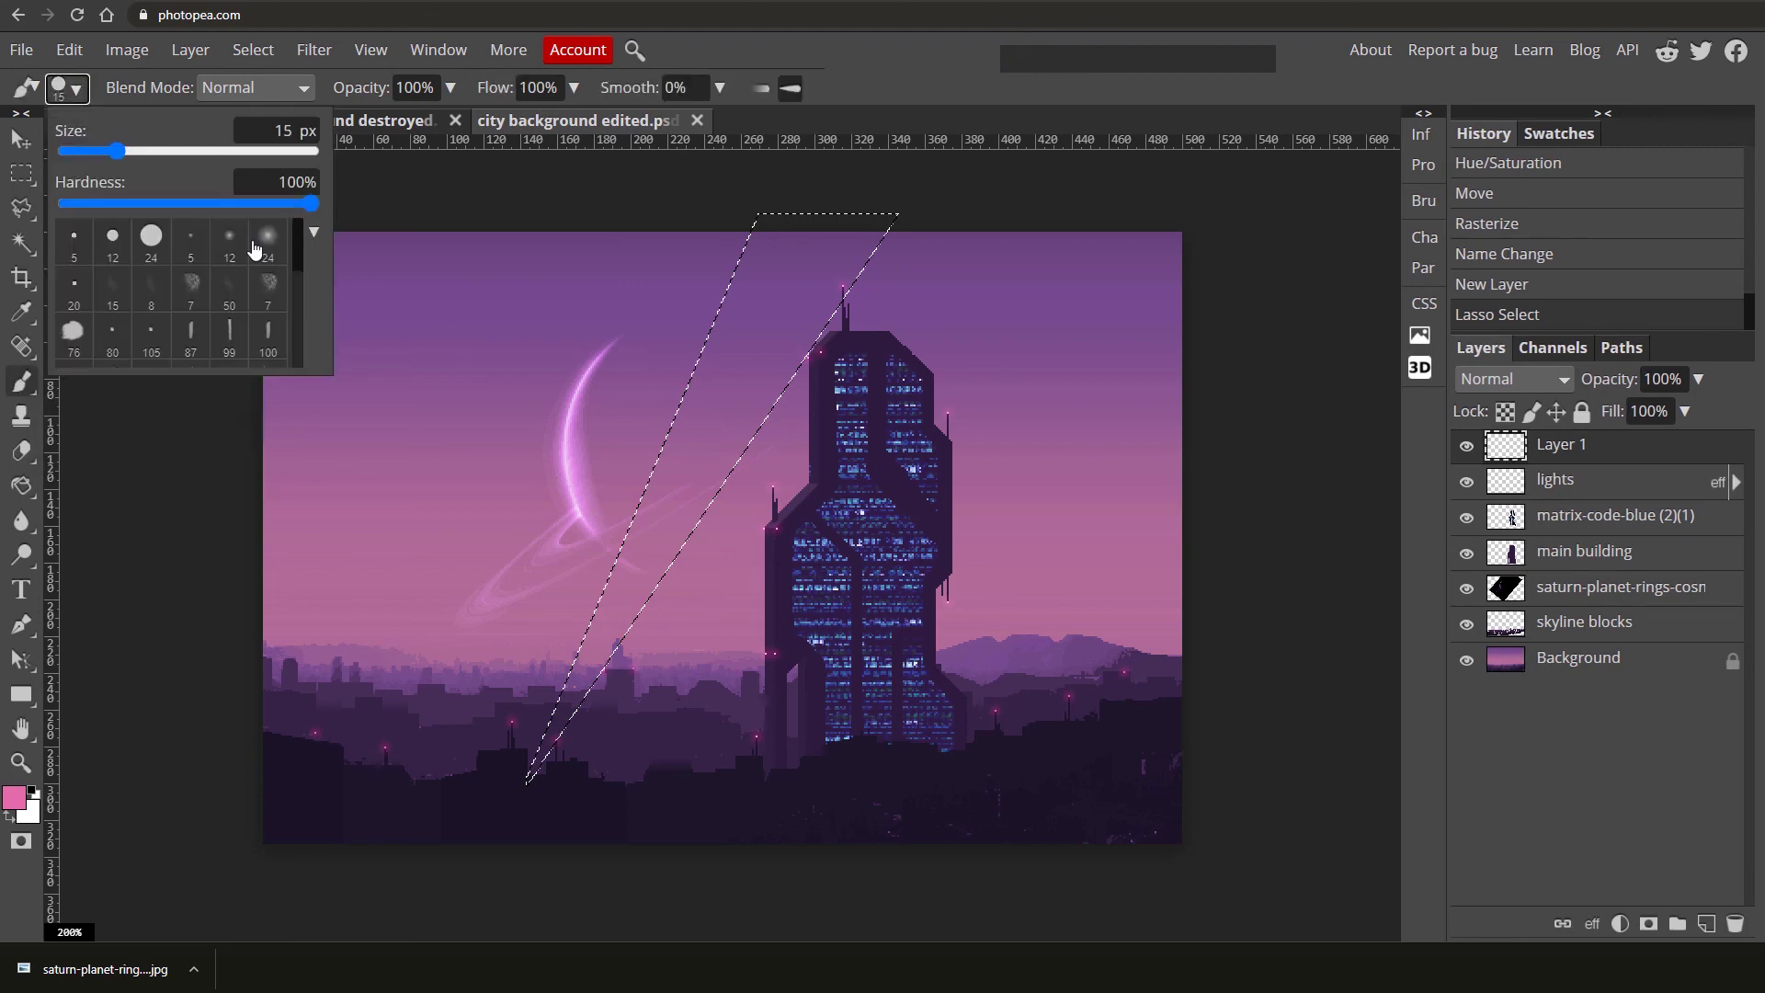
Paint a soft 420 px lilac beam inside the wedge, deselect and lower the beam layer's opacity.
{"action": "left_click", "coordinate": [273, 251]}
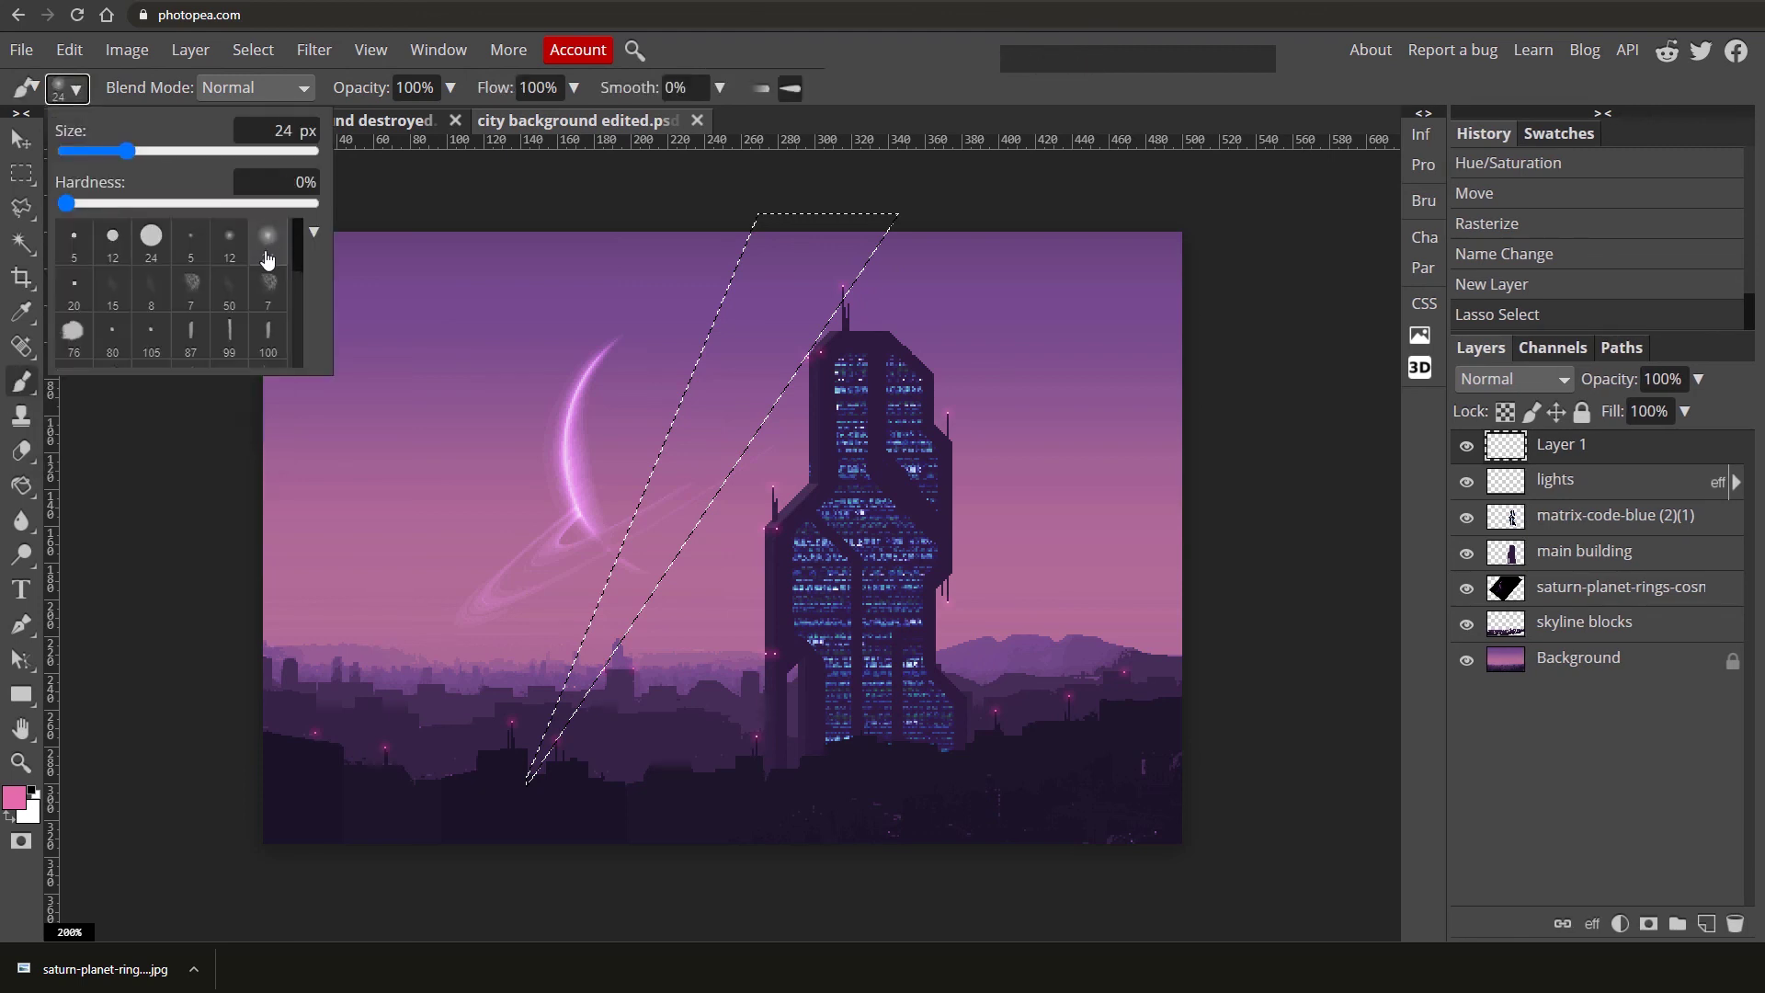
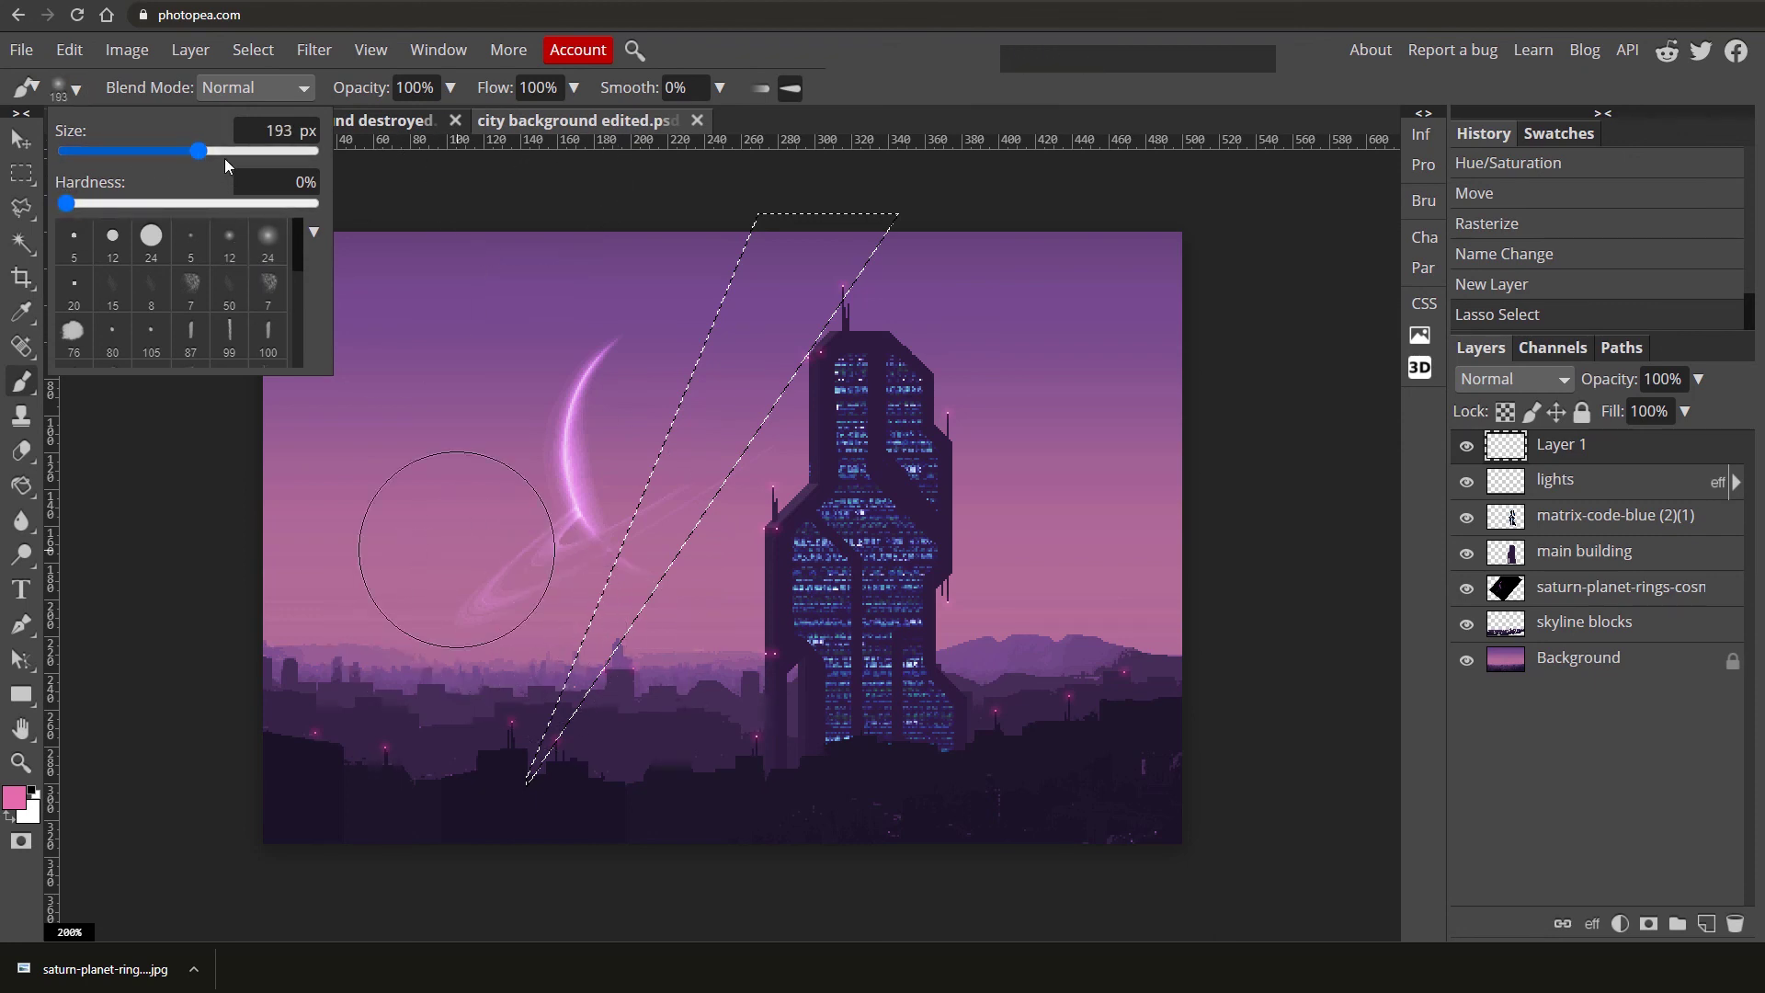
{"action": "left_click", "coordinate": [233, 157]}
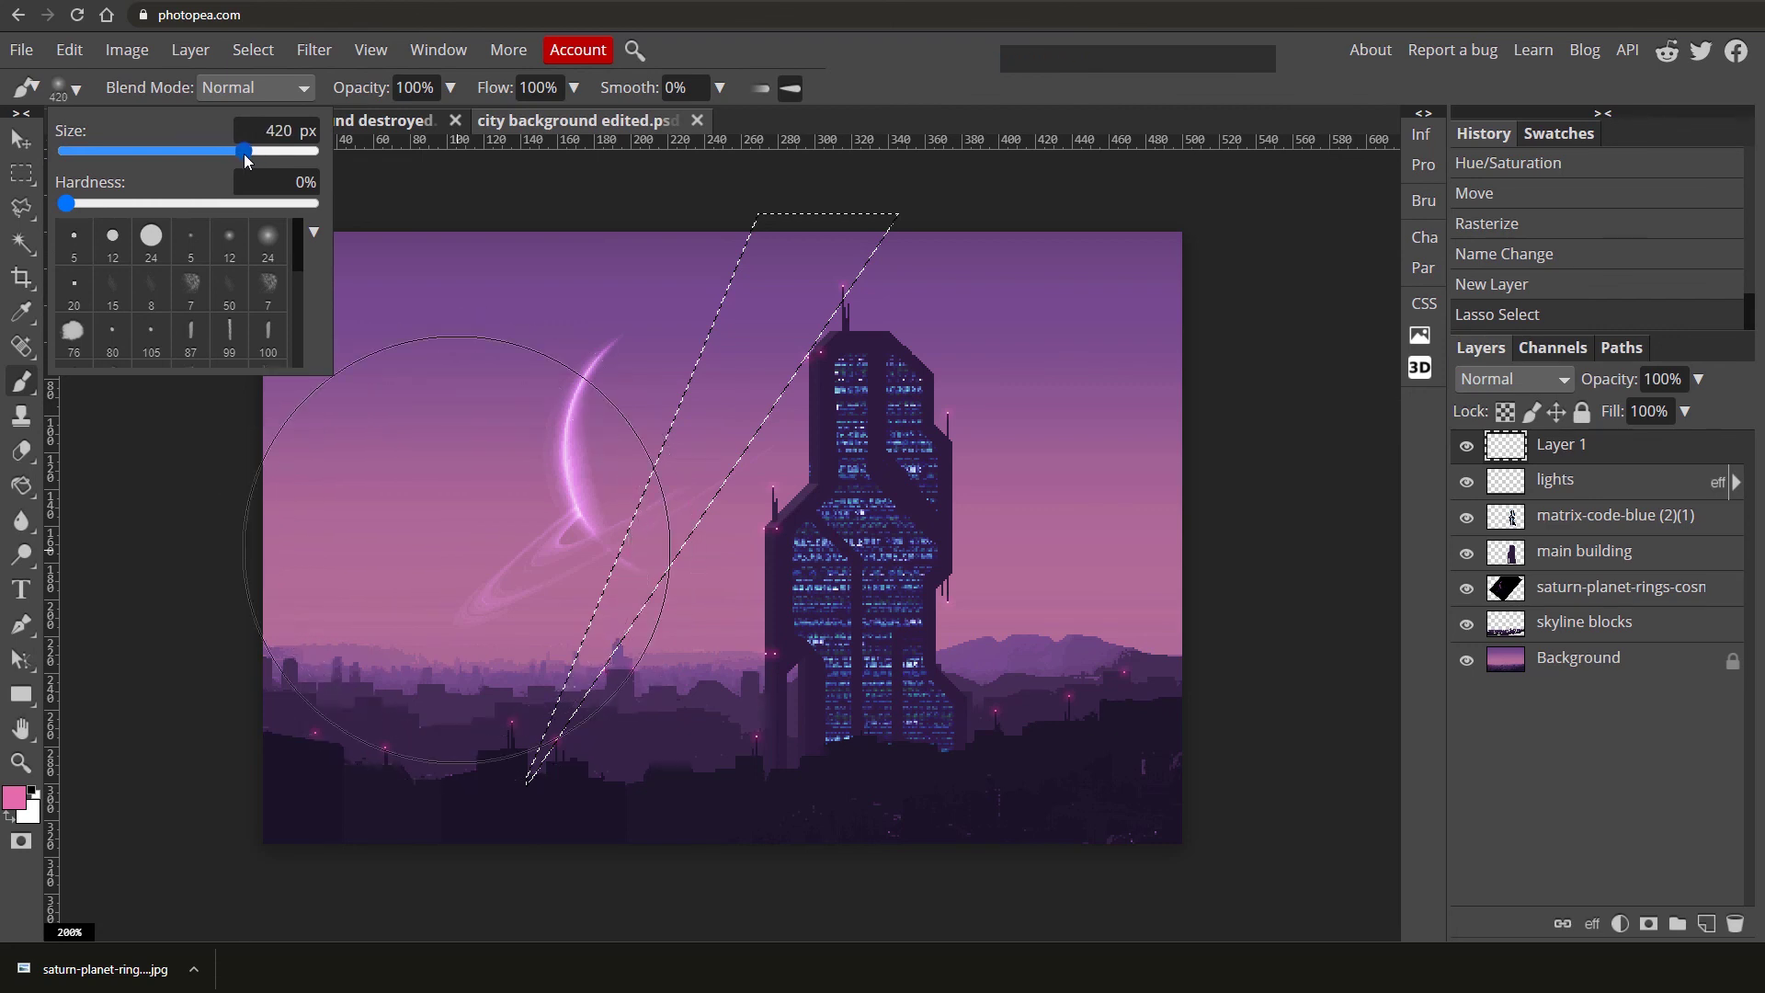
{"action": "left_click", "coordinate": [886, 78]}
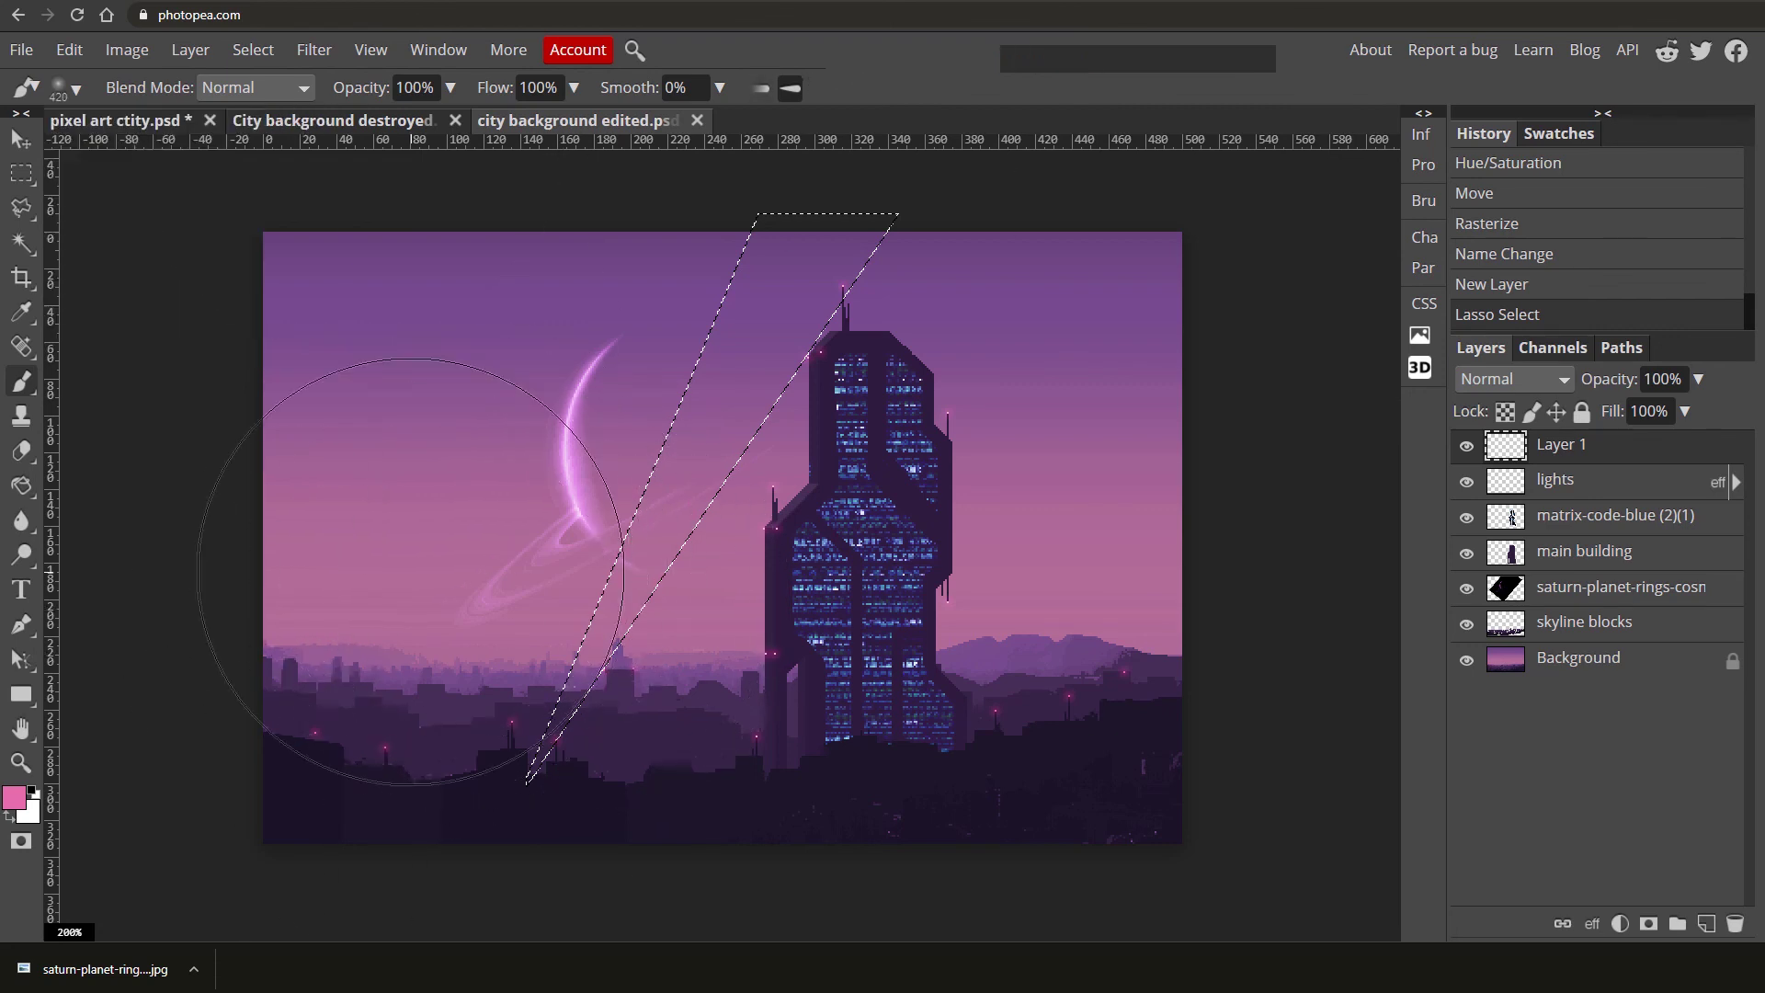
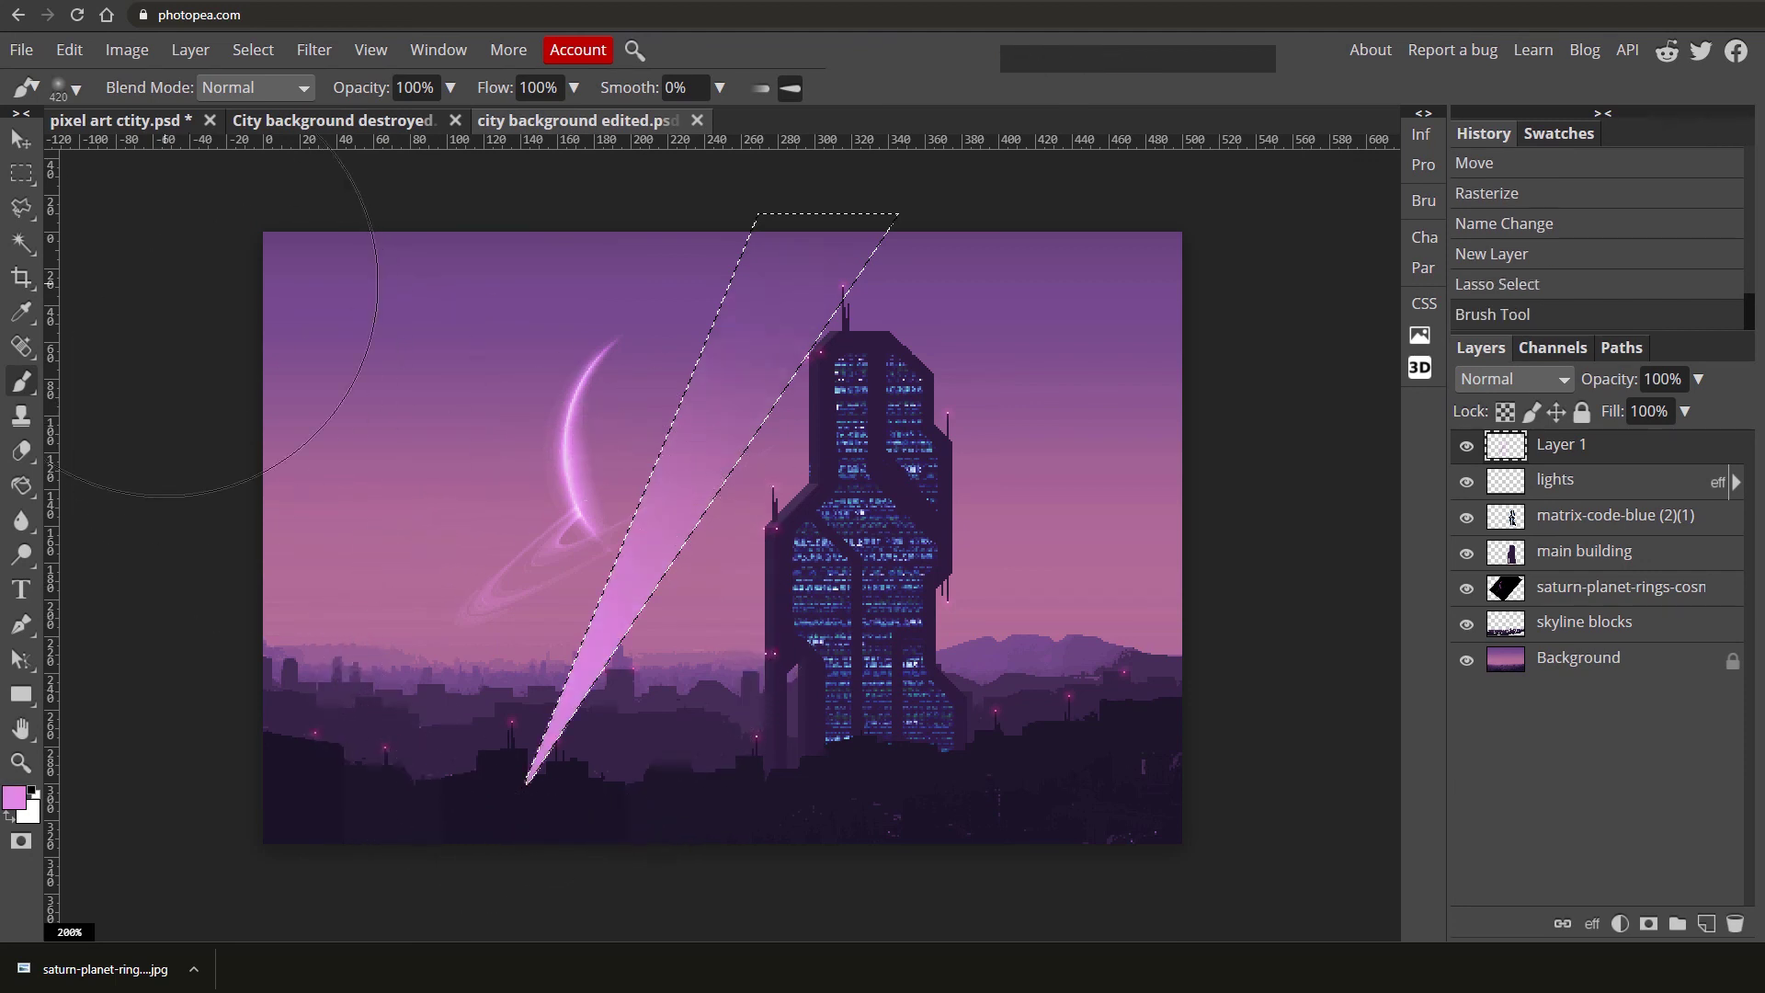
{"action": "left_click", "coordinate": [25, 180]}
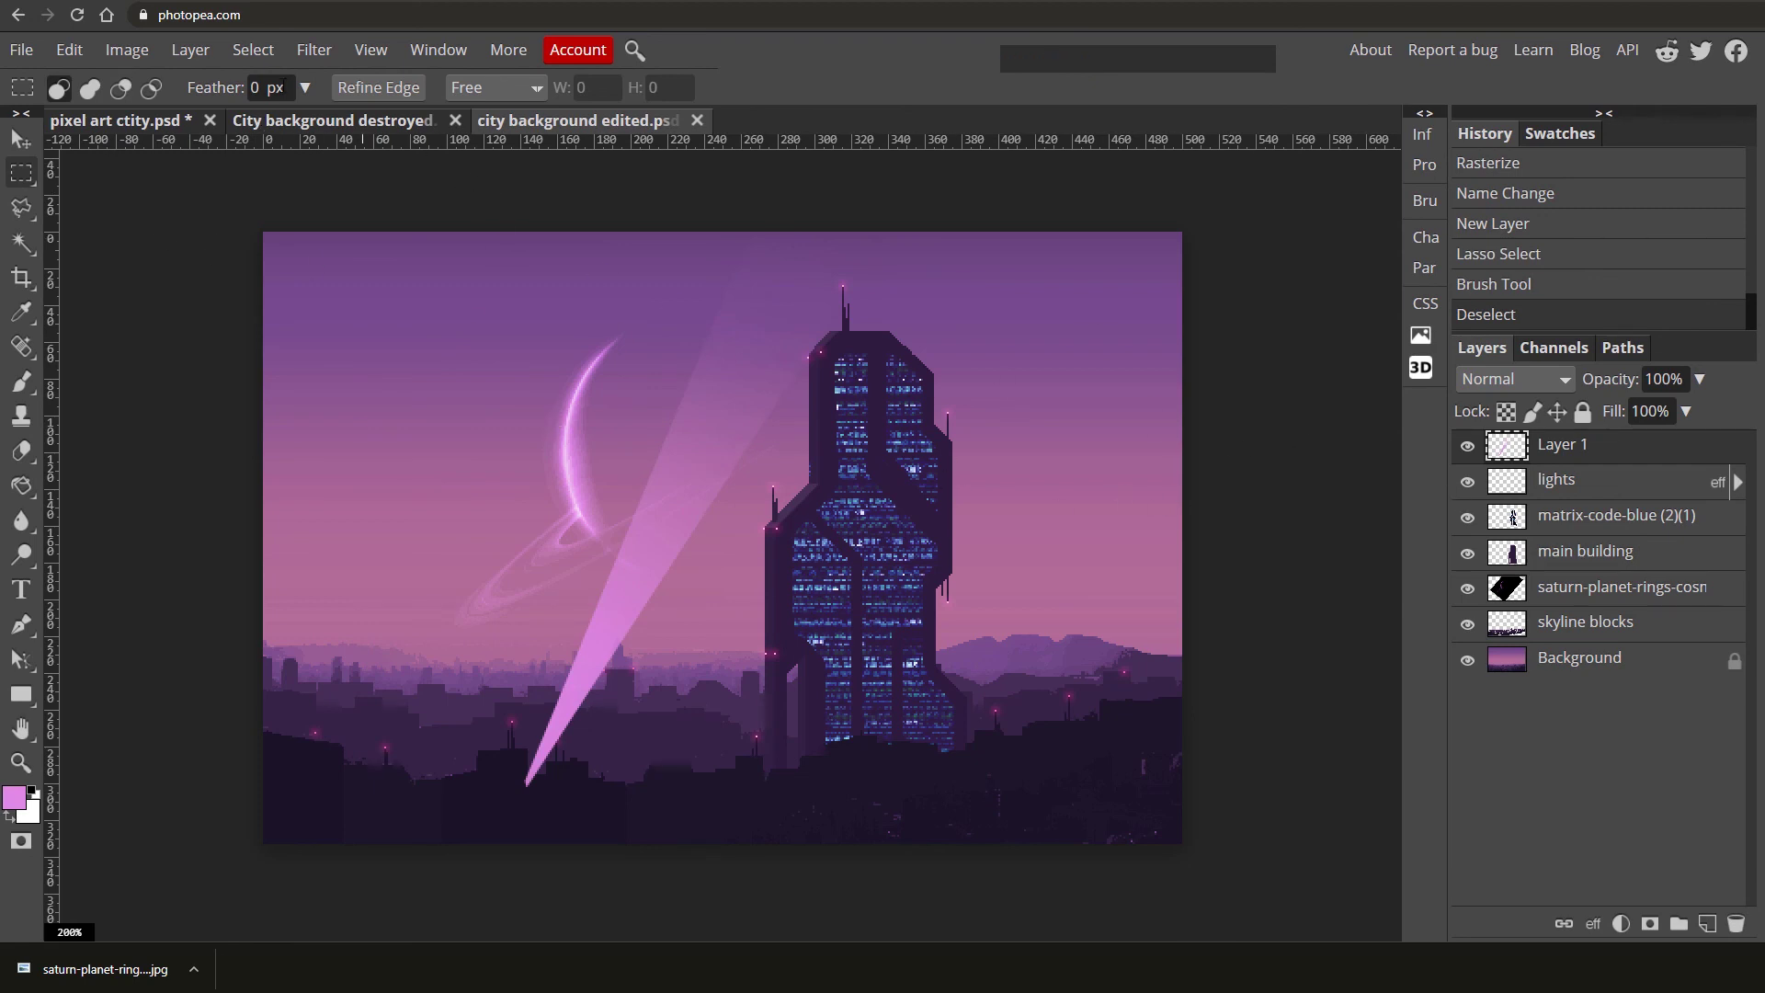
{"action": "left_click", "coordinate": [1708, 389]}
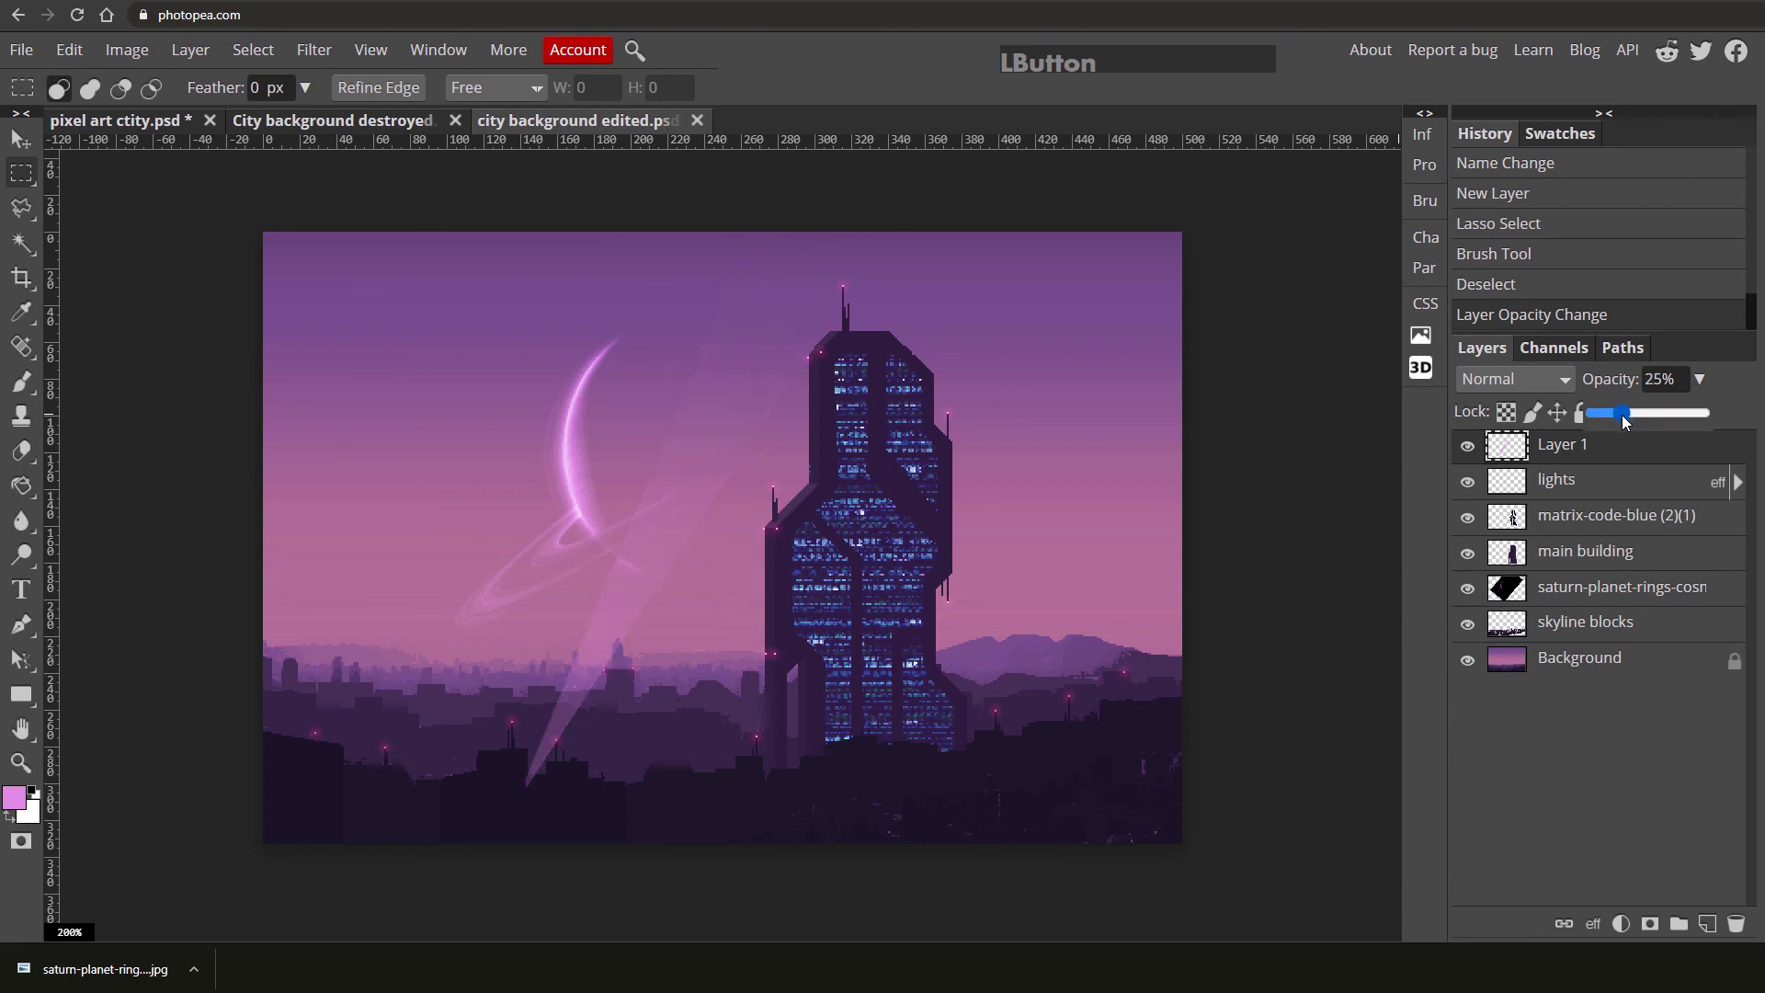
Duplicate the beam layer and Free Transform the copy, tilting it about -22° into a second beam.
{"action": "key", "text": "ctrl+j"}
{"action": "left_click", "coordinate": [734, 470]}
{"action": "left_click", "coordinate": [1160, 860]}
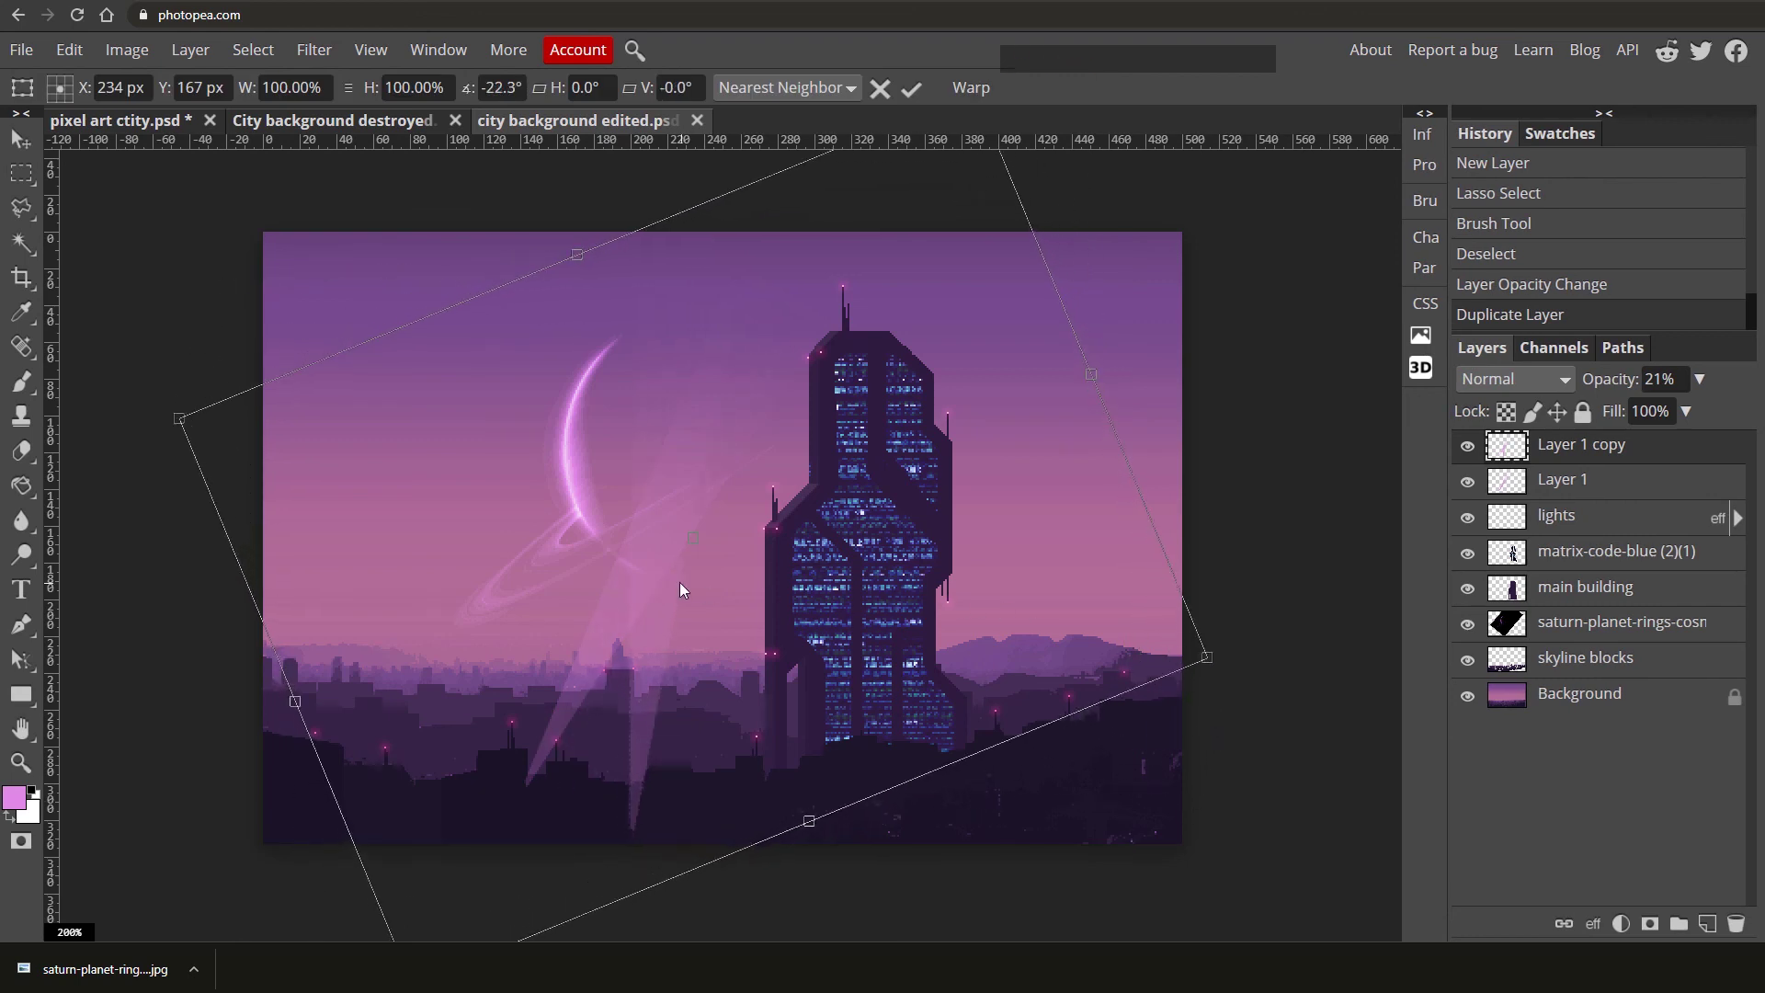
{"action": "left_click", "coordinate": [681, 585]}
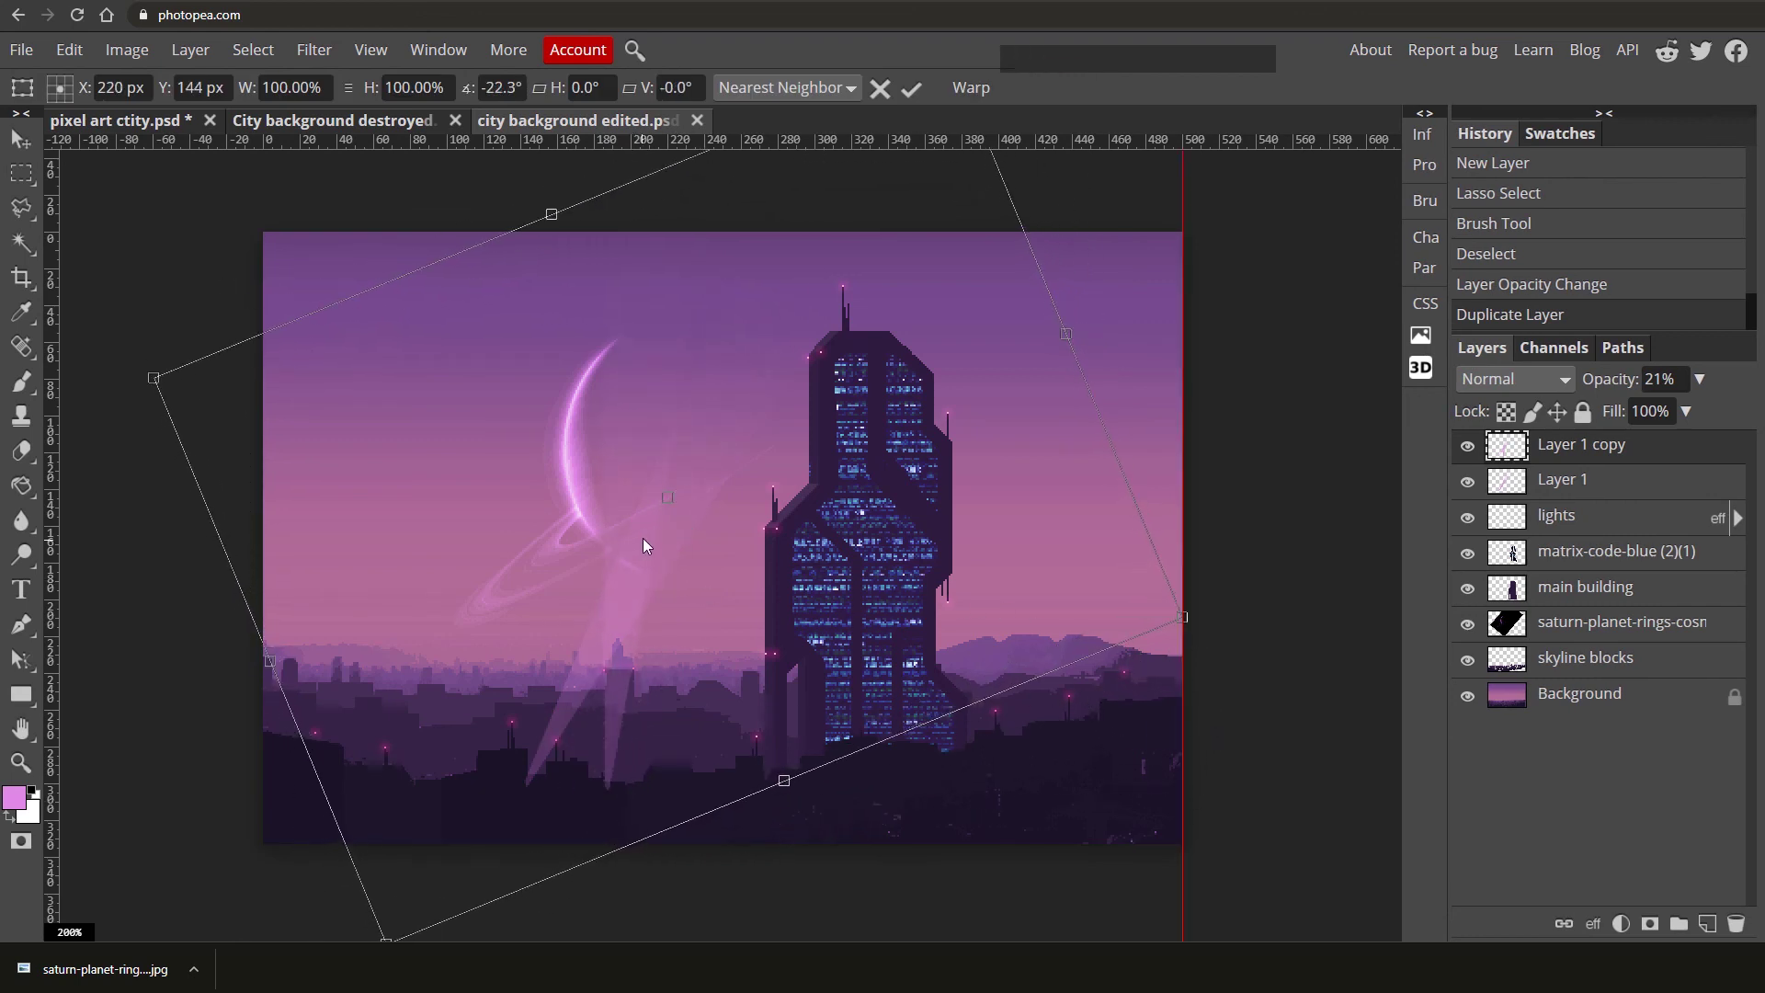
{"action": "key", "text": "Return"}
Commit the beam transform and place a faded tower silhouette on Layer 2 left of the main building.
{"action": "key", "text": "KP_Enter"}
{"action": "left_click", "coordinate": [1605, 484]}
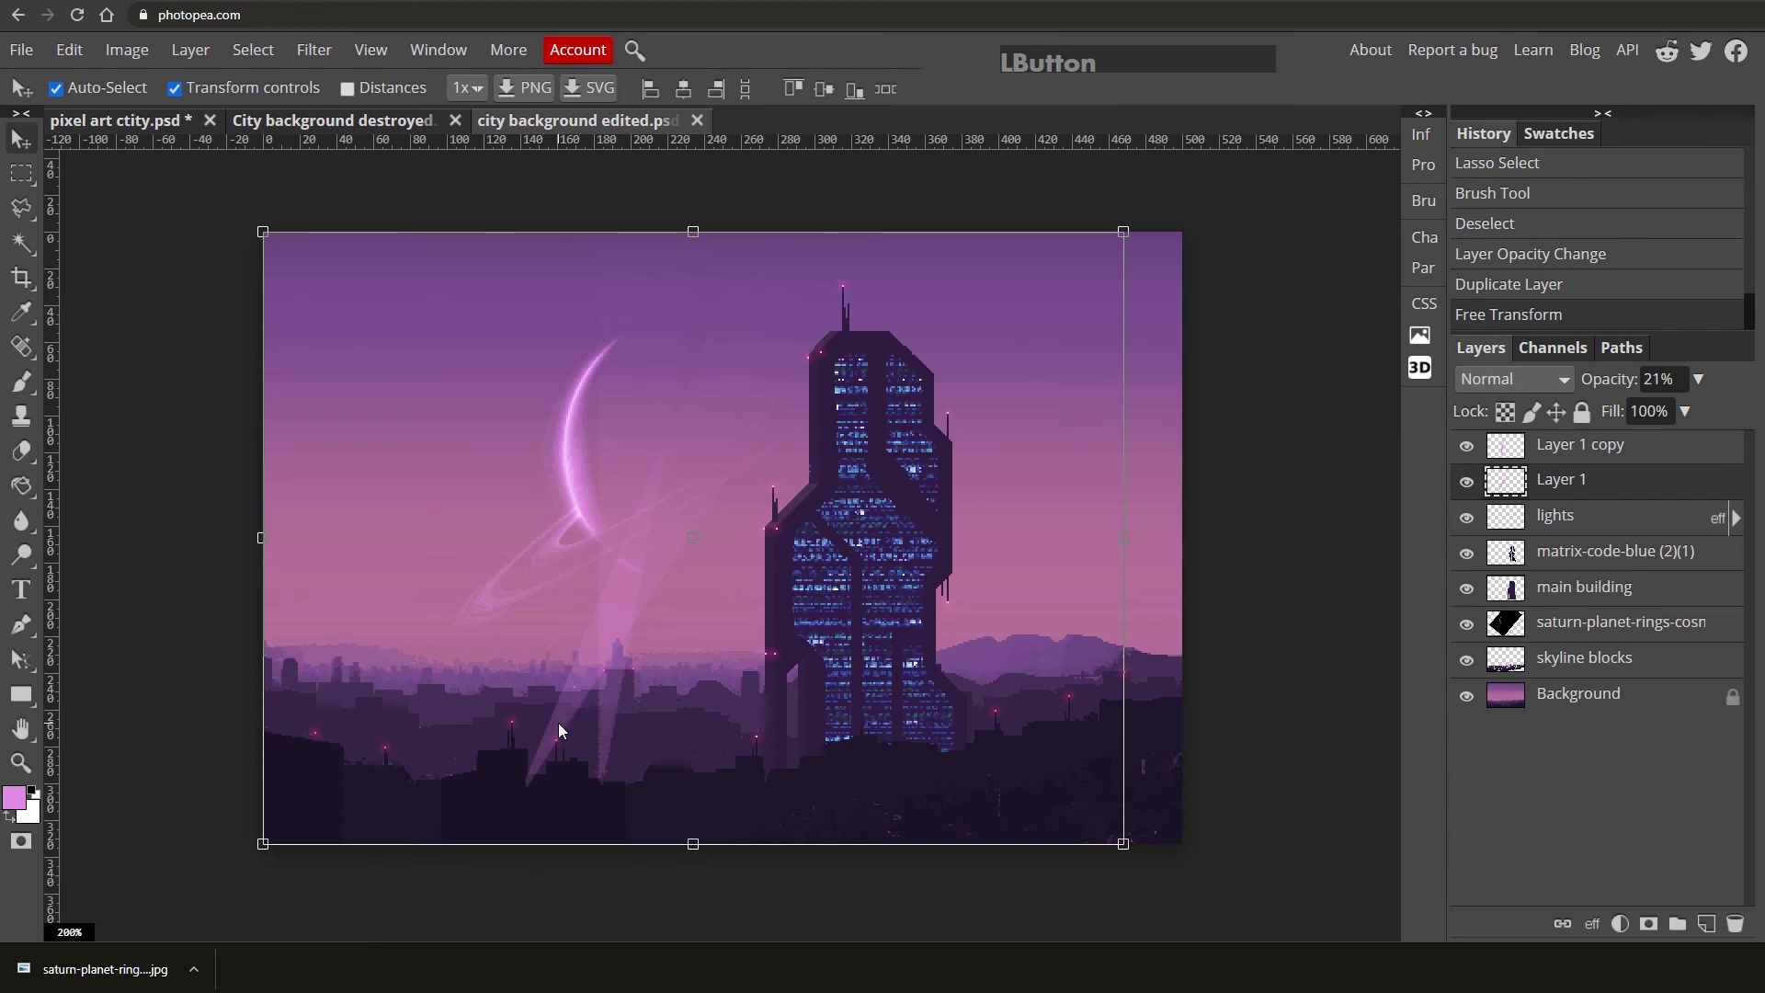
{"action": "key", "text": "space"}
{"action": "left_click", "coordinate": [679, 581]}
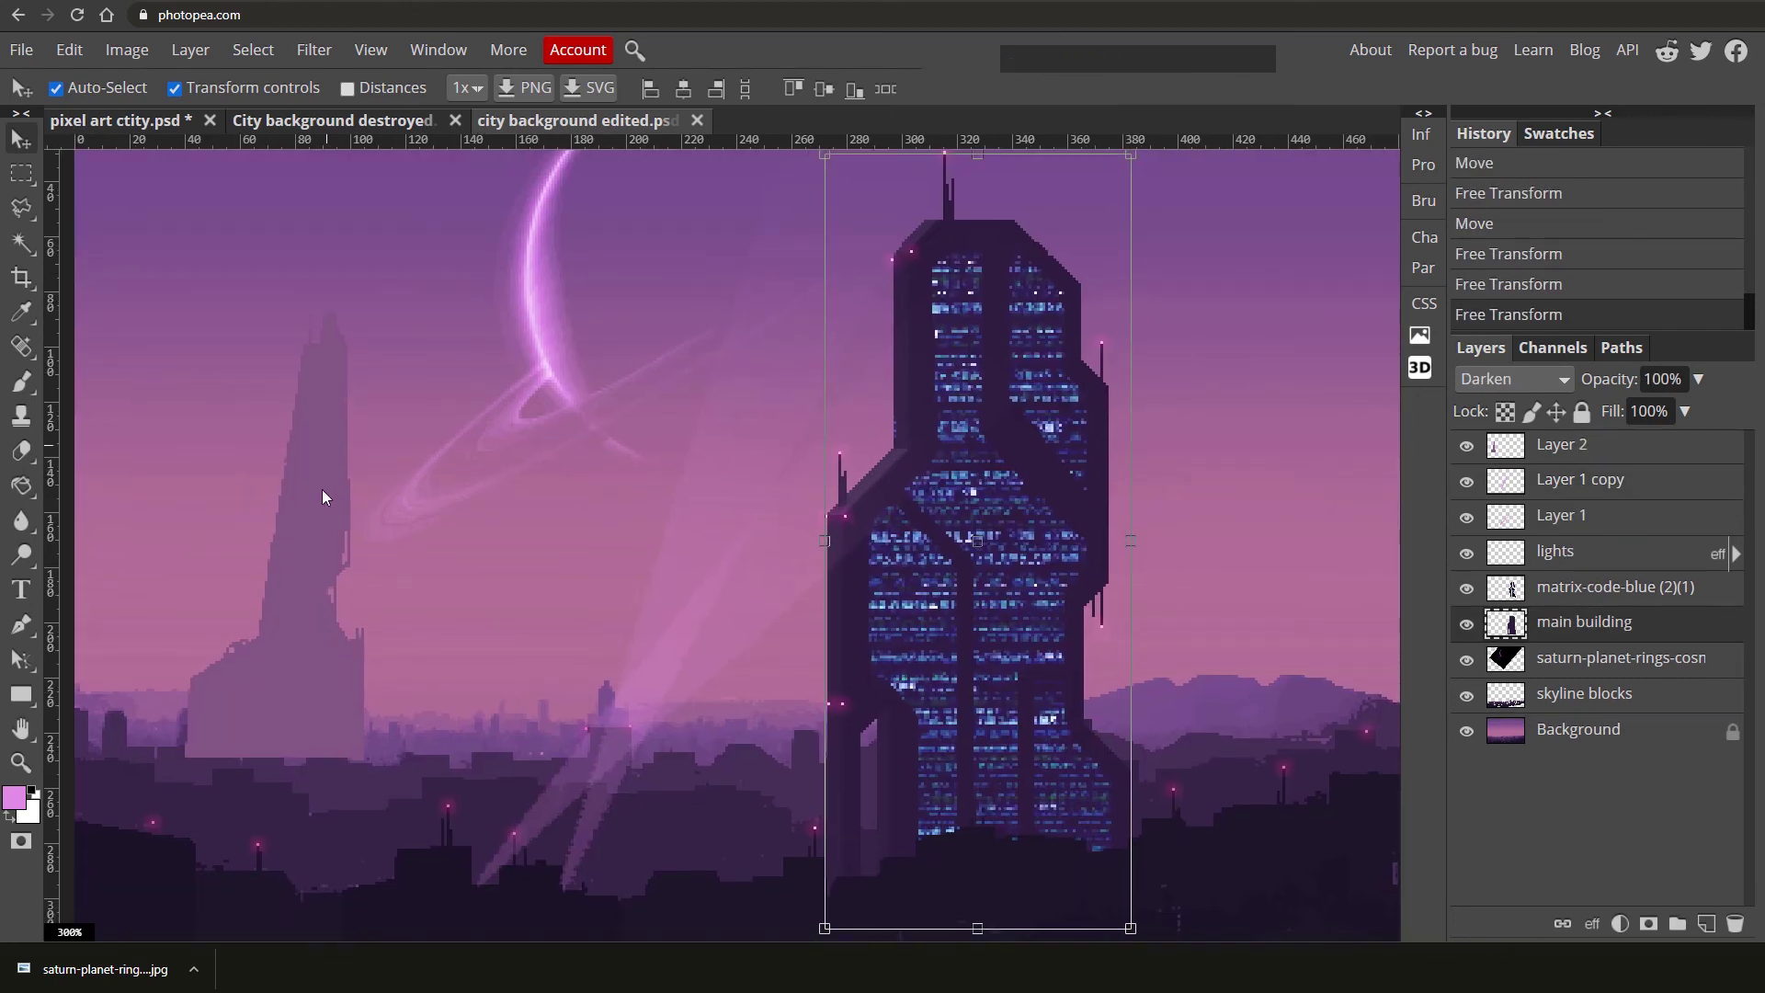
{"action": "left_click", "coordinate": [253, 586]}
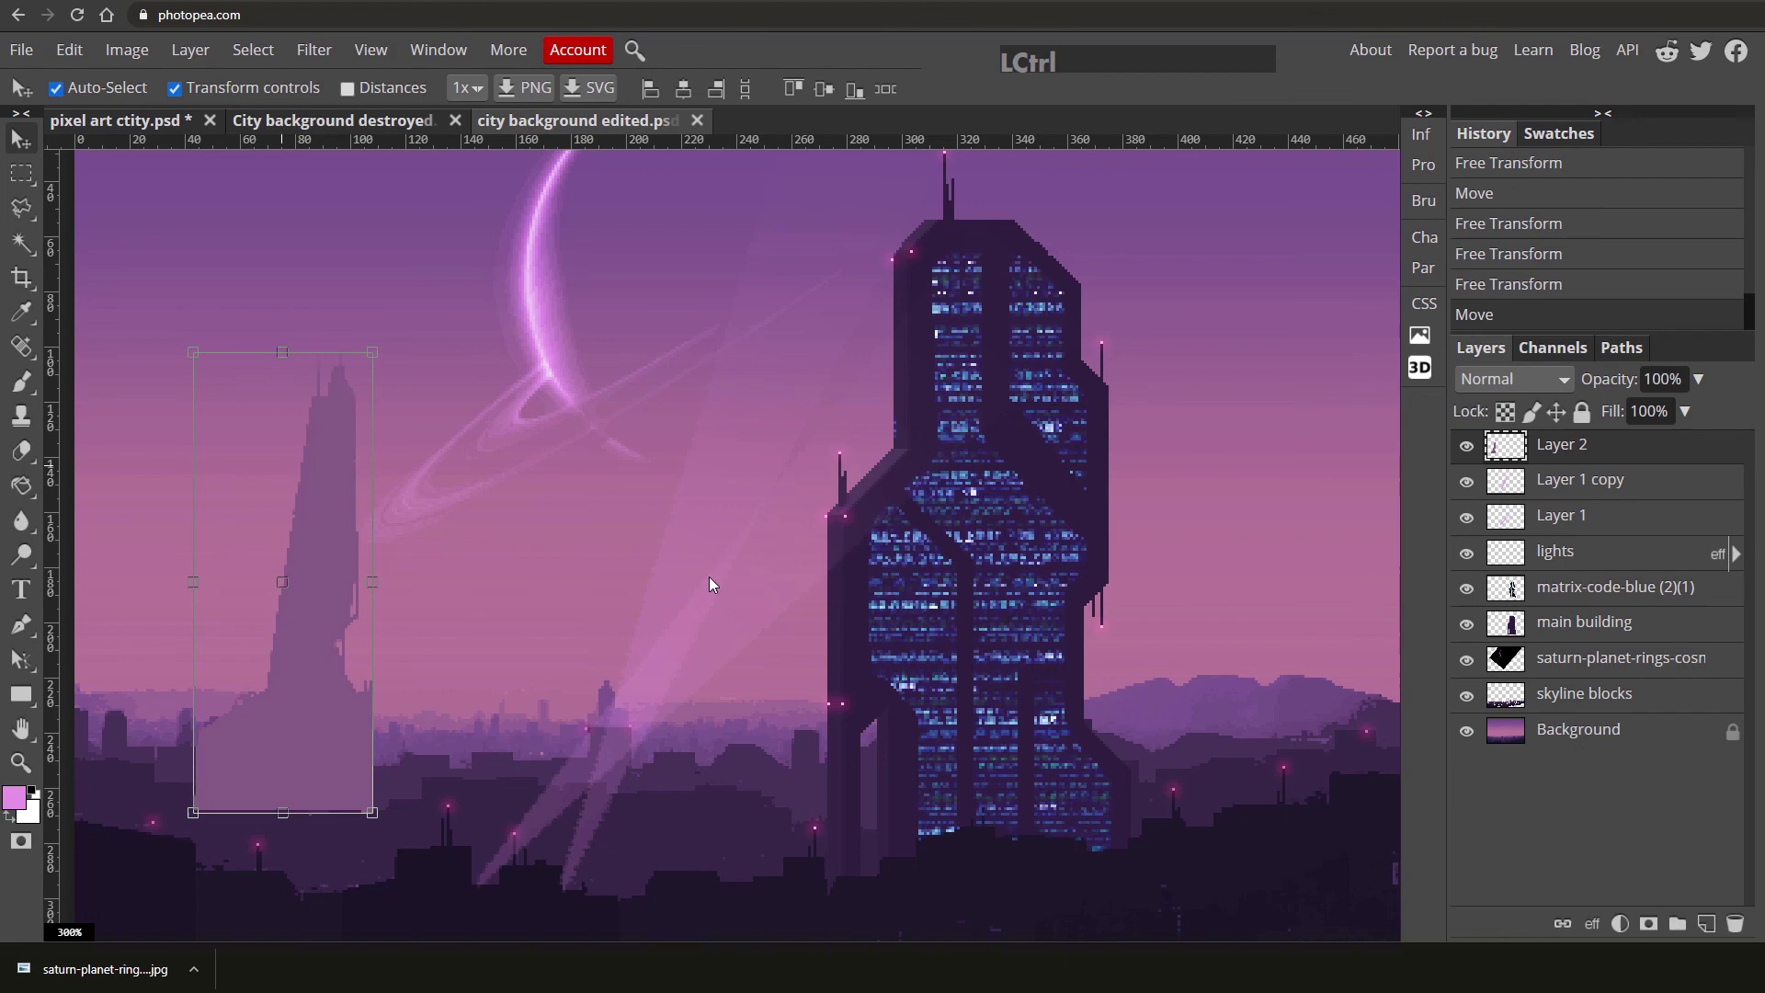
Duplicate the faded tower and flip the copy into a mirrored twin beside the original.
{"action": "key", "text": "ctrl+j"}
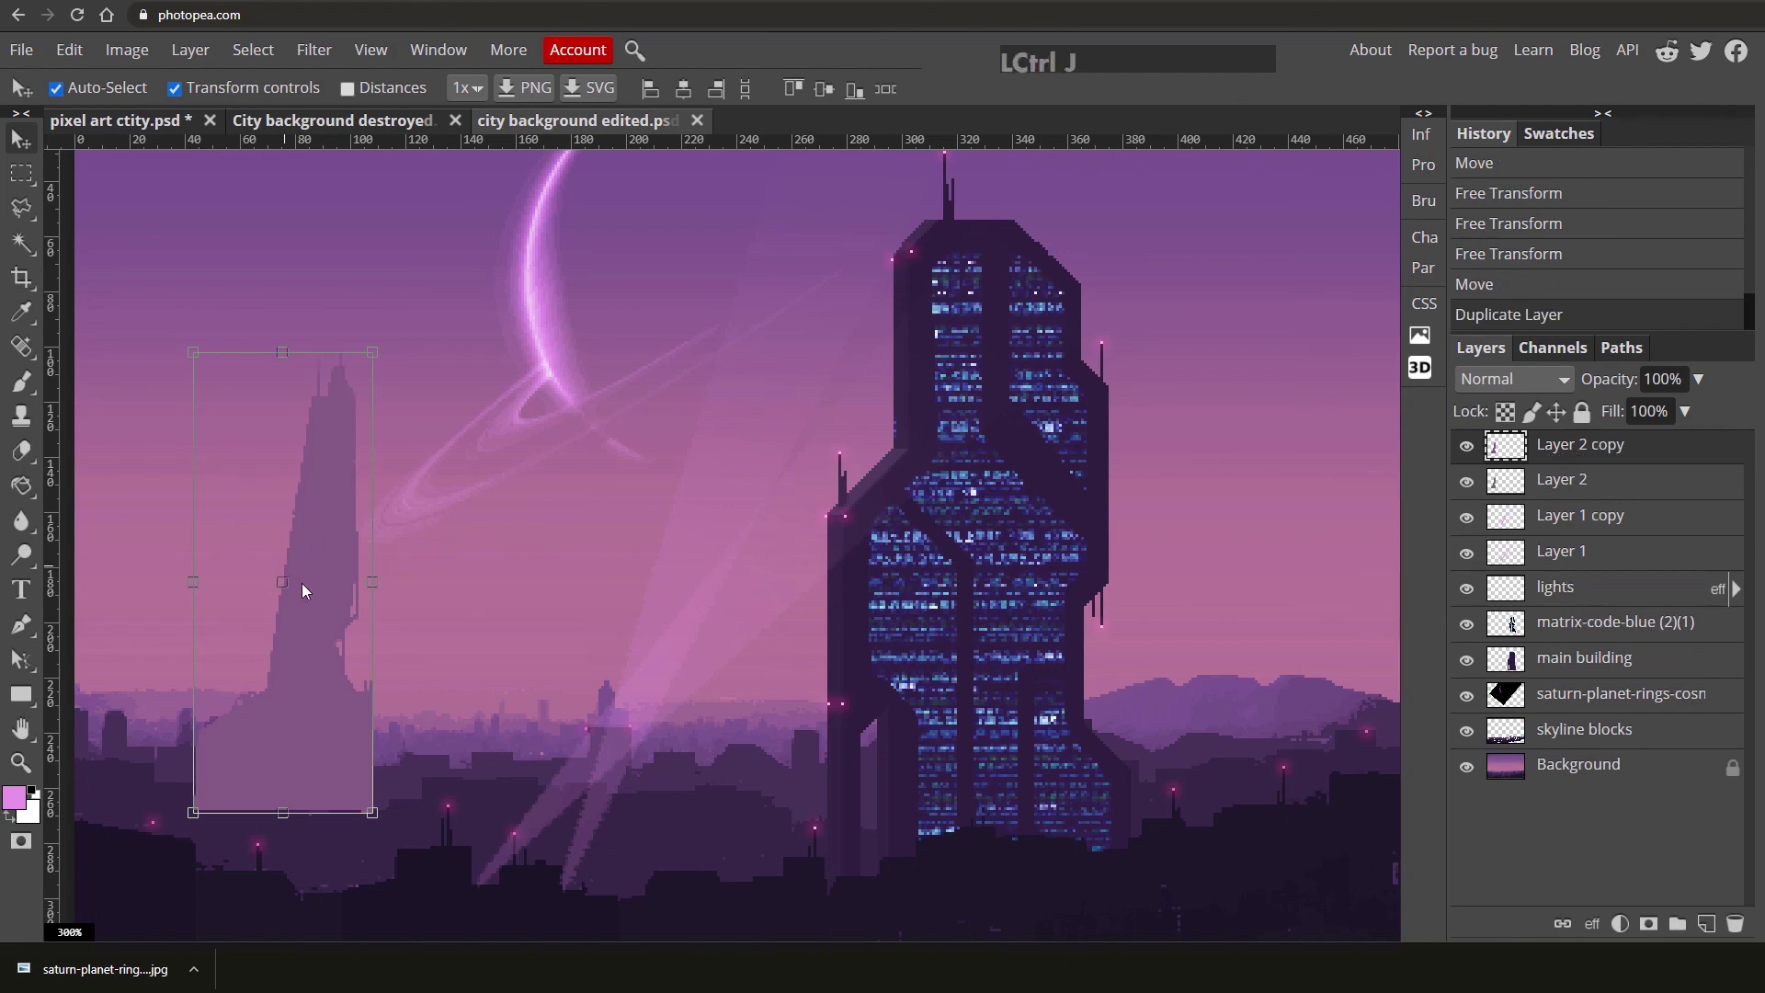
{"action": "left_click", "coordinate": [314, 587]}
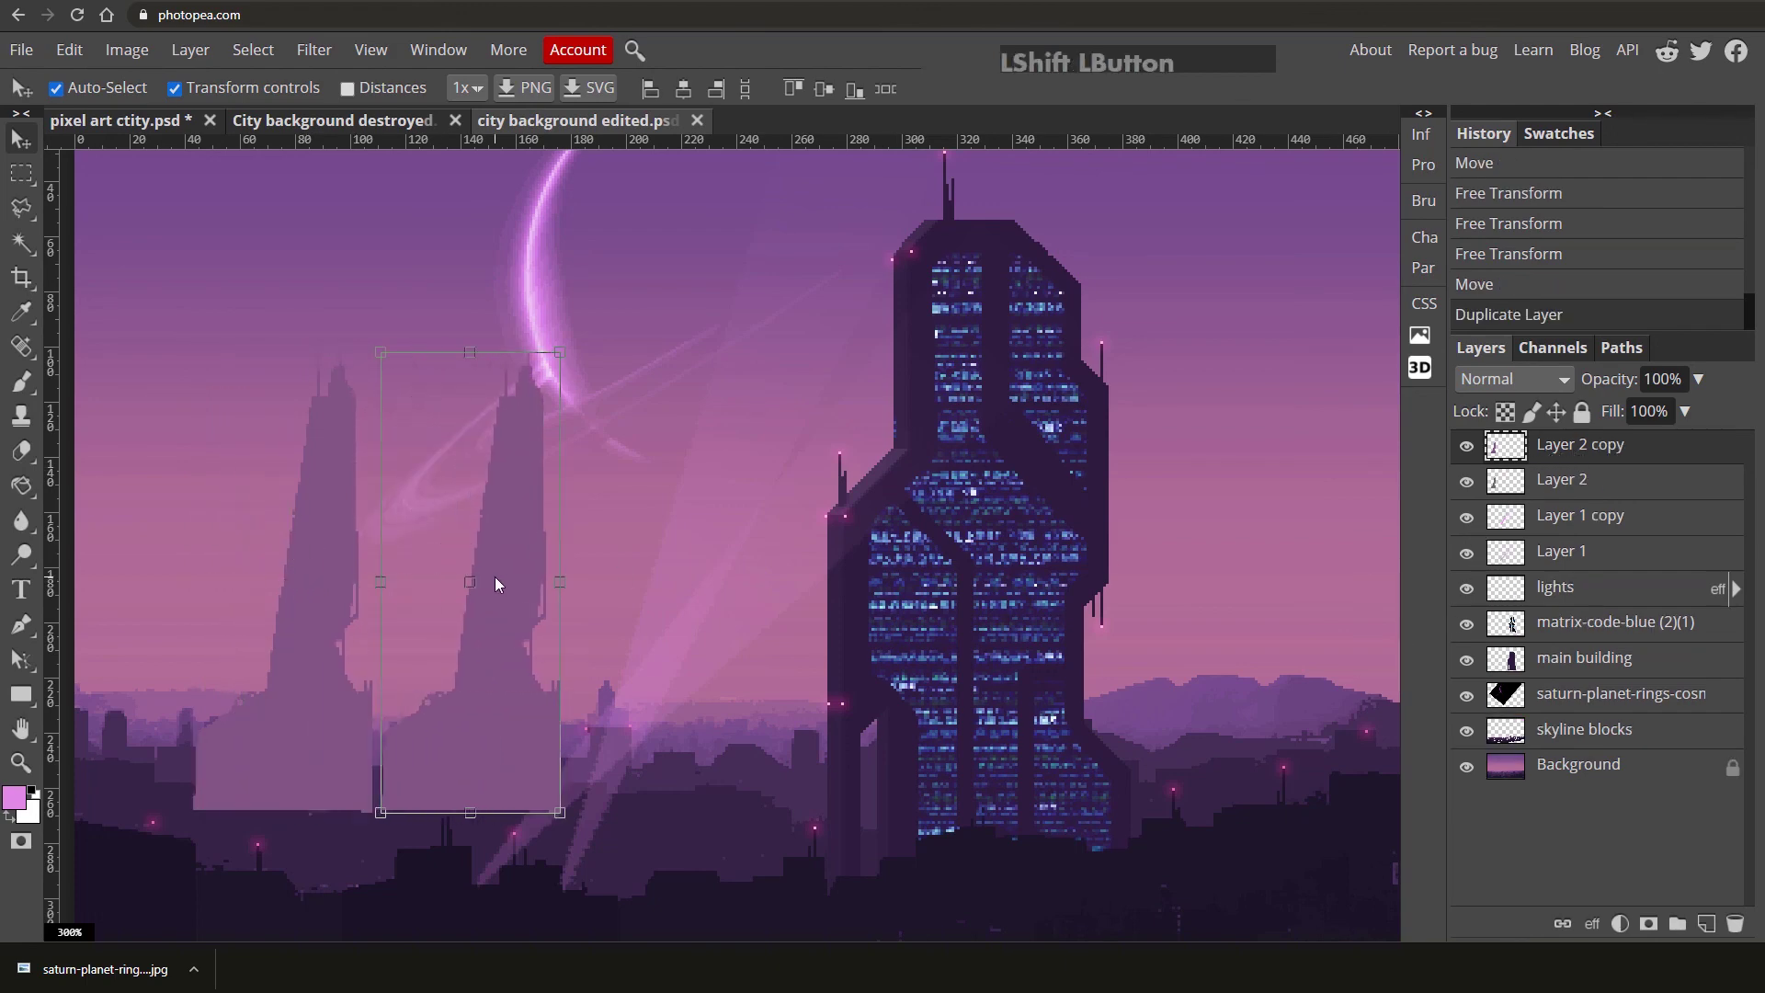
{"action": "left_click", "coordinate": [76, 52]}
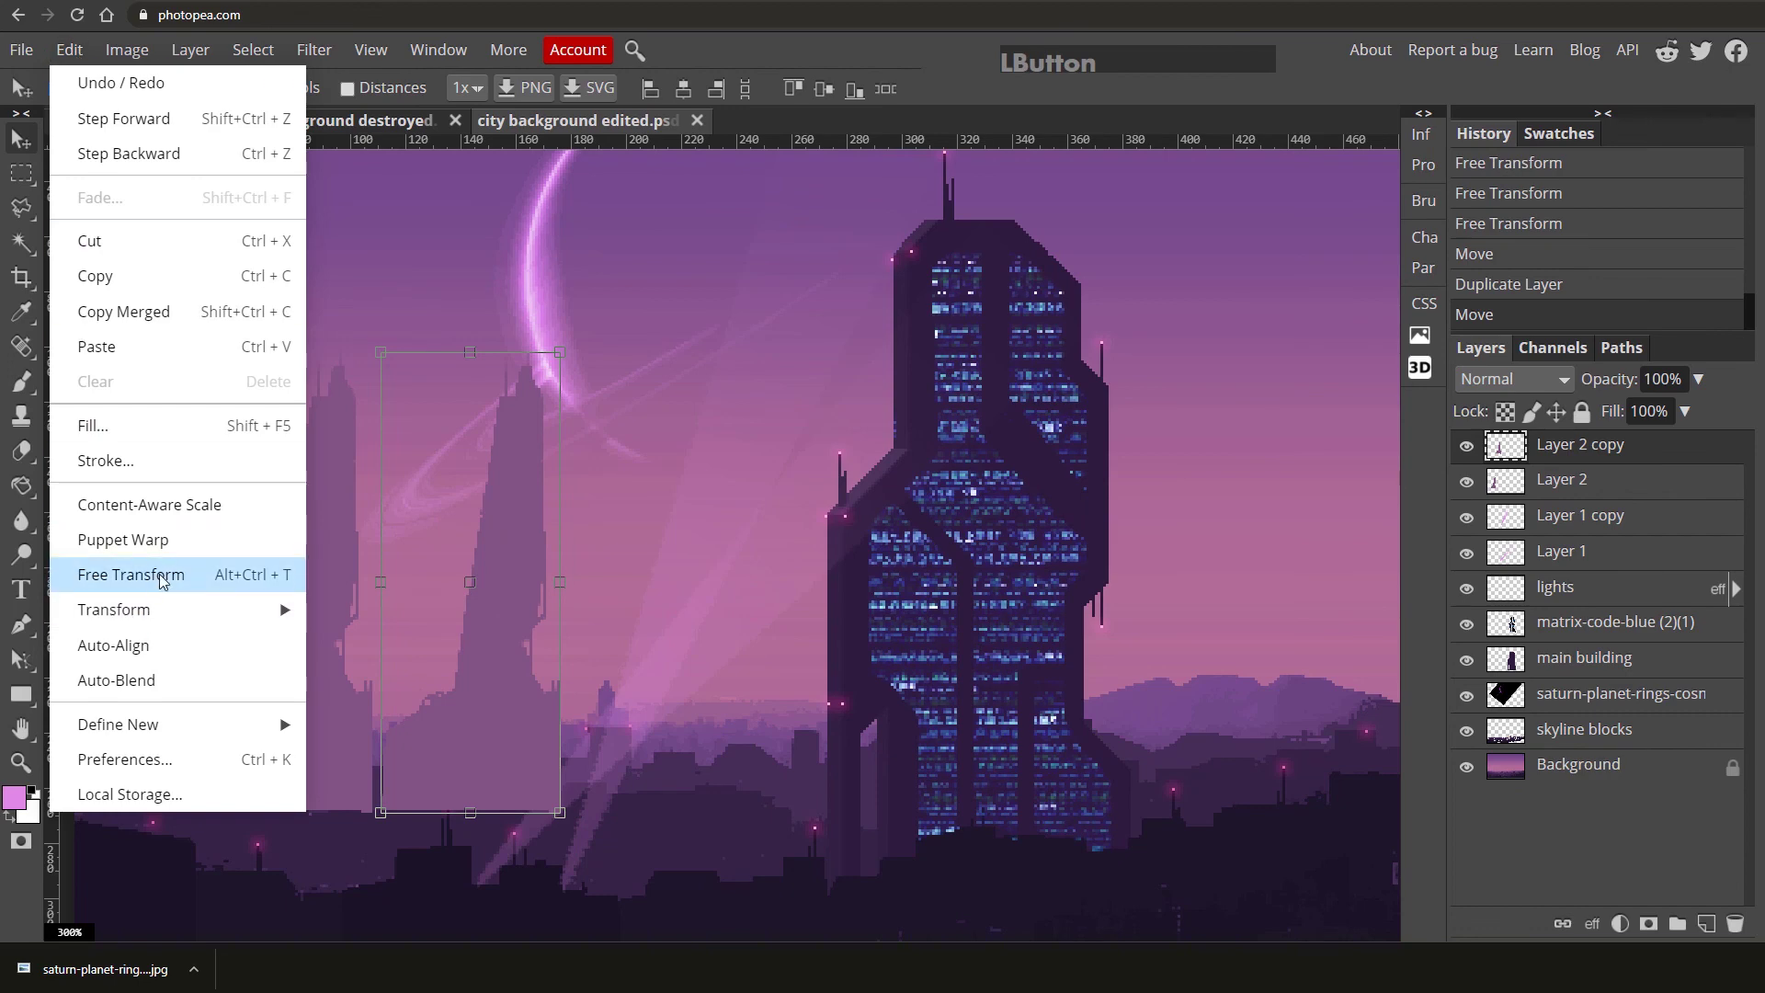
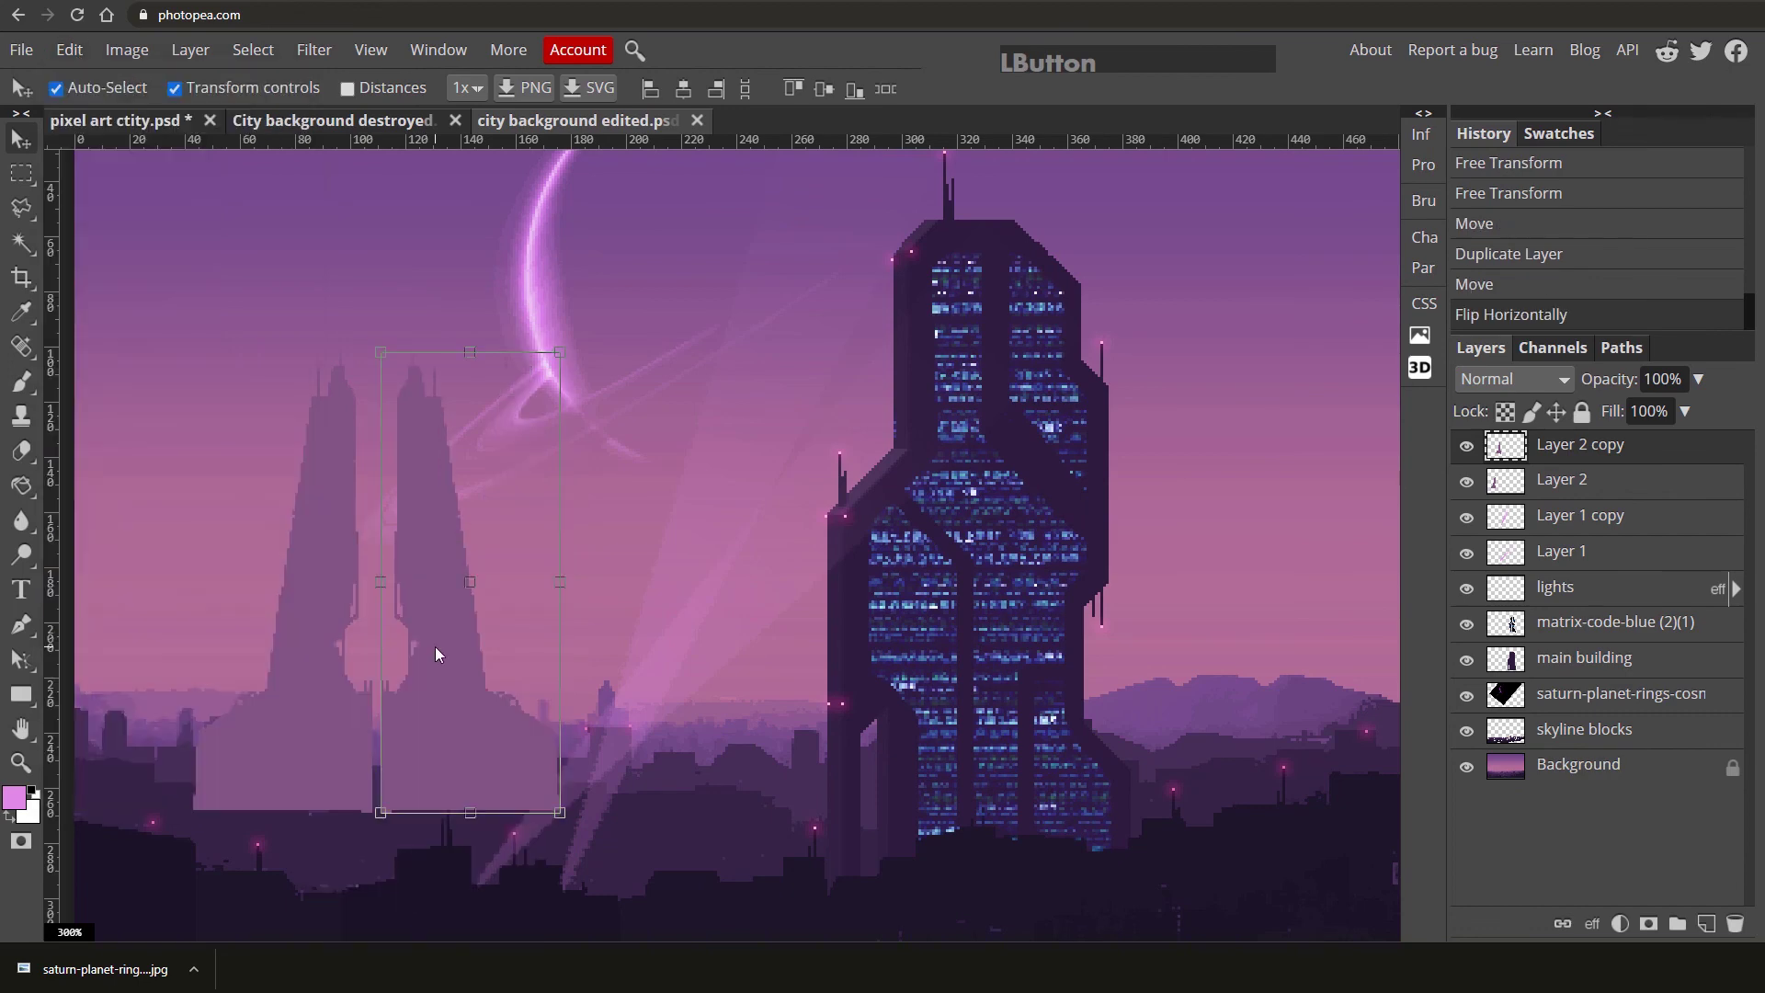
{"action": "left_click", "coordinate": [616, 591]}
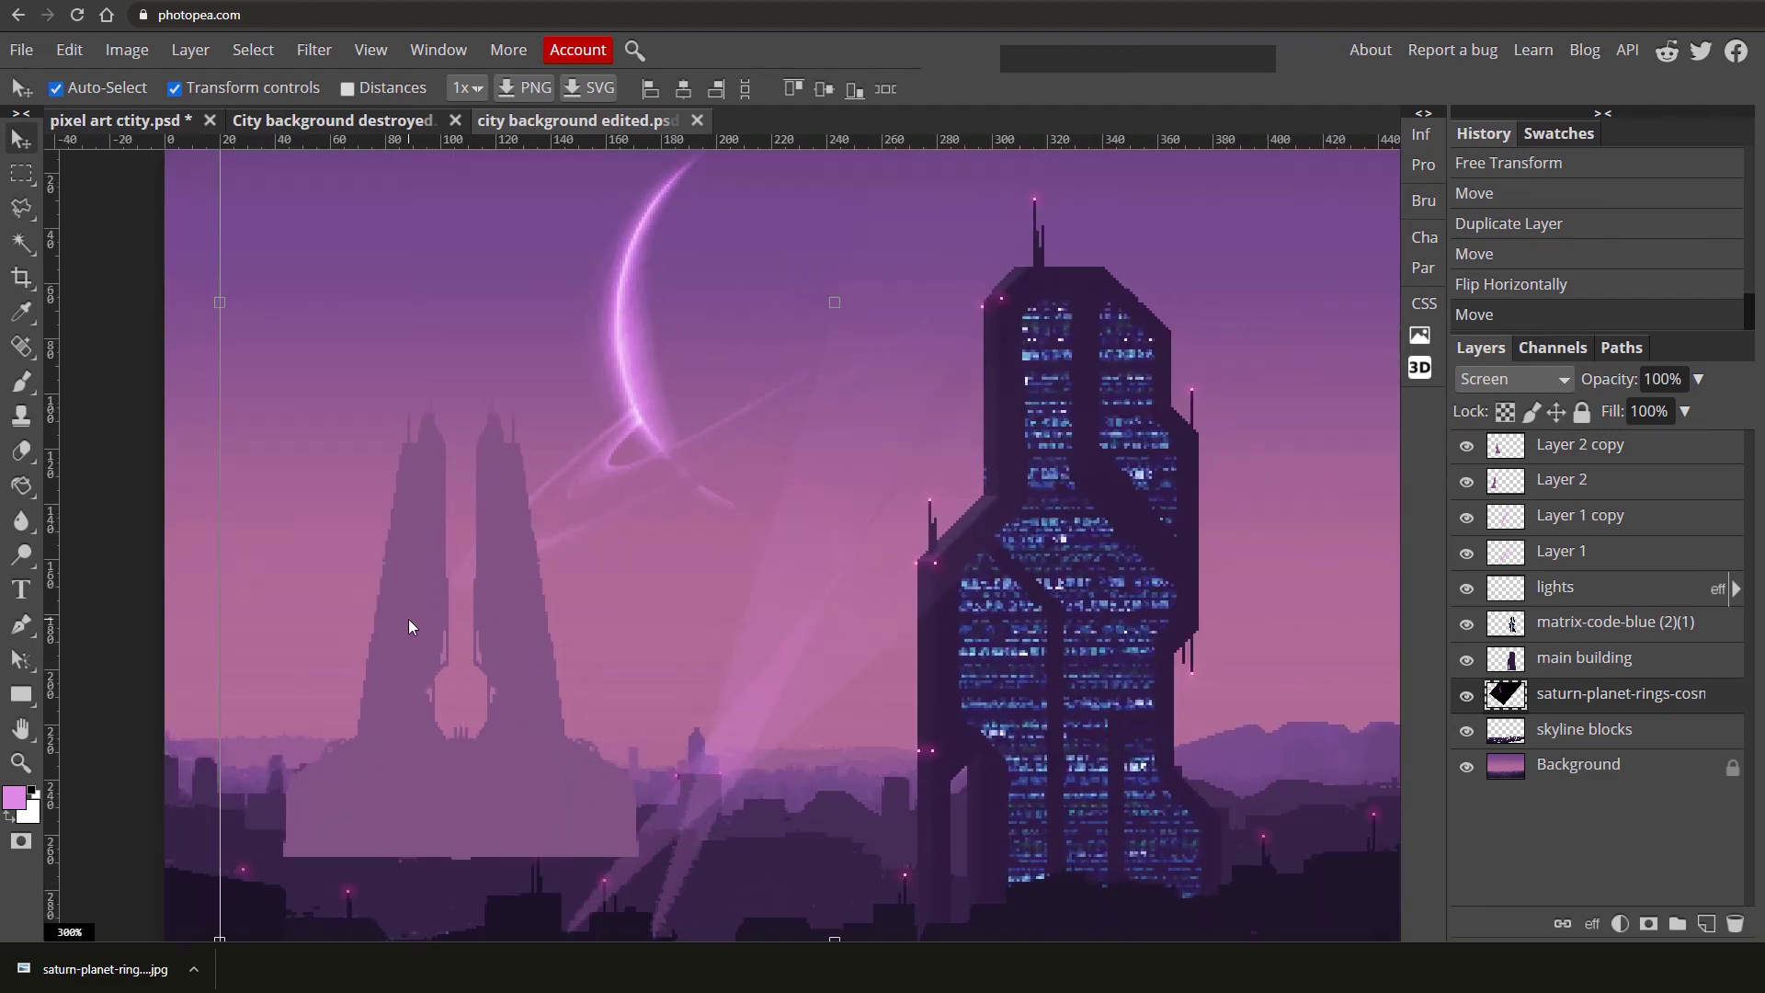
Select Layer 2 copy and Layer 2 and merge the twin tower halves into one layer.
{"action": "left_click", "coordinate": [1537, 458]}
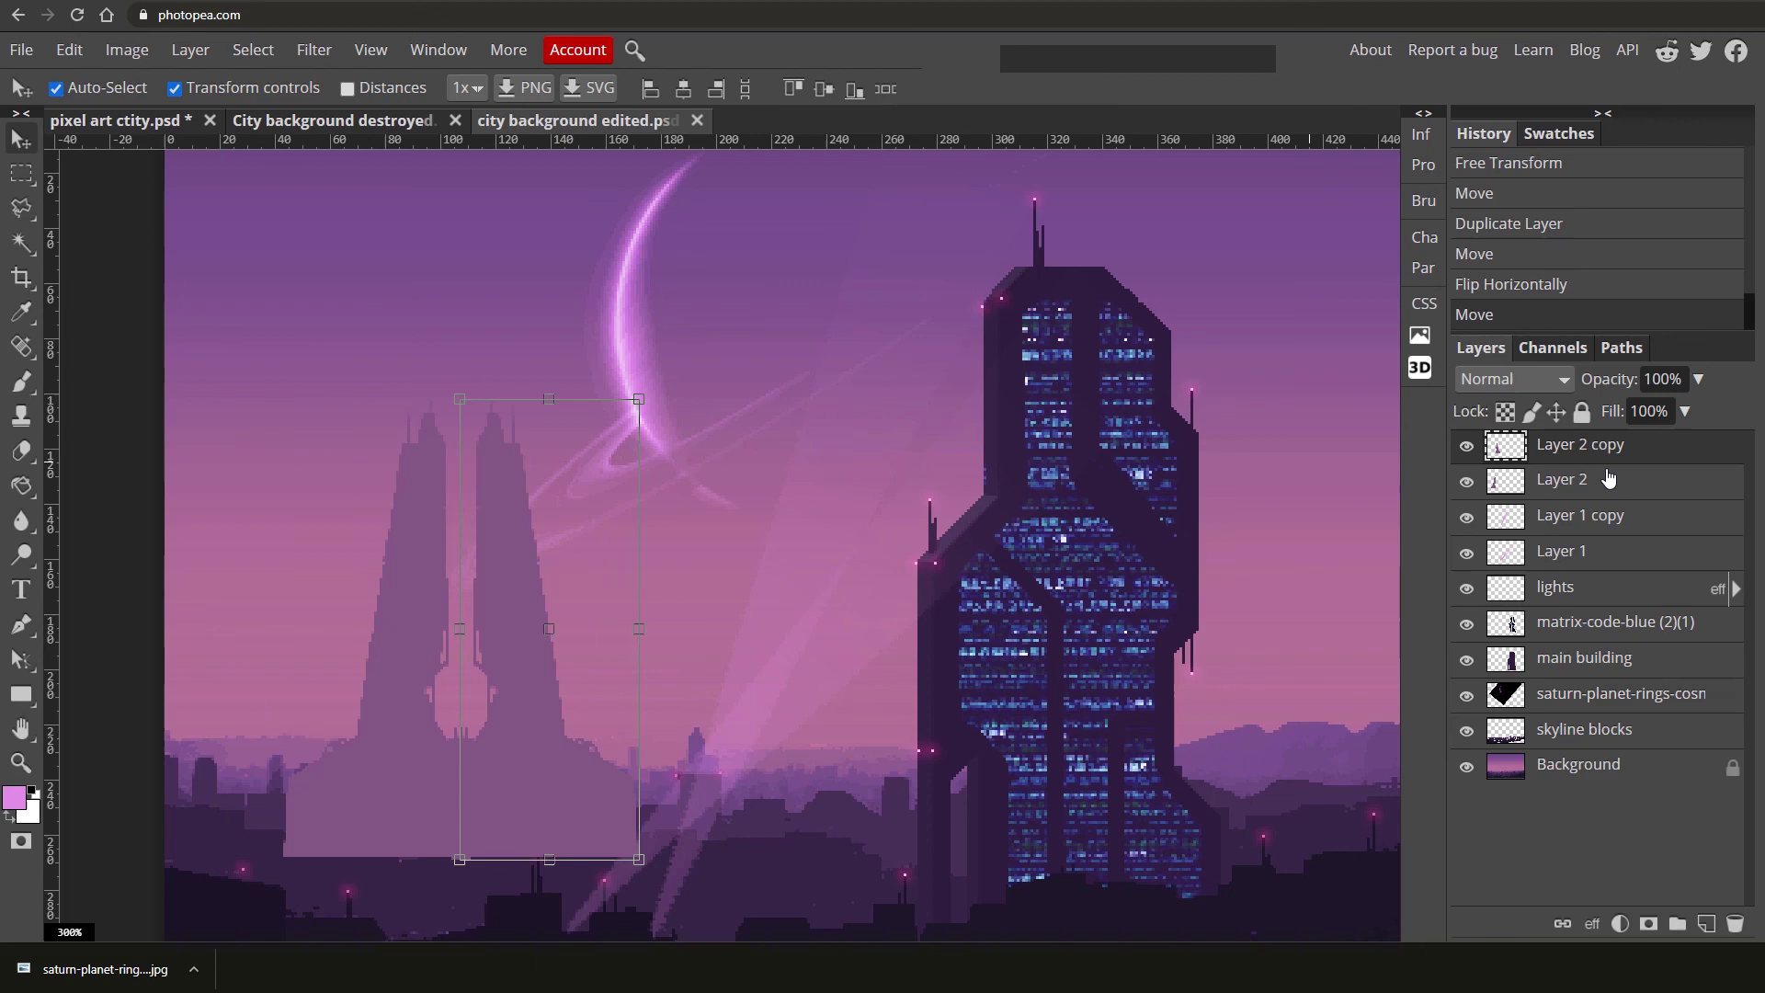
{"action": "left_click", "coordinate": [1616, 477]}
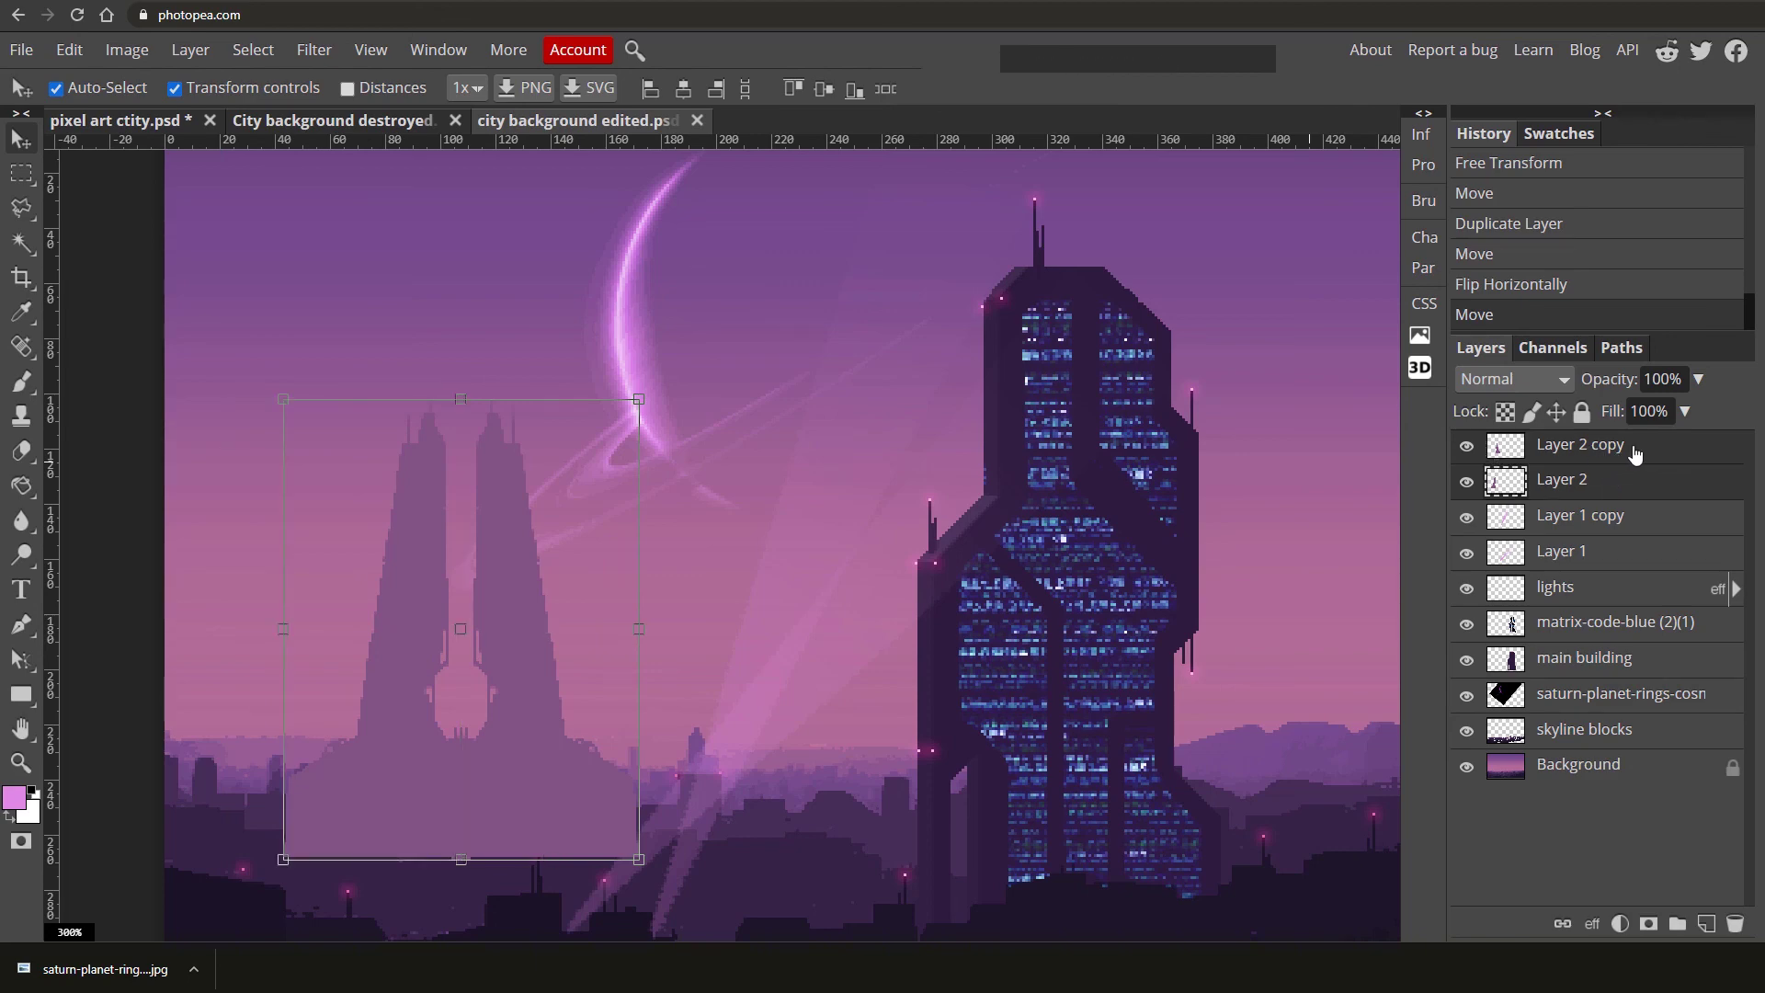
{"action": "right_click", "coordinate": [1634, 456]}
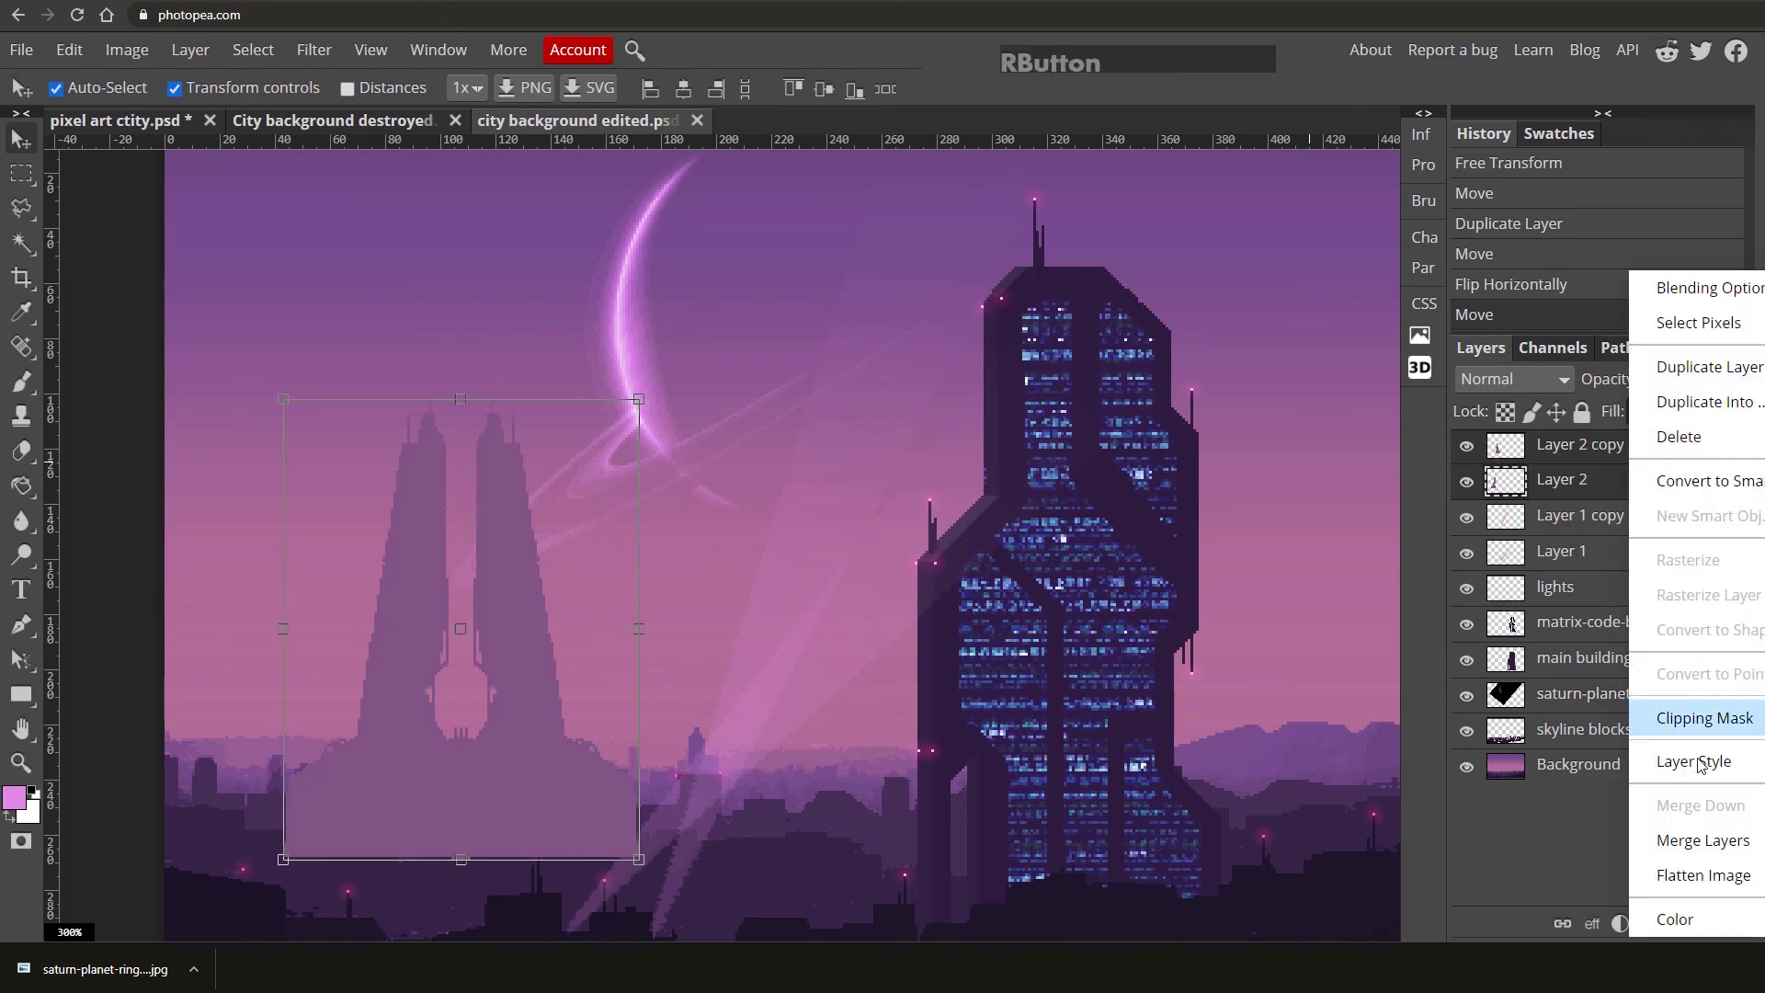
{"action": "left_click", "coordinate": [1528, 840]}
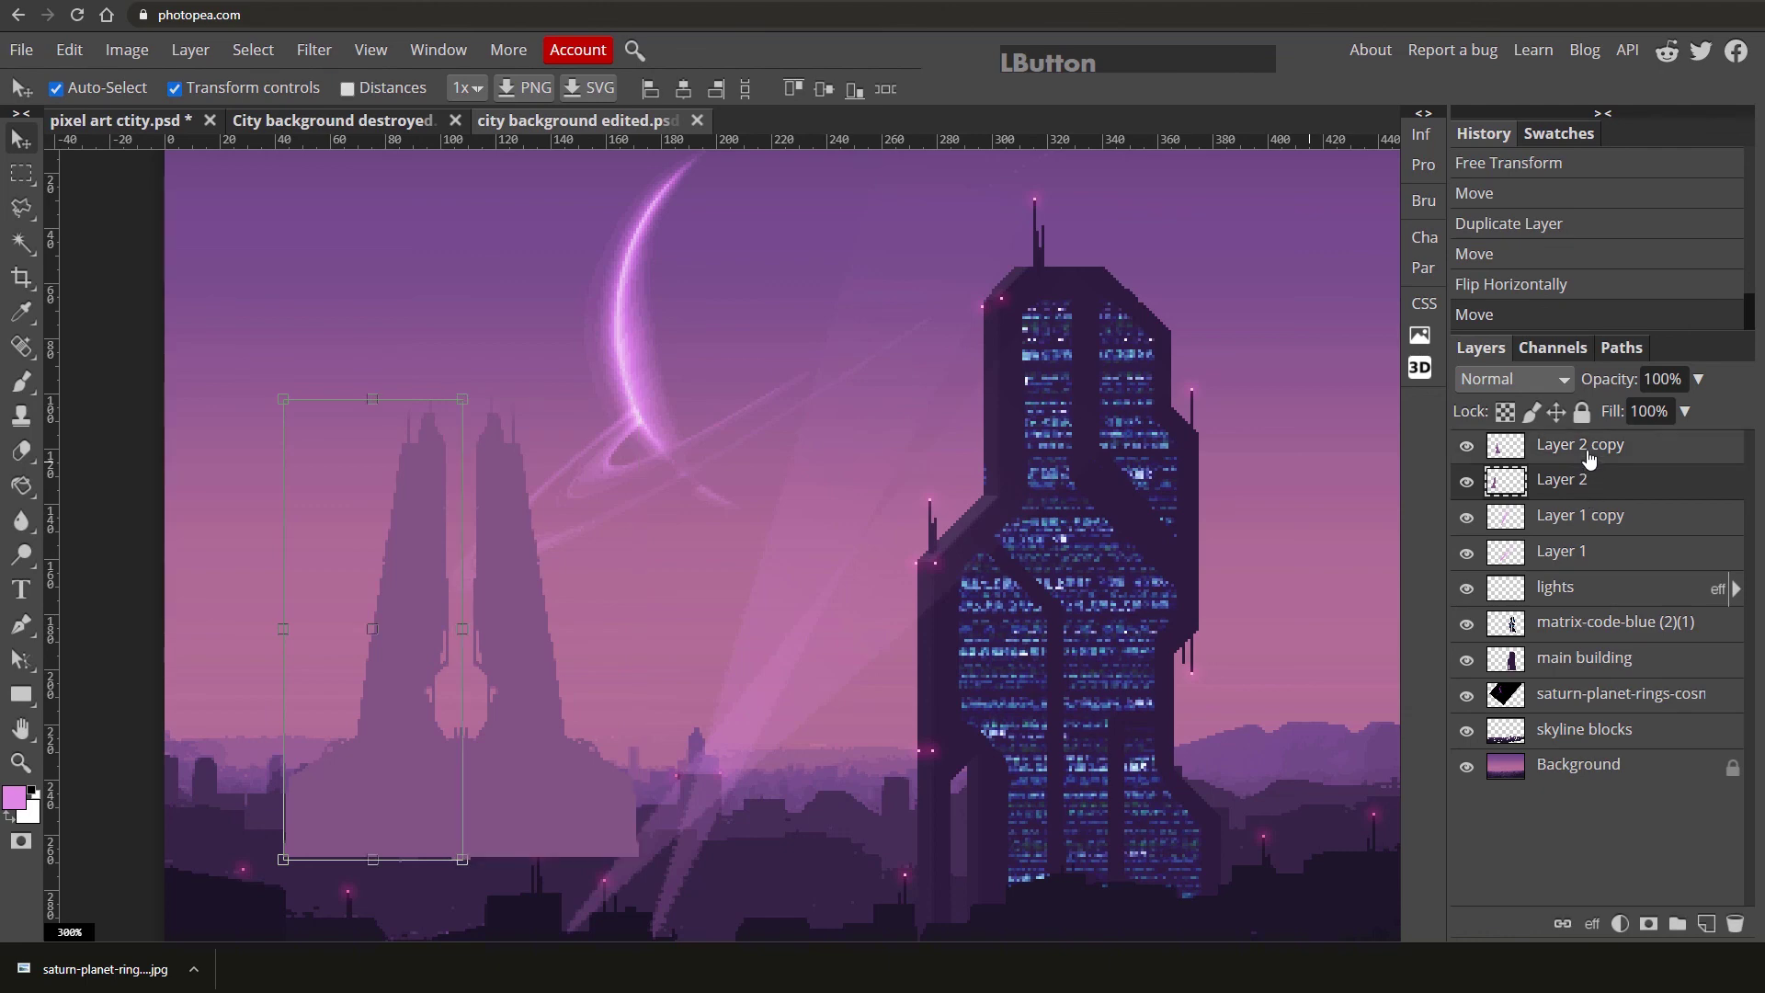
{"action": "right_click", "coordinate": [1618, 454]}
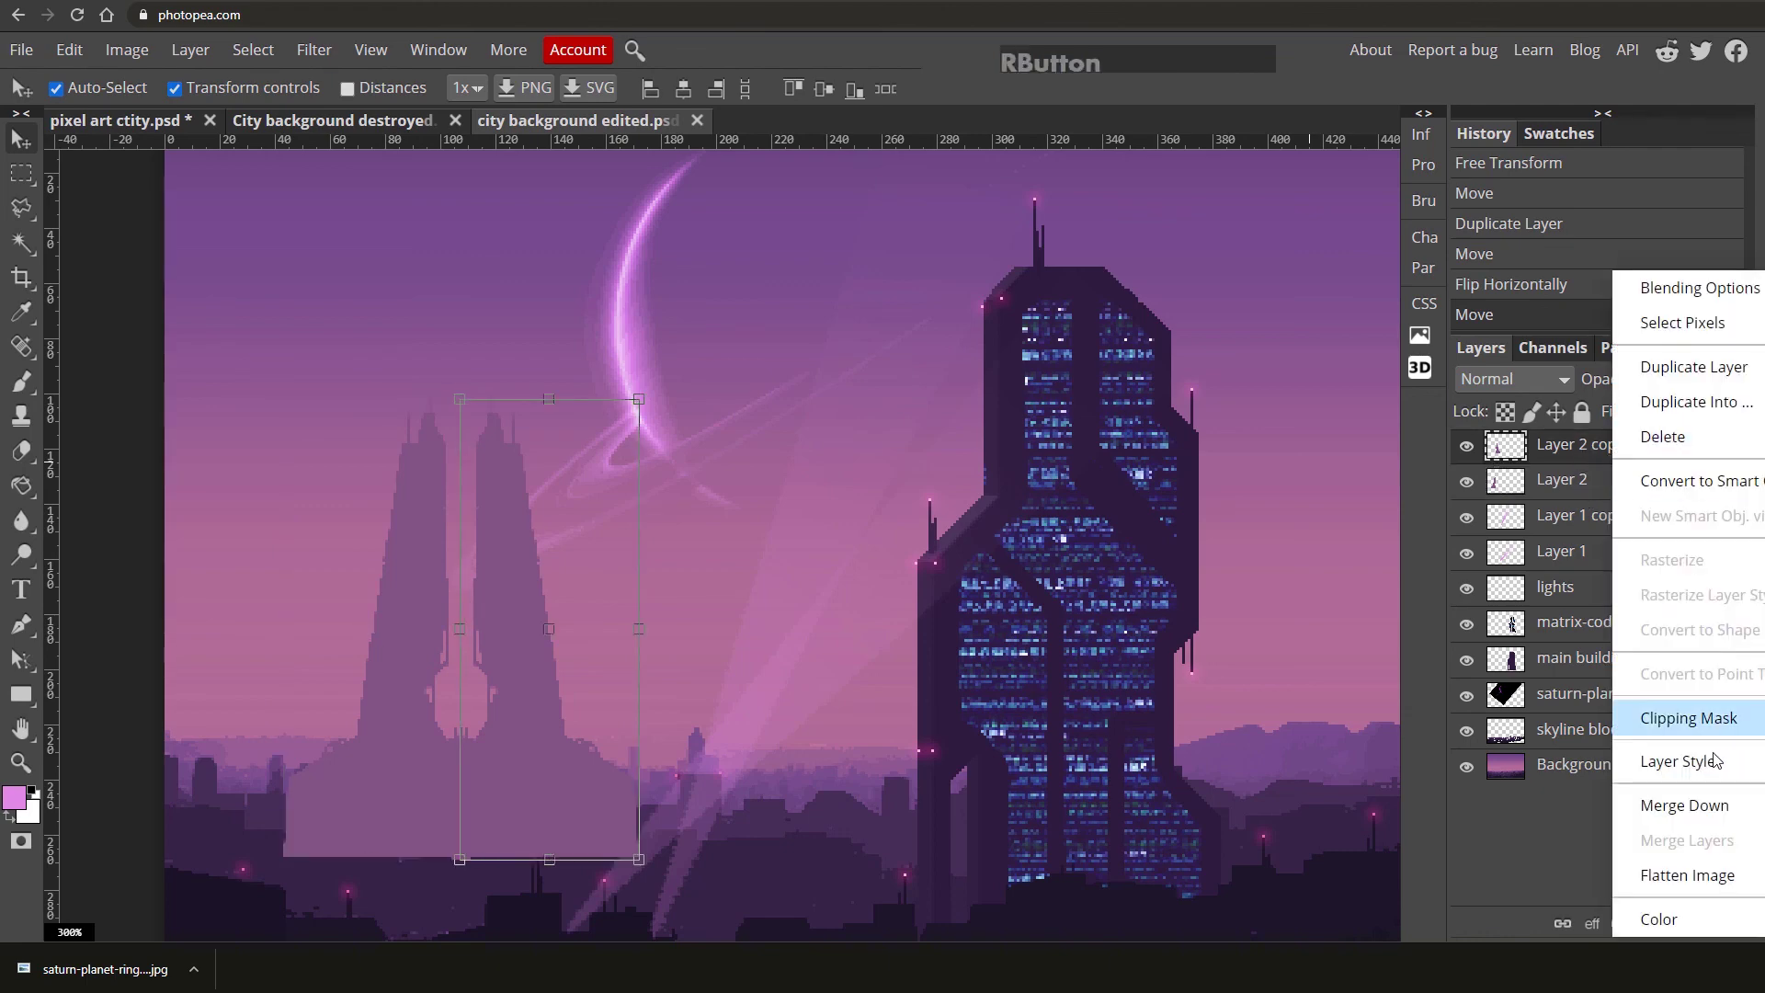
{"action": "left_click", "coordinate": [1703, 804]}
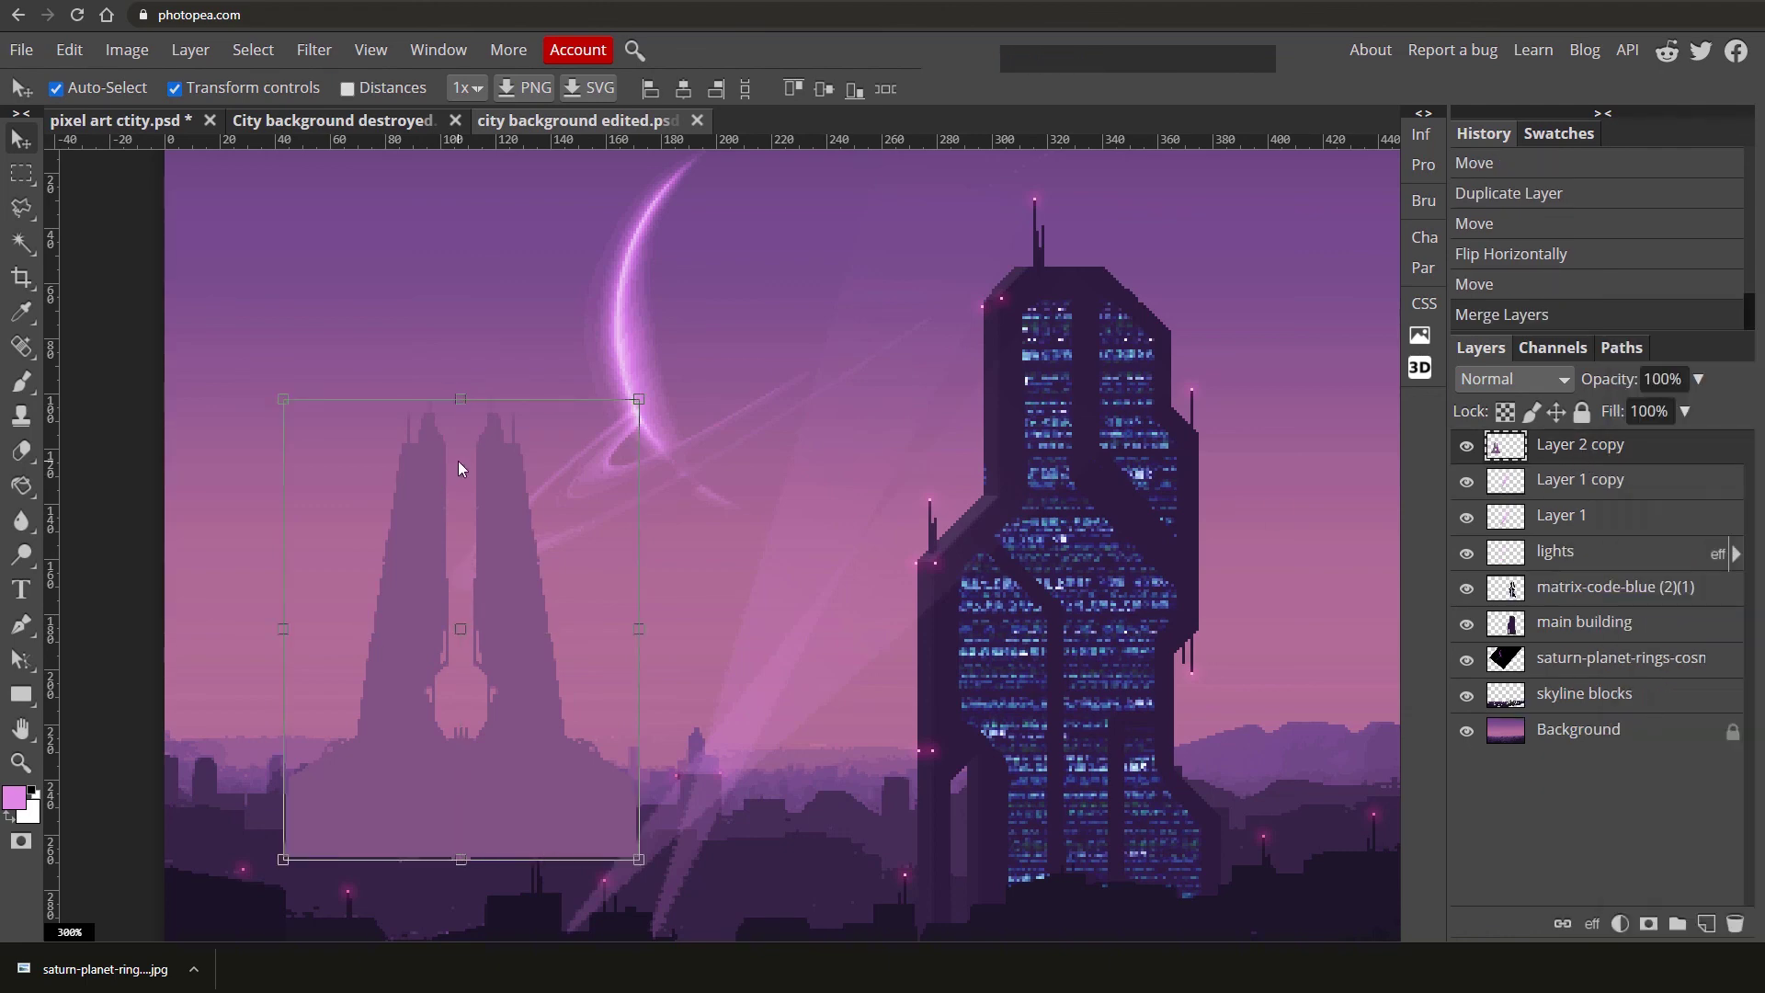
Set the merged twin-tower layer's blend mode to Darken.
{"action": "left_click", "coordinate": [1486, 385]}
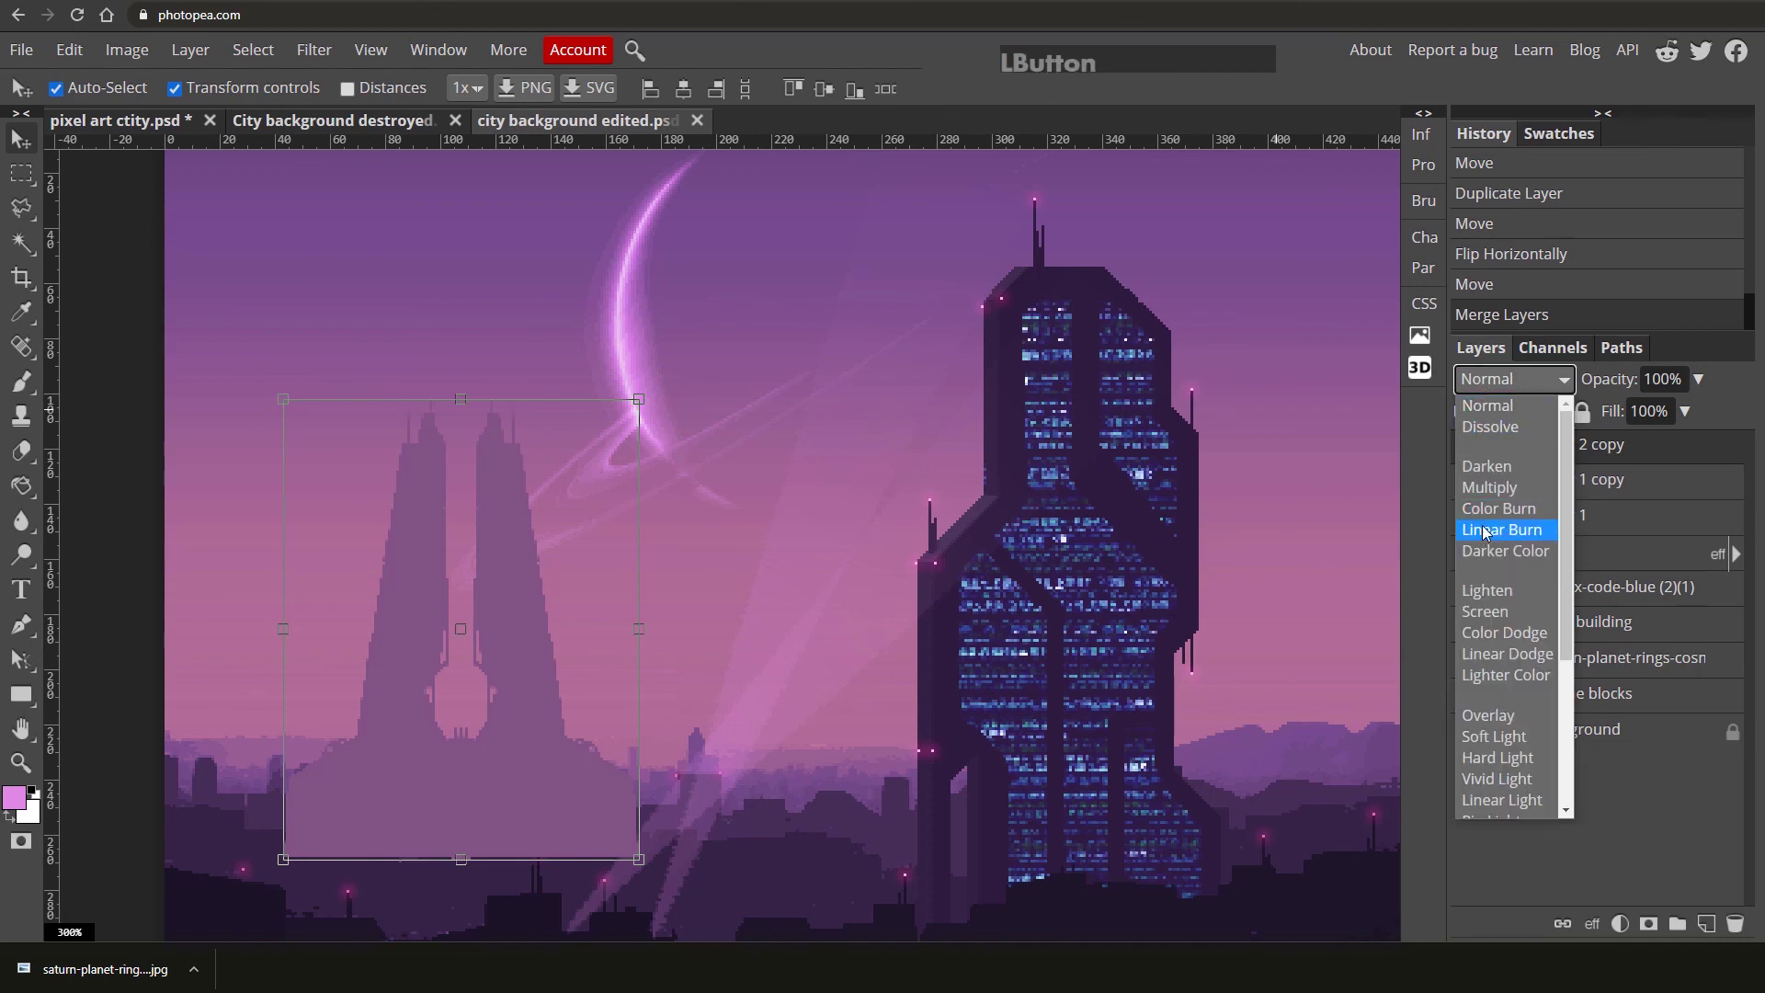
{"action": "left_click", "coordinate": [537, 582]}
{"action": "left_click", "coordinate": [520, 483]}
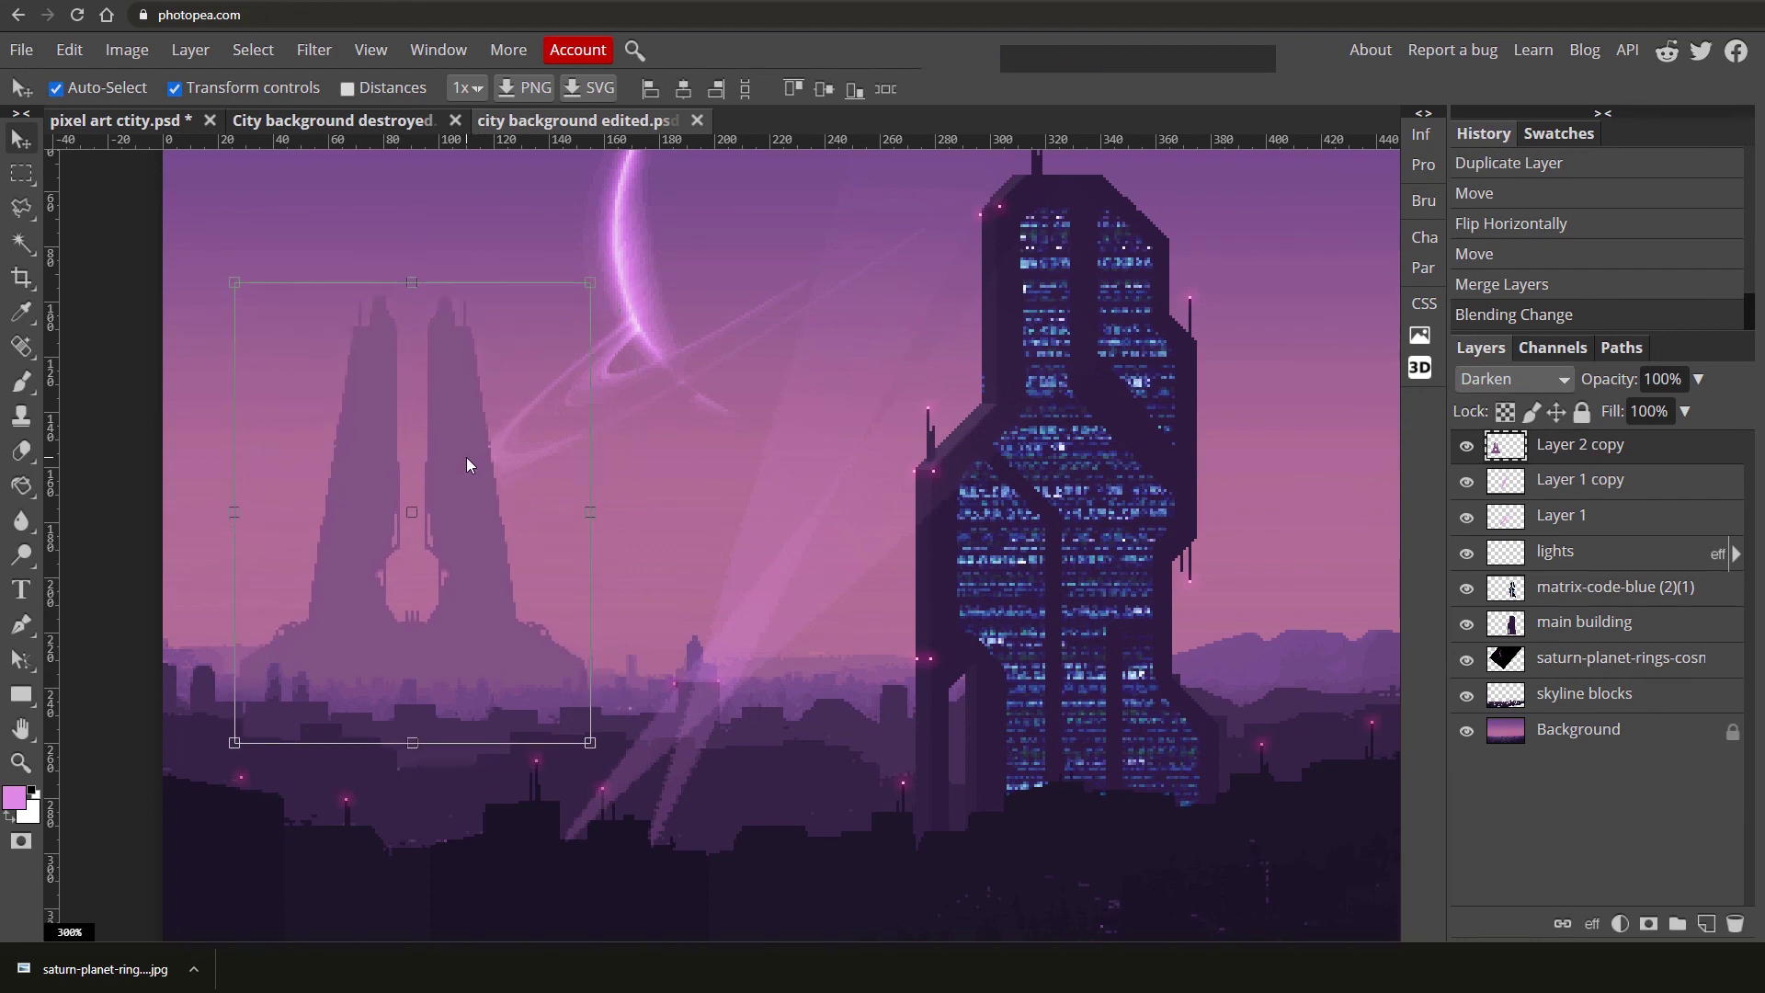
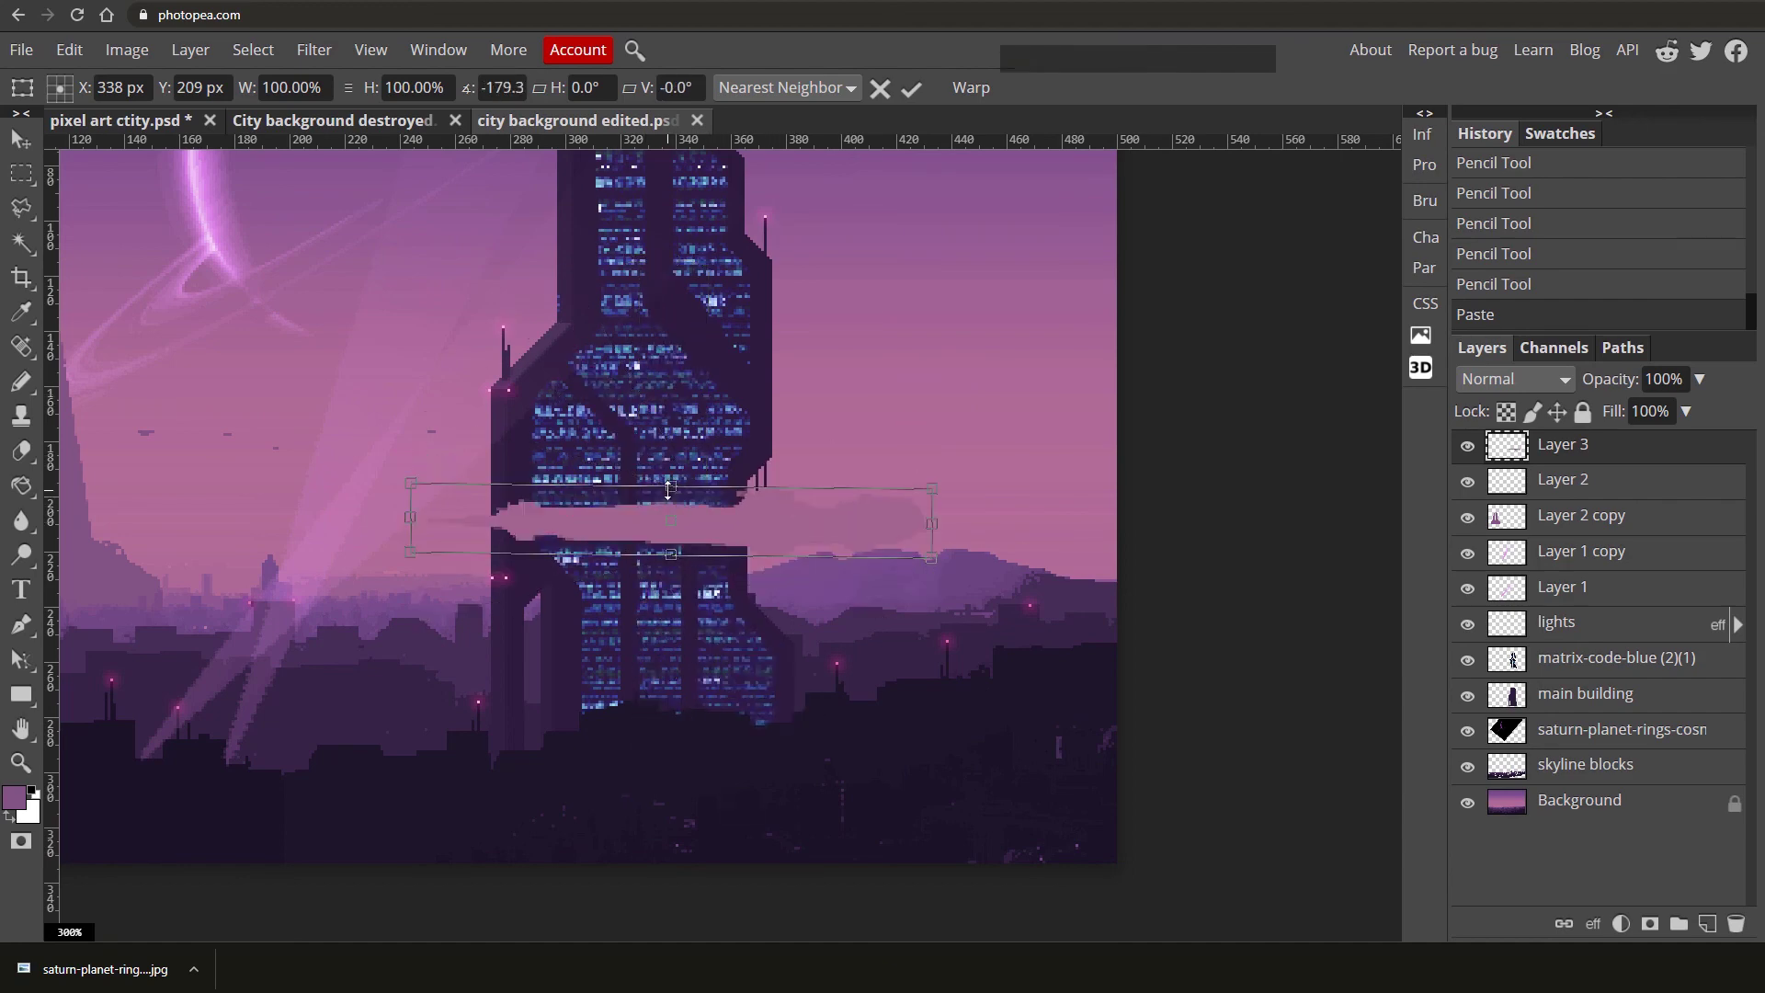
Position the pasted cloud strip beside the main tower and move Layer 3 beneath the skyline blocks.
{"action": "left_click", "coordinate": [666, 515]}
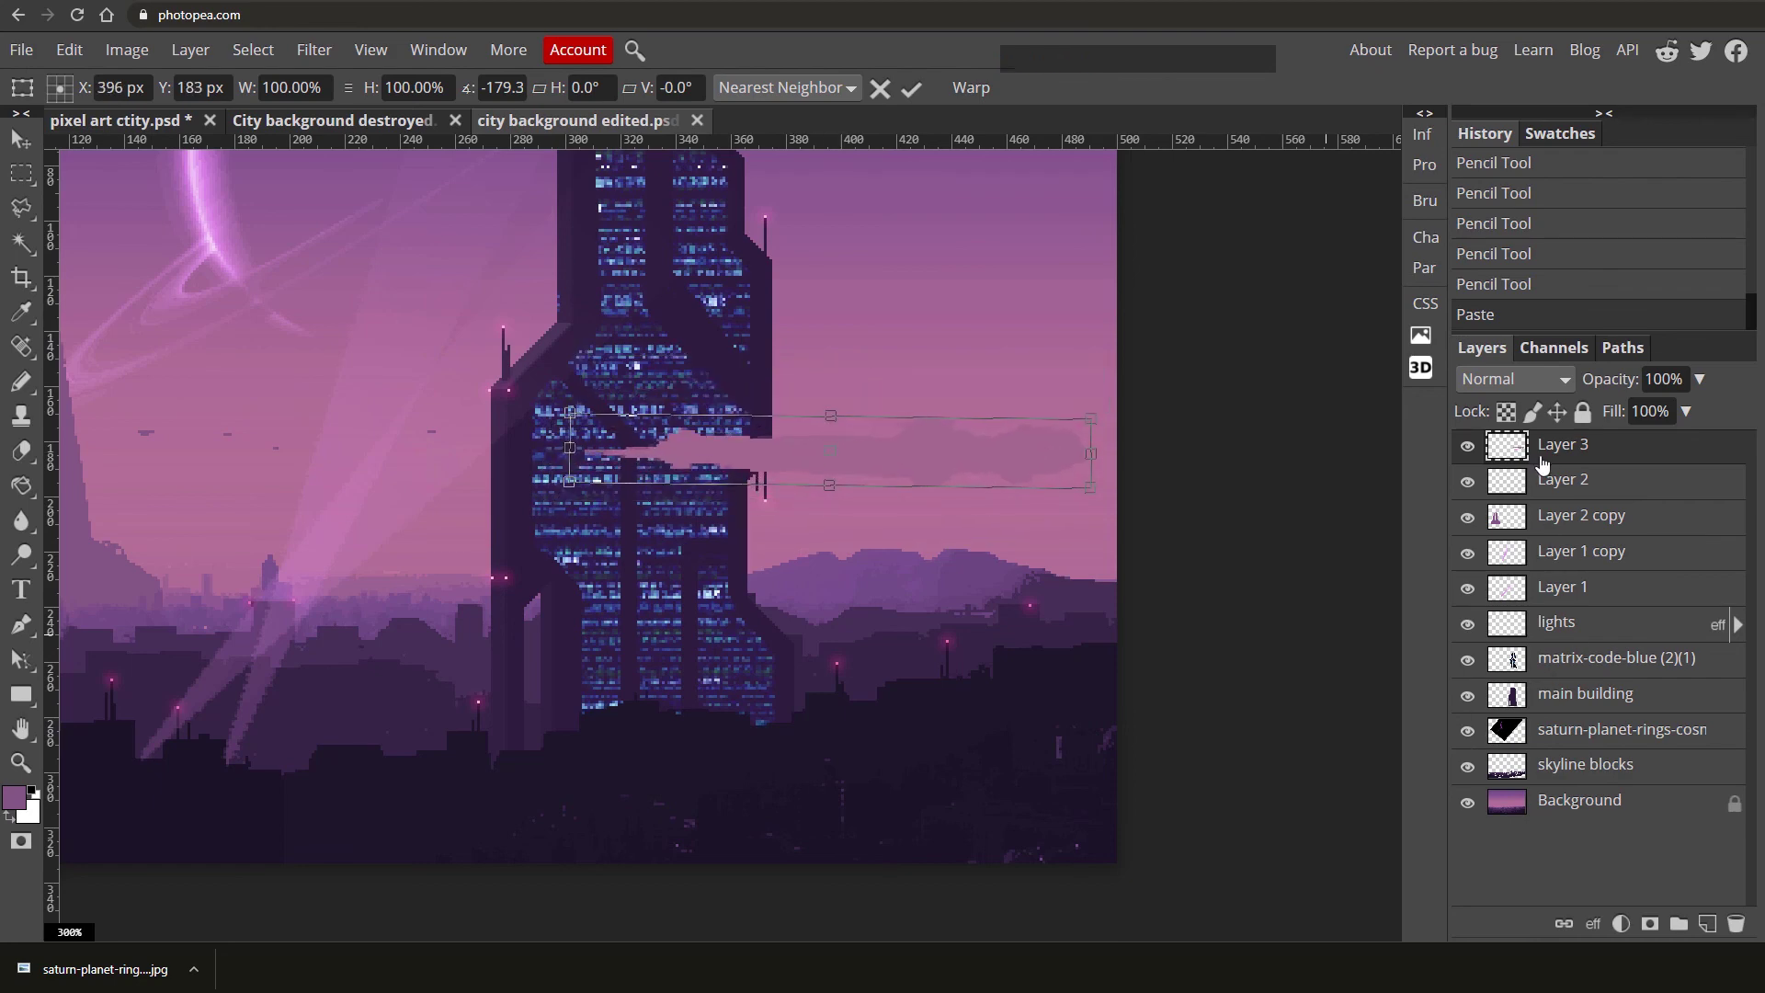
{"action": "key", "text": "Return"}
{"action": "left_click", "coordinate": [1612, 452]}
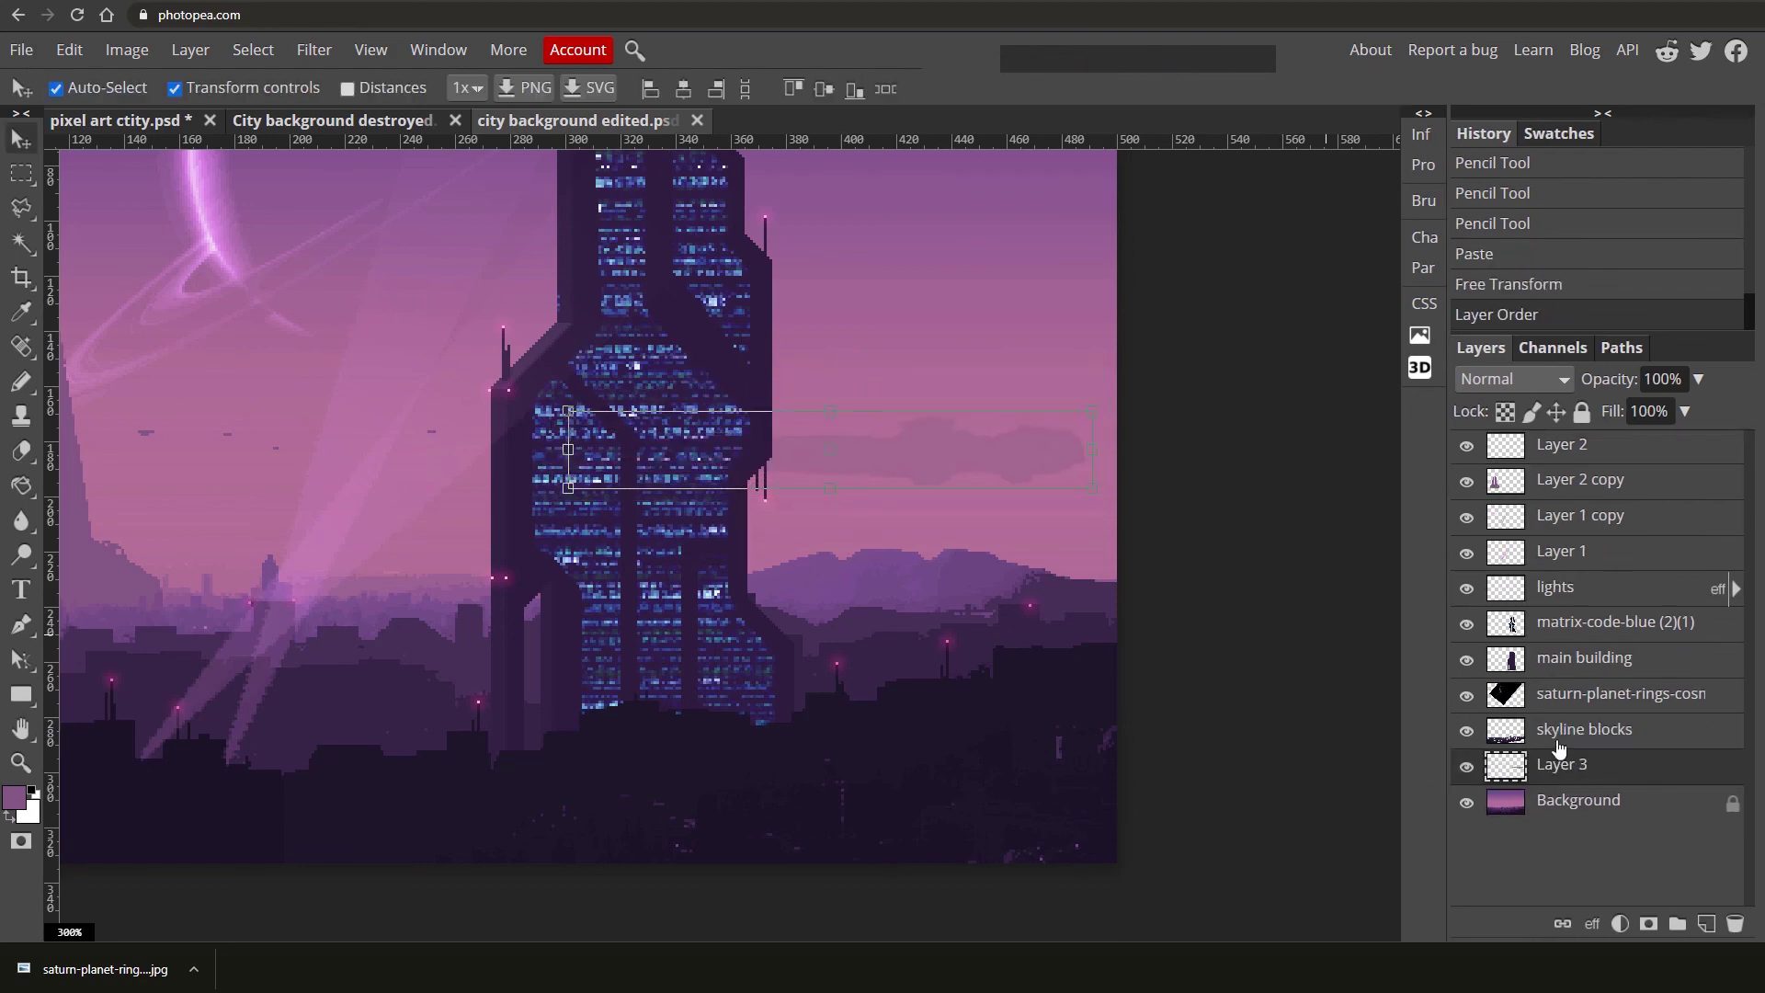
{"action": "left_click", "coordinate": [1113, 580]}
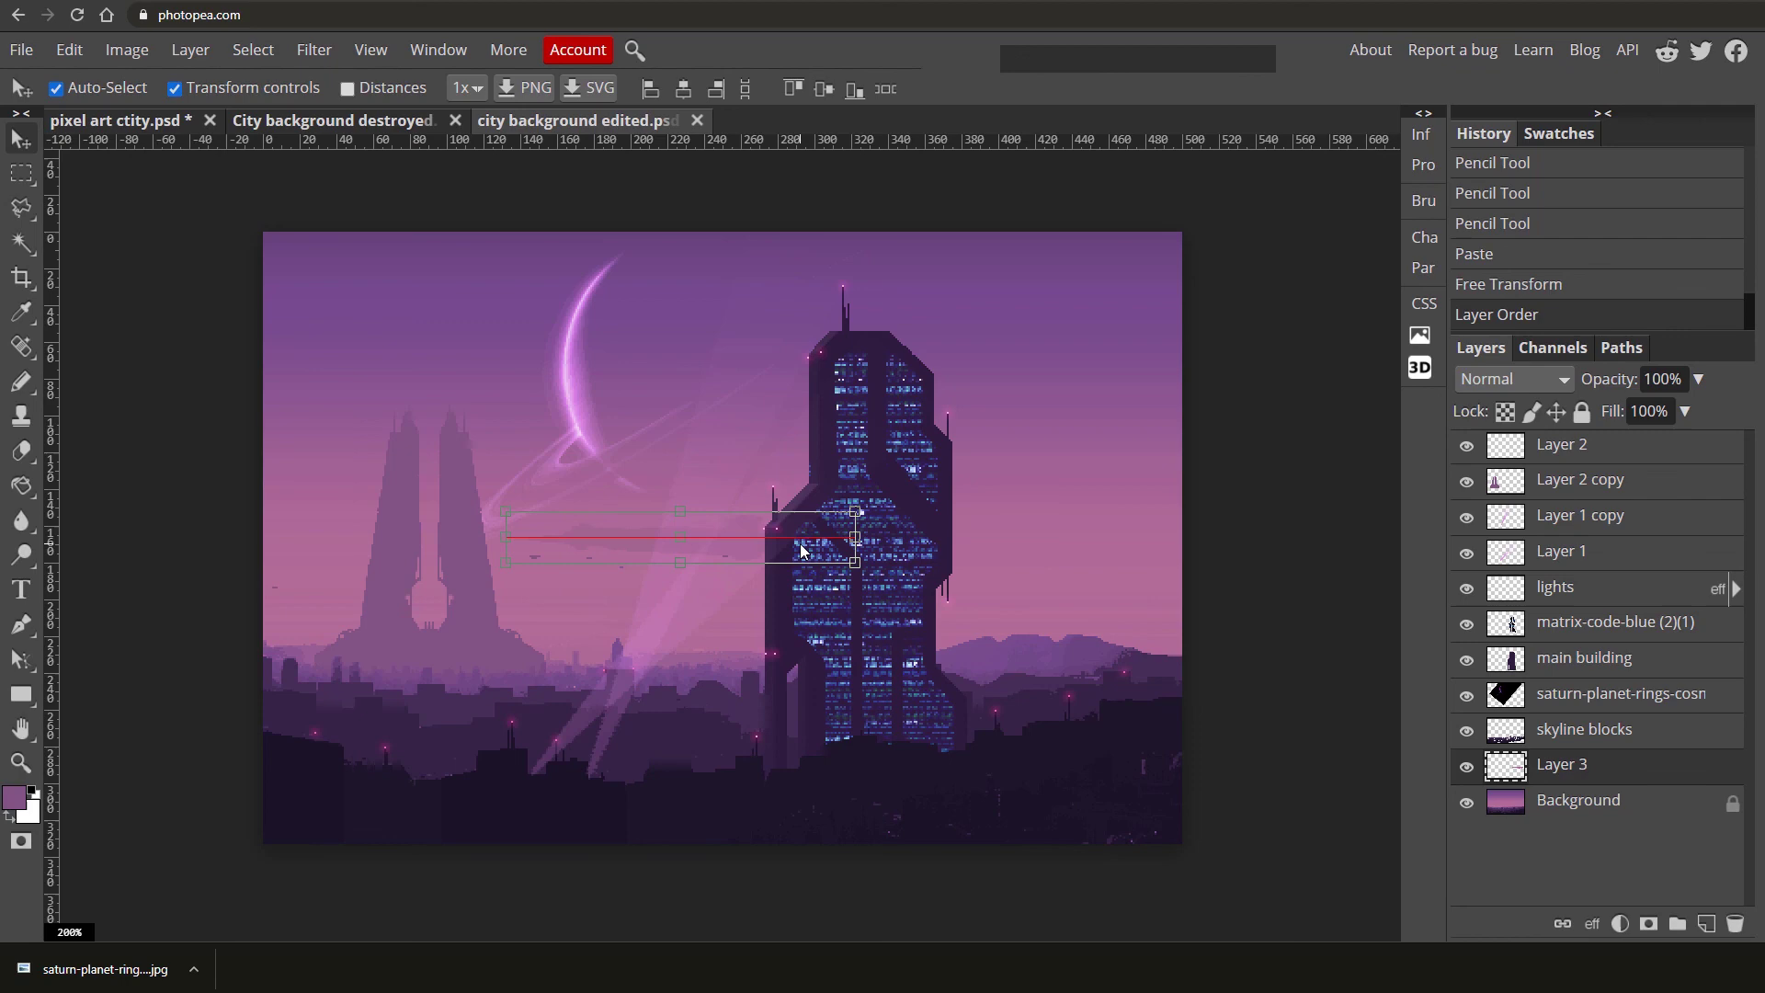
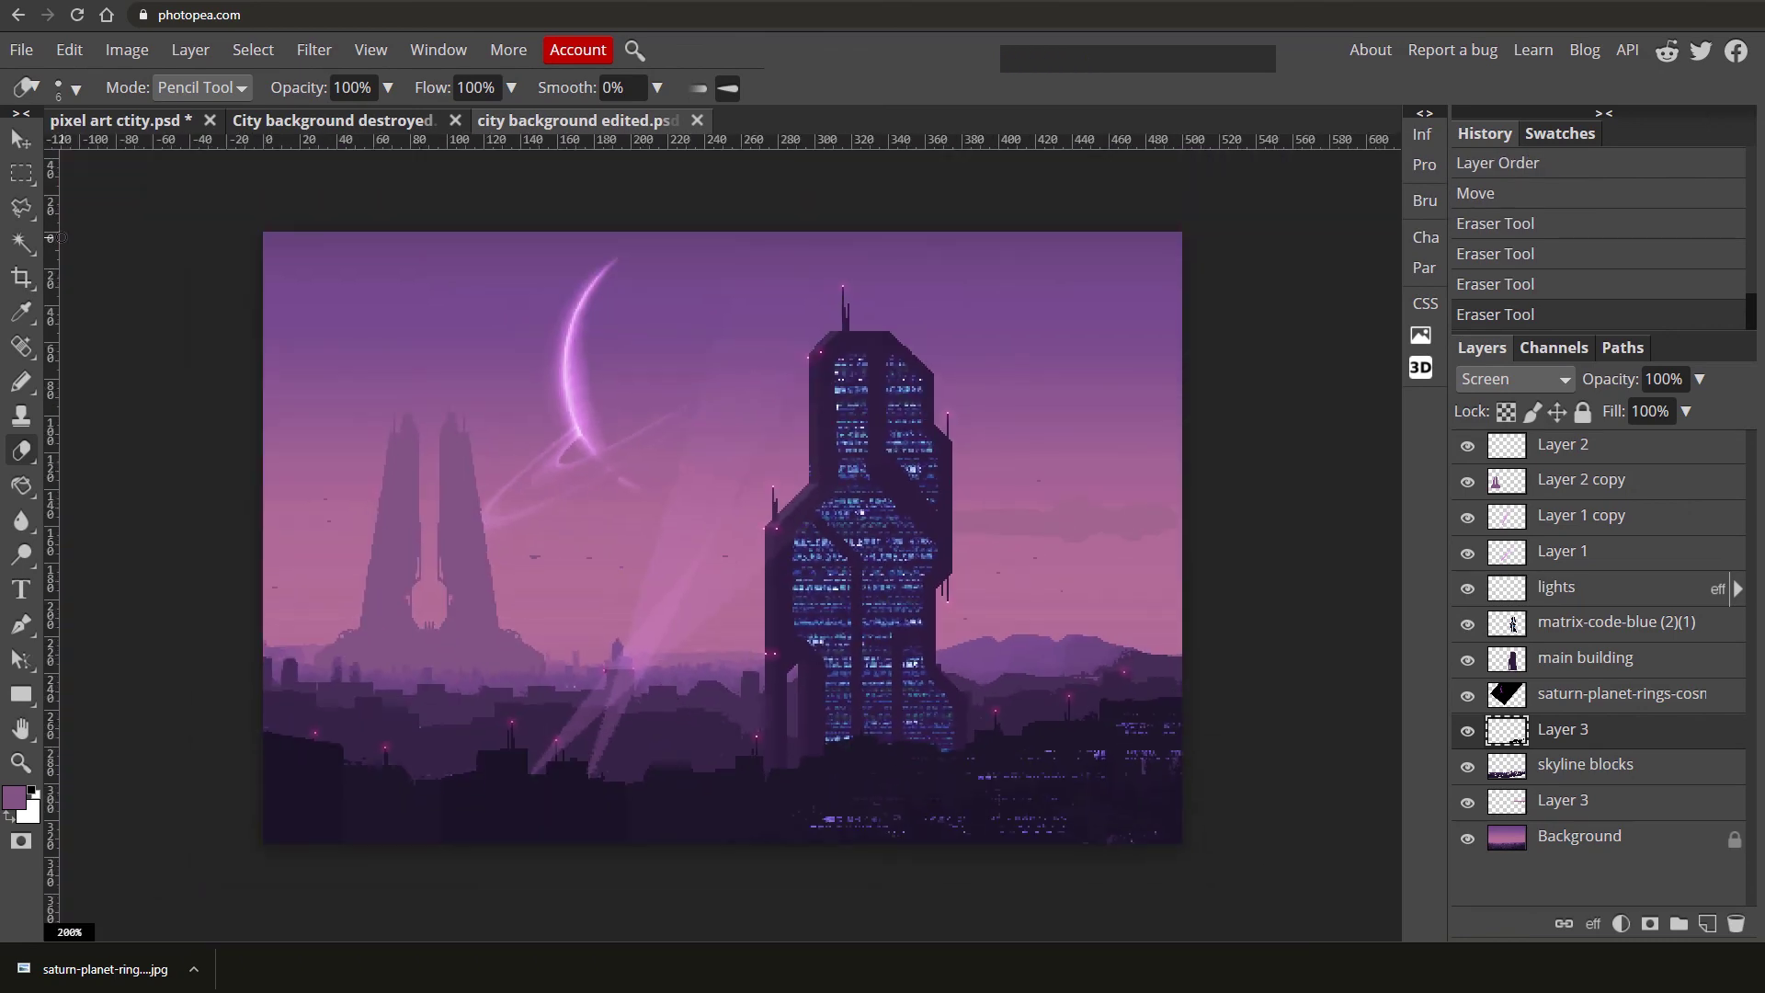
Switch back to the Move tool after trimming the Screen-blended cloud copy.
{"action": "left_click", "coordinate": [23, 140]}
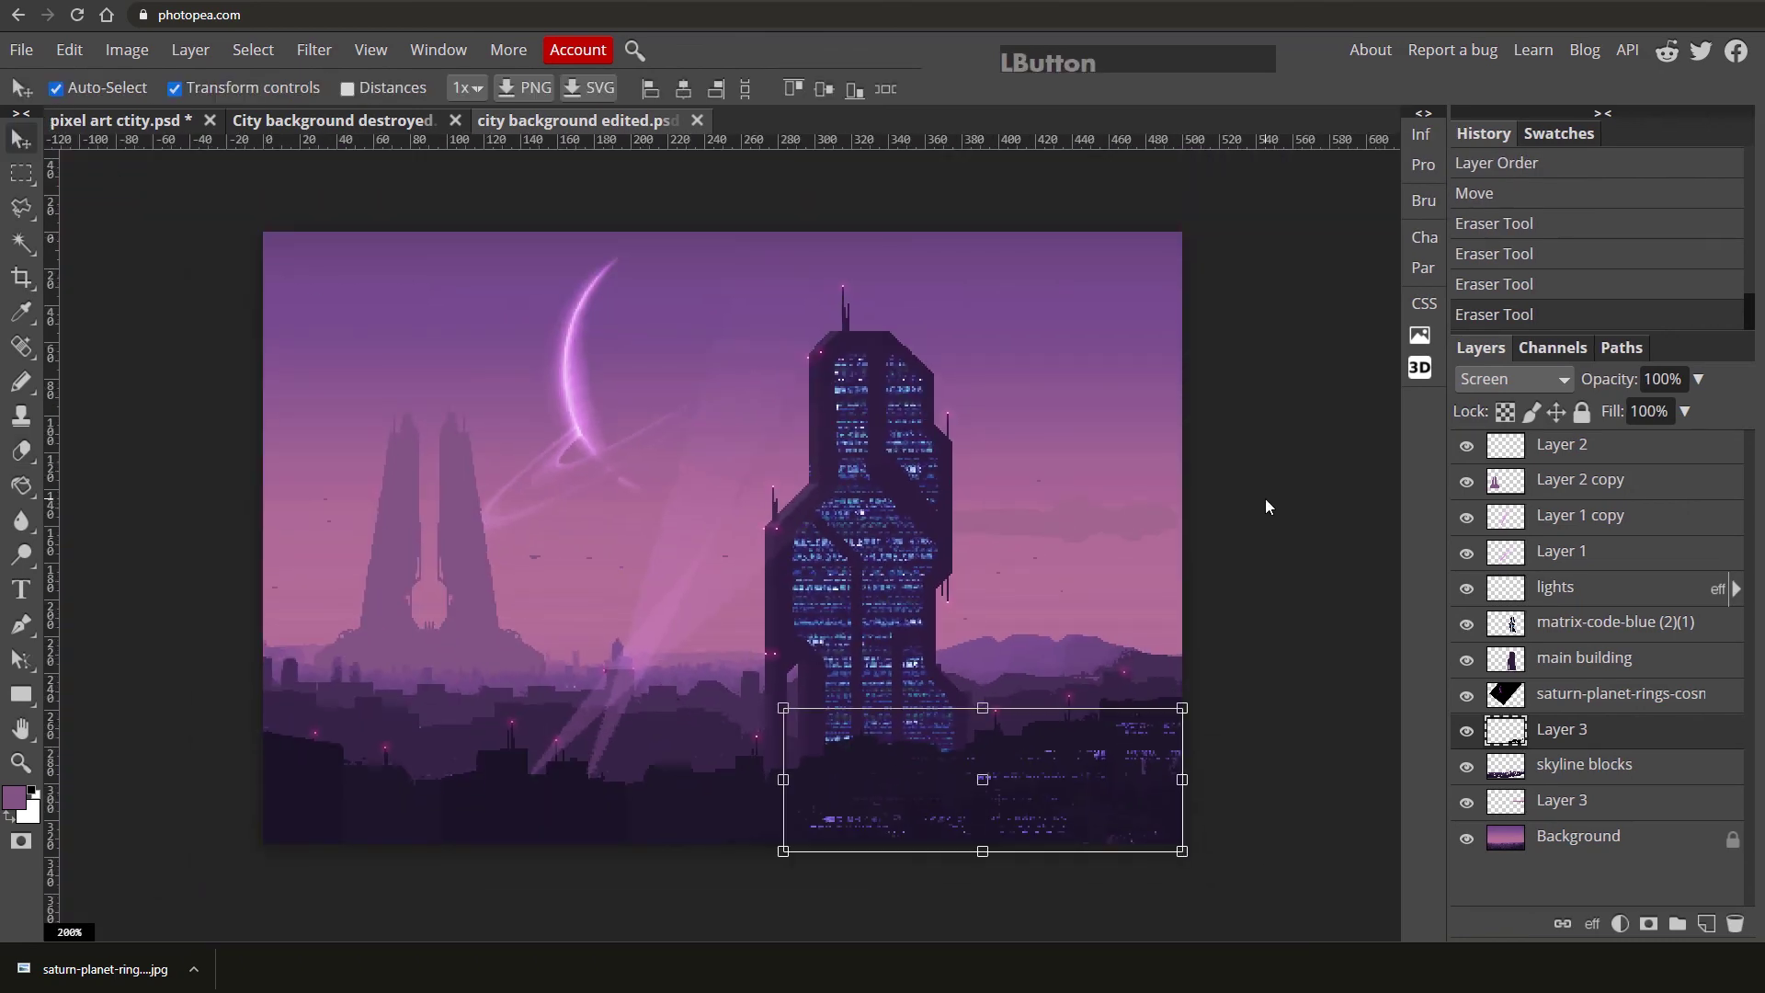